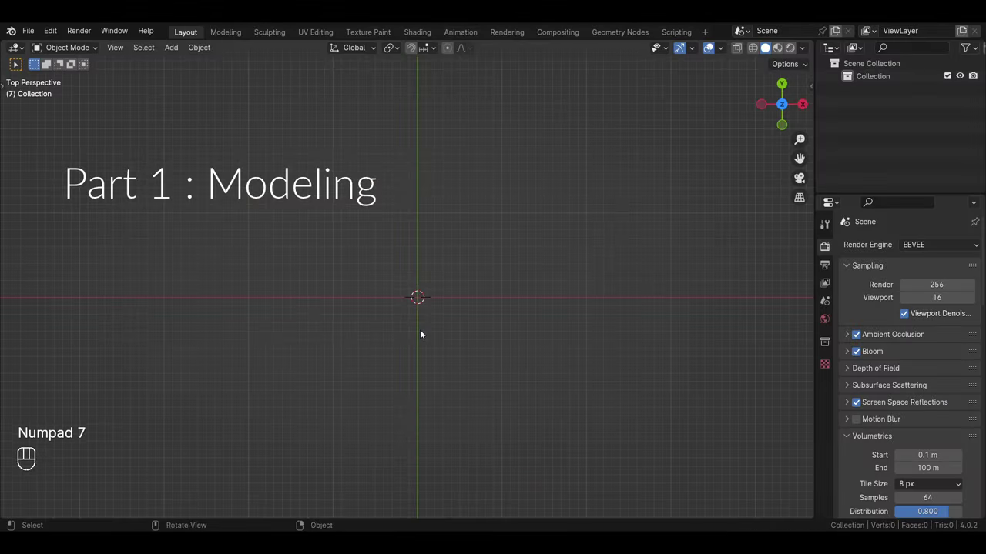
Add a new plane to the scene and scale it up larger
{"action": "key", "text": "shift+a"}
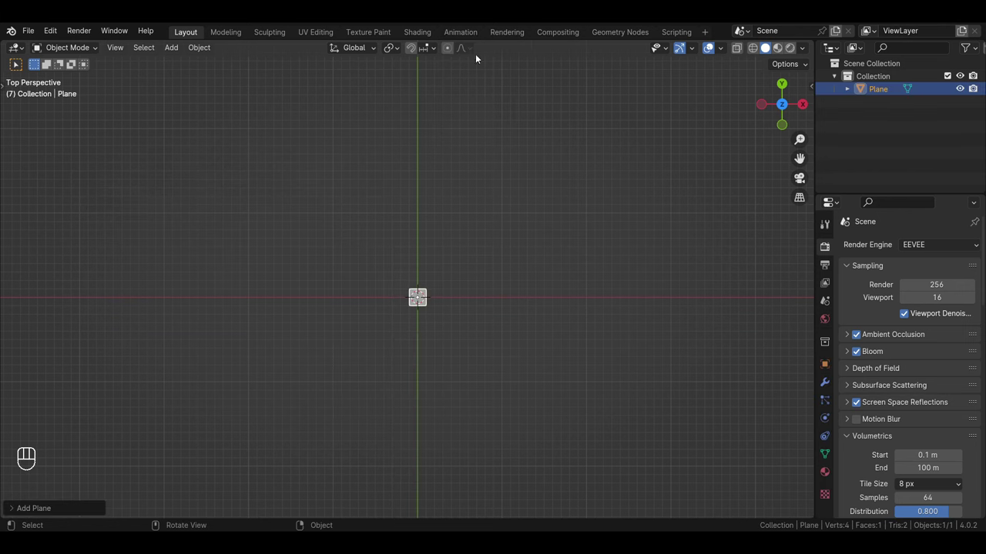
{"action": "left_click_drag", "start_coordinate": [464, 399], "coordinate": [446, 357]}
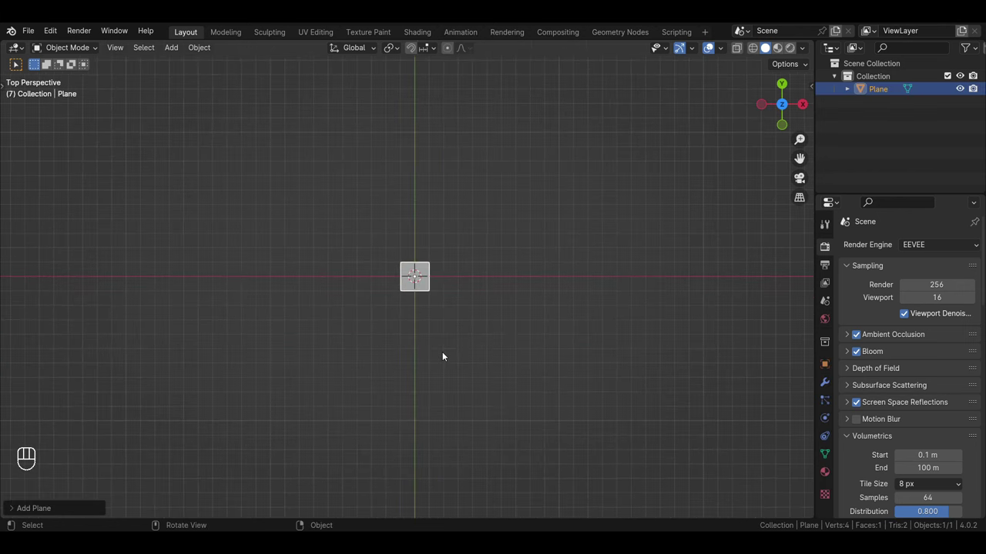
{"action": "key", "text": "s"}
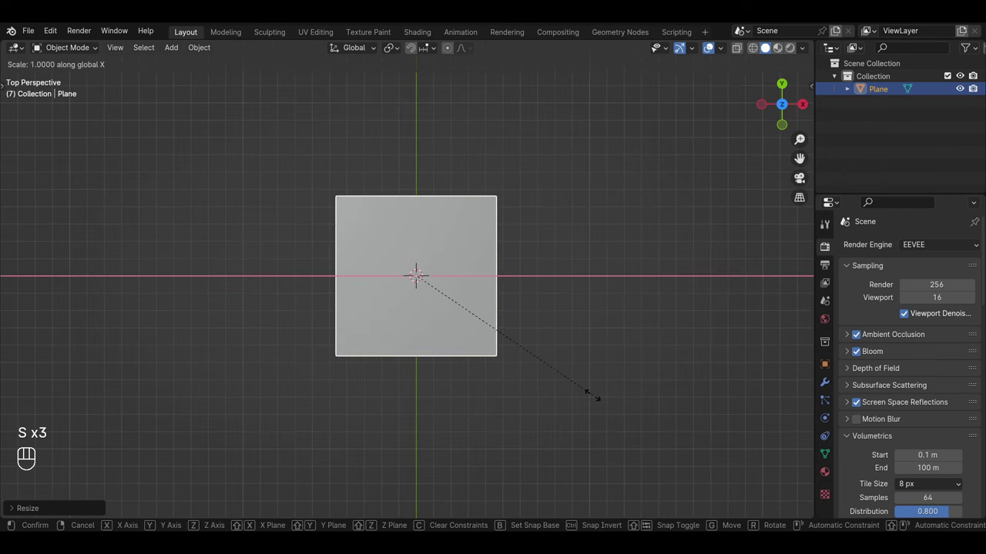
{"action": "key", "text": "Tab"}
{"action": "left_click", "coordinate": [531, 362]}
Subdivide the plane into a grid and stretch it into a long rectangular floor
{"action": "key", "text": "Tab"}
{"action": "key", "text": "a"}
{"action": "left_click", "coordinate": [419, 288]}
{"action": "left_click_drag", "start_coordinate": [433, 273], "coordinate": [379, 149]}
{"action": "left_click_drag", "start_coordinate": [424, 237], "coordinate": [393, 151]}
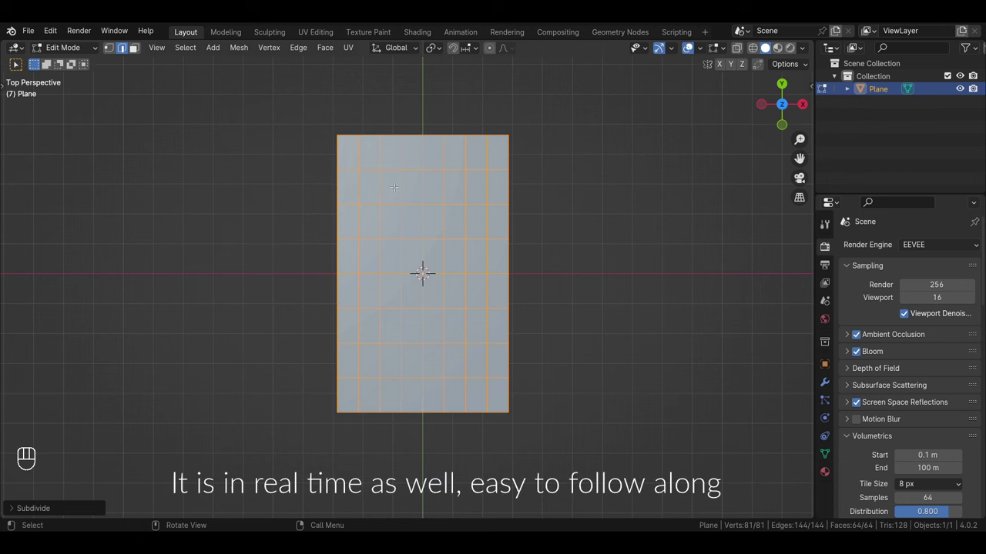
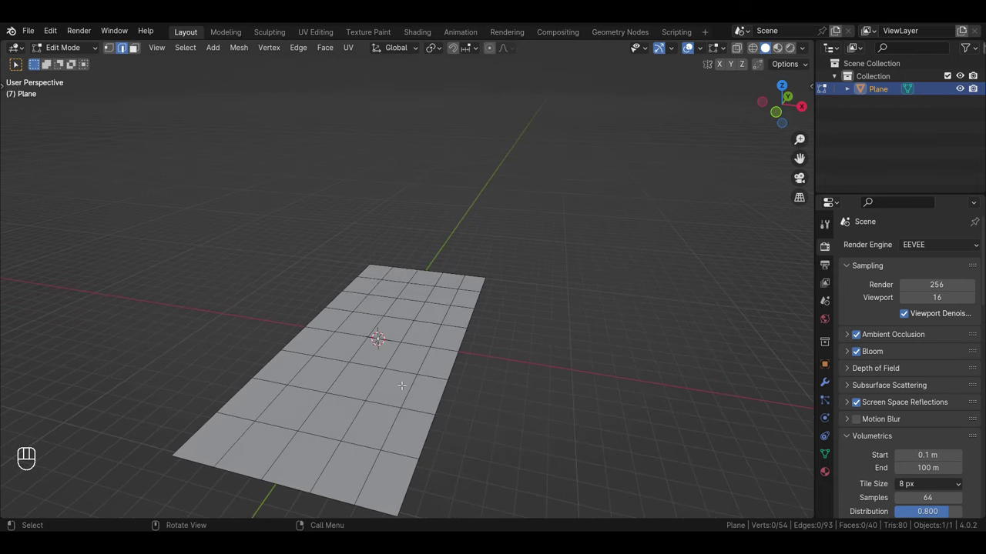
{"action": "left_click_drag", "start_coordinate": [415, 399], "coordinate": [426, 362]}
{"action": "left_click", "coordinate": [381, 269]}
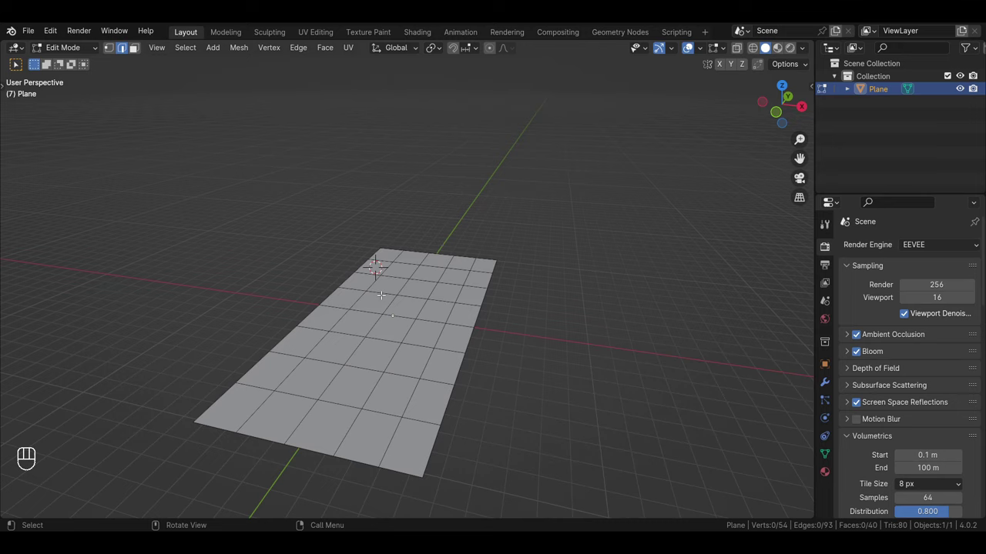
{"action": "left_click_drag", "start_coordinate": [383, 278], "coordinate": [375, 313]}
Add a cube on the floor and stretch it into a long rectangular block
{"action": "key", "text": "Tab"}
{"action": "key", "text": "shift+a"}
{"action": "left_click_drag", "start_coordinate": [438, 370], "coordinate": [446, 335]}
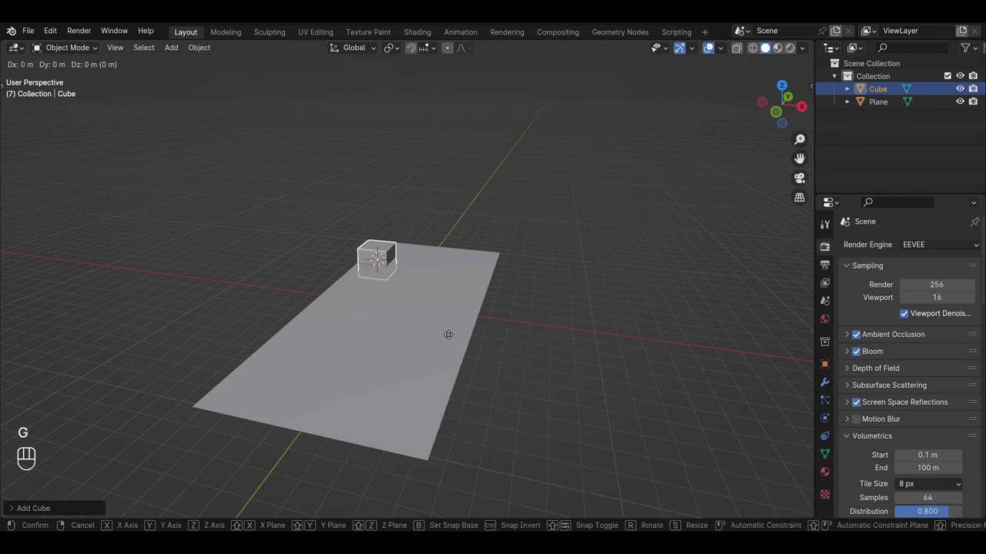
{"action": "key", "text": "s"}
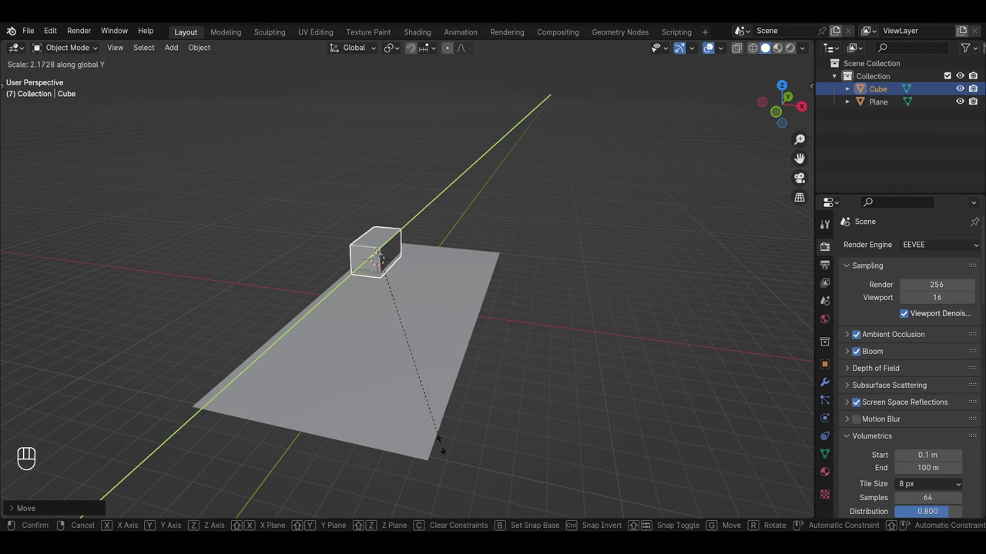
{"action": "left_click_drag", "start_coordinate": [445, 359], "coordinate": [432, 360]}
{"action": "left_click", "coordinate": [429, 365]}
From top view, slide the block sideways and push it to the floor's far end
{"action": "left_click", "coordinate": [435, 357]}
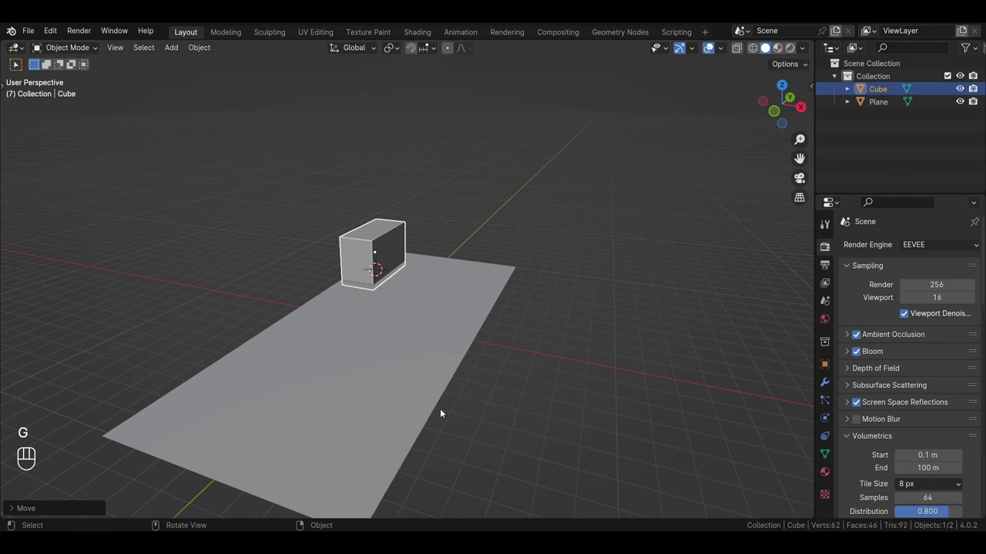
{"action": "left_click_drag", "start_coordinate": [418, 325], "coordinate": [478, 425]}
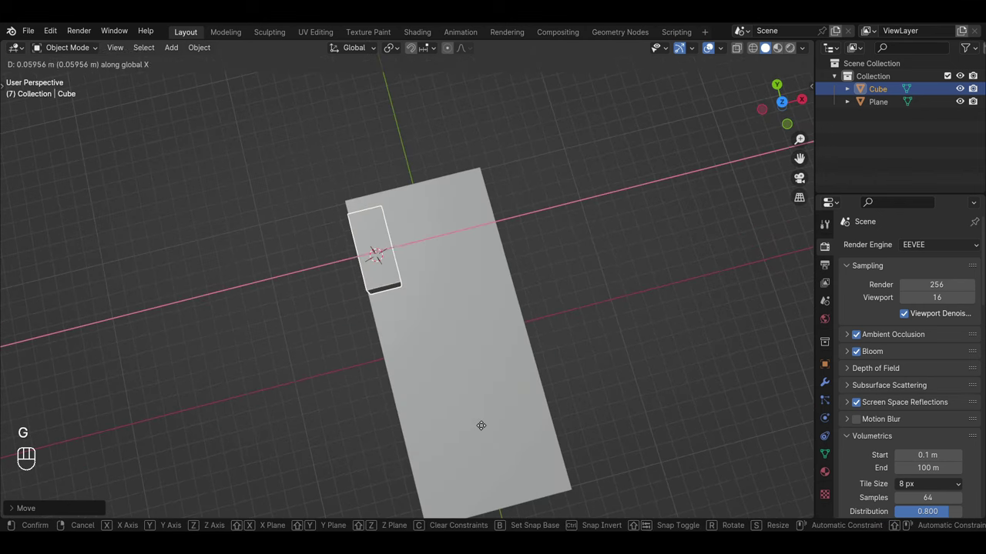
{"action": "left_click_drag", "start_coordinate": [475, 373], "coordinate": [418, 375]}
{"action": "key", "text": "KP_7"}
{"action": "key", "text": "g"}
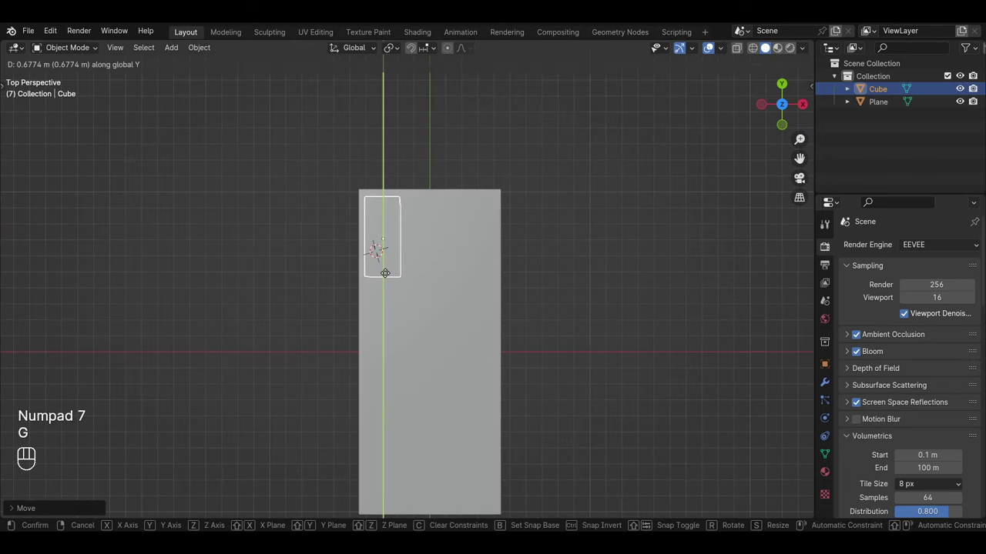
{"action": "left_click_drag", "start_coordinate": [473, 329], "coordinate": [445, 262]}
{"action": "left_click_drag", "start_coordinate": [453, 402], "coordinate": [443, 357]}
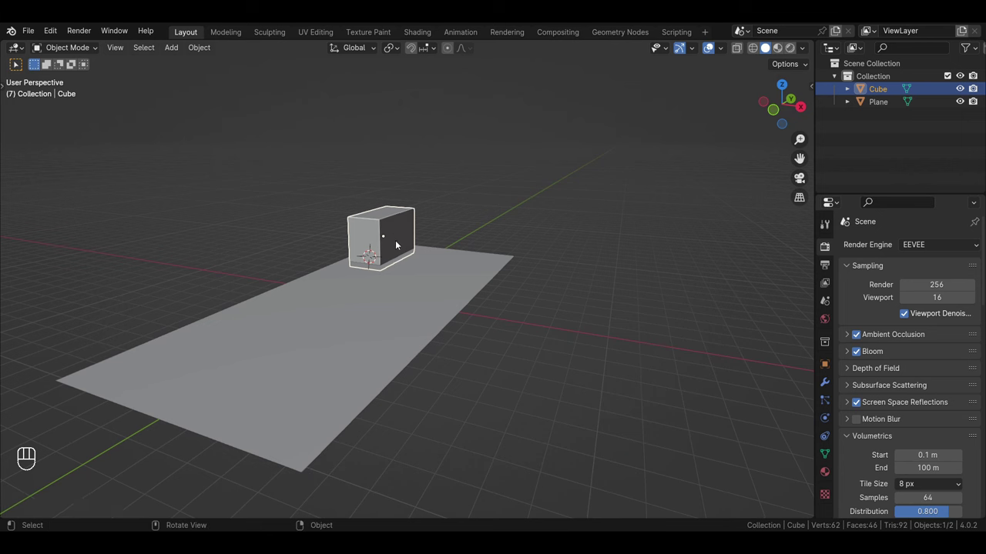
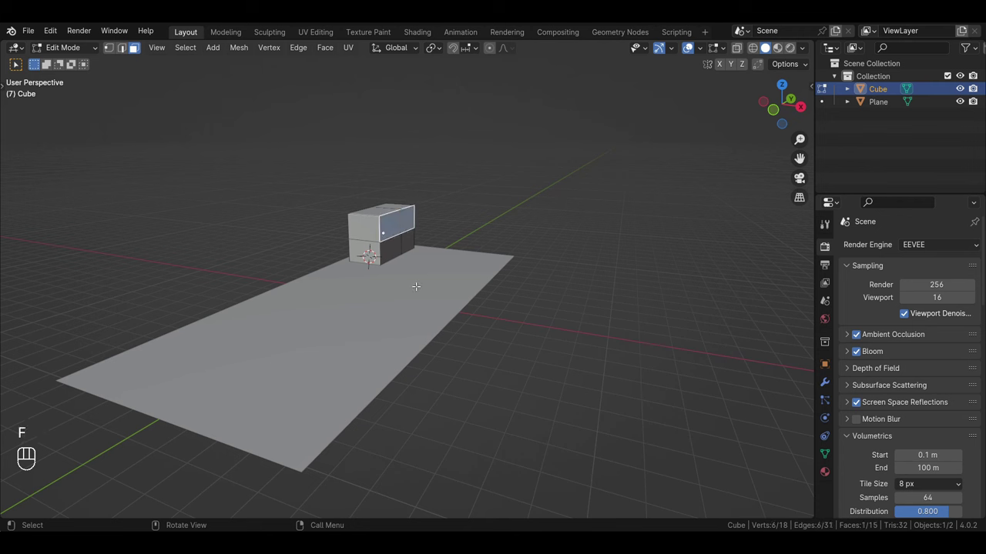
Push the block's upper and lower front faces inward to carve two open compartments
{"action": "key", "text": "i"}
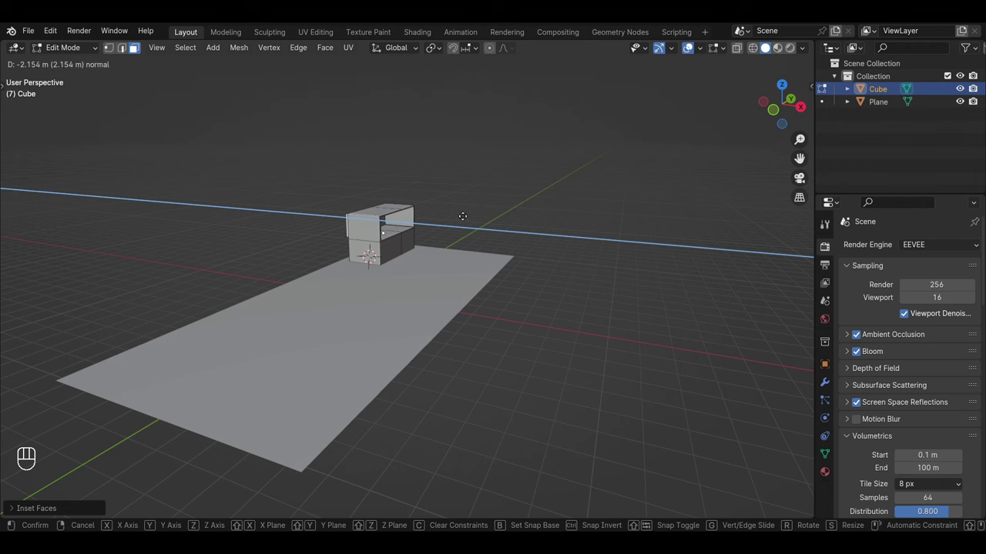
{"action": "left_click_drag", "start_coordinate": [411, 281], "coordinate": [407, 257]}
{"action": "left_click", "coordinate": [405, 252]}
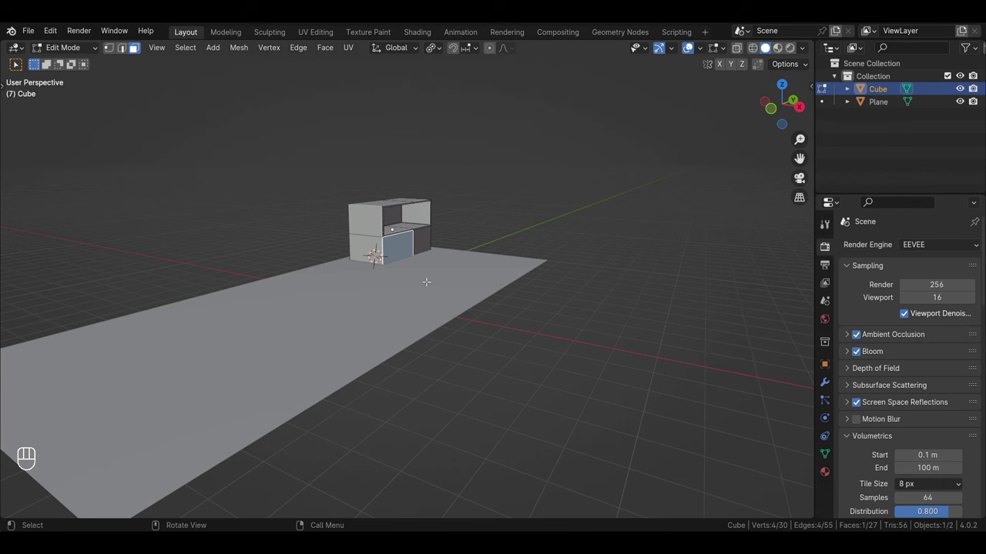
{"action": "key", "text": "e"}
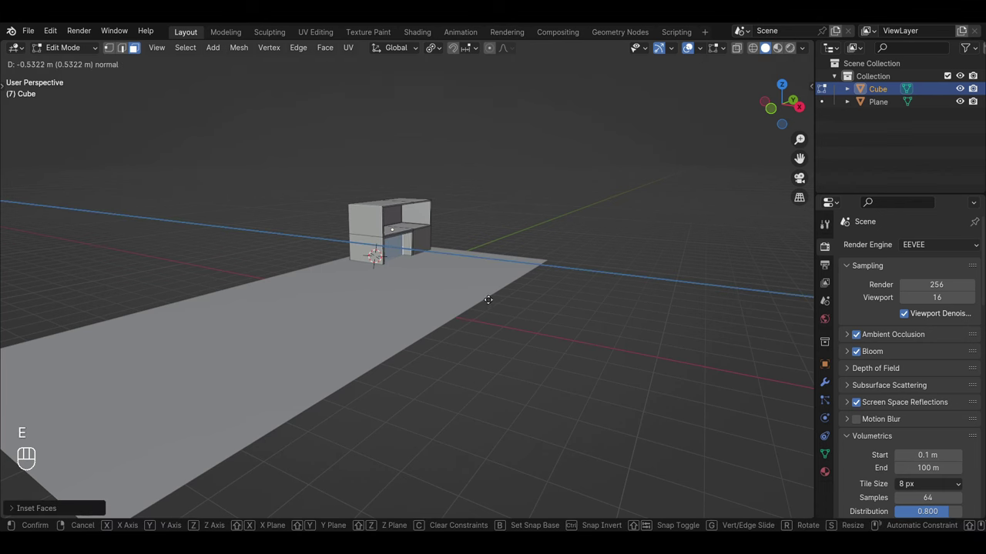
{"action": "left_click", "coordinate": [427, 241]}
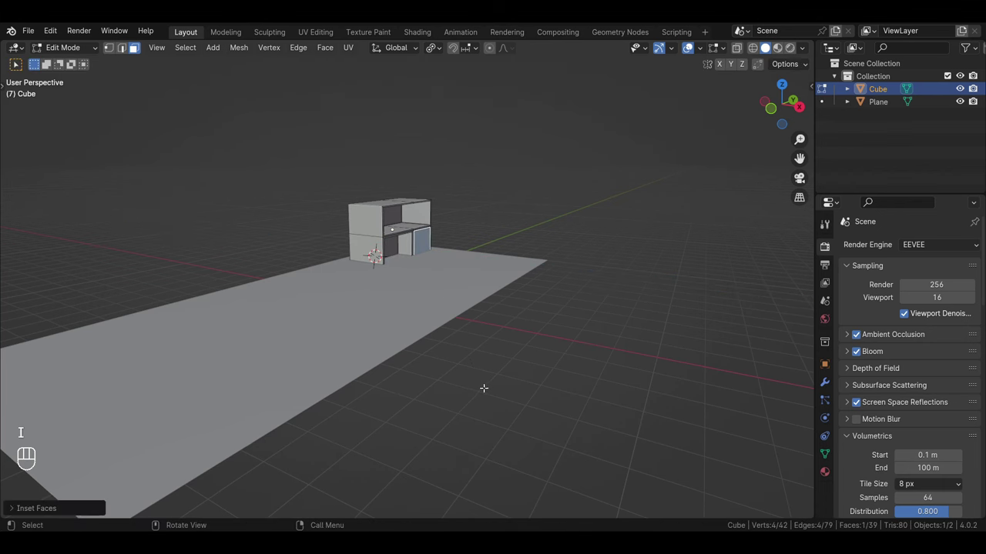
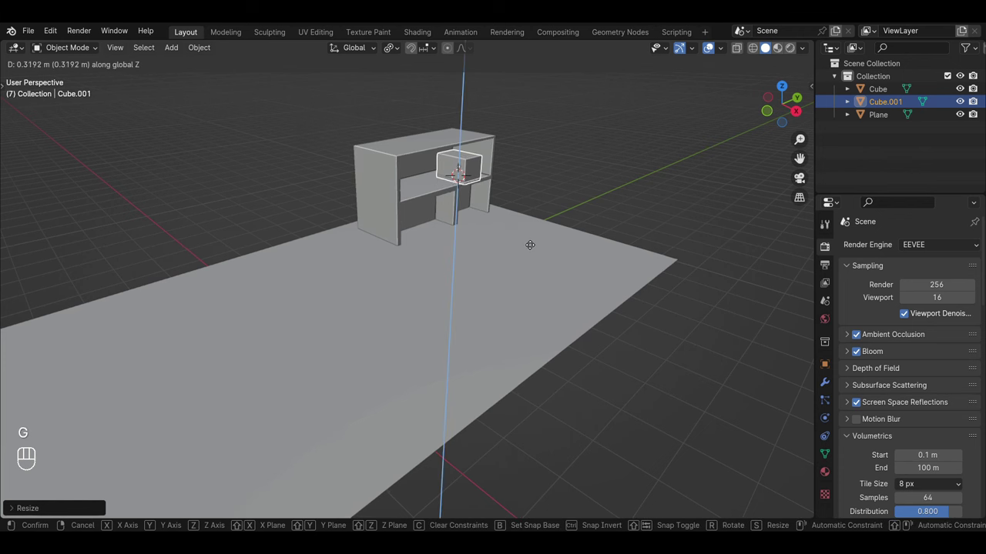
Place the small box on the top shelf, add a slim book and a tilted leaning duplicate
{"action": "key", "text": "g"}
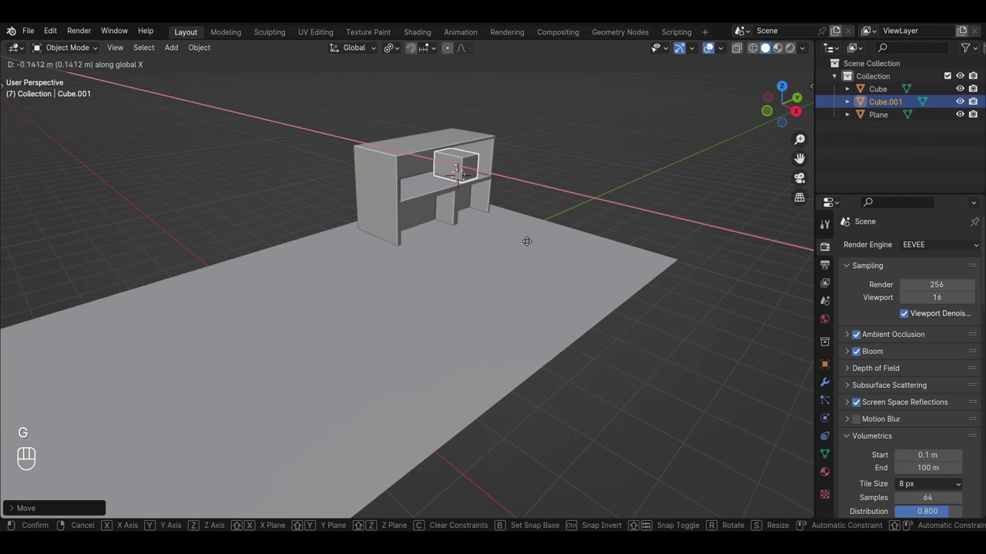
{"action": "left_click", "coordinate": [467, 171]}
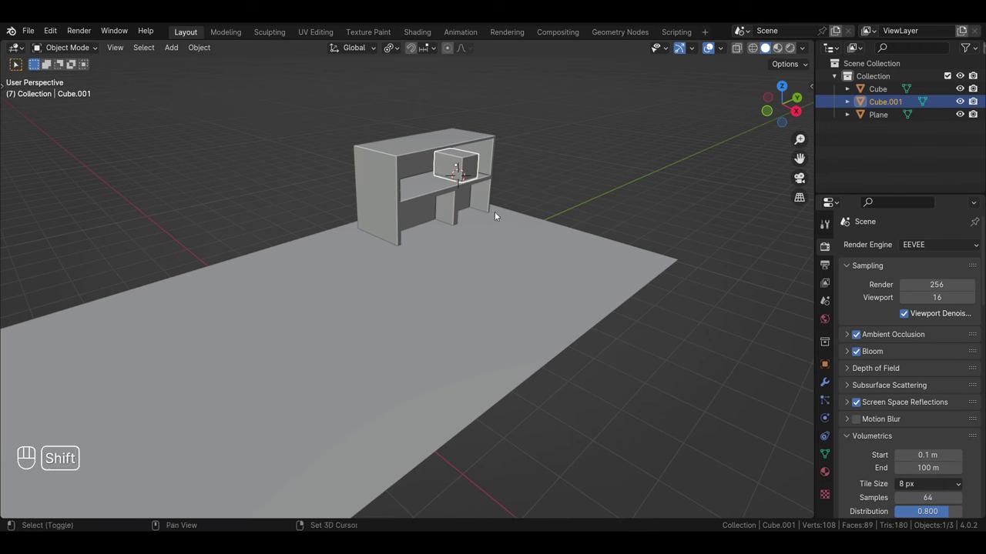
{"action": "key", "text": "shift+d"}
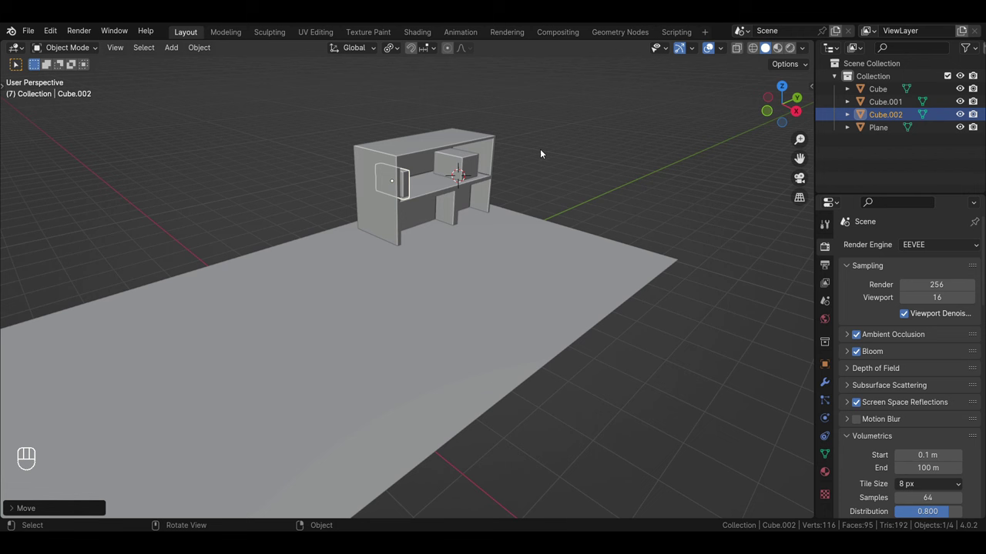
{"action": "key", "text": "shift+d"}
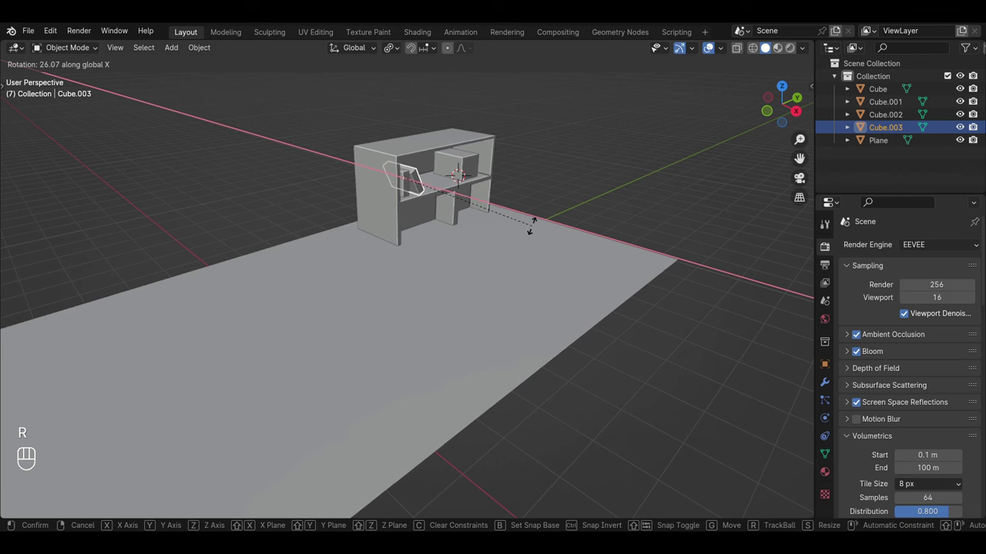
{"action": "left_click_drag", "start_coordinate": [518, 233], "coordinate": [455, 238]}
{"action": "left_click_drag", "start_coordinate": [429, 204], "coordinate": [440, 370]}
{"action": "middle_click", "coordinate": [454, 375]}
{"action": "left_click", "coordinate": [772, 247]}
Slide the leaning book beside the other and check the shelf from the front
{"action": "left_click_drag", "start_coordinate": [593, 312], "coordinate": [564, 277]}
{"action": "left_click_drag", "start_coordinate": [435, 225], "coordinate": [430, 233]}
{"action": "left_click", "coordinate": [420, 230]}
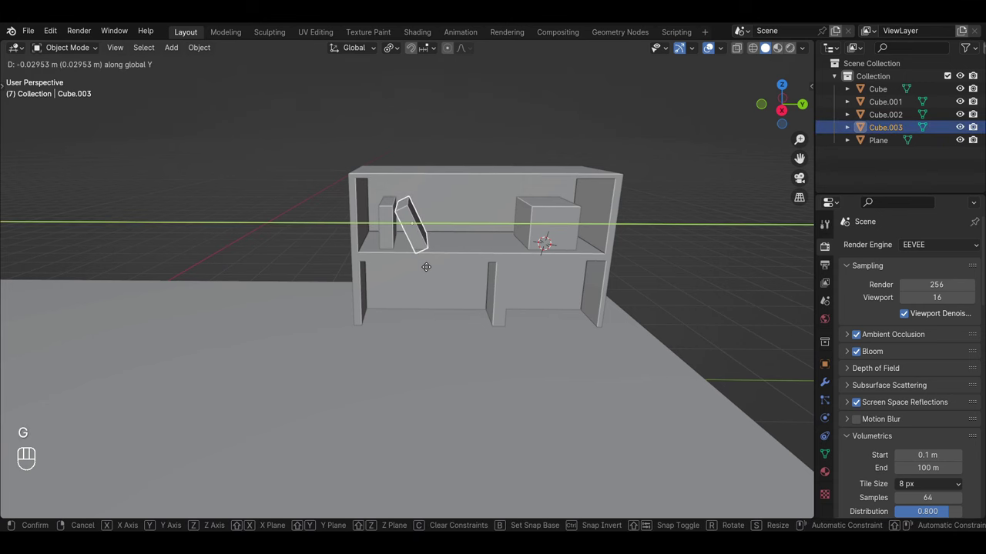
{"action": "left_click_drag", "start_coordinate": [547, 273], "coordinate": [561, 285]}
{"action": "left_click_drag", "start_coordinate": [541, 310], "coordinate": [586, 281]}
{"action": "left_click_drag", "start_coordinate": [563, 341], "coordinate": [567, 294]}
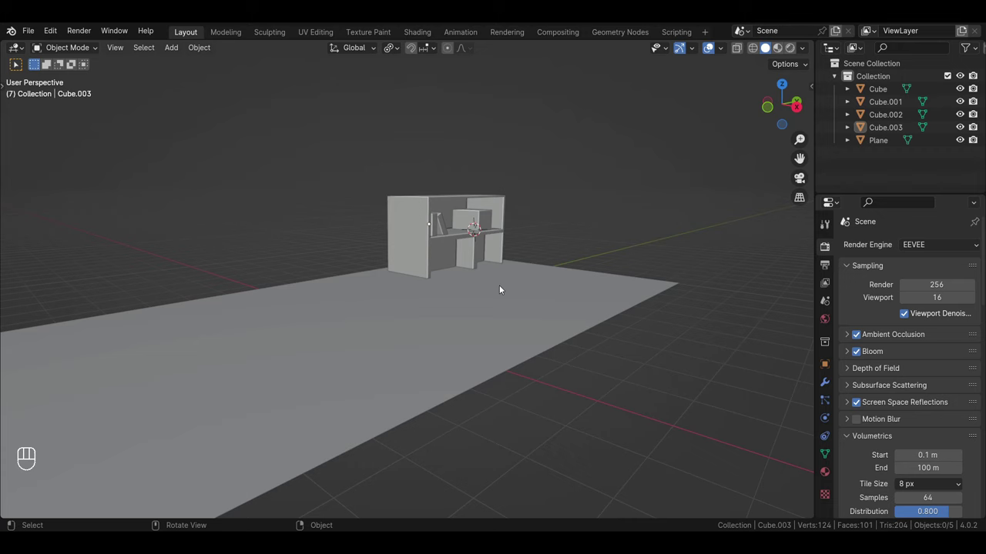
{"action": "left_click_drag", "start_coordinate": [500, 306], "coordinate": [493, 312]}
{"action": "left_click_drag", "start_coordinate": [542, 231], "coordinate": [517, 246]}
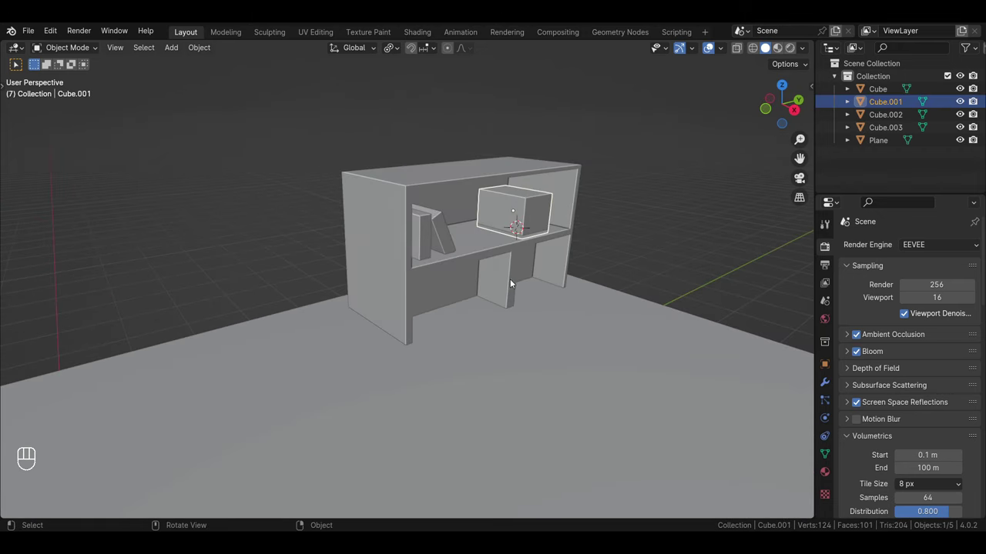
Duplicate the small box and move the copy into the bottom compartment
{"action": "key", "text": "shift+d"}
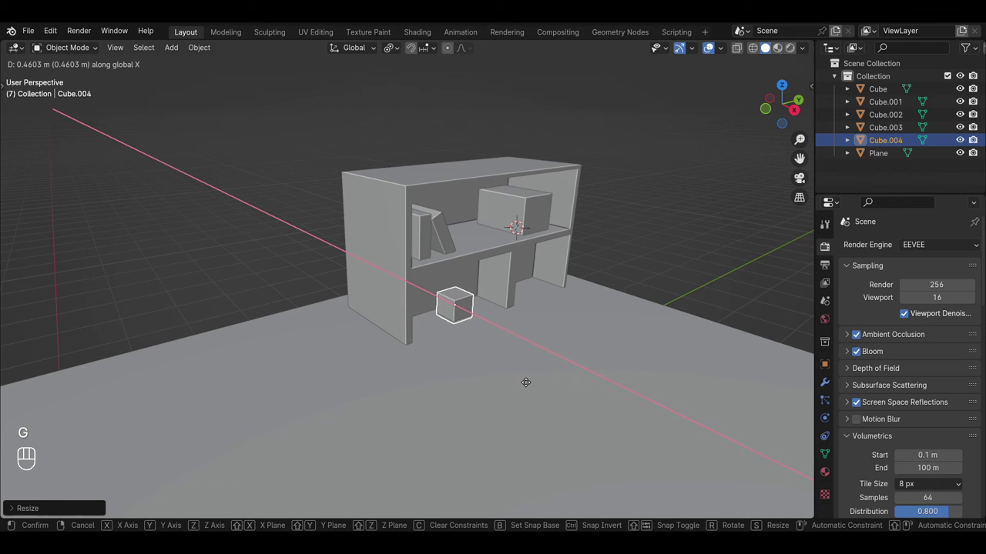
{"action": "key", "text": "g"}
{"action": "left_click", "coordinate": [680, 235]}
{"action": "left_click_drag", "start_coordinate": [551, 338], "coordinate": [502, 321]}
{"action": "left_click", "coordinate": [463, 282]}
Add a smaller box copy beside it, then mark a floor spot for the next object
{"action": "key", "text": "shift+d"}
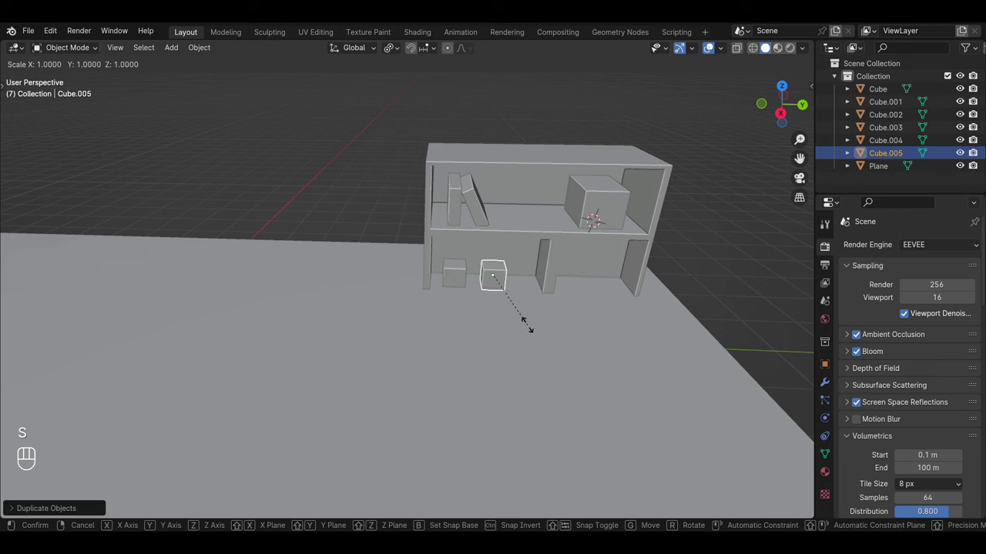
{"action": "key", "text": "g"}
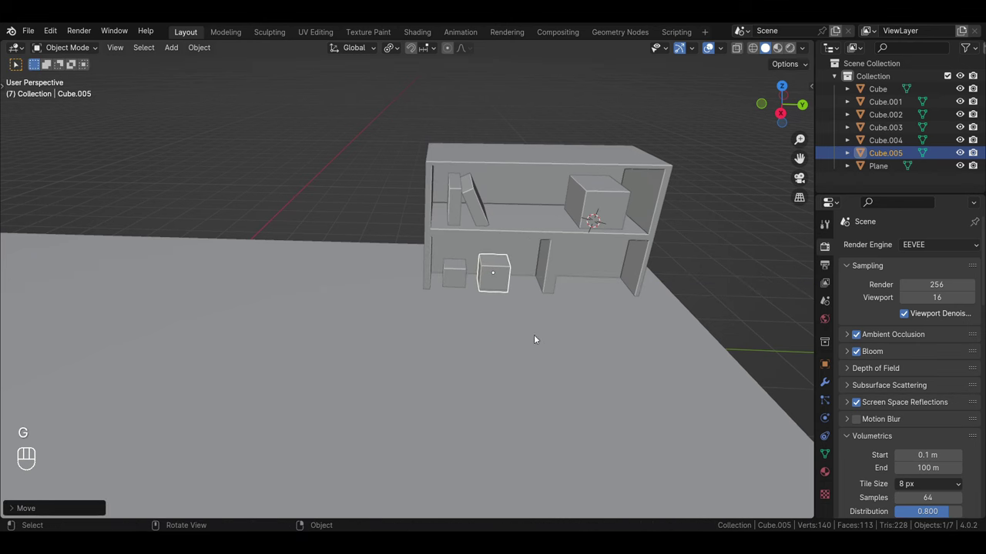
{"action": "left_click_drag", "start_coordinate": [491, 314], "coordinate": [526, 294]}
{"action": "middle_click", "coordinate": [454, 359]}
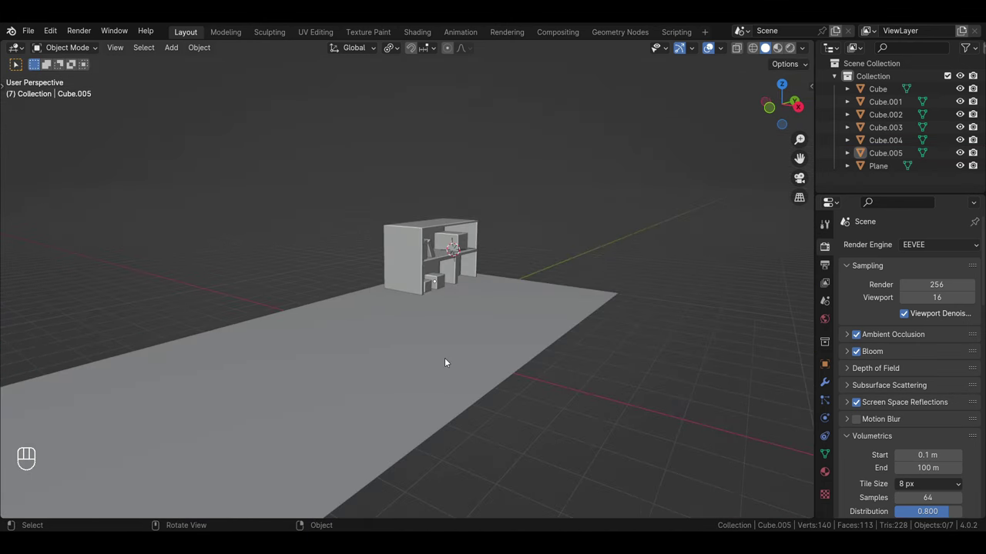
{"action": "left_click_drag", "start_coordinate": [444, 385], "coordinate": [473, 384]}
{"action": "middle_click", "coordinate": [476, 383]}
{"action": "left_click_drag", "start_coordinate": [477, 395], "coordinate": [531, 364]}
{"action": "middle_click", "coordinate": [525, 370]}
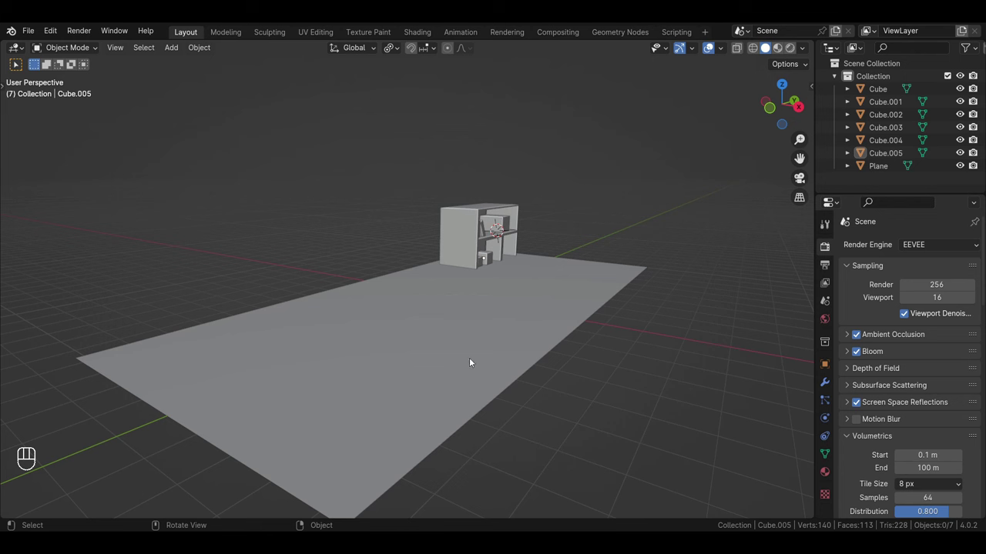
{"action": "left_click", "coordinate": [474, 332]}
Add an eight-sided cylinder, taper its top and widen a new edge loop into a rim
{"action": "key", "text": "shift+a"}
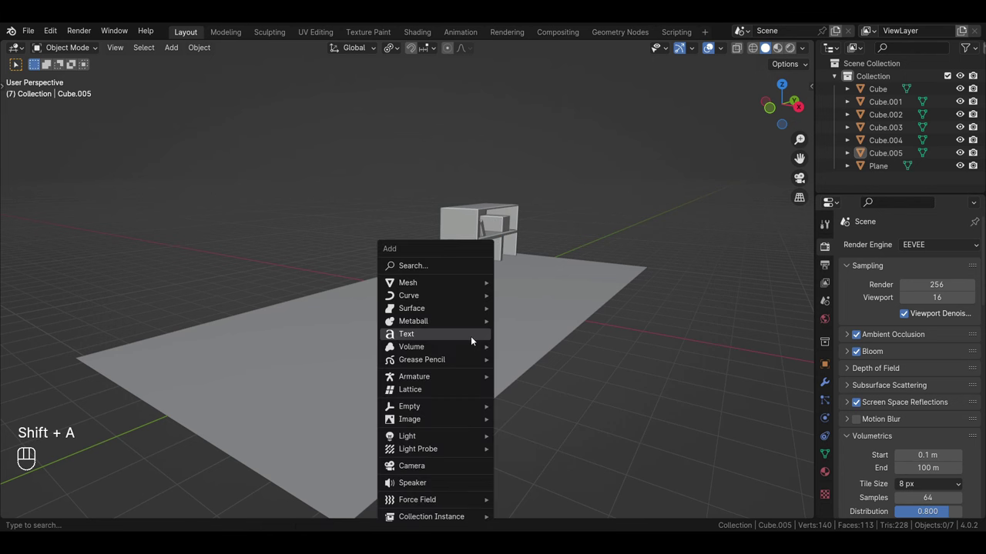
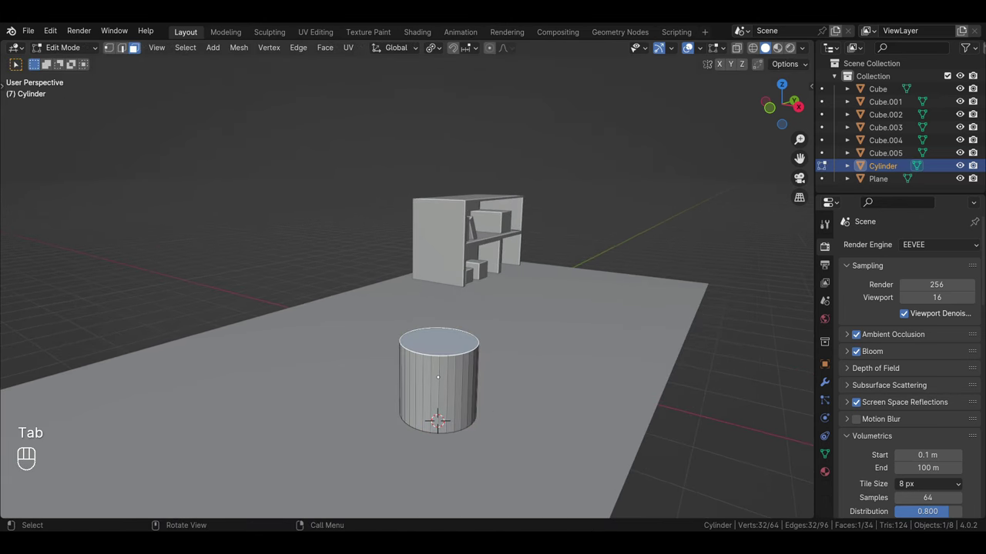
{"action": "key", "text": "s"}
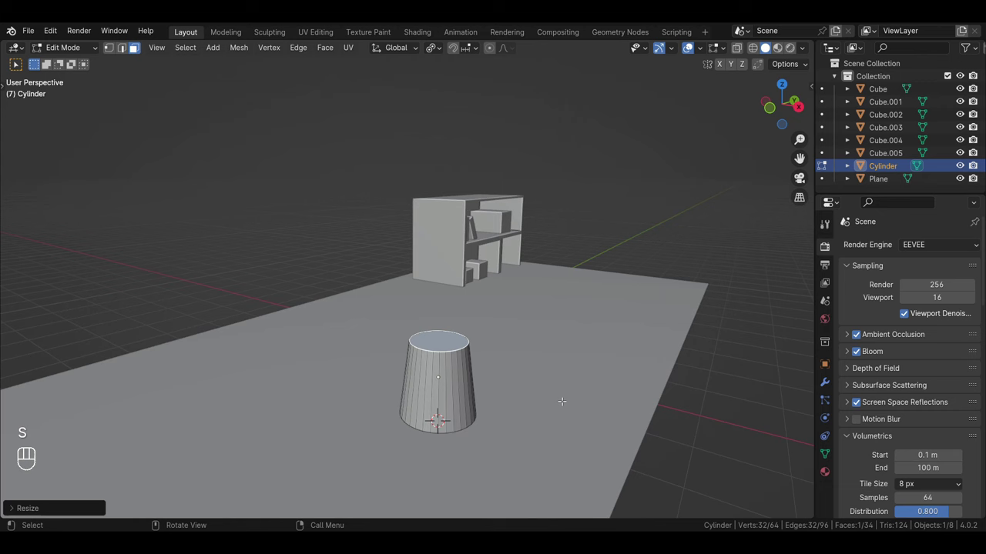
{"action": "key", "text": "Tab"}
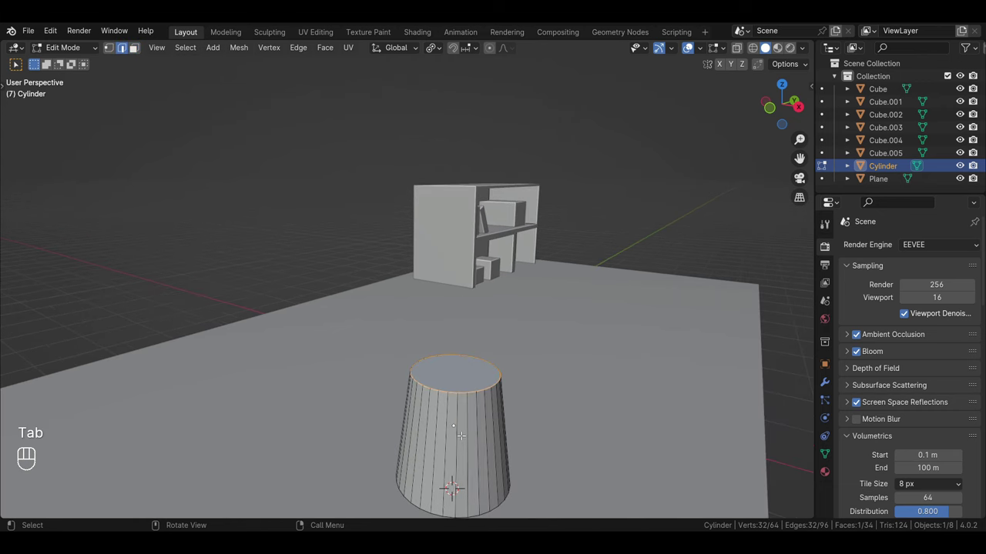
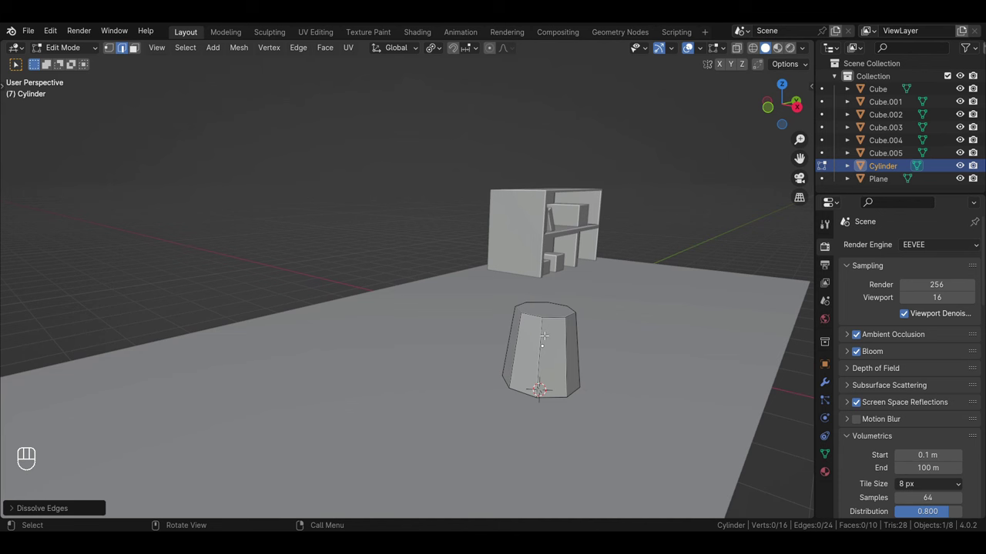
{"action": "key", "text": "ctrl+r"}
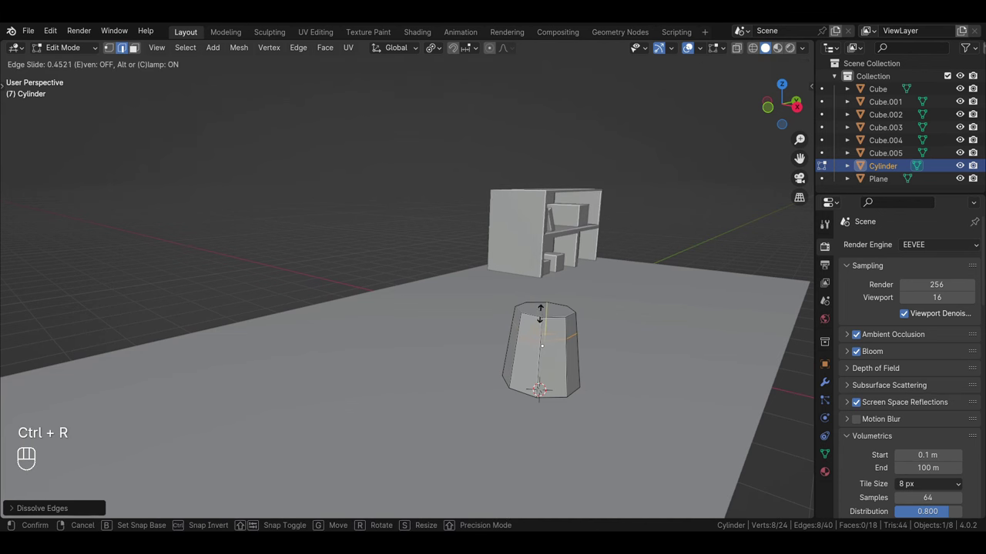
{"action": "key", "text": "s"}
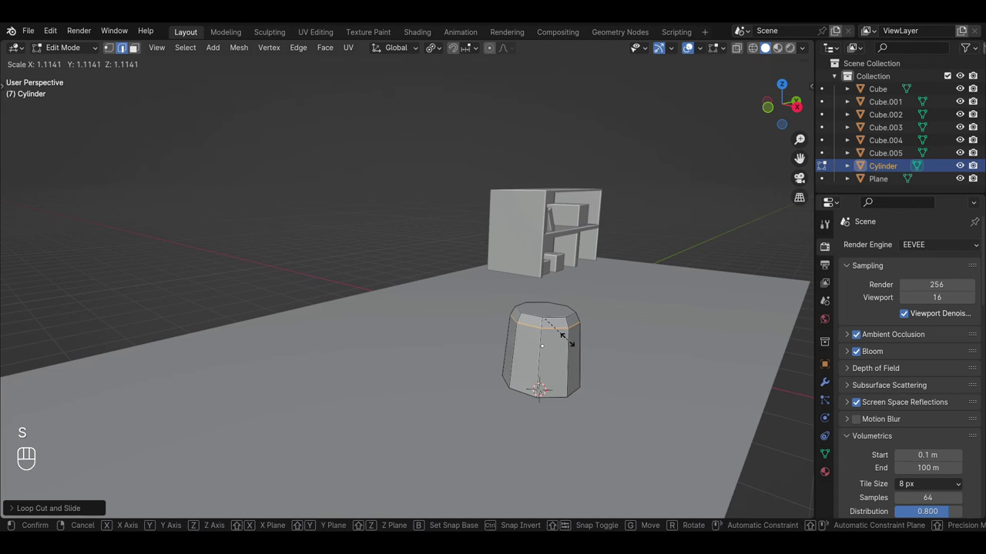
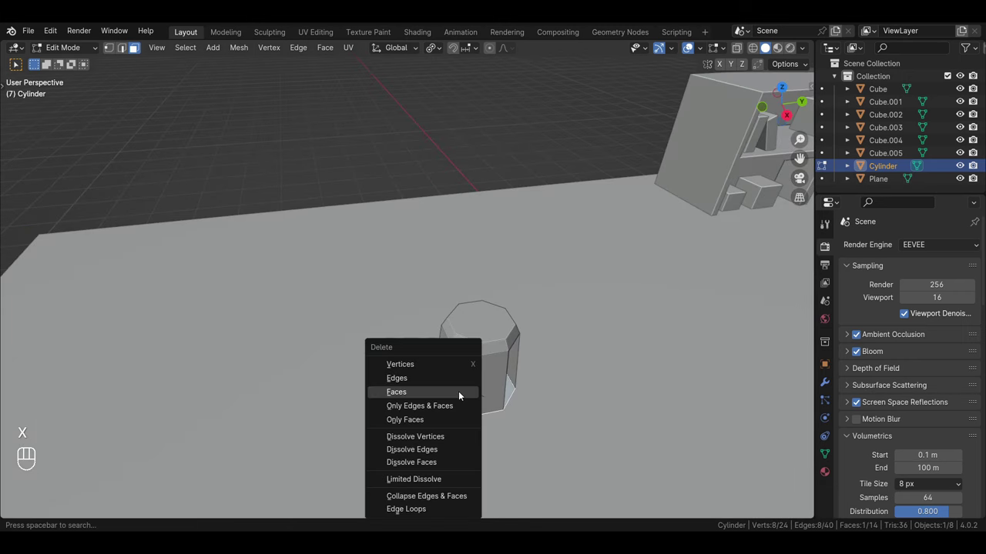
Delete side faces to leave open gaps between the stool's legs
{"action": "left_click_drag", "start_coordinate": [500, 432], "coordinate": [530, 397]}
{"action": "middle_click", "coordinate": [489, 397]}
{"action": "middle_click", "coordinate": [557, 449]}
{"action": "left_click_drag", "start_coordinate": [514, 406], "coordinate": [581, 414]}
{"action": "key", "text": "Tab"}
{"action": "left_click", "coordinate": [512, 344]}
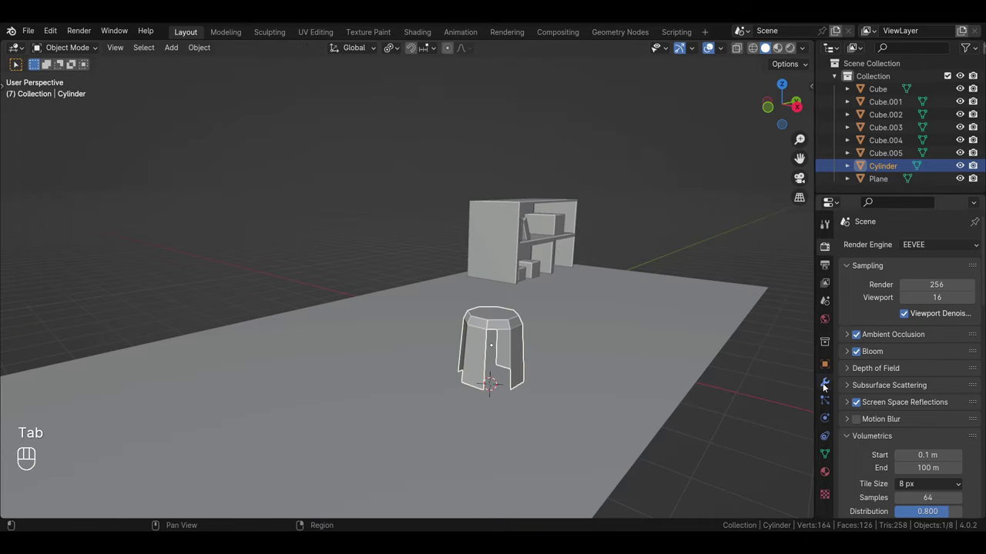
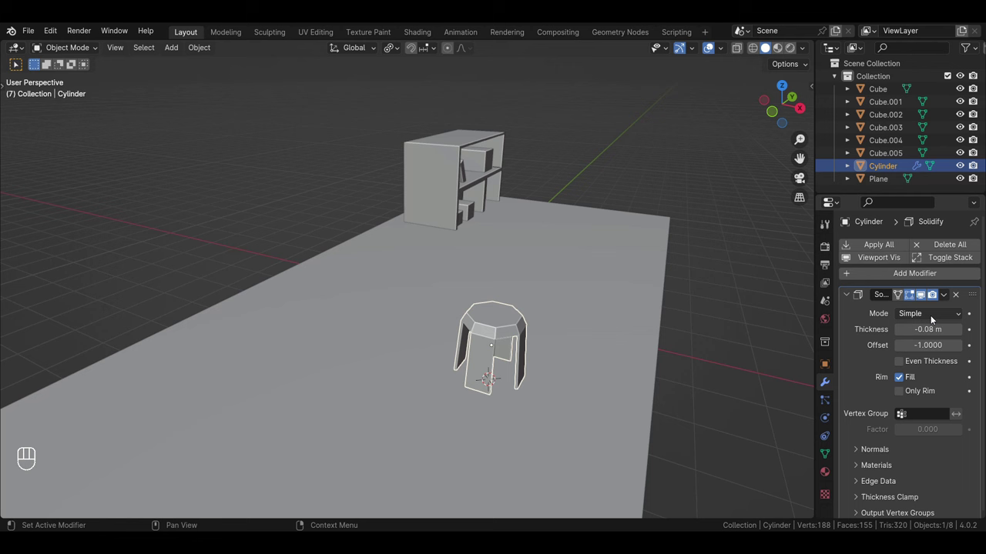
Give the stool's walls thickness with a Solidify modifier and apply it to the mesh
{"action": "left_click_drag", "start_coordinate": [949, 299], "coordinate": [914, 314]}
{"action": "left_click_drag", "start_coordinate": [513, 320], "coordinate": [498, 298]}
{"action": "right_click", "coordinate": [827, 454]}
{"action": "right_click", "coordinate": [874, 442]}
{"action": "right_click", "coordinate": [905, 463]}
{"action": "right_click", "coordinate": [903, 464]}
{"action": "right_click", "coordinate": [718, 322]}
{"action": "left_click_drag", "start_coordinate": [559, 400], "coordinate": [559, 432]}
{"action": "left_click_drag", "start_coordinate": [559, 434], "coordinate": [553, 389]}
{"action": "key", "text": "ctrl+z"}
{"action": "key", "text": "ctrl+z"}
Scale the whole stool up slightly and settle it on the floor
{"action": "left_click", "coordinate": [718, 255]}
{"action": "left_click_drag", "start_coordinate": [506, 426], "coordinate": [476, 416]}
{"action": "left_click_drag", "start_coordinate": [473, 361], "coordinate": [716, 365]}
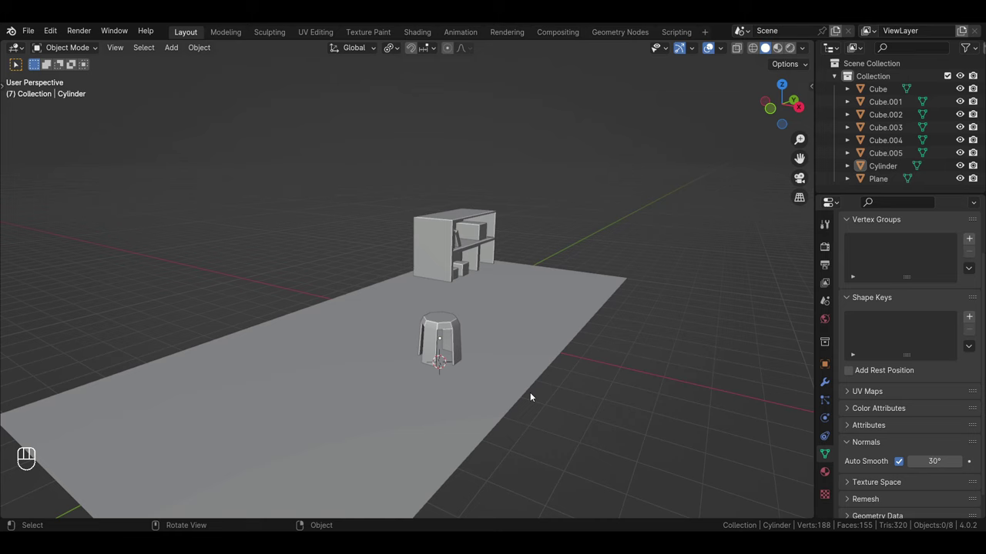
{"action": "middle_click", "coordinate": [495, 399]}
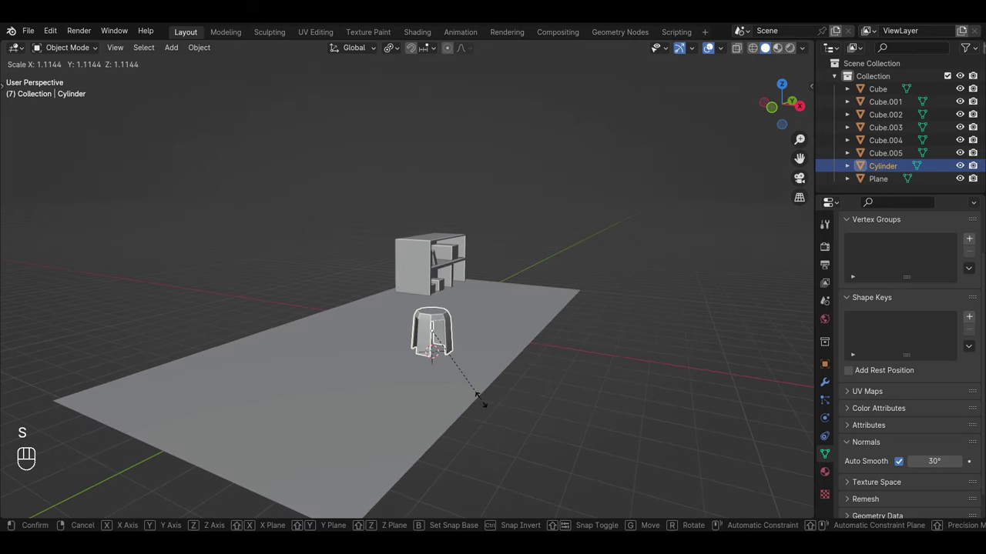
{"action": "left_click", "coordinate": [463, 399]}
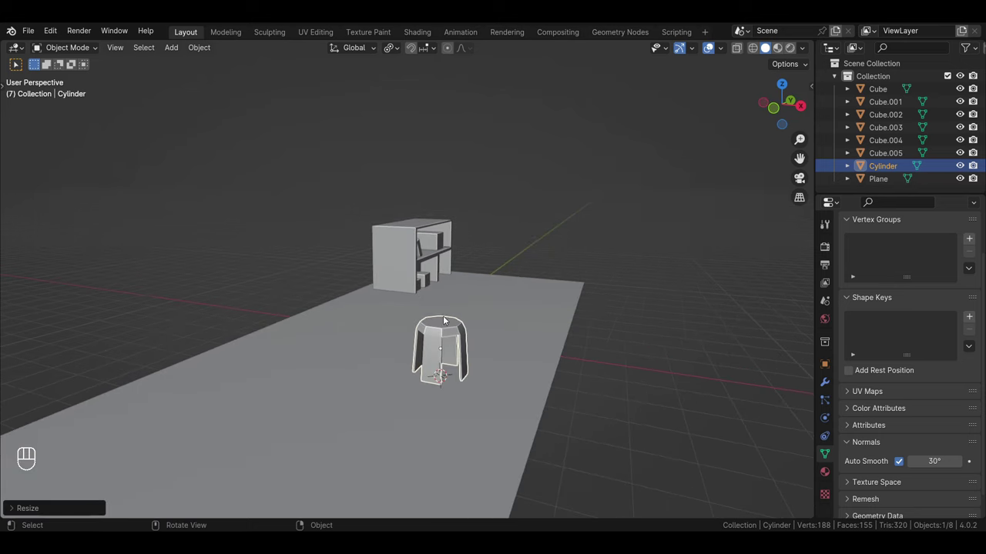
{"action": "left_click", "coordinate": [483, 393]}
{"action": "left_click", "coordinate": [499, 413]}
{"action": "left_click_drag", "start_coordinate": [515, 427], "coordinate": [520, 440]}
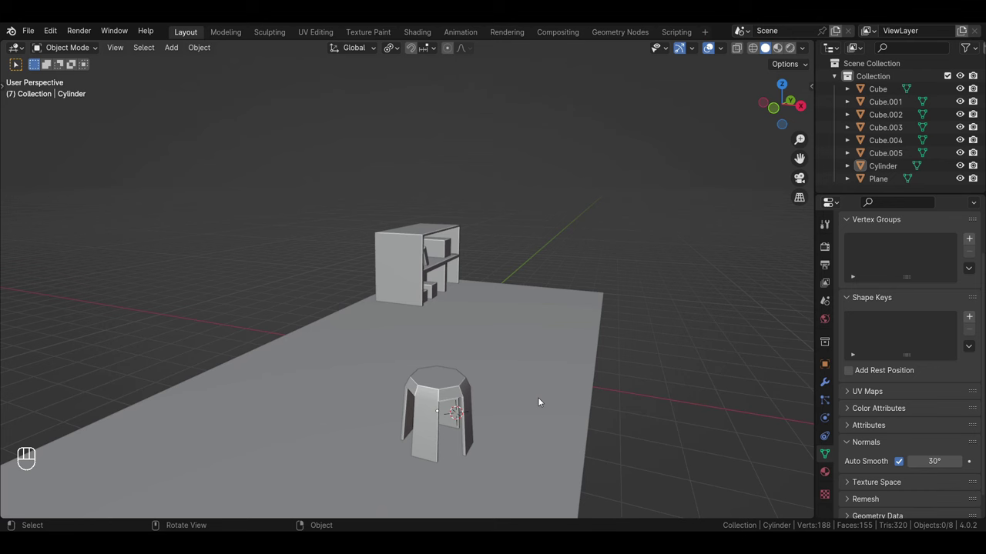
Make two stool copies and line them up beside the shelf unit at the back
{"action": "key", "text": "shift+d"}
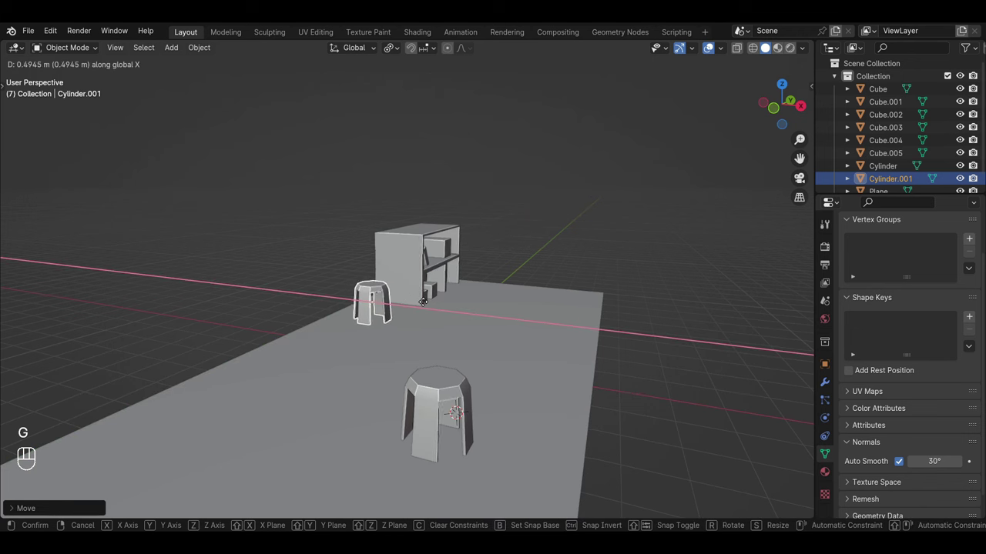
{"action": "key", "text": "s"}
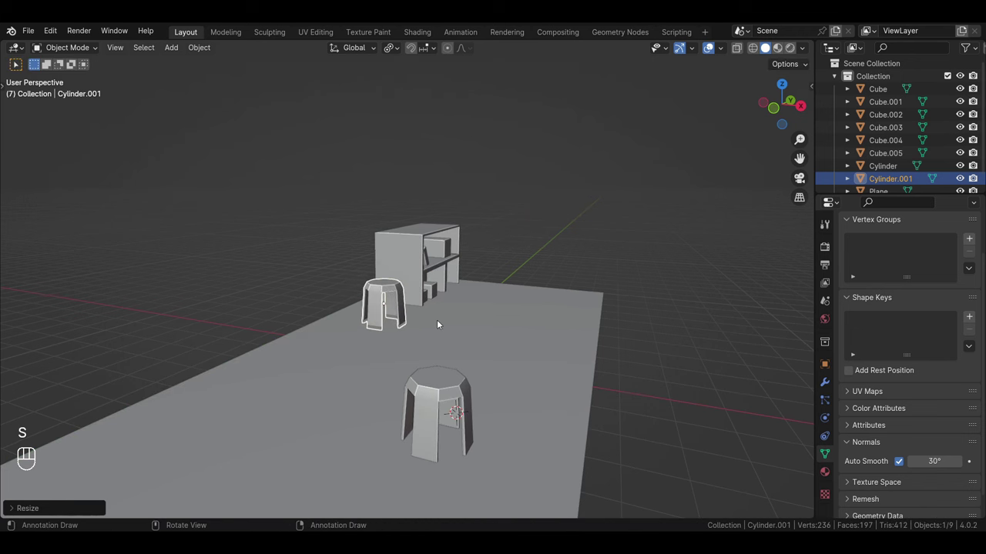
{"action": "key", "text": "g"}
{"action": "key", "text": "g"}
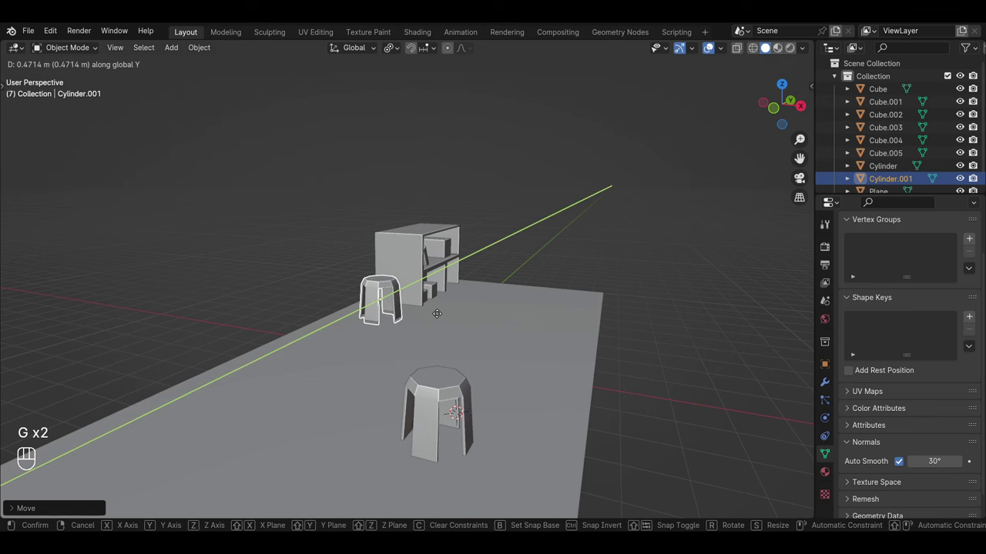
{"action": "key", "text": "shift+d"}
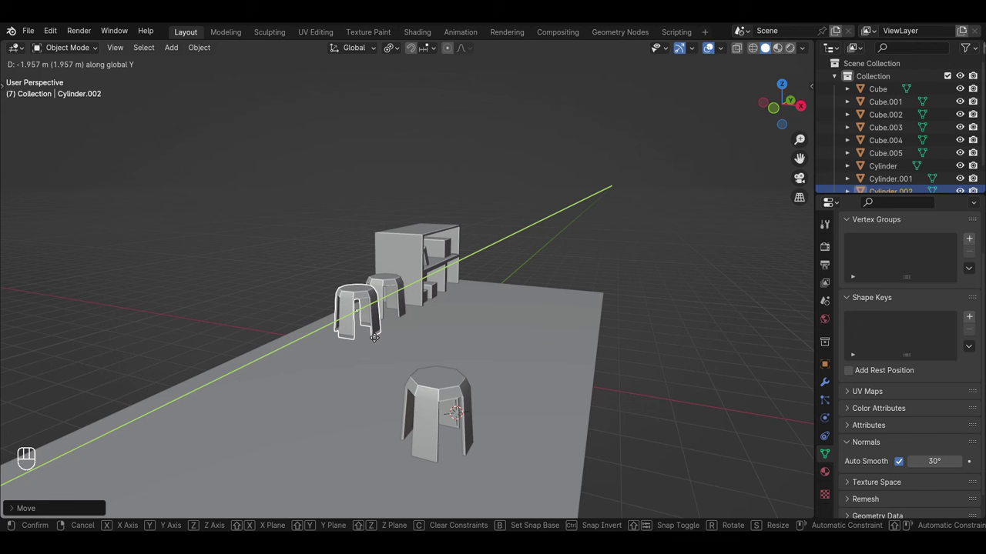
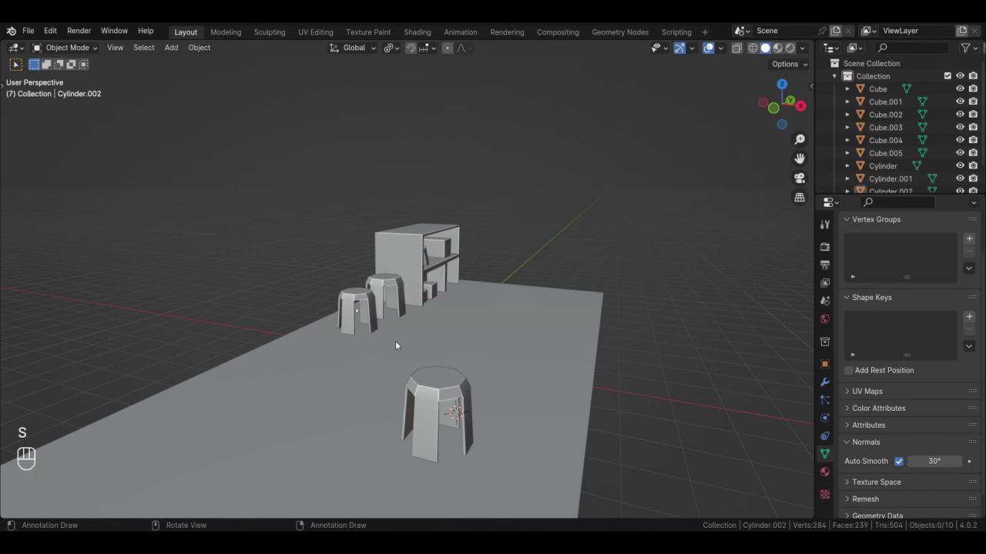
{"action": "left_click_drag", "start_coordinate": [386, 342], "coordinate": [390, 348]}
{"action": "left_click_drag", "start_coordinate": [405, 371], "coordinate": [416, 348]}
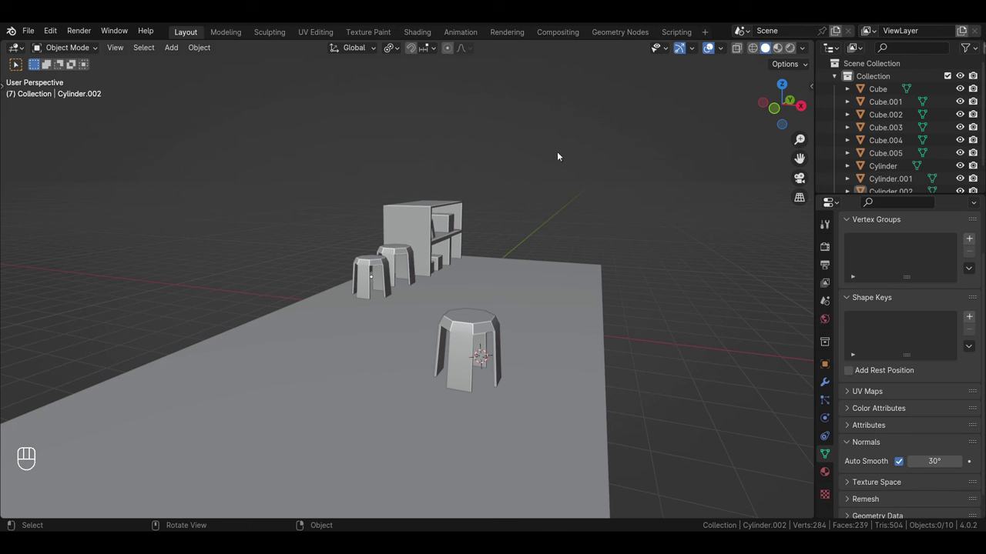
Add a small cube near the floor's right edge, shrink it and raise it into an open-topped box
{"action": "left_click", "coordinate": [340, 386]}
{"action": "key", "text": "shift+a"}
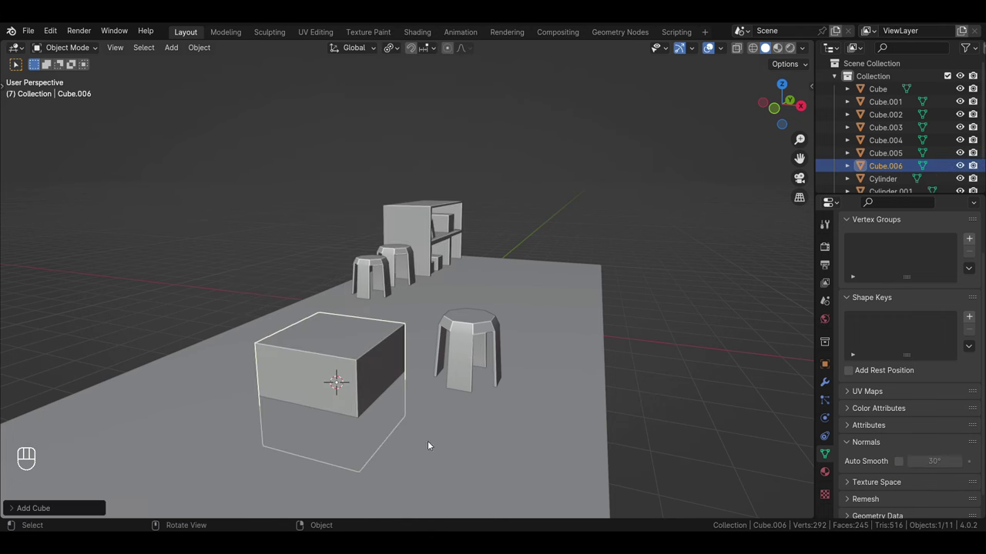
{"action": "key", "text": "s"}
{"action": "key", "text": "g"}
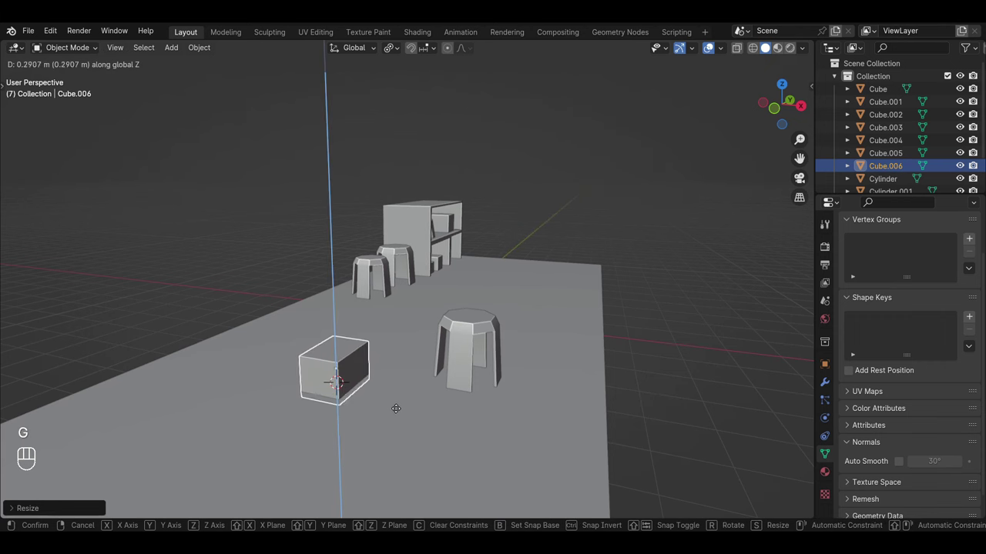
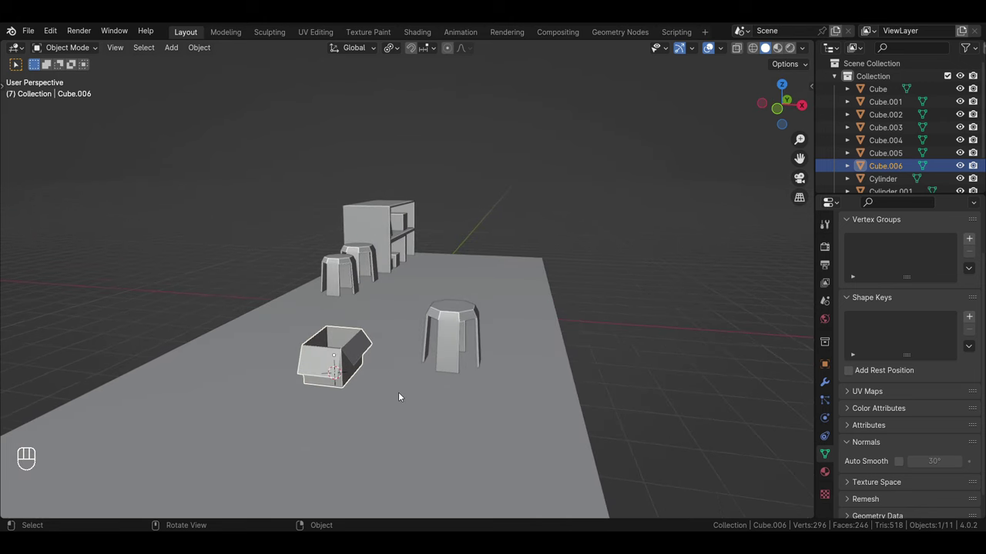
{"action": "left_click_drag", "start_coordinate": [410, 406], "coordinate": [401, 421]}
{"action": "middle_click", "coordinate": [426, 417]}
{"action": "middle_click", "coordinate": [440, 399]}
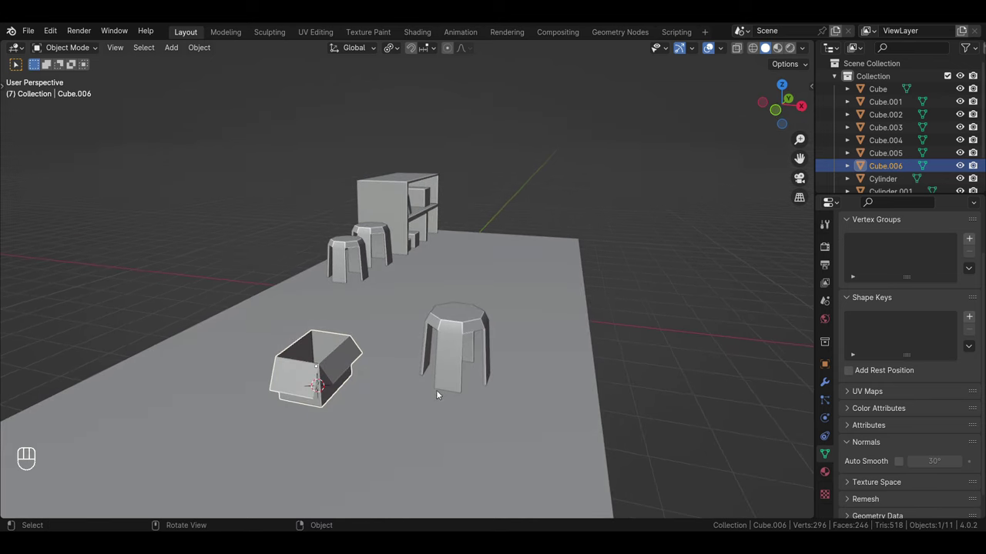
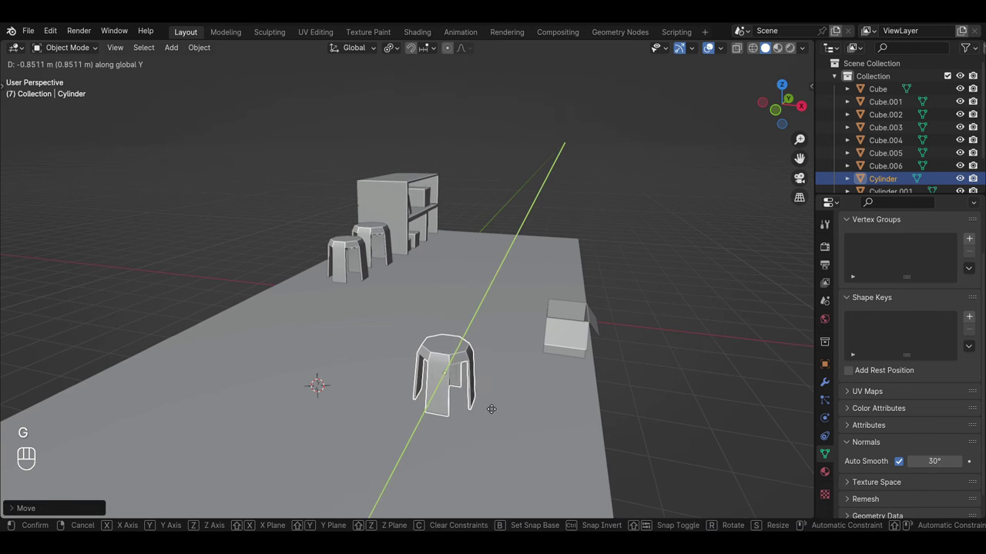
Drop the large stool in place and add a thin block near the floor's front-left
{"action": "left_click", "coordinate": [690, 407]}
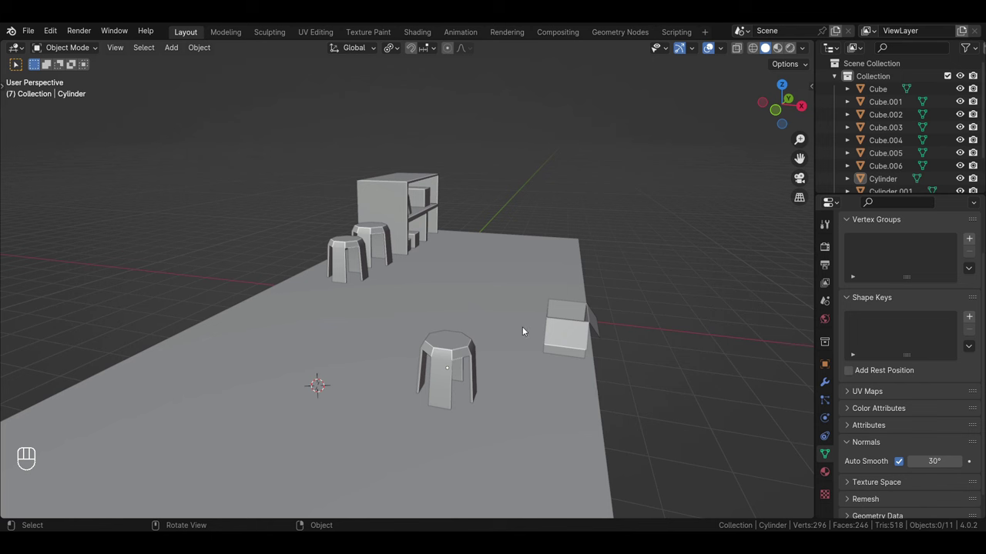
{"action": "left_click", "coordinate": [566, 335]}
{"action": "key", "text": "shift+a"}
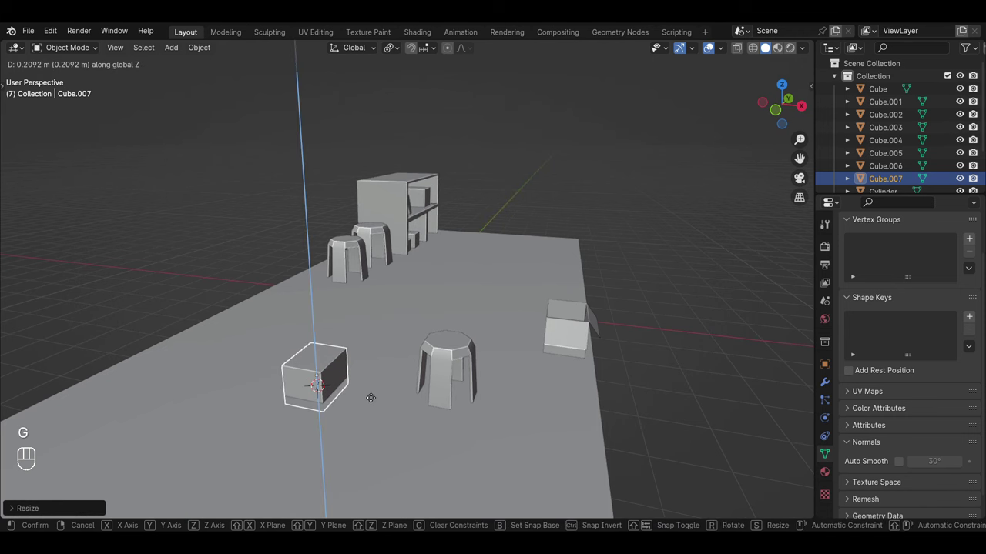
Bevel the small cube's selected edges with Ctrl+B to start shaping the stool
{"action": "left_click", "coordinate": [328, 364]}
{"action": "key", "text": "Tab"}
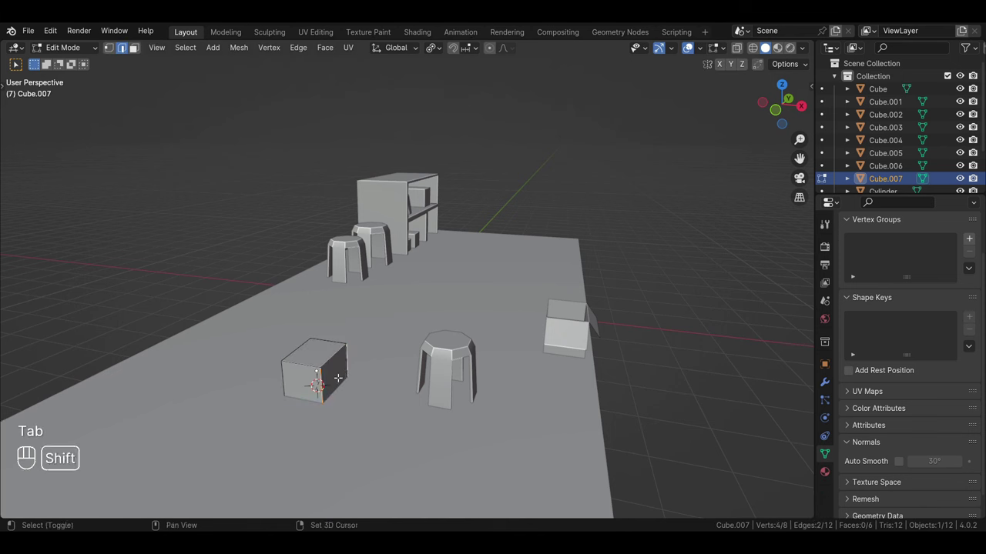
{"action": "left_click", "coordinate": [291, 371]}
{"action": "left_click_drag", "start_coordinate": [292, 381], "coordinate": [418, 379]}
{"action": "left_click", "coordinate": [277, 376]}
{"action": "left_click_drag", "start_coordinate": [281, 393], "coordinate": [232, 382]}
{"action": "left_click_drag", "start_coordinate": [365, 400], "coordinate": [333, 403]}
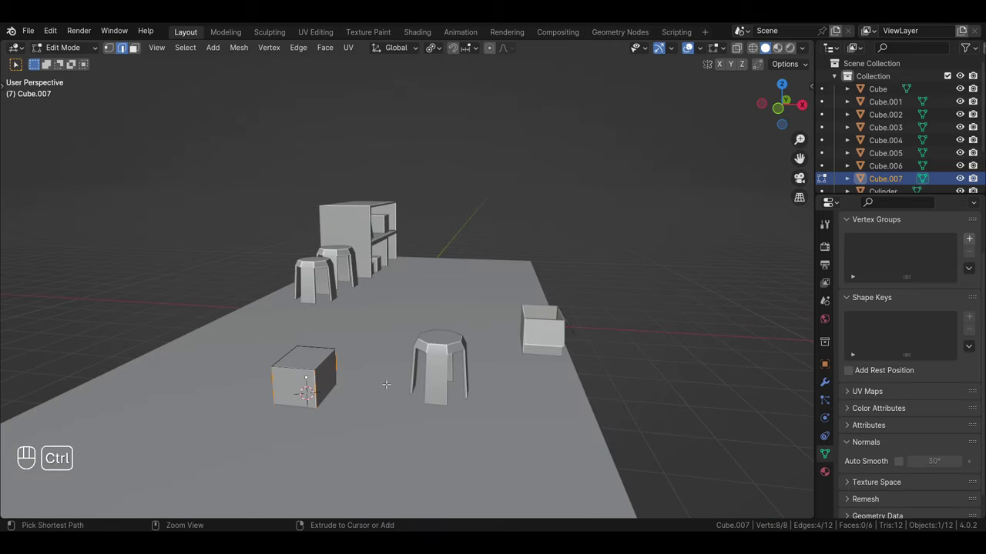
{"action": "key", "text": "ctrl+b"}
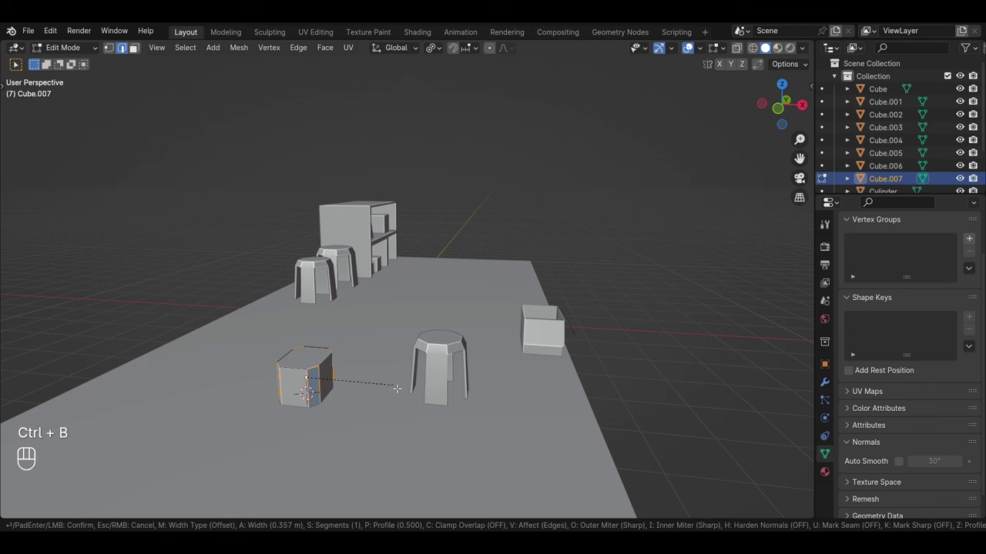
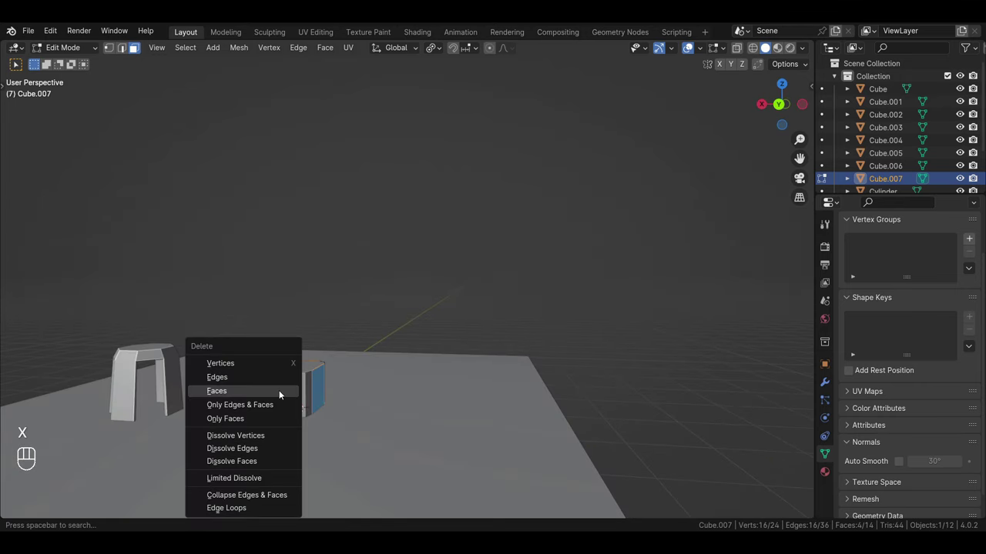
{"action": "left_click_drag", "start_coordinate": [282, 403], "coordinate": [187, 414]}
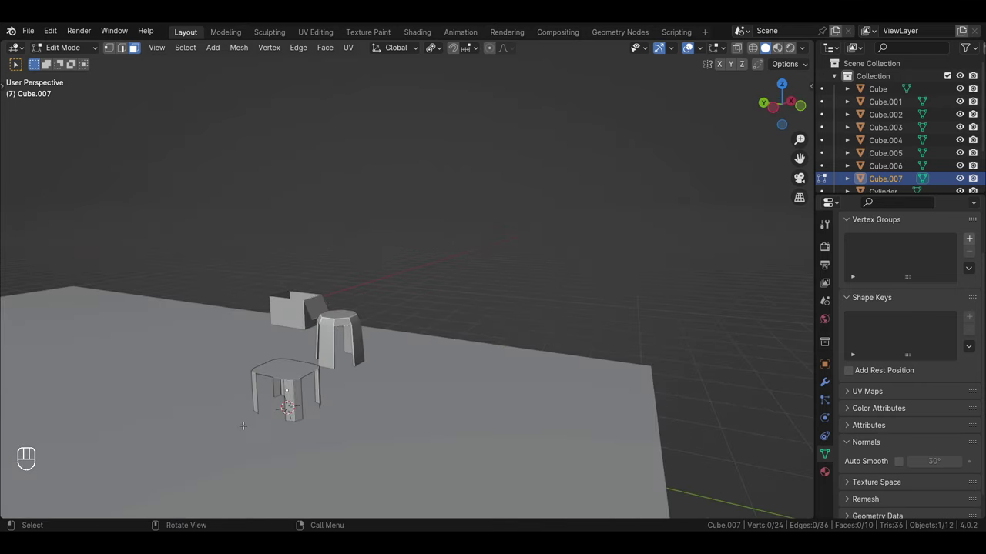
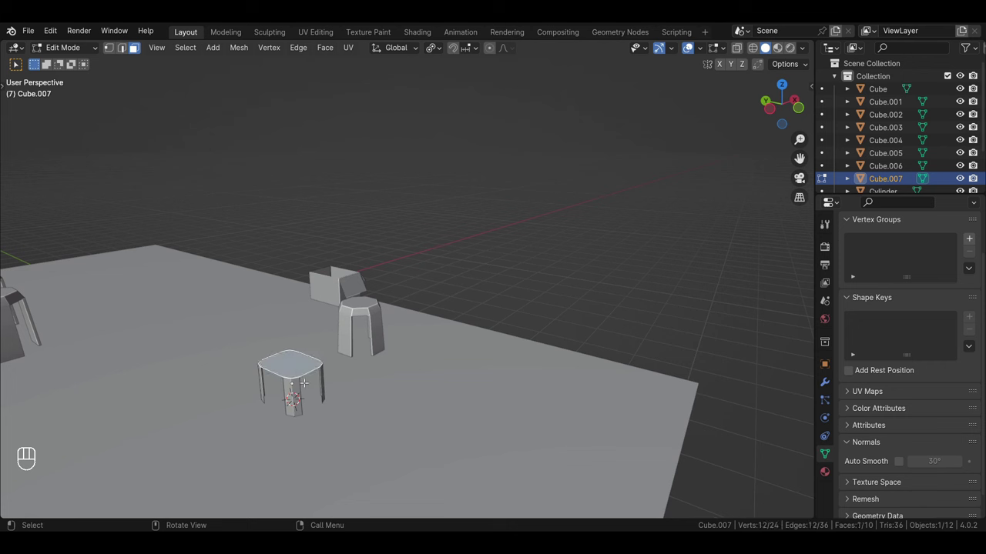
{"action": "key", "text": "g"}
Isolate the stool in its own view and delete a side face to open gaps between the legs
{"action": "left_click_drag", "start_coordinate": [480, 313], "coordinate": [401, 398]}
{"action": "left_click_drag", "start_coordinate": [393, 399], "coordinate": [343, 392]}
{"action": "left_click_drag", "start_coordinate": [441, 368], "coordinate": [389, 372]}
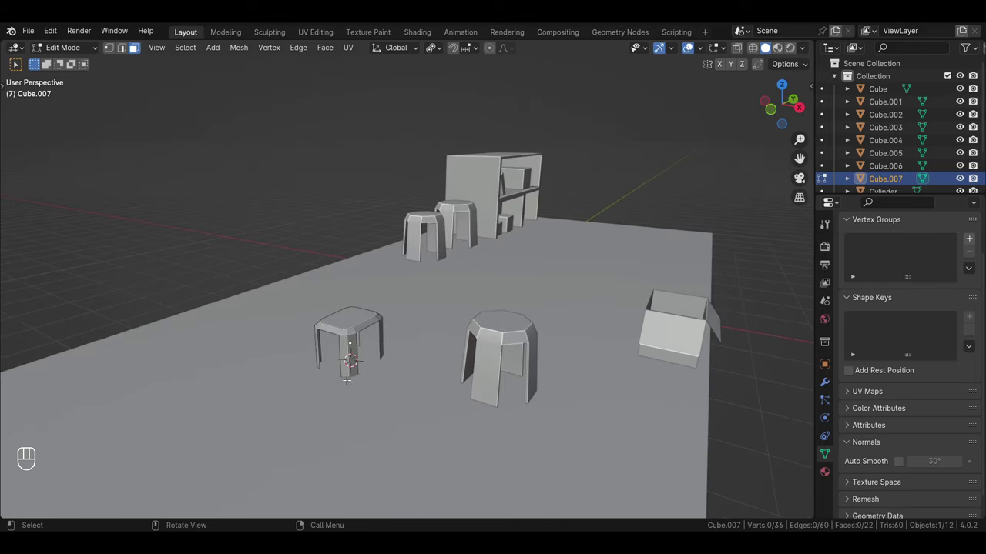
{"action": "key", "text": "Tab"}
{"action": "left_click_drag", "start_coordinate": [355, 398], "coordinate": [360, 374]}
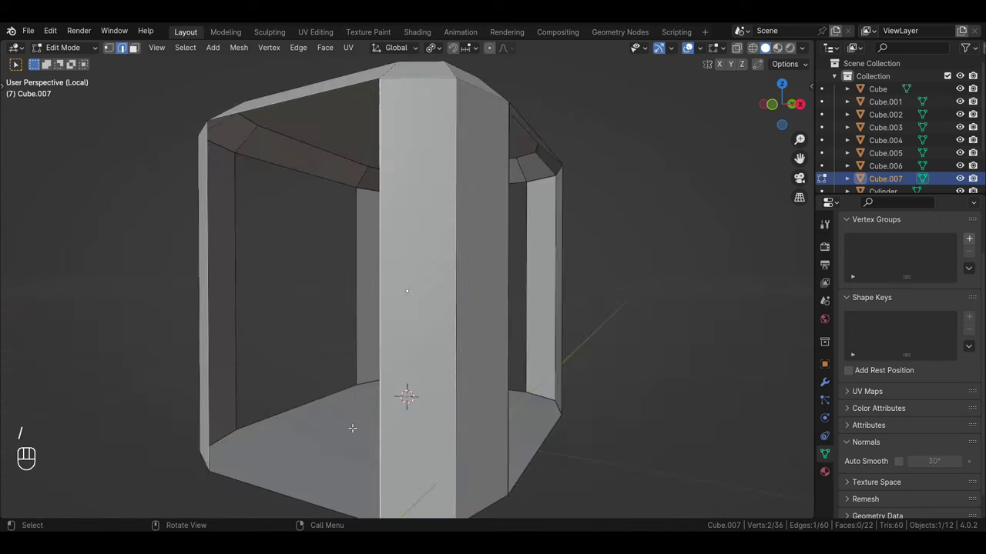
{"action": "key", "text": "Tab"}
{"action": "key", "text": "x"}
{"action": "key", "text": "Tab"}
Select the bottom edges of all four stool legs
{"action": "left_click", "coordinate": [435, 403]}
{"action": "left_click_drag", "start_coordinate": [476, 376], "coordinate": [450, 378]}
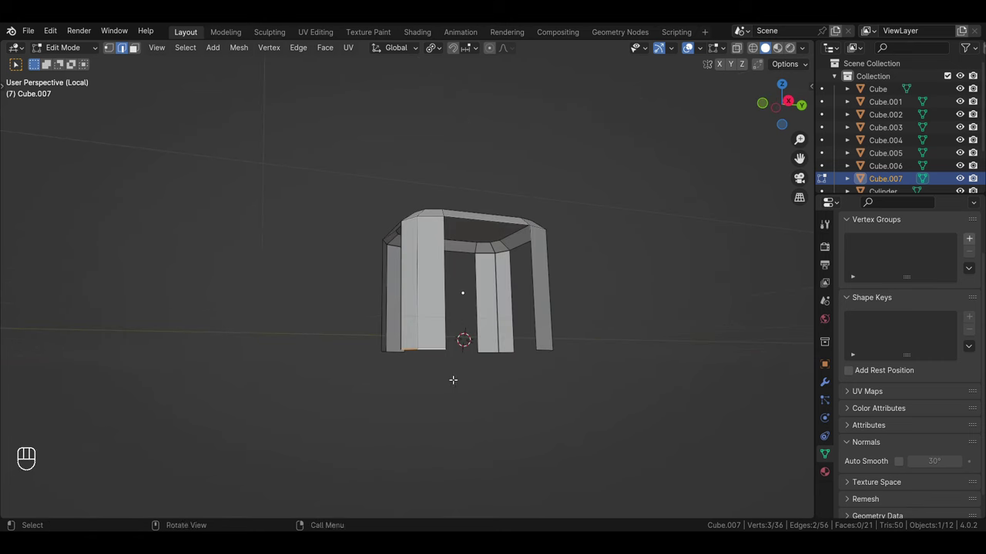
{"action": "left_click", "coordinate": [510, 353]}
{"action": "left_click_drag", "start_coordinate": [430, 397], "coordinate": [335, 387]}
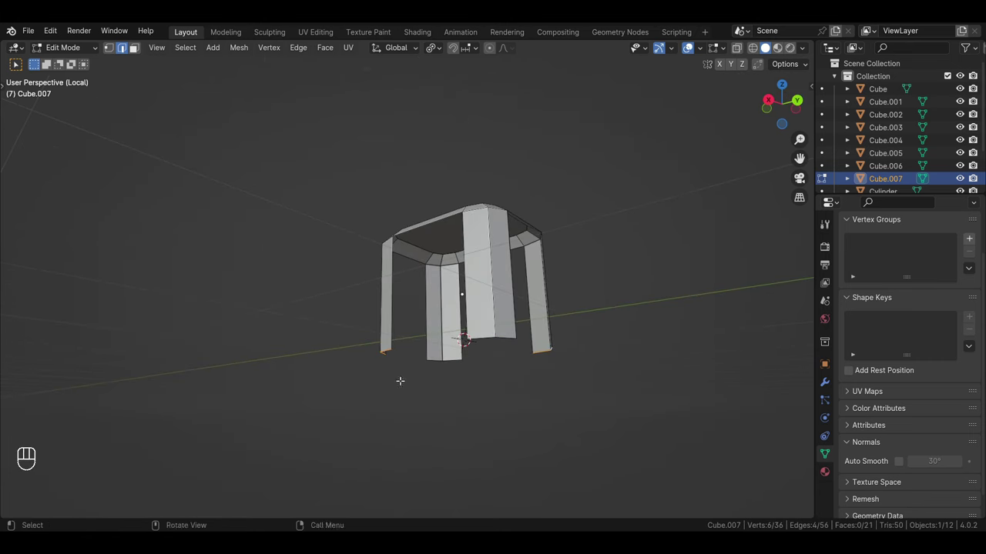
{"action": "left_click", "coordinate": [442, 361]}
{"action": "left_click", "coordinate": [458, 362]}
{"action": "left_click_drag", "start_coordinate": [469, 397], "coordinate": [680, 428]}
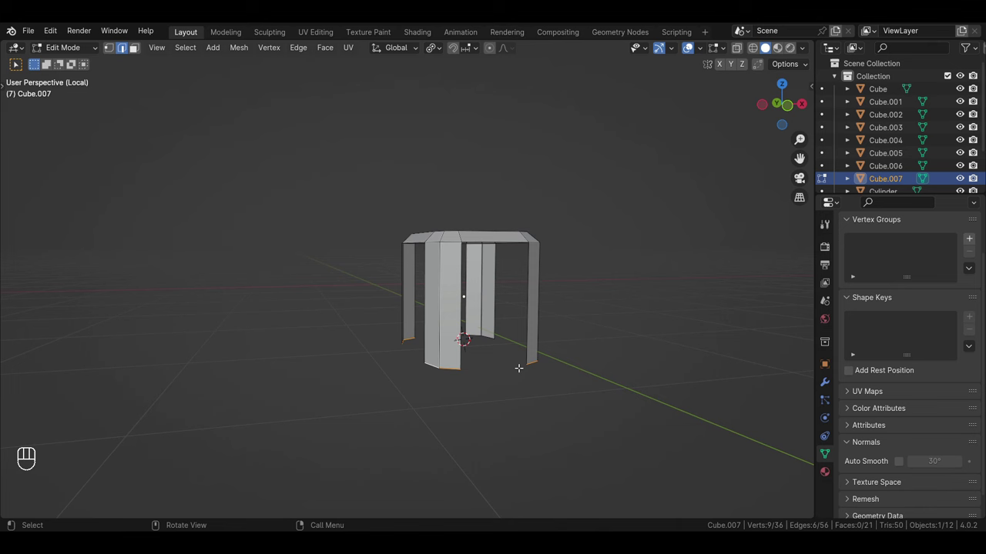
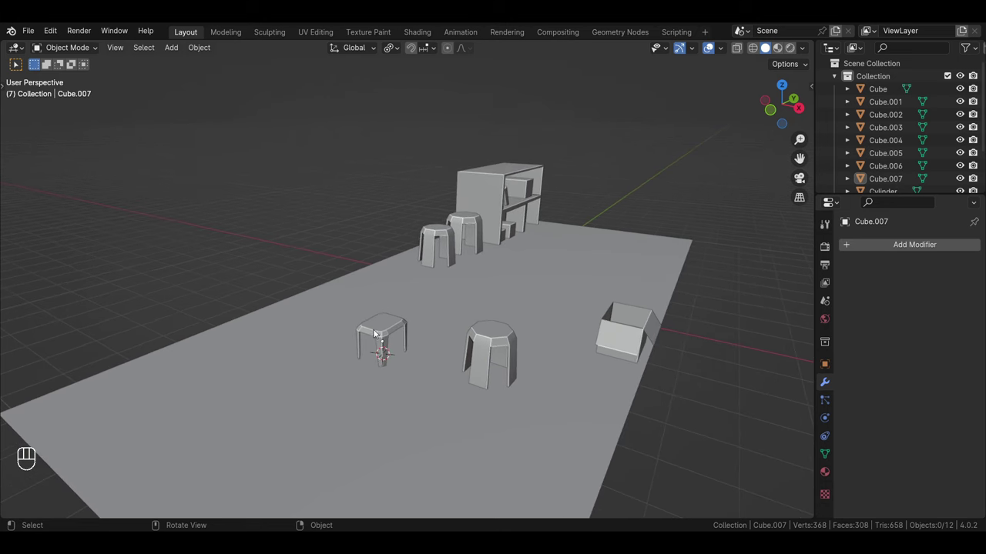
Slide the stool sideways along one axis to sit beside the open box, then add a cylinder
{"action": "middle_click", "coordinate": [393, 332]}
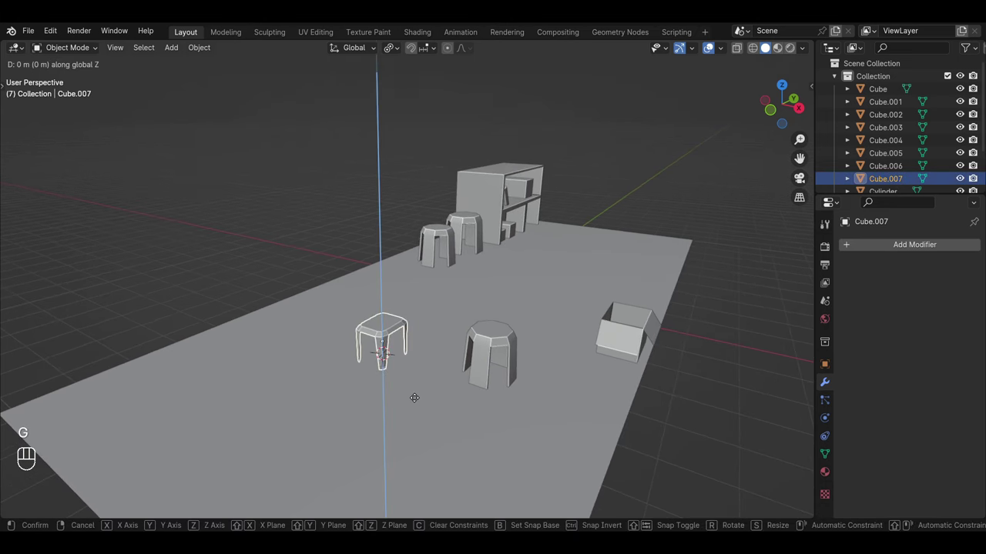
{"action": "key", "text": "s"}
{"action": "left_click_drag", "start_coordinate": [406, 384], "coordinate": [418, 376]}
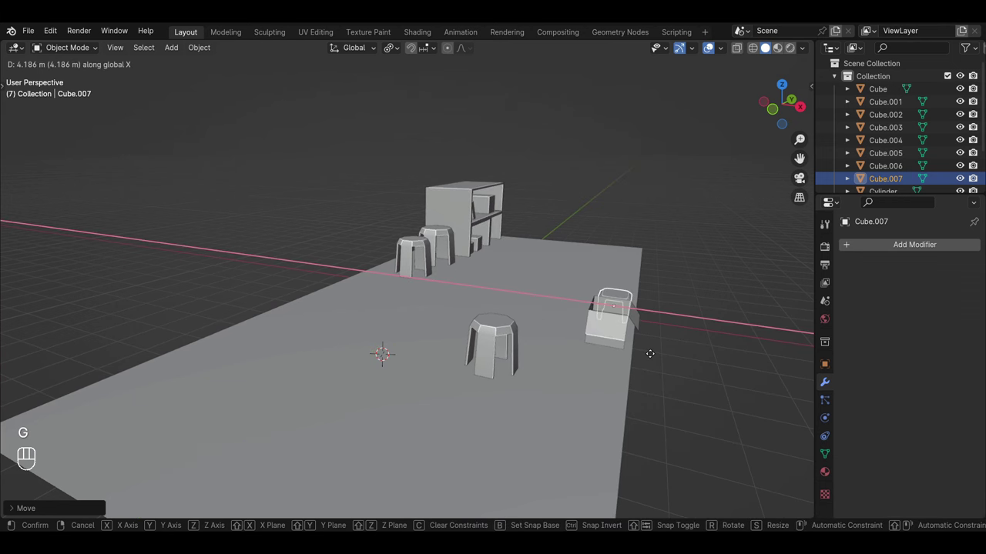
{"action": "middle_click", "coordinate": [639, 357]}
{"action": "left_click_drag", "start_coordinate": [676, 394], "coordinate": [616, 381]}
{"action": "left_click_drag", "start_coordinate": [616, 381], "coordinate": [625, 371]}
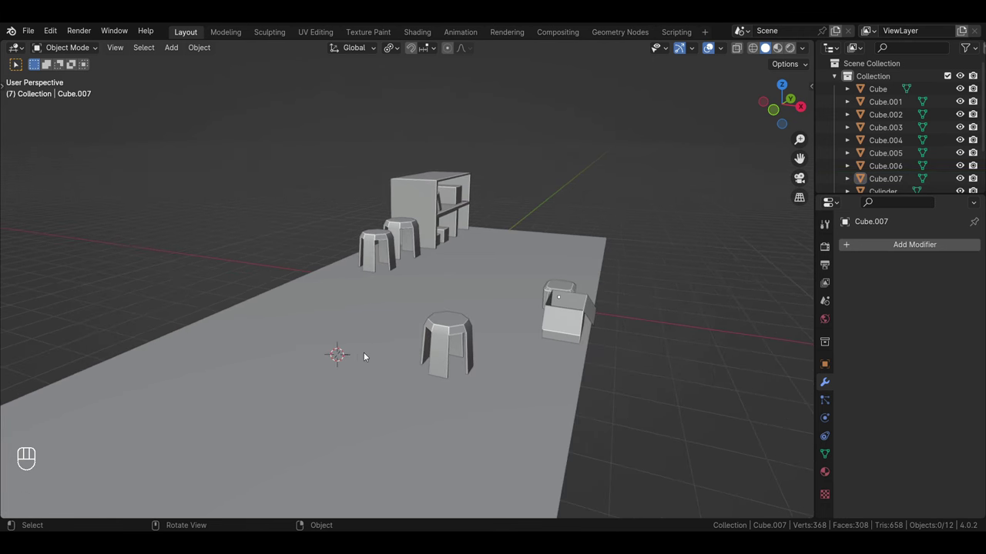
{"action": "key", "text": "shift+a"}
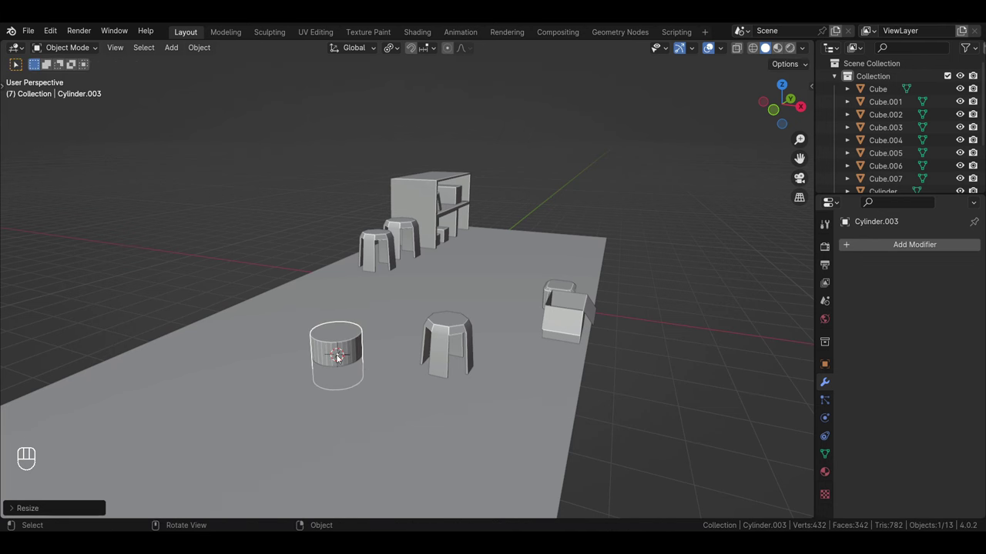
Scale the cylinder down and delete its top face to make an open bin
{"action": "key", "text": "Tab"}
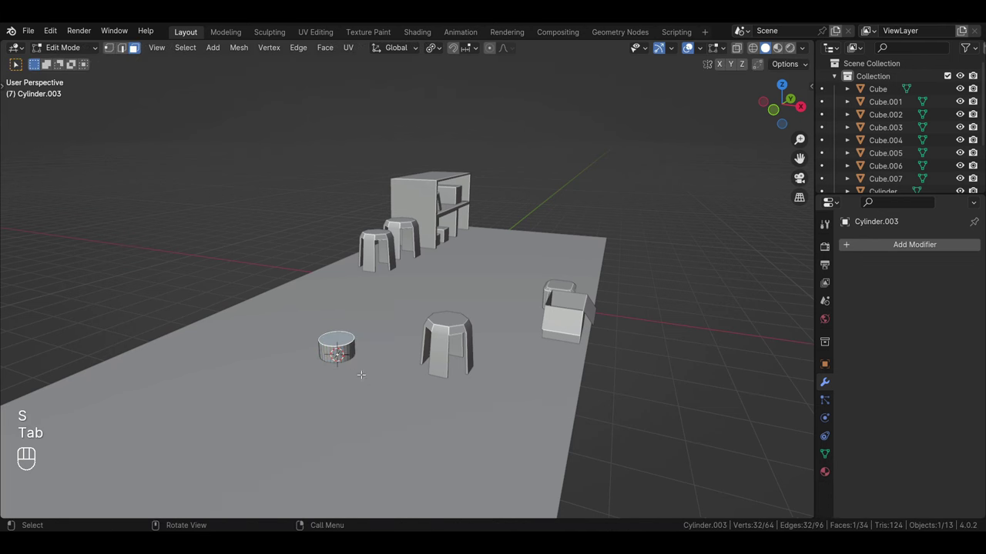
{"action": "key", "text": "s"}
{"action": "key", "text": "Tab"}
{"action": "key", "text": "g"}
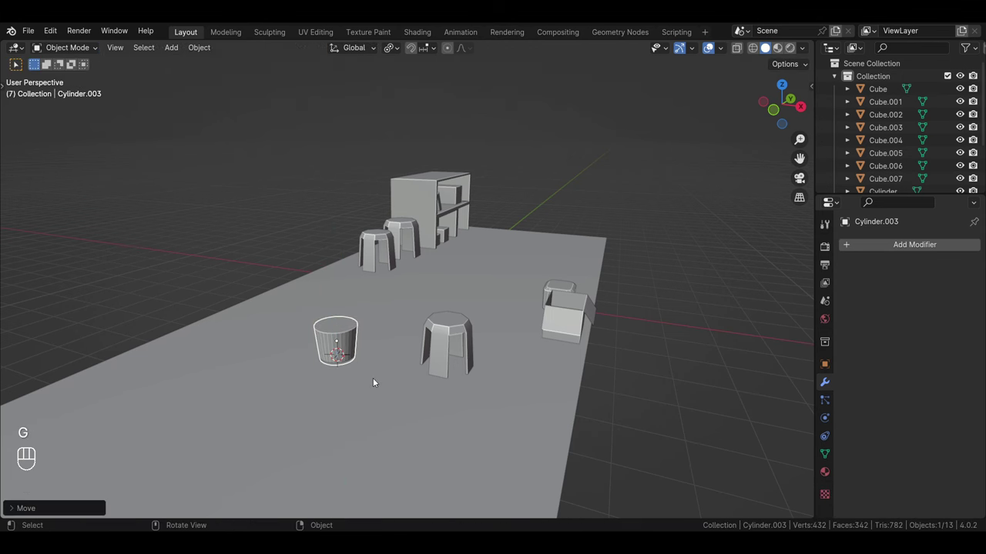
{"action": "left_click", "coordinate": [346, 350]}
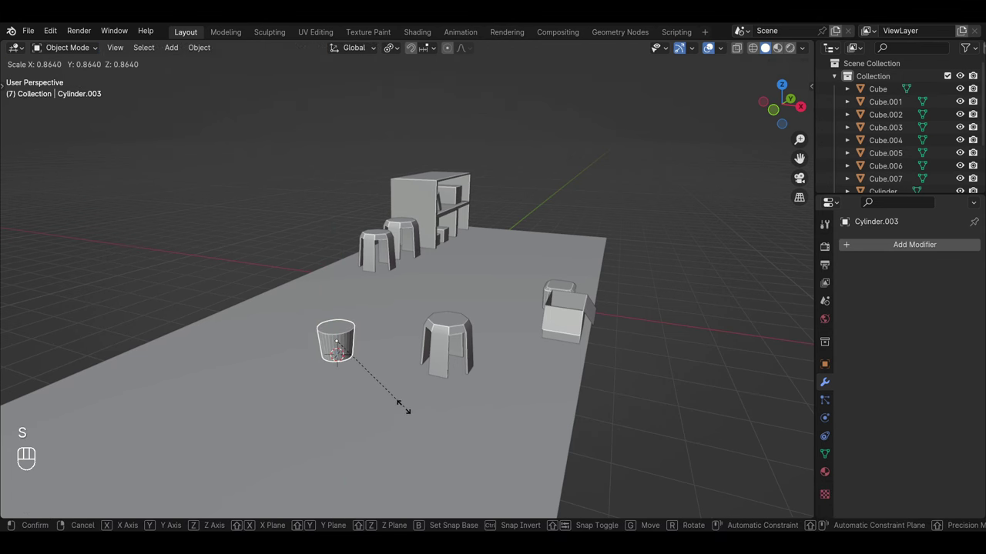
{"action": "key", "text": "Tab"}
{"action": "key", "text": "x"}
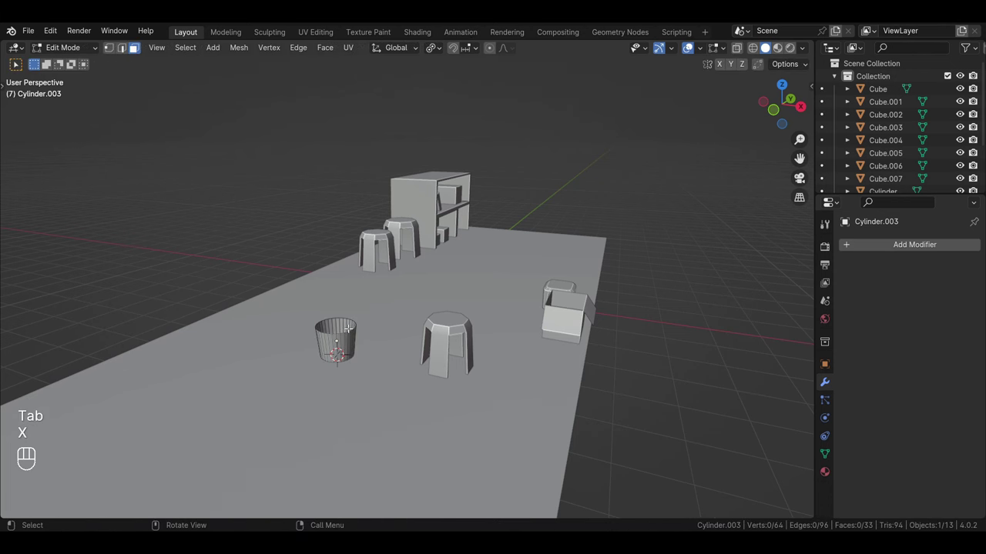
{"action": "key", "text": "Tab"}
Enable Auto Smooth on the bin's mesh and make a slightly smaller duplicate of it
{"action": "left_click", "coordinate": [345, 340]}
{"action": "left_click_drag", "start_coordinate": [343, 341], "coordinate": [338, 292]}
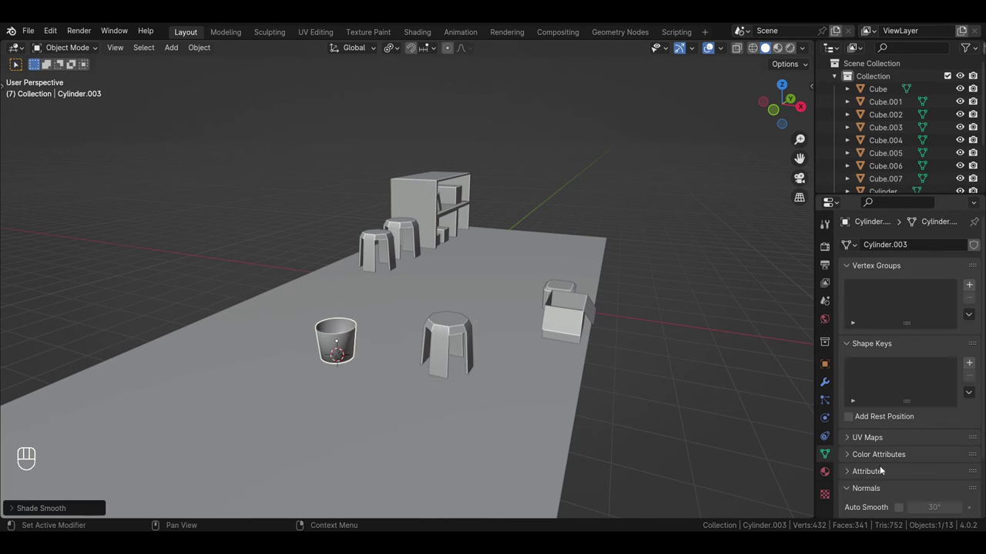
{"action": "left_click", "coordinate": [903, 510]}
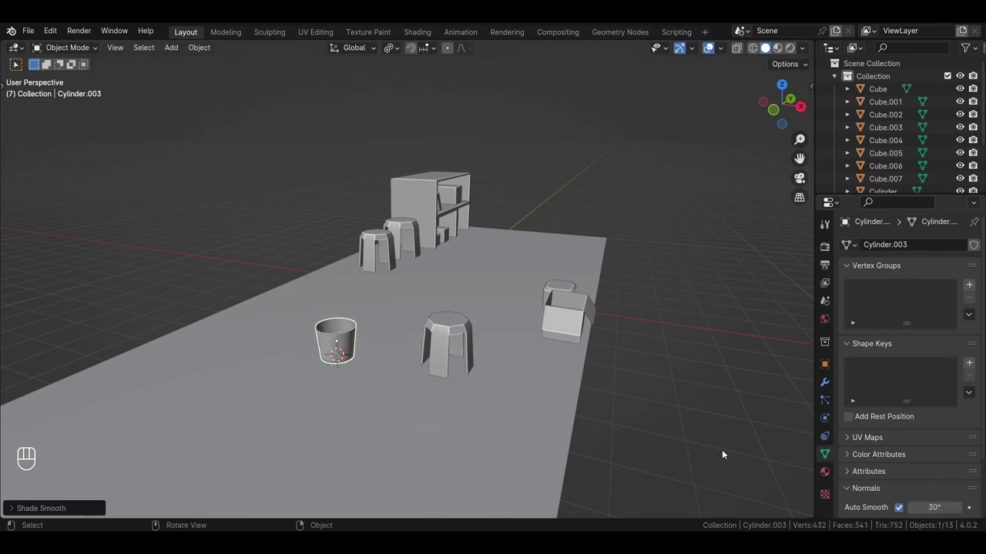
{"action": "left_click", "coordinate": [354, 344]}
{"action": "key", "text": "shift+d"}
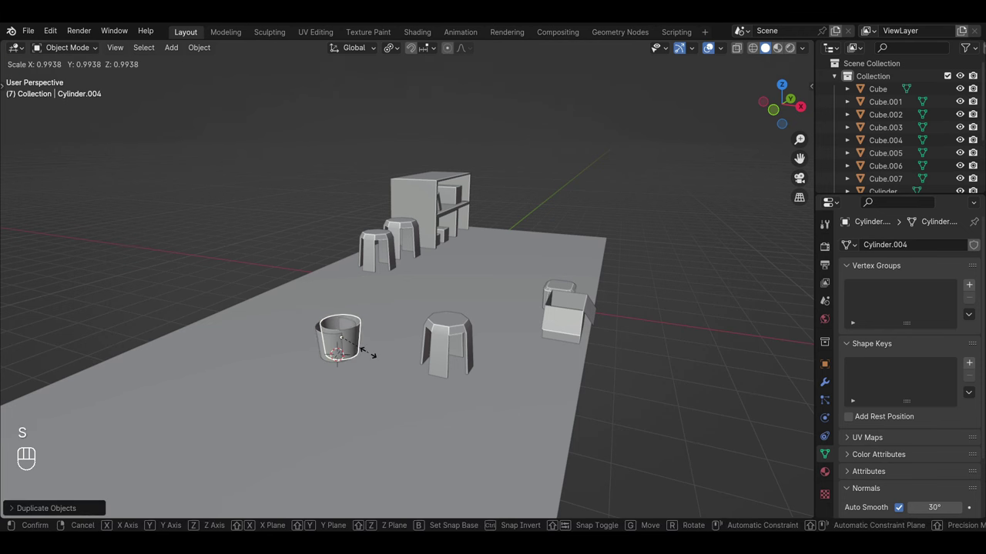
{"action": "key", "text": "ctrl+z"}
{"action": "key", "text": "g"}
{"action": "key", "text": "shift+d"}
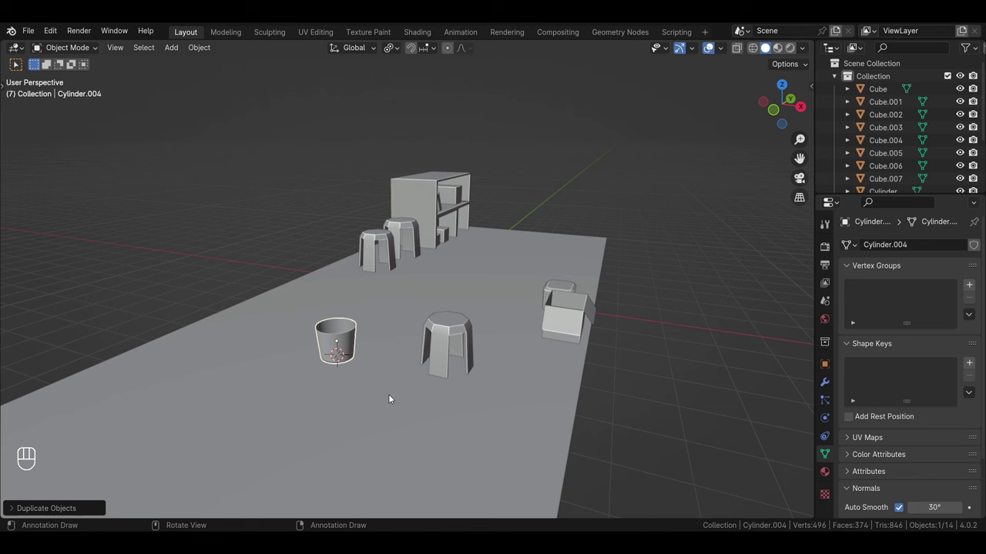
{"action": "key", "text": "g"}
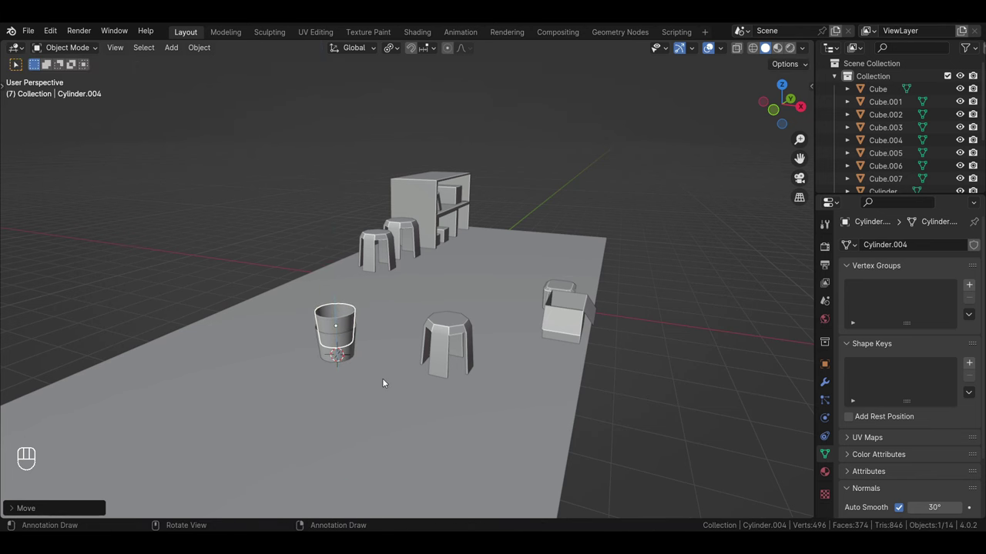
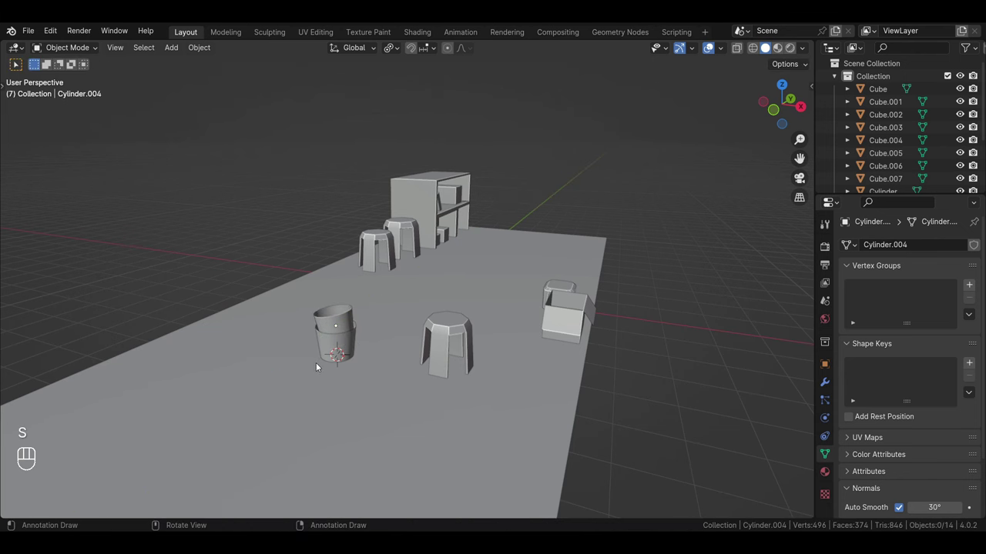
Move the bin and its copy back along the floor behind the stool and box
{"action": "left_click_drag", "start_coordinate": [360, 319], "coordinate": [360, 339]}
{"action": "left_click", "coordinate": [361, 339]}
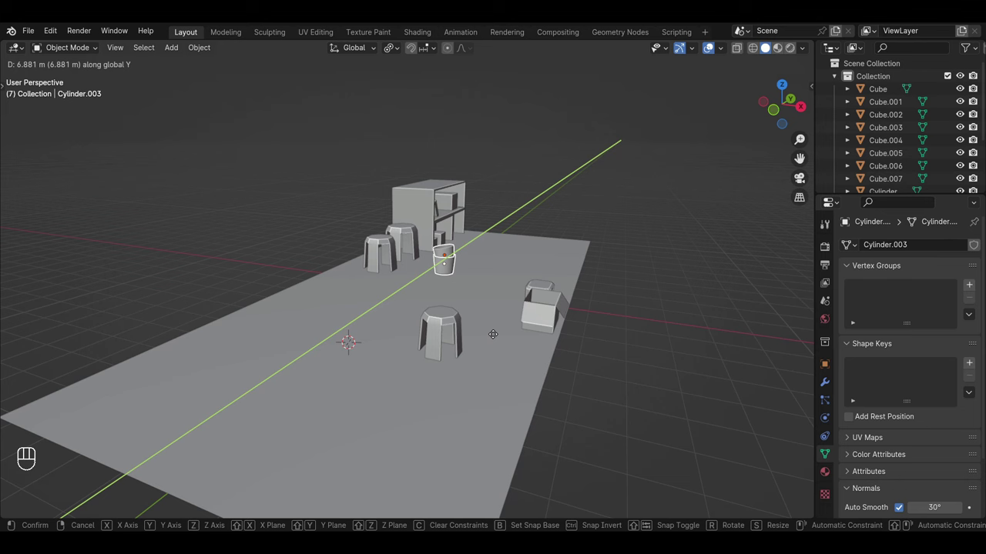
{"action": "left_click_drag", "start_coordinate": [605, 325], "coordinate": [529, 386]}
{"action": "left_click", "coordinate": [500, 282]}
{"action": "left_click_drag", "start_coordinate": [580, 328], "coordinate": [526, 368]}
{"action": "left_click", "coordinate": [561, 325]}
{"action": "left_click", "coordinate": [565, 319]}
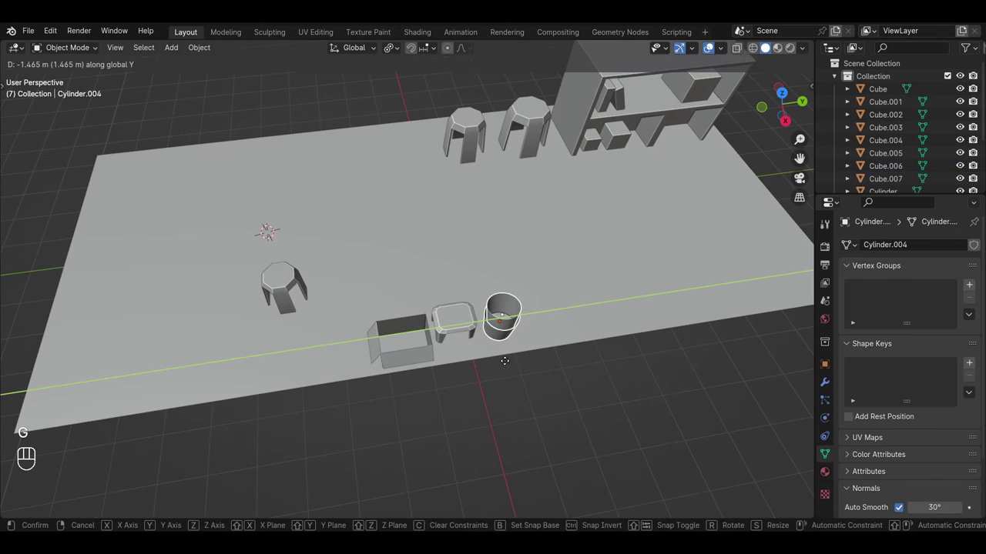
{"action": "left_click_drag", "start_coordinate": [441, 379], "coordinate": [537, 305]}
{"action": "left_click_drag", "start_coordinate": [516, 319], "coordinate": [521, 333]}
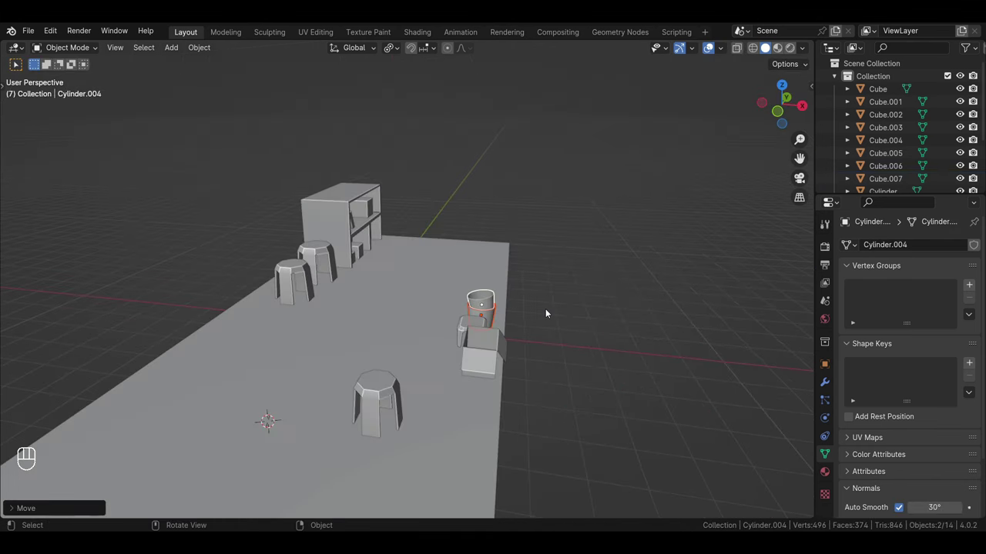
{"action": "middle_click", "coordinate": [521, 352]}
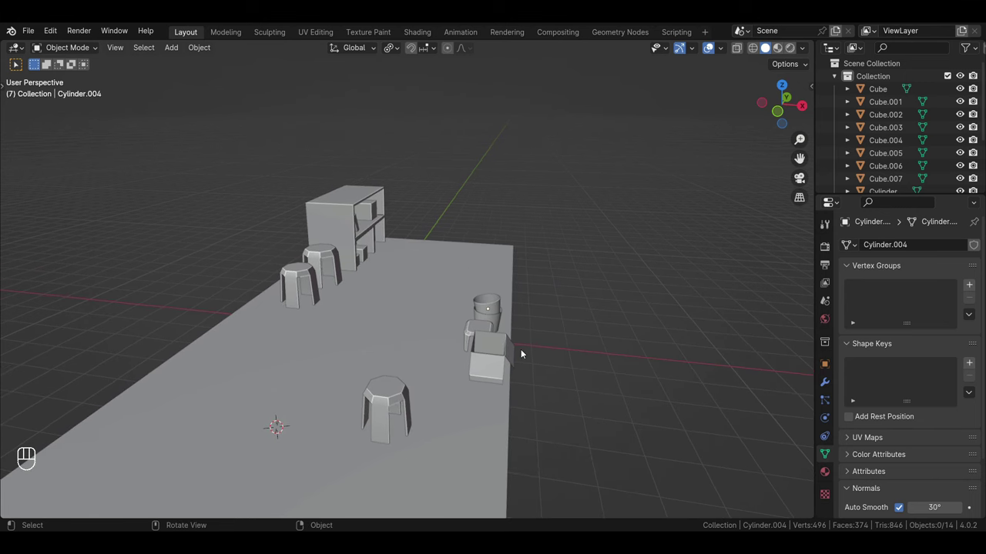
{"action": "left_click_drag", "start_coordinate": [483, 362], "coordinate": [484, 357]}
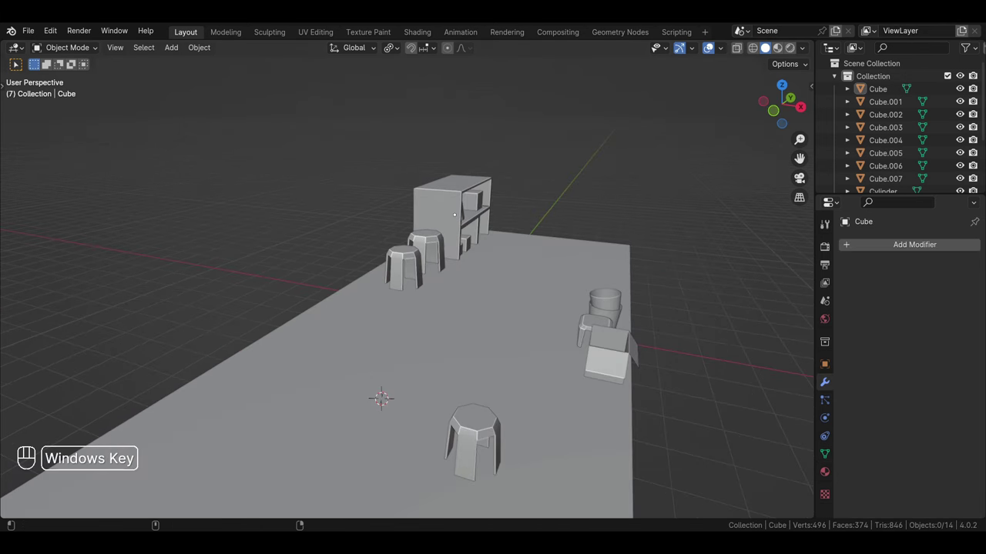
Adjust and apply the cup's Solidify wall thickness, then duplicate it for another cylinder
{"action": "left_click", "coordinate": [701, 239]}
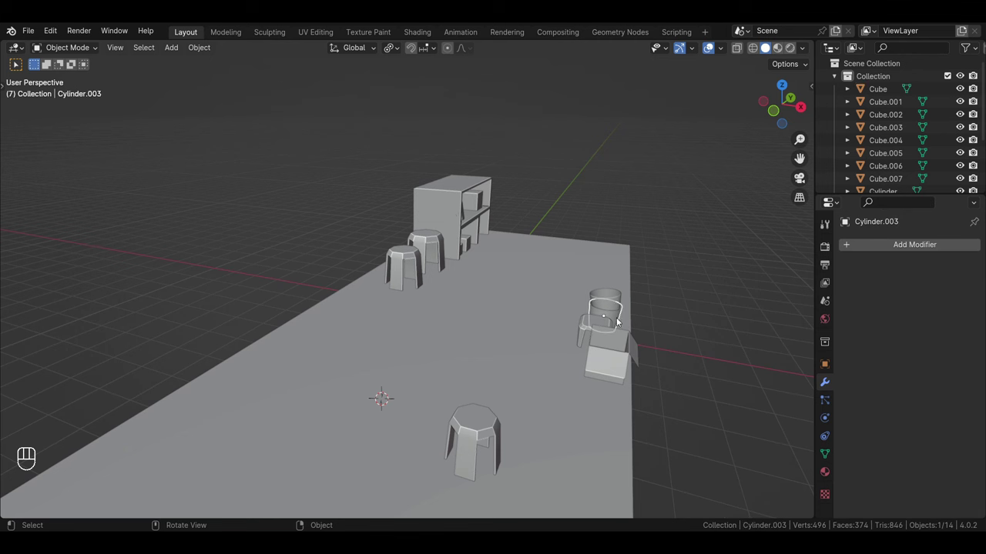
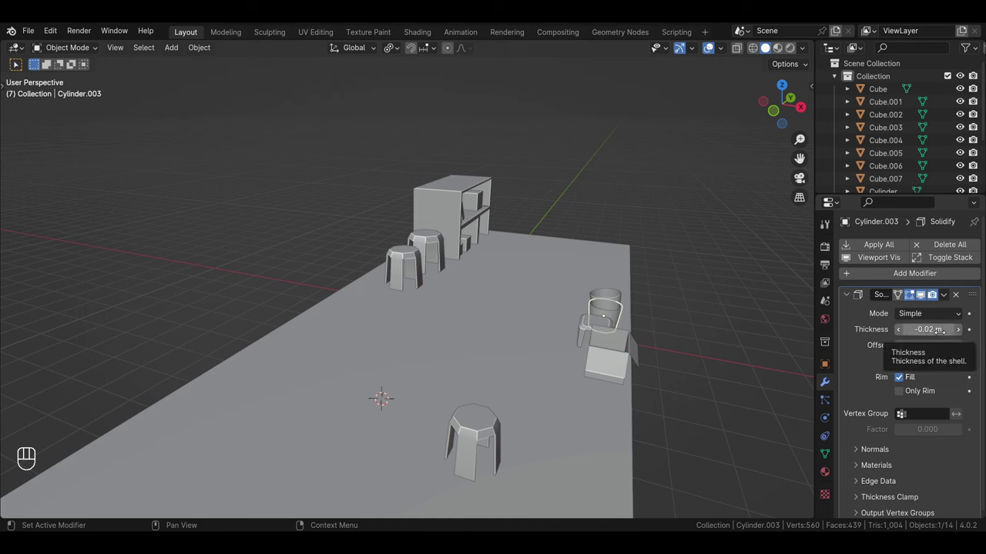
{"action": "left_click_drag", "start_coordinate": [947, 302], "coordinate": [919, 315]}
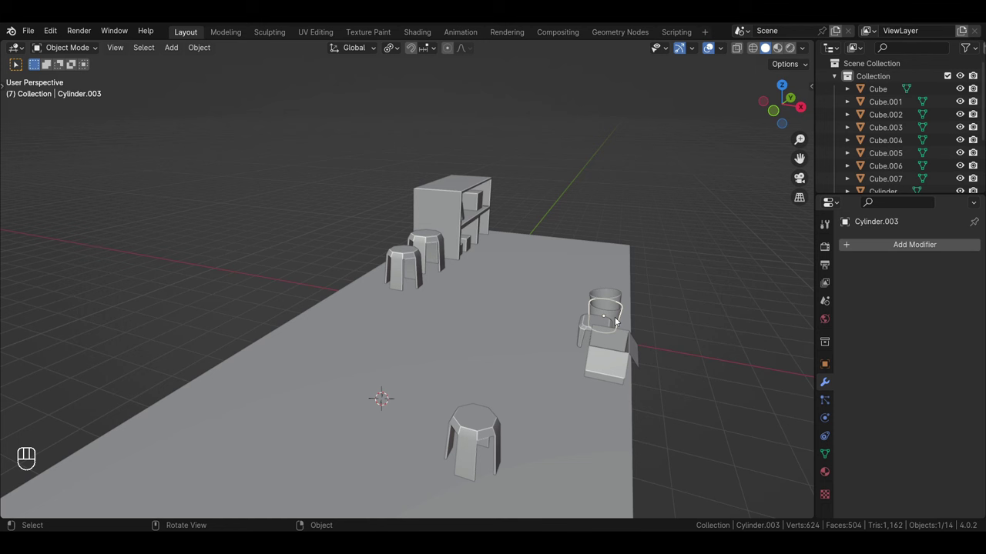
{"action": "left_click", "coordinate": [618, 320]}
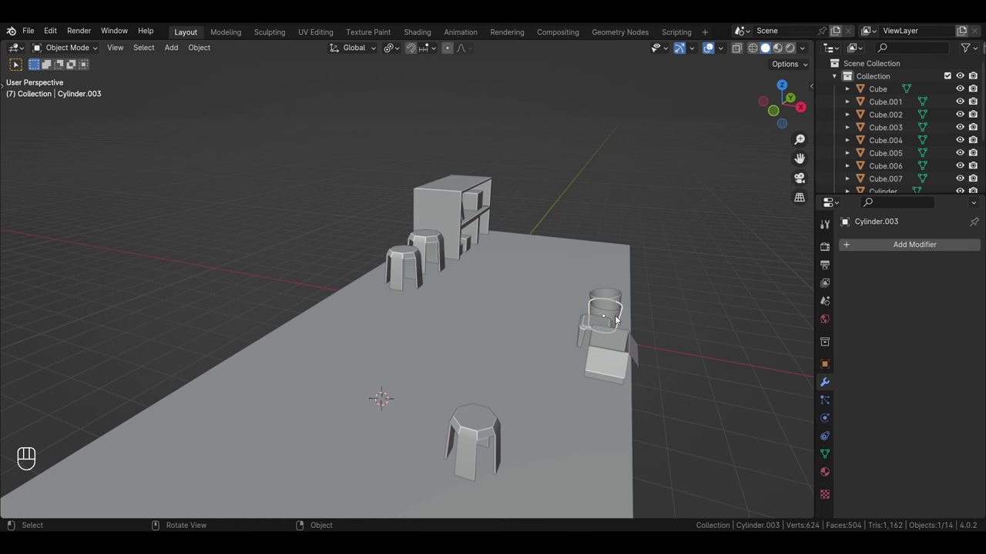
{"action": "key", "text": "shift+d"}
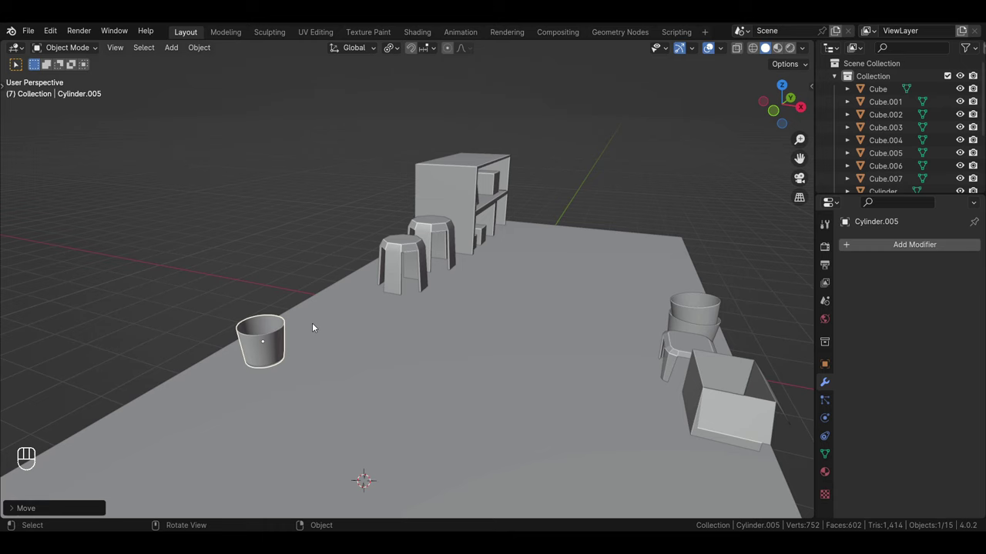
Edit the new cylinder into an open-topped tapered cup, undoing an unwanted extrusion
{"action": "left_click_drag", "start_coordinate": [298, 384], "coordinate": [425, 425]}
{"action": "middle_click", "coordinate": [402, 410]}
{"action": "left_click_drag", "start_coordinate": [405, 417], "coordinate": [408, 456]}
{"action": "key", "text": "Tab"}
{"action": "left_click", "coordinate": [409, 402]}
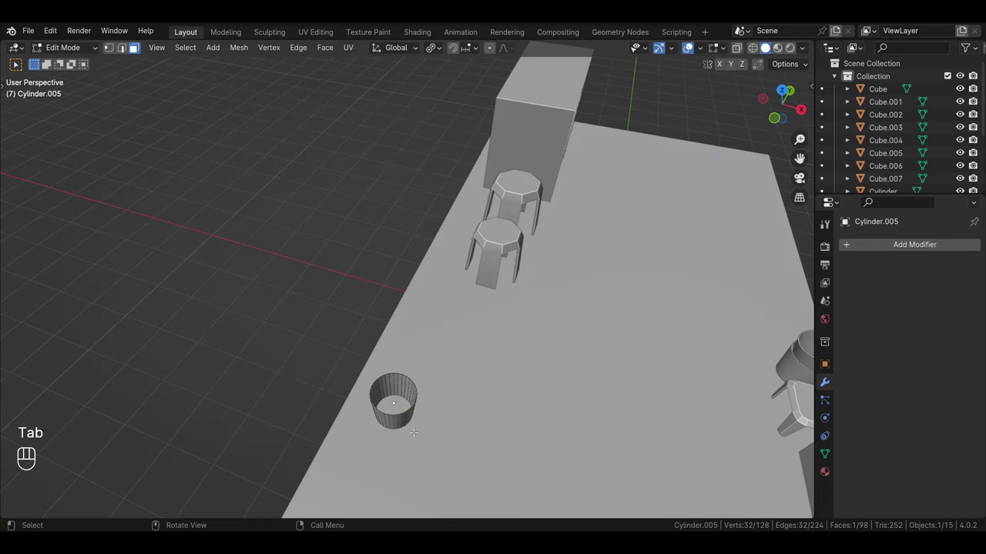
{"action": "left_click", "coordinate": [402, 408]}
{"action": "left_click_drag", "start_coordinate": [416, 437], "coordinate": [423, 314]}
{"action": "left_click_drag", "start_coordinate": [414, 387], "coordinate": [395, 485]}
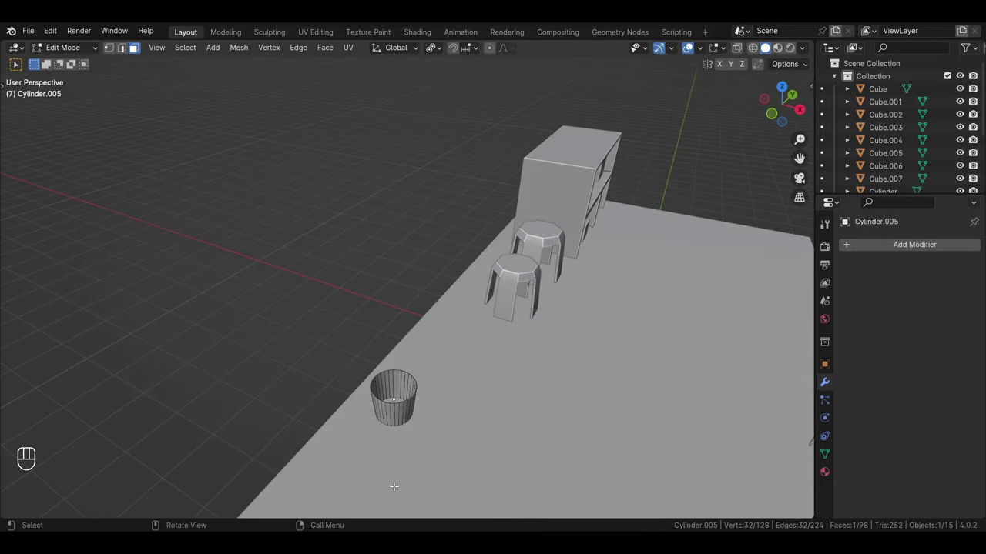
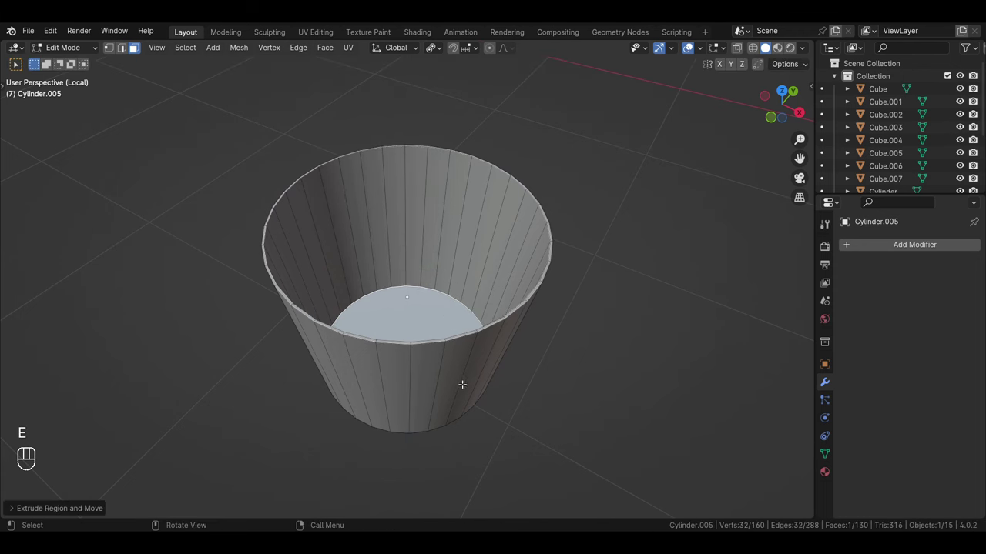
{"action": "key", "text": "ctrl+z"}
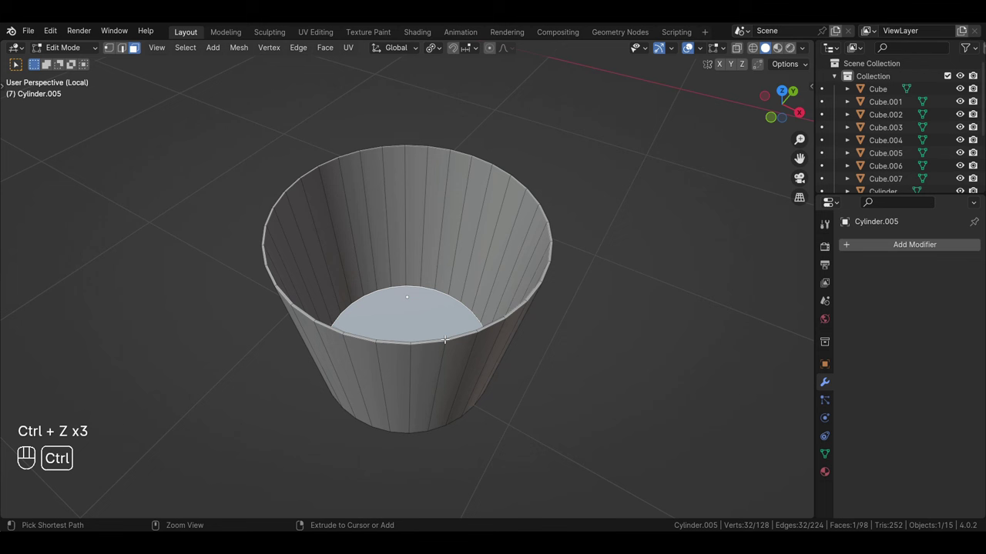
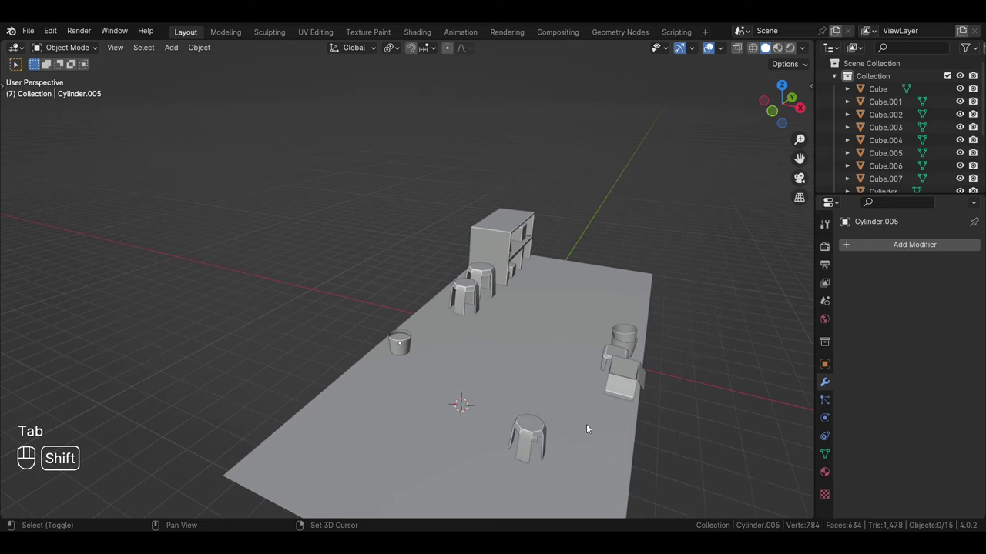
Duplicate the small cup and move the copy along Y, Z and X to stand right beside it
{"action": "left_click_drag", "start_coordinate": [590, 428], "coordinate": [574, 416]}
{"action": "left_click", "coordinate": [394, 337]}
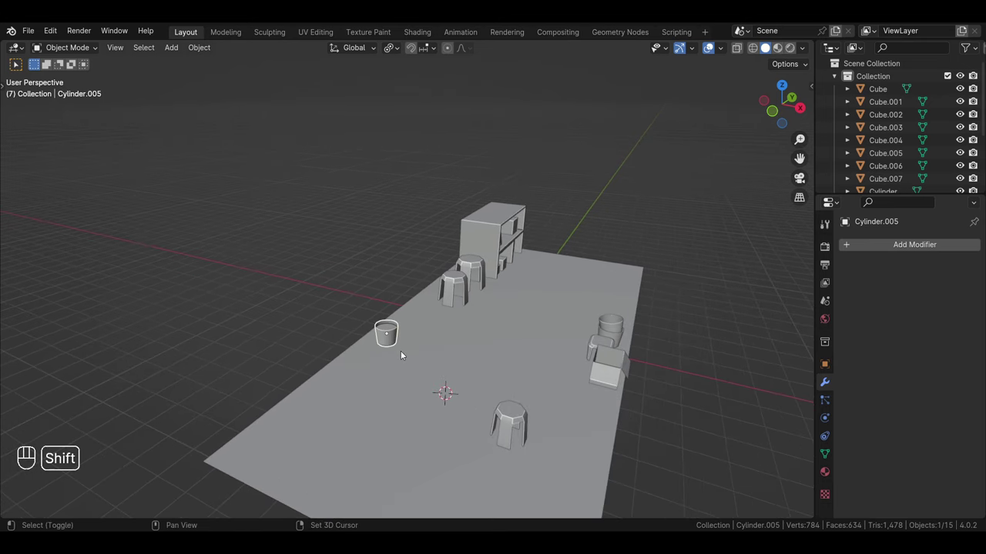
{"action": "key", "text": "shift+d"}
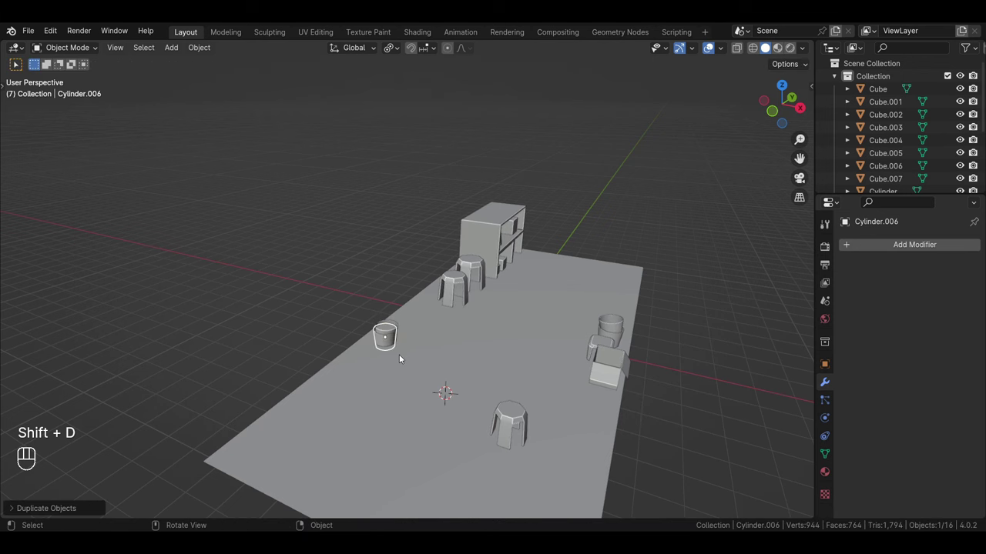
{"action": "key", "text": "g"}
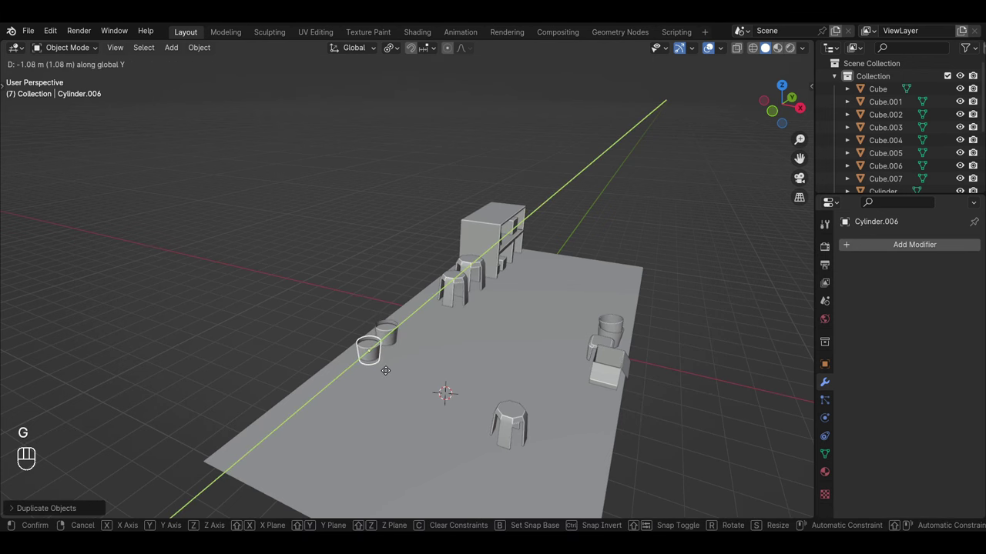
{"action": "key", "text": "g"}
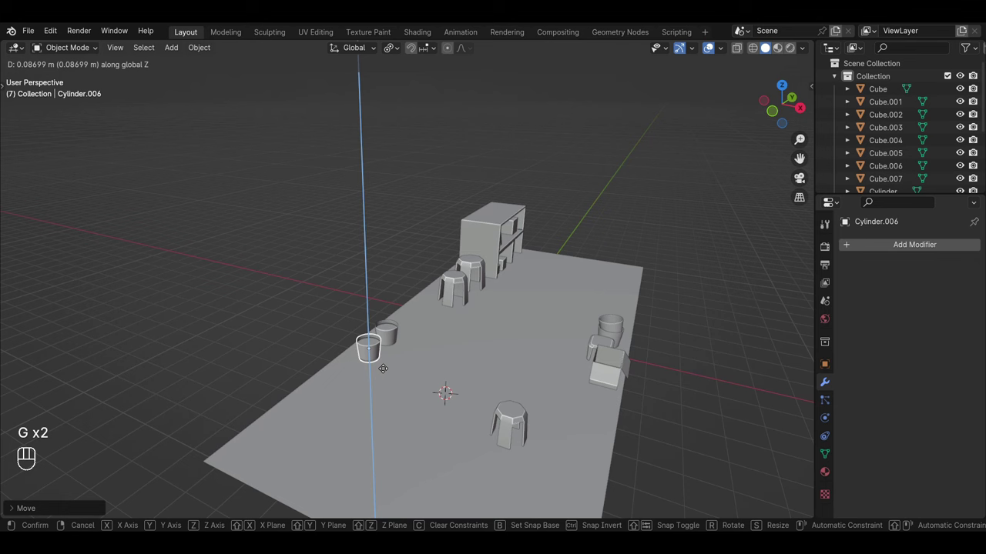
{"action": "left_click", "coordinate": [297, 288]}
{"action": "left_click_drag", "start_coordinate": [379, 355], "coordinate": [563, 351]}
{"action": "left_click_drag", "start_coordinate": [391, 335], "coordinate": [379, 382]}
{"action": "left_click", "coordinate": [360, 426]}
{"action": "key", "text": "g"}
{"action": "key", "text": "g"}
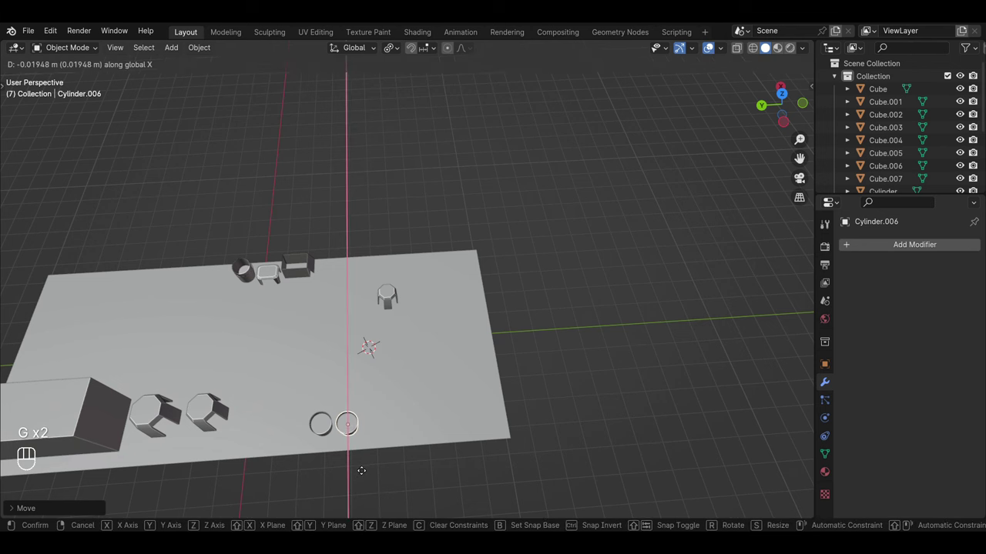
{"action": "left_click", "coordinate": [556, 266]}
Return the view to a perspective angle over the room and select the shelf unit
{"action": "left_click_drag", "start_coordinate": [465, 398], "coordinate": [382, 388]}
{"action": "left_click_drag", "start_coordinate": [559, 405], "coordinate": [443, 395]}
{"action": "left_click_drag", "start_coordinate": [442, 392], "coordinate": [428, 356]}
{"action": "left_click_drag", "start_coordinate": [516, 420], "coordinate": [438, 397]}
{"action": "middle_click", "coordinate": [441, 405]}
{"action": "middle_click", "coordinate": [454, 428]}
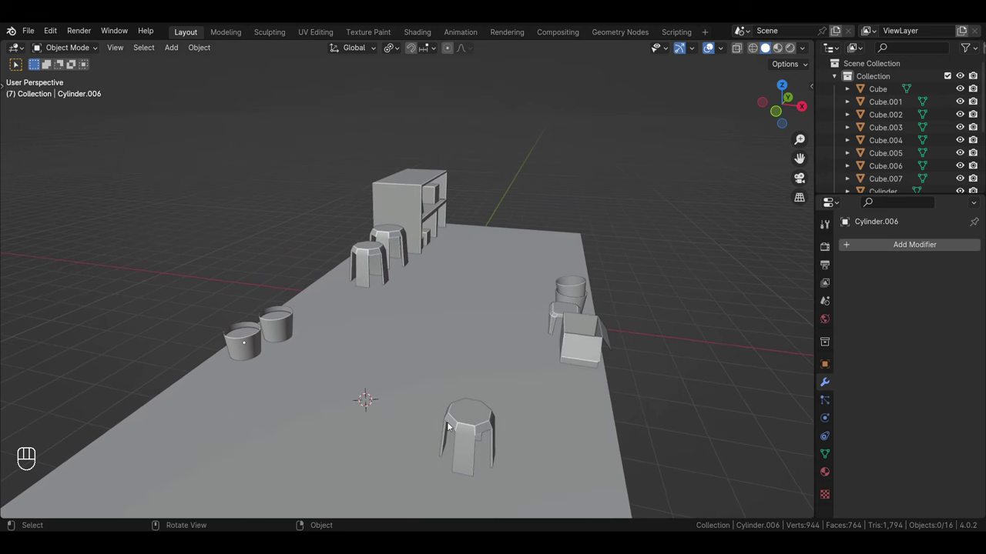
{"action": "middle_click", "coordinate": [473, 449]}
{"action": "left_click", "coordinate": [434, 322]}
{"action": "left_click", "coordinate": [432, 195]}
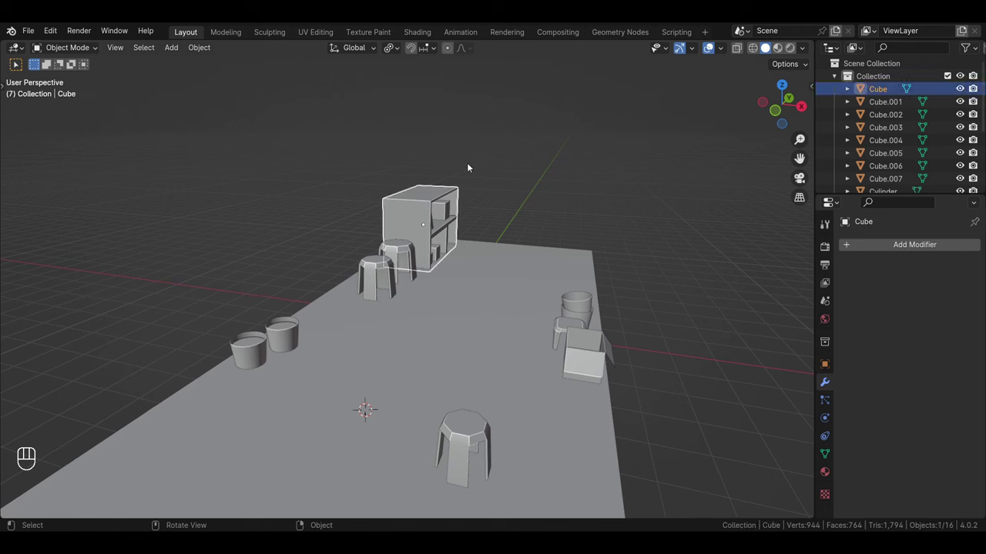
Duplicate the cup and move the copy up onto the top of the shelf unit, constrained along Y
{"action": "left_click_drag", "start_coordinate": [300, 336], "coordinate": [292, 359]}
{"action": "key", "text": "shift+d"}
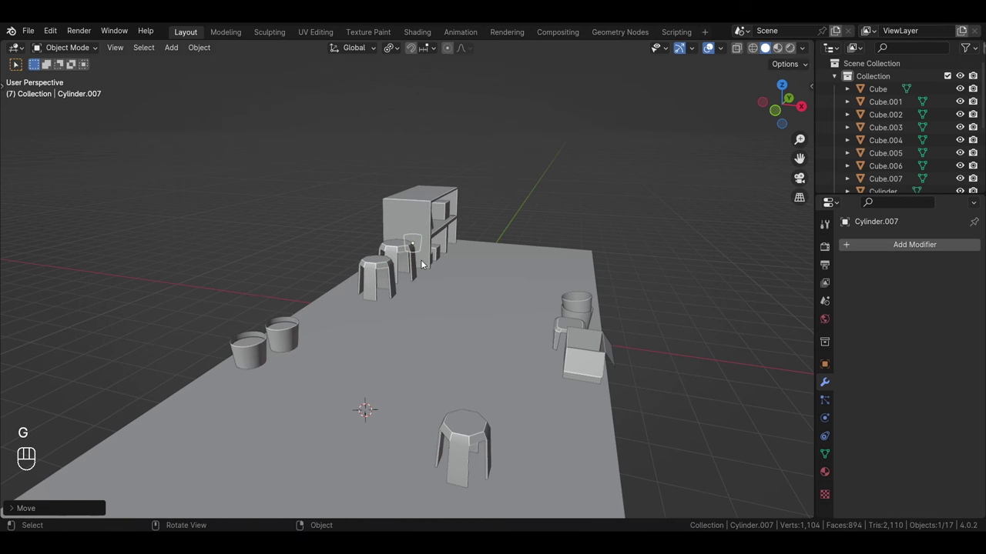
{"action": "key", "text": "g"}
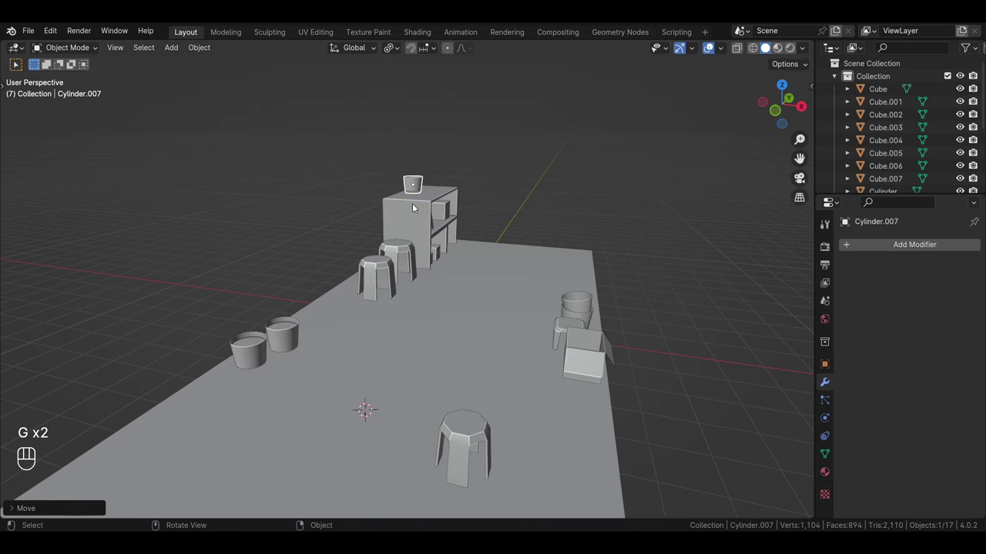
{"action": "left_click_drag", "start_coordinate": [422, 185], "coordinate": [498, 254]}
{"action": "left_click_drag", "start_coordinate": [453, 219], "coordinate": [425, 325]}
{"action": "key", "text": "g"}
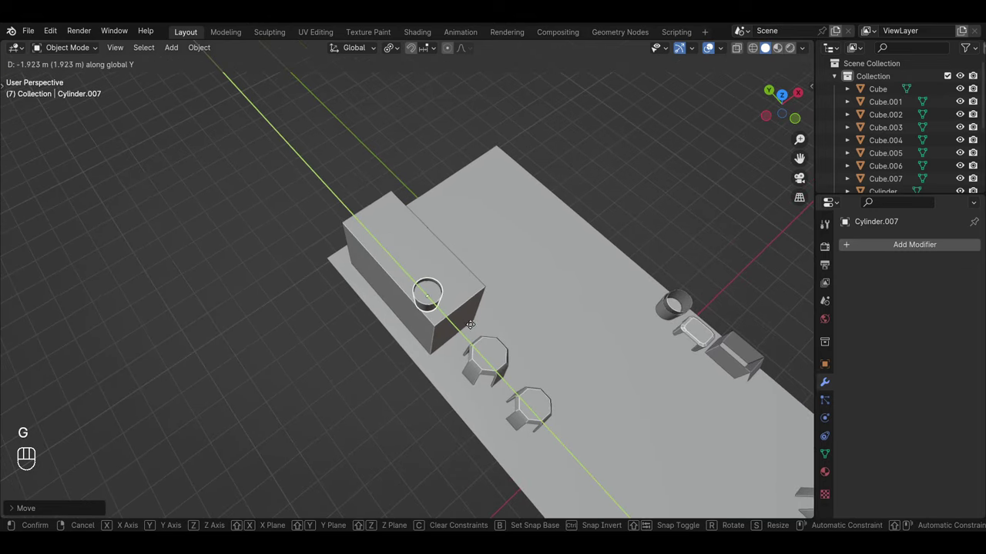
{"action": "key", "text": "g"}
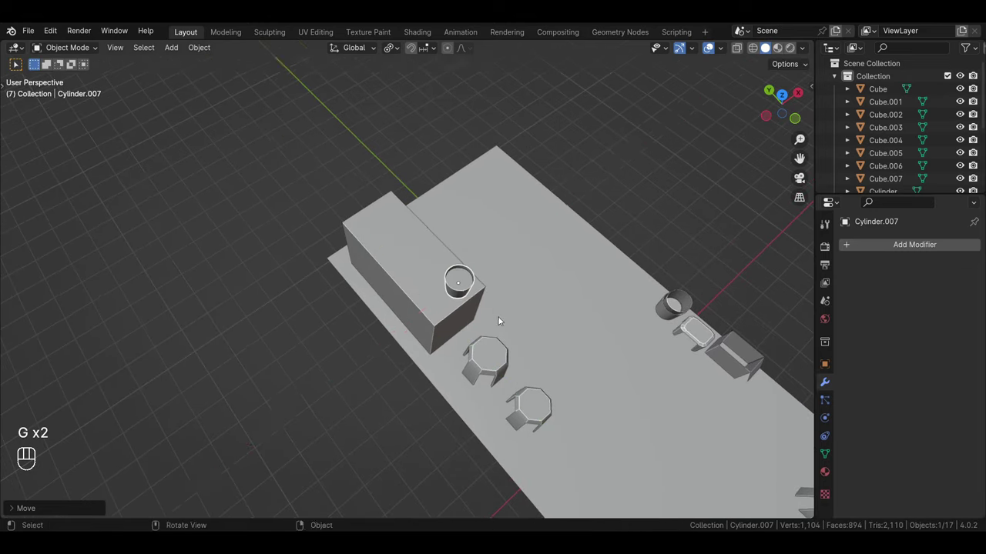
Orbit and pull back the view to check the shelf cup and the whole furnished floor
{"action": "left_click_drag", "start_coordinate": [538, 363], "coordinate": [408, 283]}
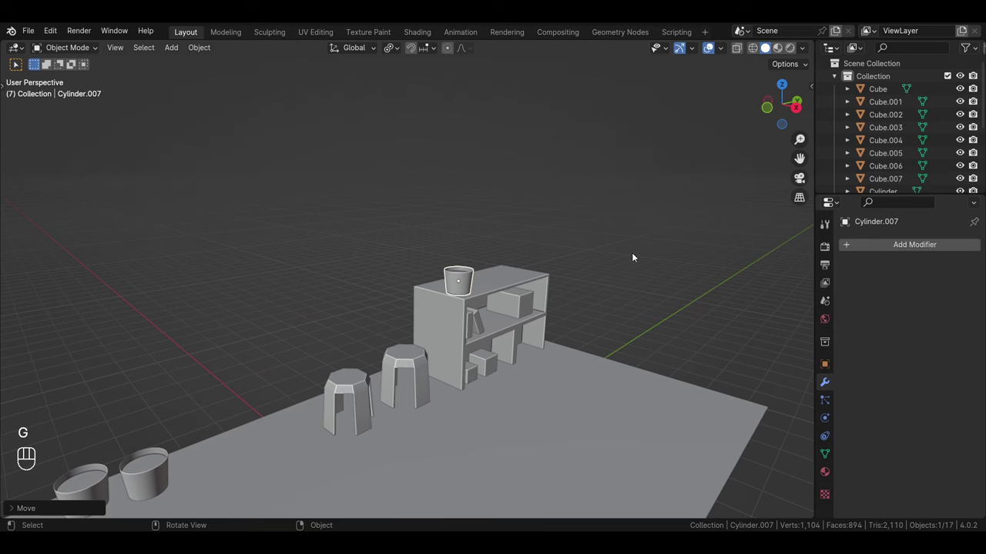
{"action": "left_click_drag", "start_coordinate": [427, 382], "coordinate": [439, 384]}
{"action": "middle_click", "coordinate": [427, 430]}
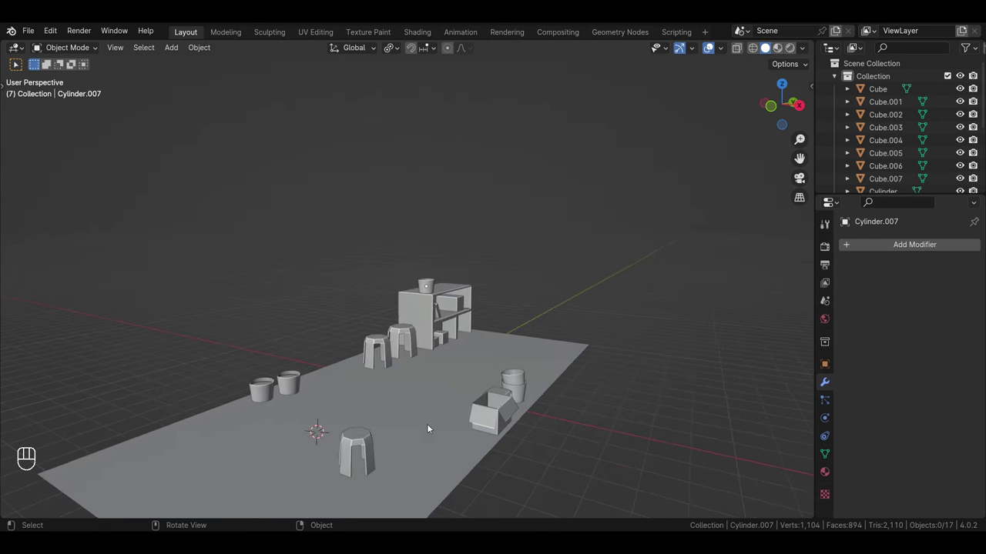
{"action": "left_click_drag", "start_coordinate": [442, 436], "coordinate": [446, 436]}
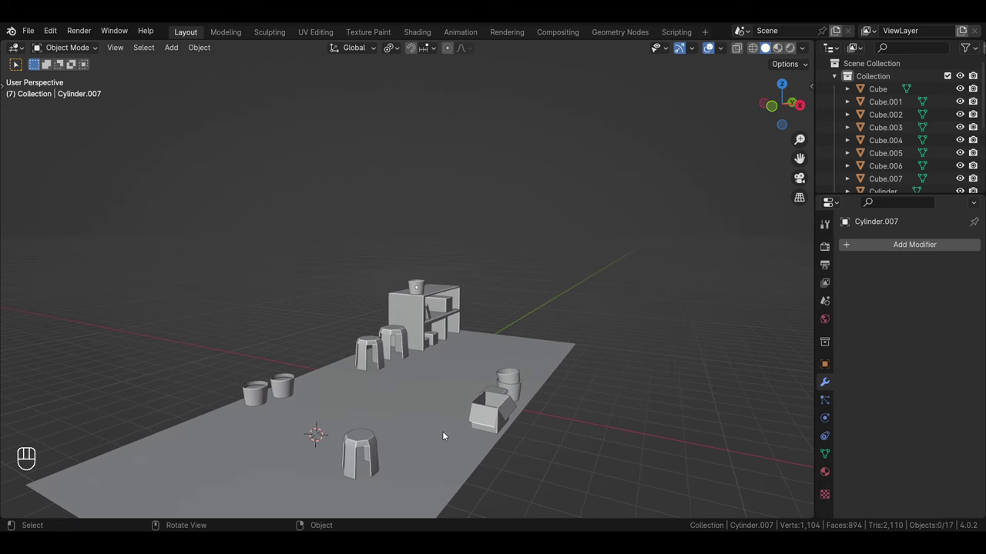
{"action": "left_click_drag", "start_coordinate": [447, 478], "coordinate": [505, 451]}
{"action": "left_click_drag", "start_coordinate": [525, 393], "coordinate": [417, 470]}
{"action": "left_click_drag", "start_coordinate": [749, 346], "coordinate": [421, 396]}
{"action": "left_click_drag", "start_coordinate": [510, 328], "coordinate": [509, 319]}
{"action": "left_click_drag", "start_coordinate": [426, 409], "coordinate": [521, 405]}
{"action": "left_click_drag", "start_coordinate": [441, 435], "coordinate": [427, 410]}
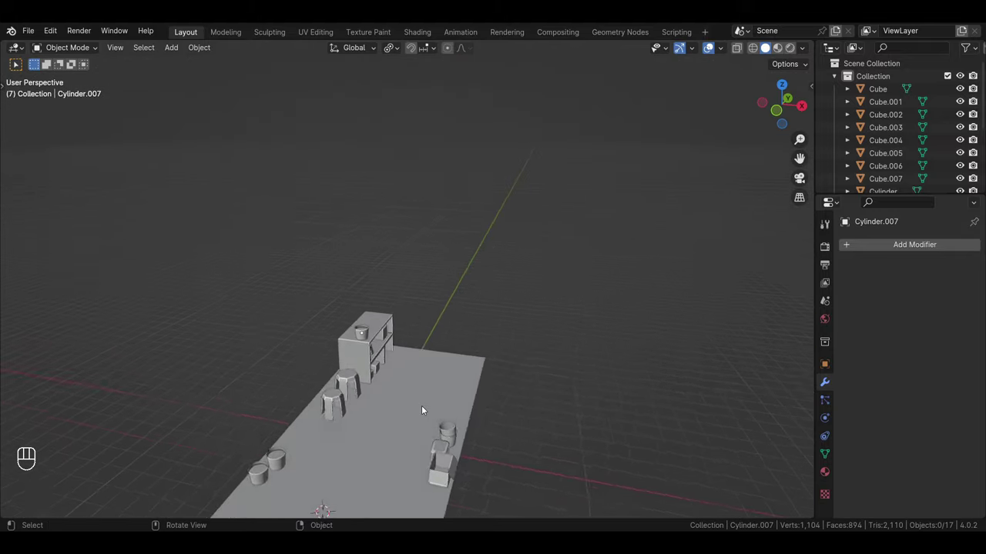
Extrude the floor plane's far edge upward along Z into a tall back wall
{"action": "left_click_drag", "start_coordinate": [426, 412], "coordinate": [443, 367]}
{"action": "key", "text": "Tab"}
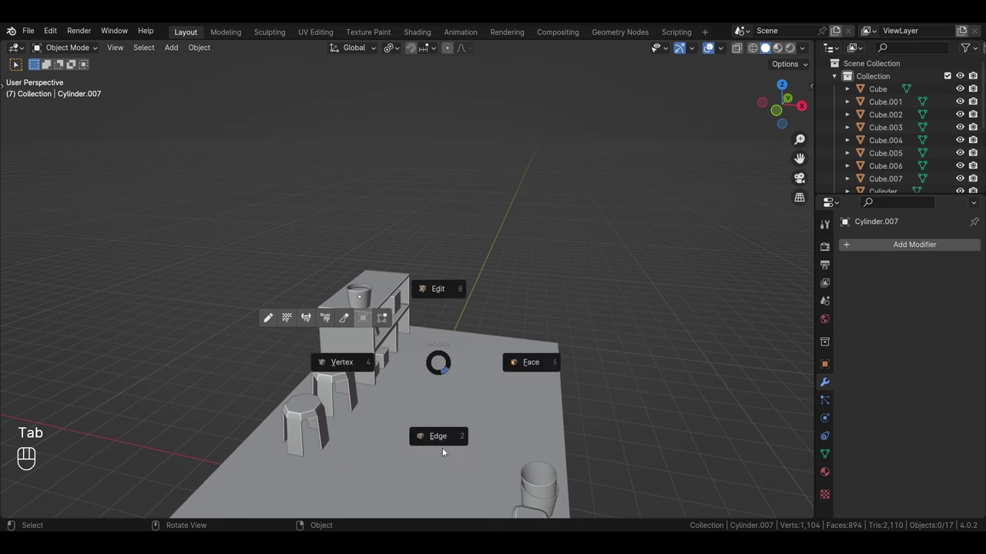
{"action": "key", "text": "Tab"}
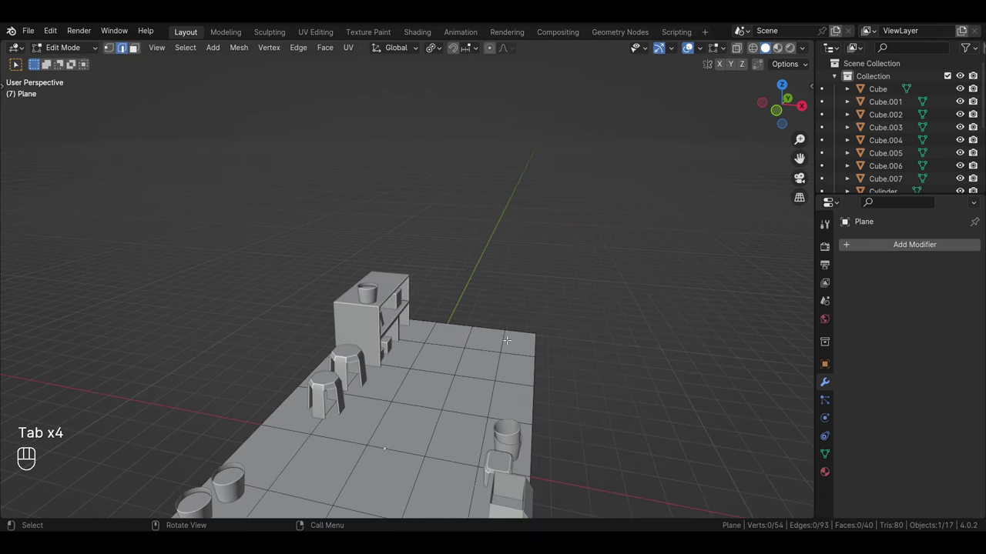
{"action": "left_click", "coordinate": [503, 329]}
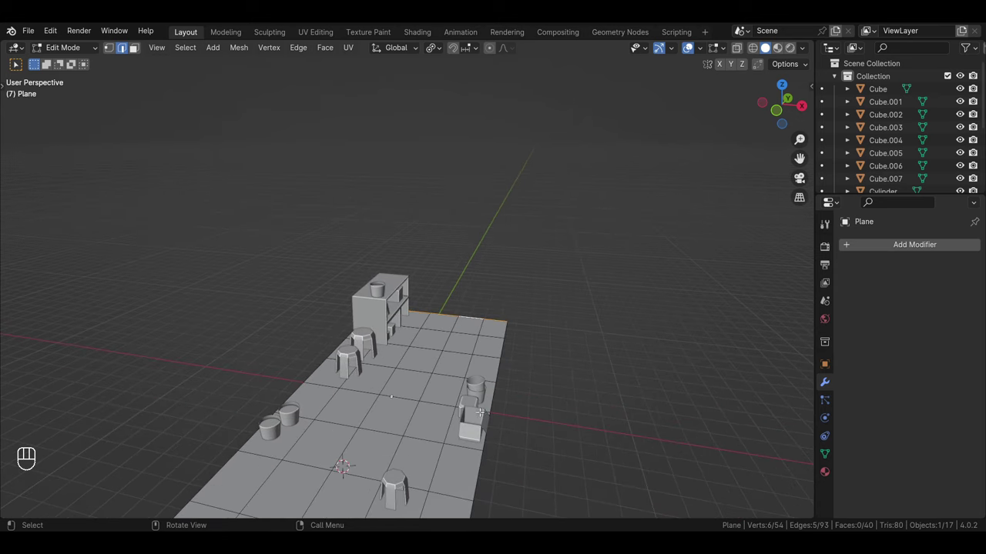
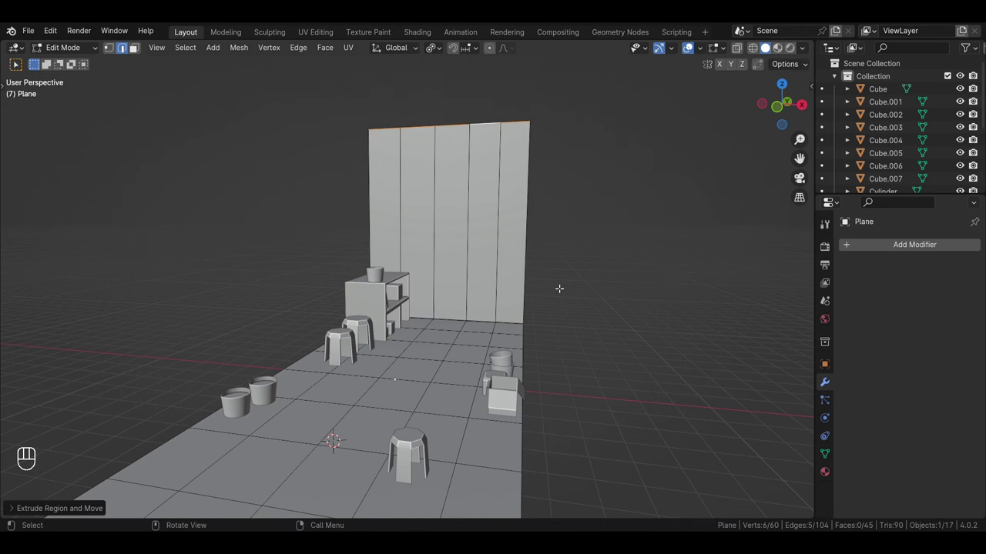
{"action": "left_click_drag", "start_coordinate": [563, 317], "coordinate": [563, 326]}
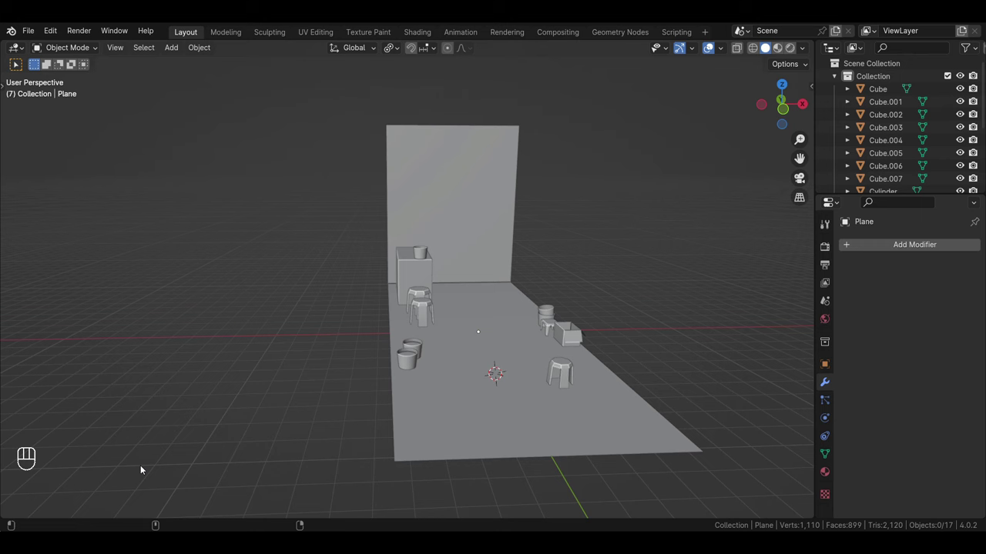
Extrude the floor's long left edge loop upward into a wall meeting the back wall
{"action": "key", "text": "Tab"}
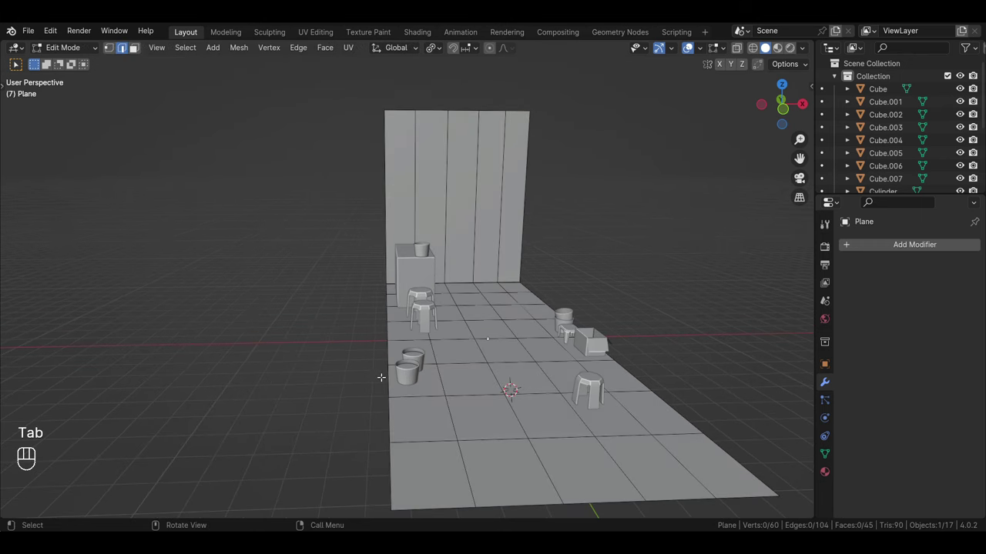
{"action": "double_click", "coordinate": [396, 379]}
{"action": "left_click_drag", "start_coordinate": [387, 381], "coordinate": [405, 327]}
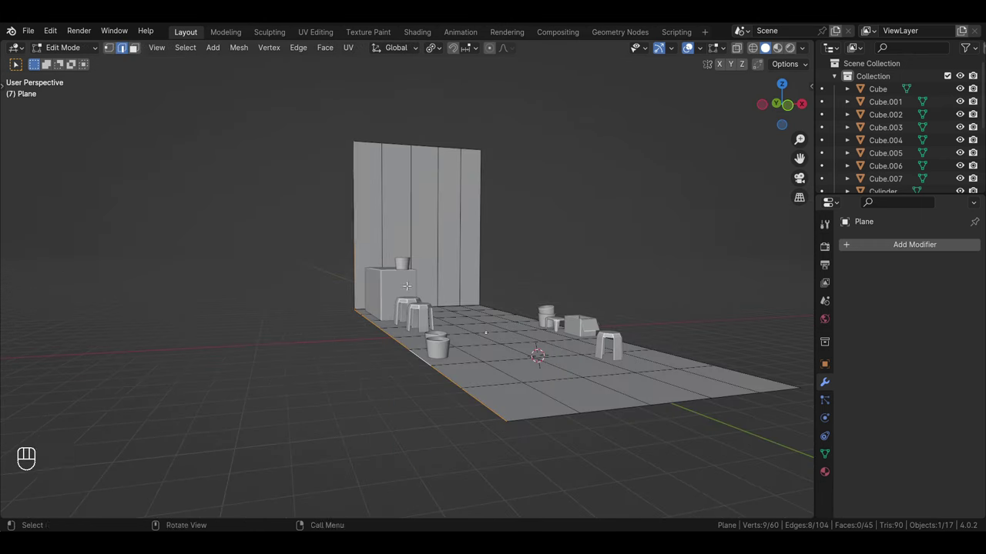
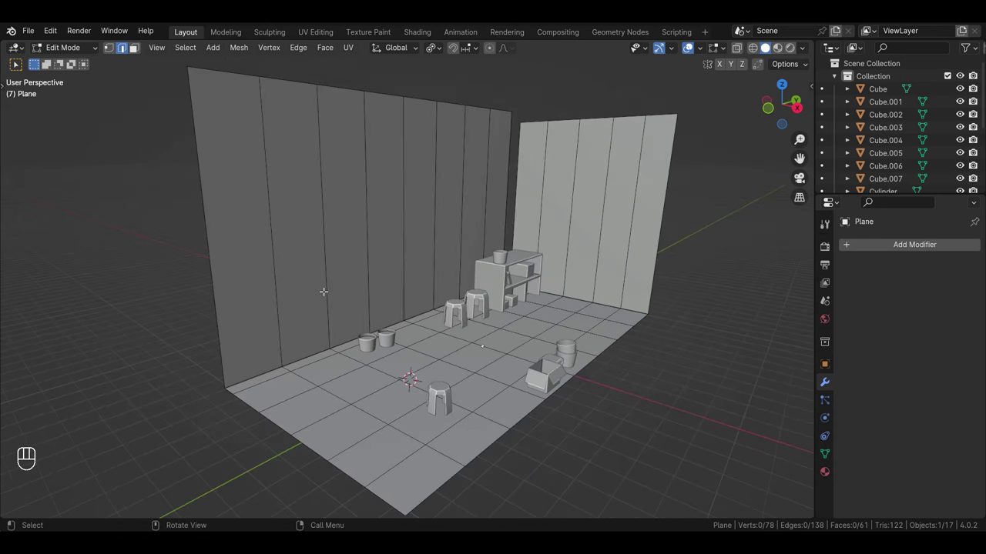
{"action": "middle_click", "coordinate": [335, 297]}
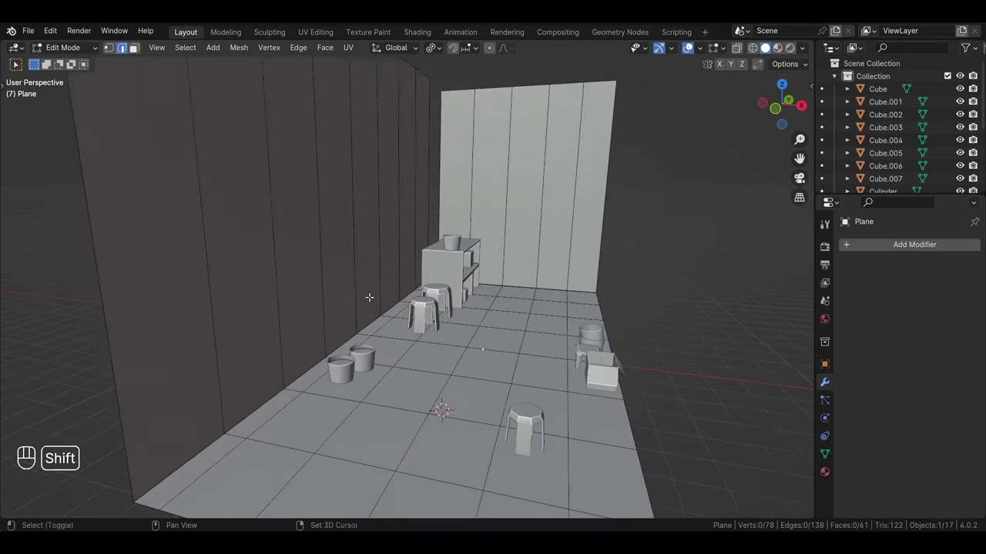
{"action": "left_click", "coordinate": [392, 300]}
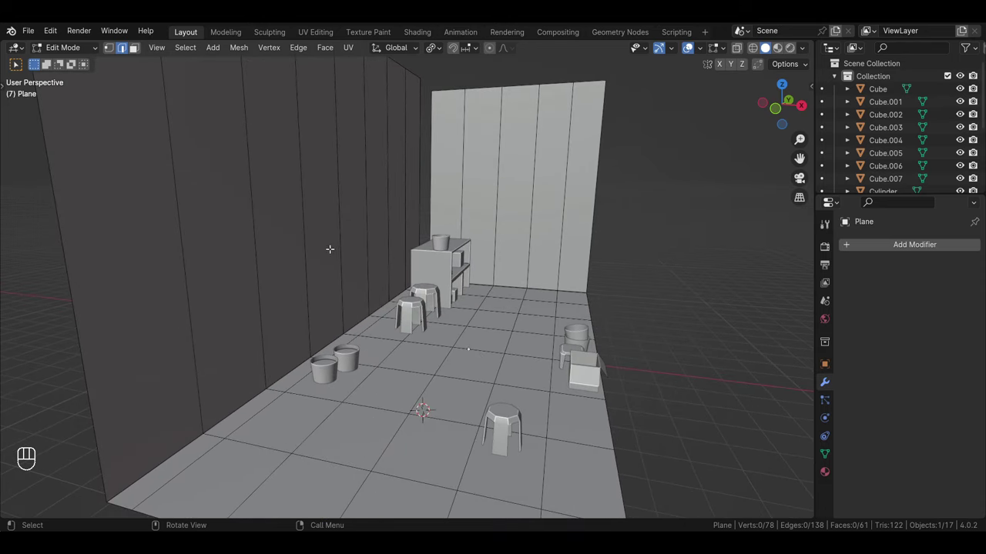
{"action": "left_click_drag", "start_coordinate": [413, 278], "coordinate": [413, 275]}
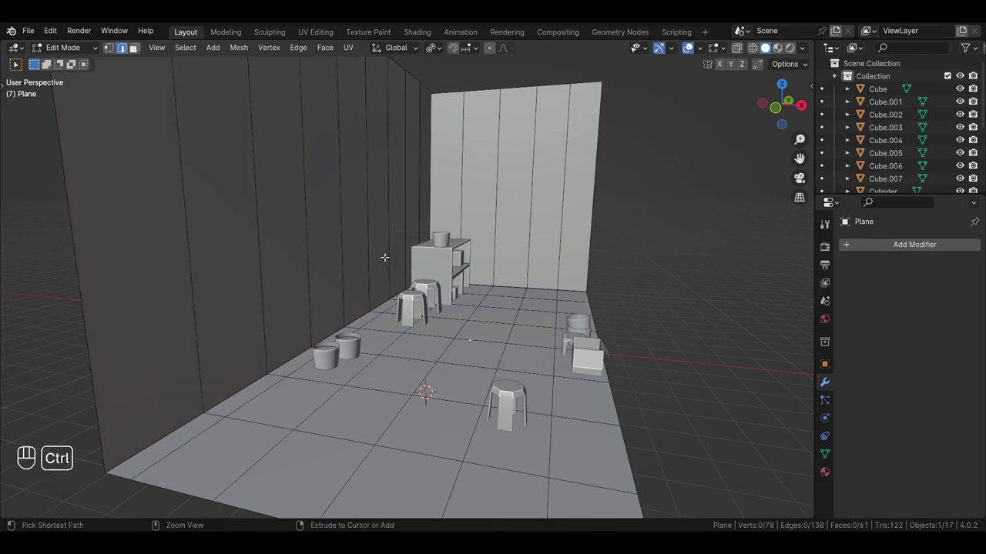
Add horizontal loop cuts across the left wall near its middle and close to its top
{"action": "key", "text": "ctrl+r"}
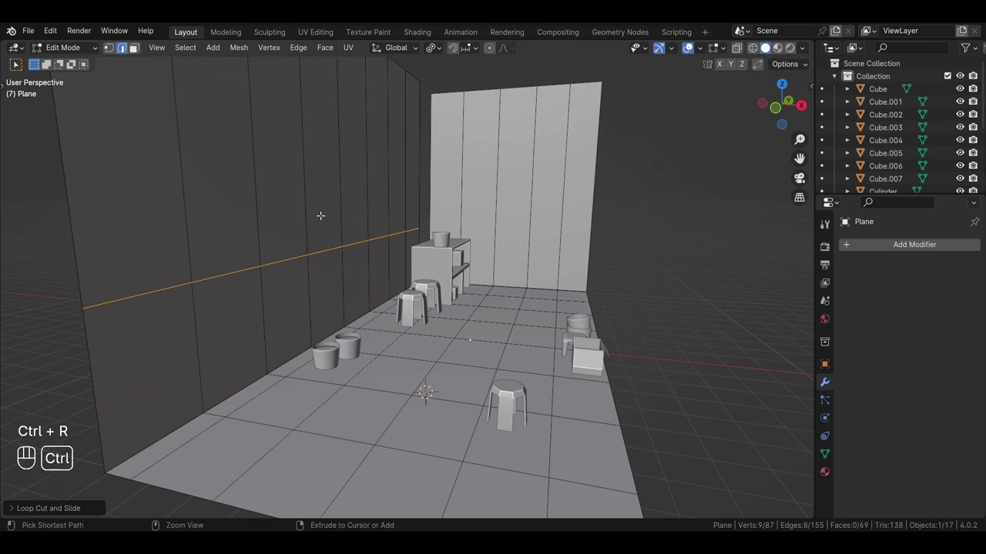
{"action": "key", "text": "ctrl+r"}
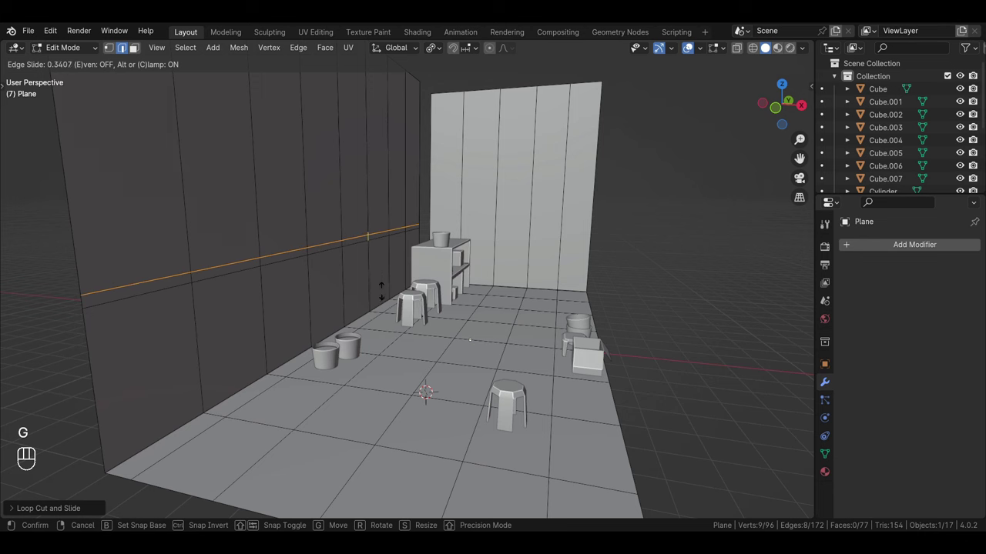
{"action": "left_click_drag", "start_coordinate": [714, 224], "coordinate": [365, 184]}
{"action": "left_click_drag", "start_coordinate": [368, 188], "coordinate": [373, 203]}
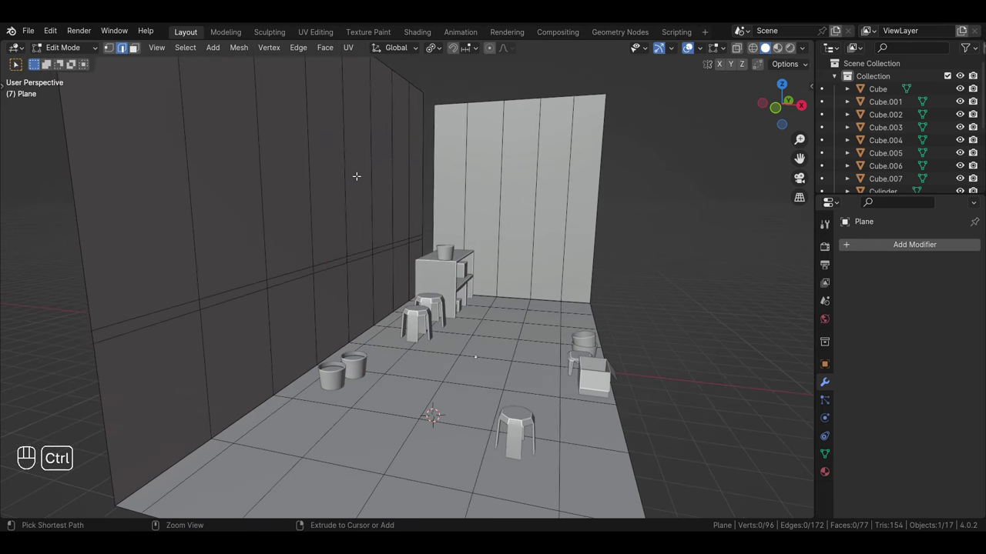
{"action": "key", "text": "ctrl+r"}
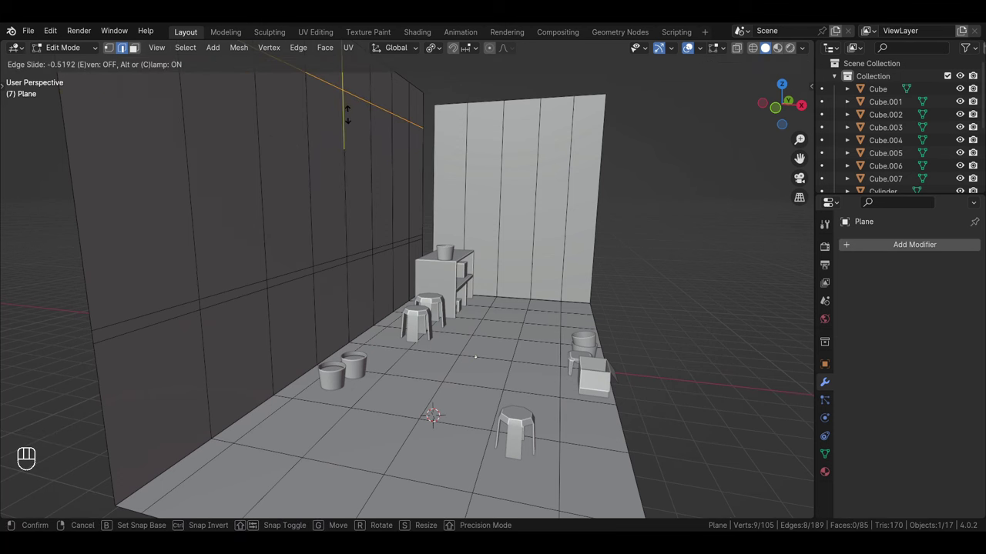
{"action": "key", "text": "ctrl+r"}
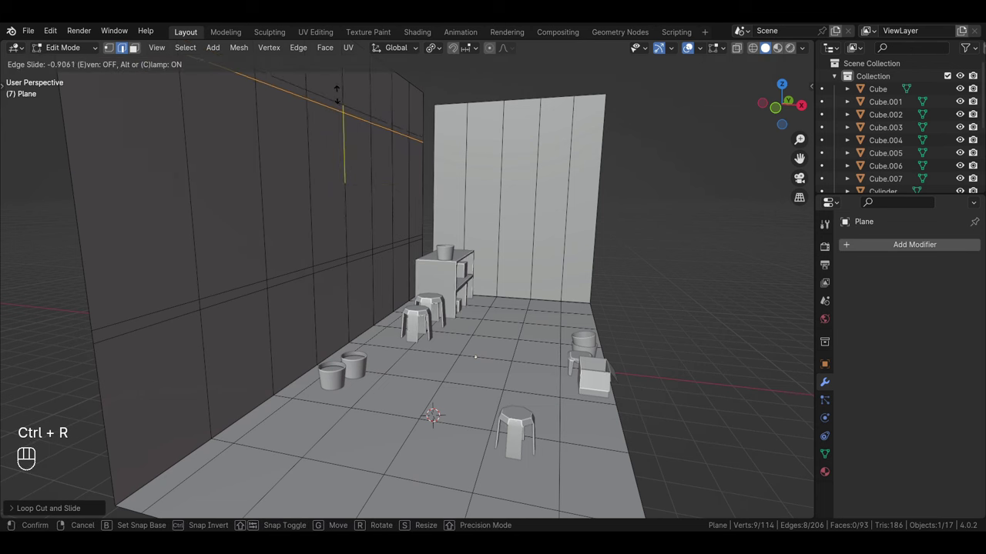
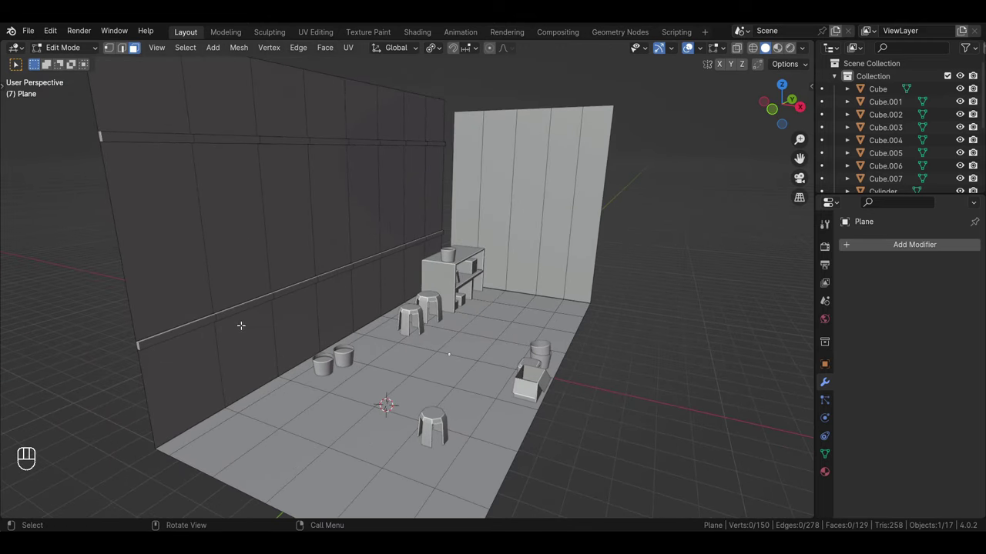
Add two more horizontal loop cuts on the lower band and two vertical cuts across the left wall
{"action": "key", "text": "ctrl+r"}
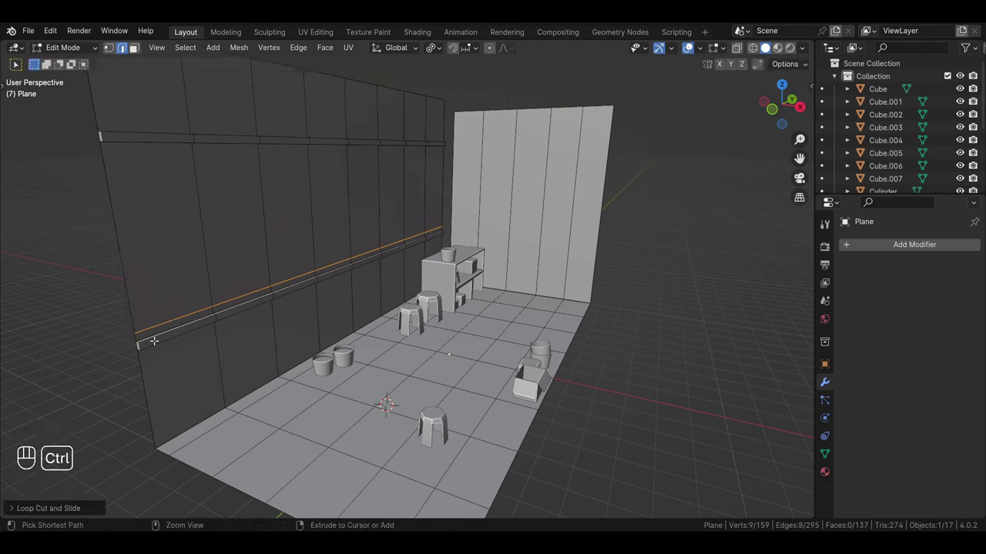
{"action": "key", "text": "ctrl+r"}
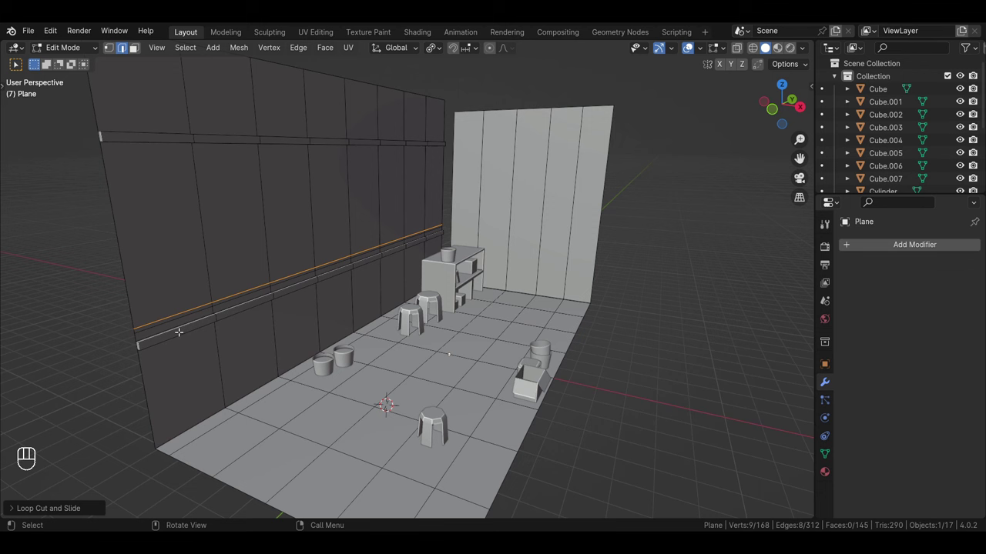
{"action": "key", "text": "ctrl+r"}
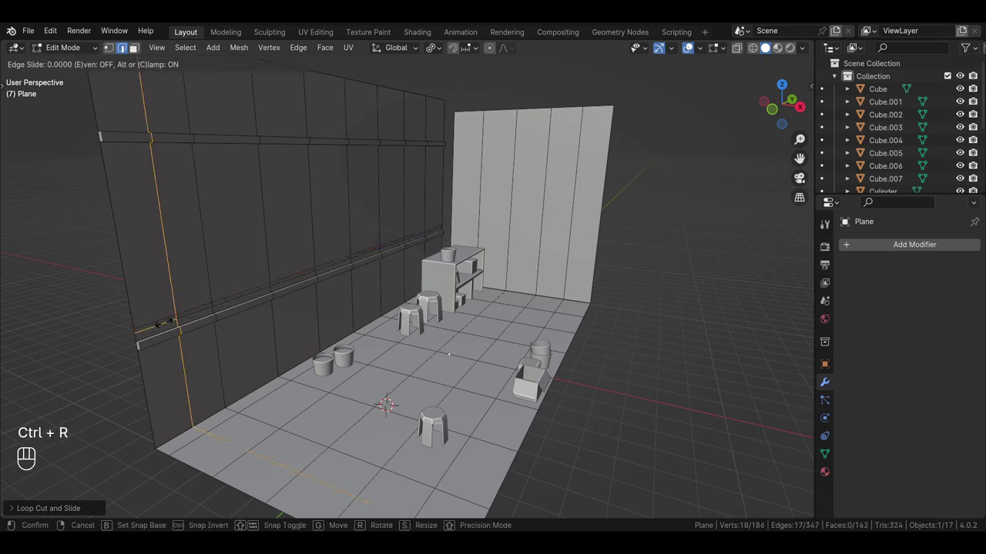
{"action": "key", "text": "ctrl+r"}
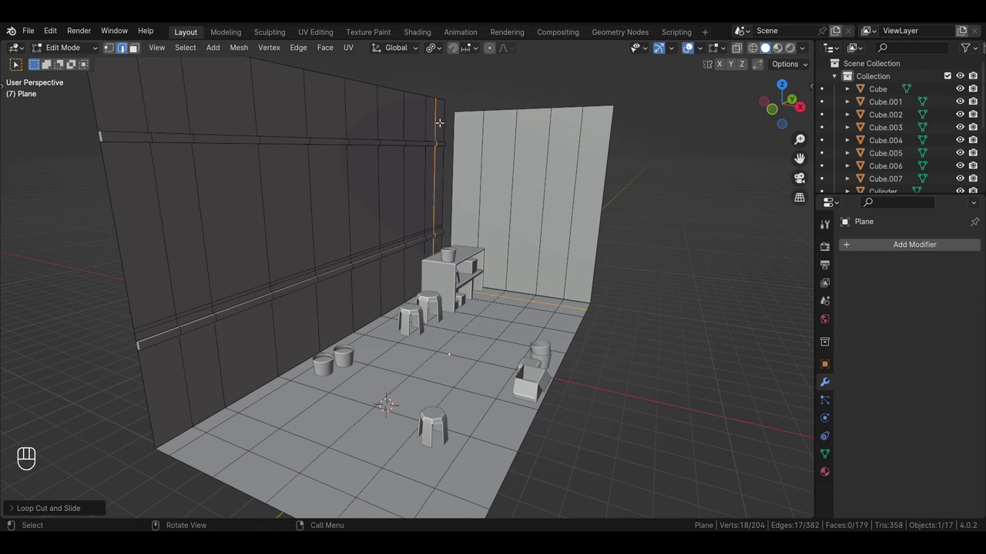
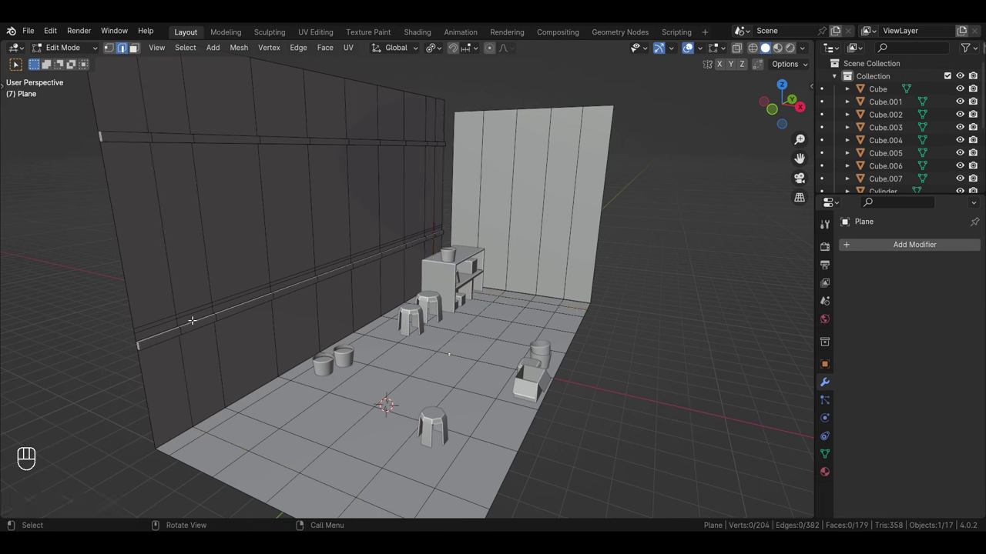
Select the lower wall strip faces, extrude them outward along normals into a shelf, and adjust its height on Z
{"action": "key", "text": "Tab"}
{"action": "left_click", "coordinate": [211, 308]}
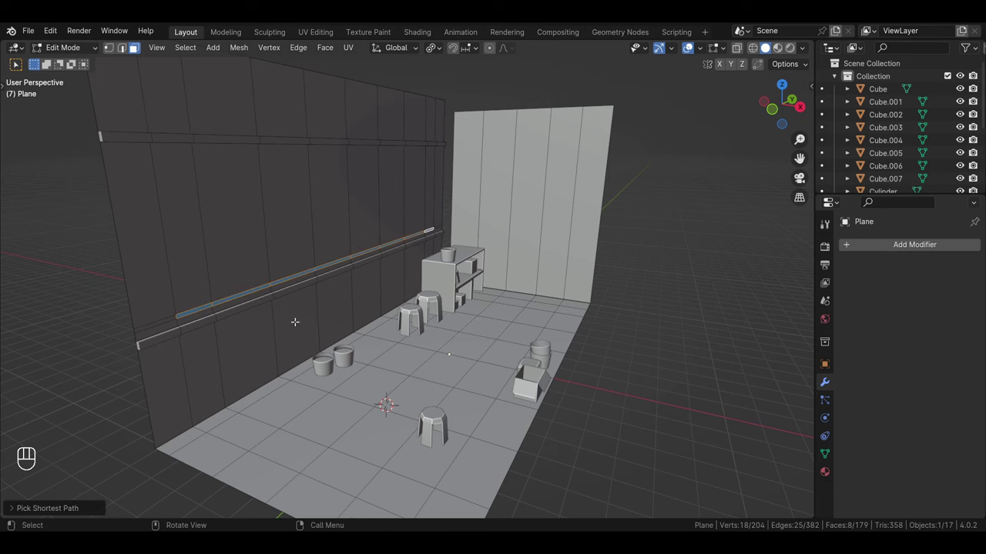
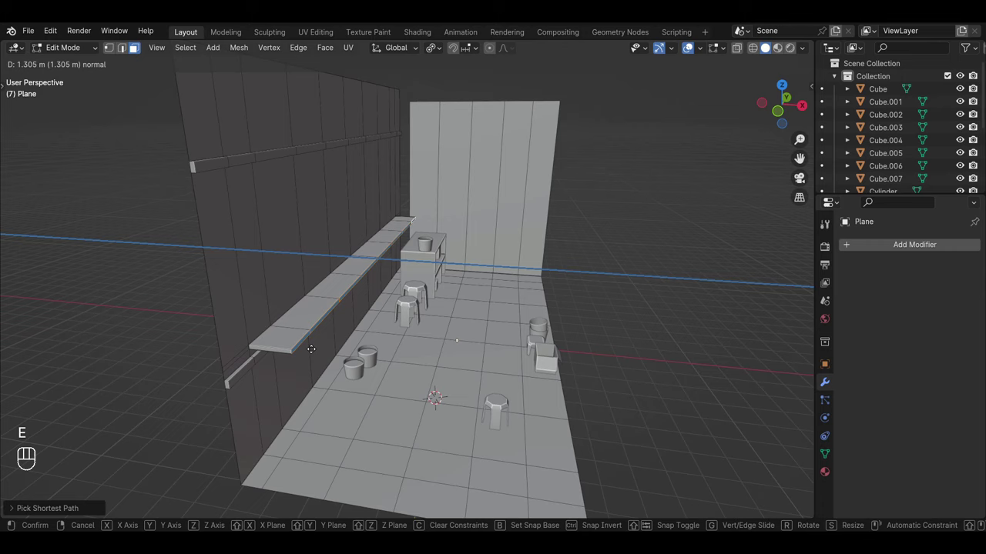
{"action": "middle_click", "coordinate": [307, 370]}
{"action": "key", "text": "Tab"}
{"action": "left_click", "coordinate": [258, 322]}
{"action": "left_click", "coordinate": [428, 230]}
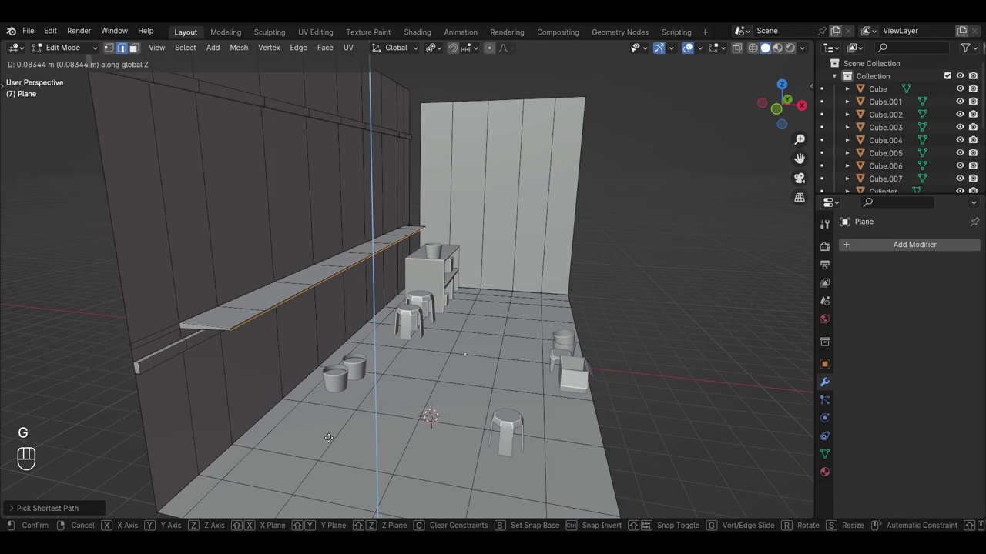
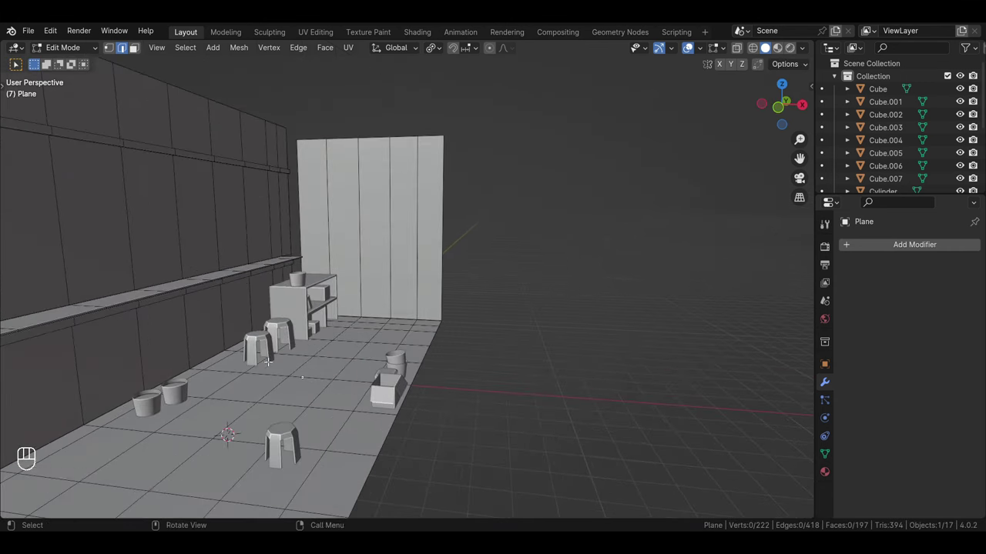
In Object Mode duplicate a floor bucket and move the copy along X and up Z onto the wall shelf
{"action": "left_click_drag", "start_coordinate": [259, 377], "coordinate": [323, 353]}
{"action": "middle_click", "coordinate": [315, 350]}
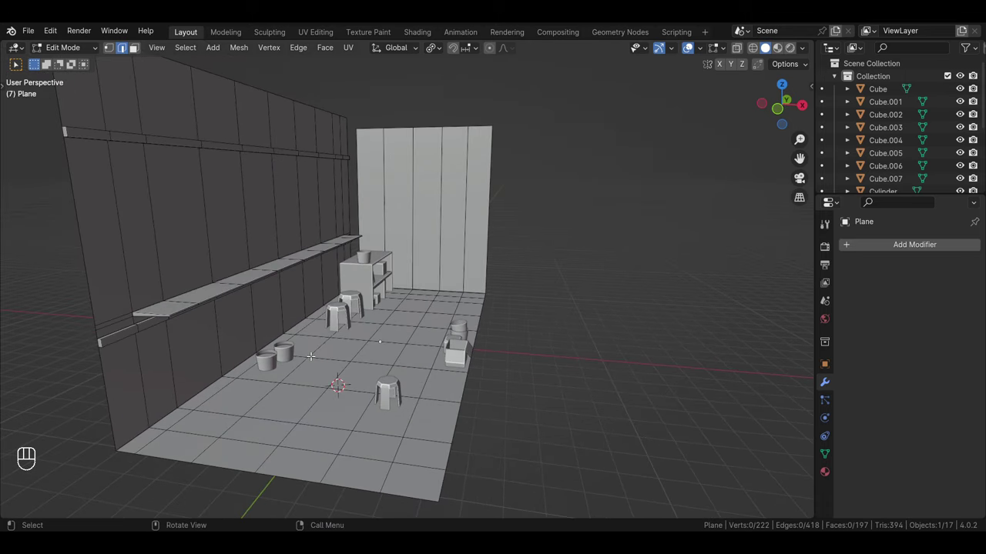
{"action": "key", "text": "Tab"}
{"action": "left_click", "coordinate": [271, 362]}
{"action": "key", "text": "shift+d"}
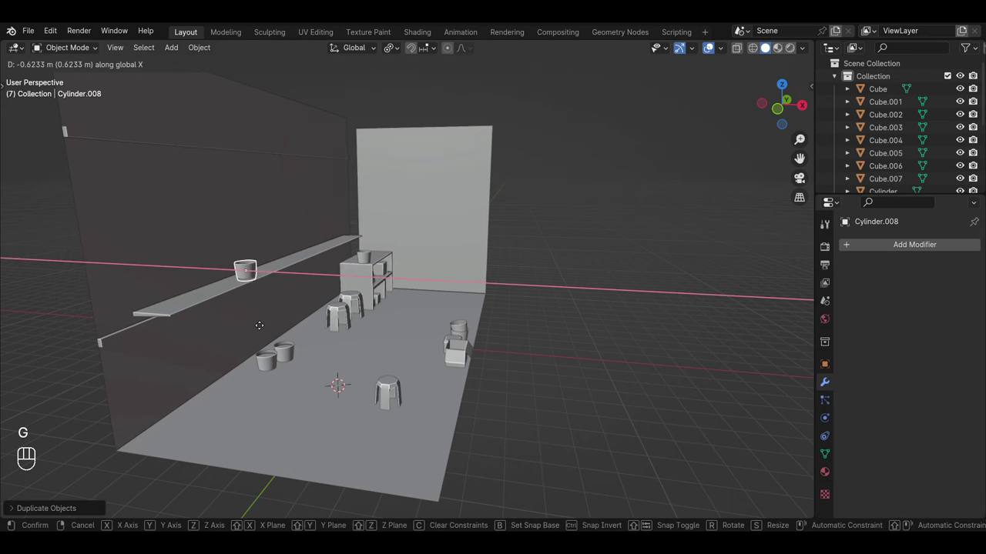
{"action": "key", "text": "g"}
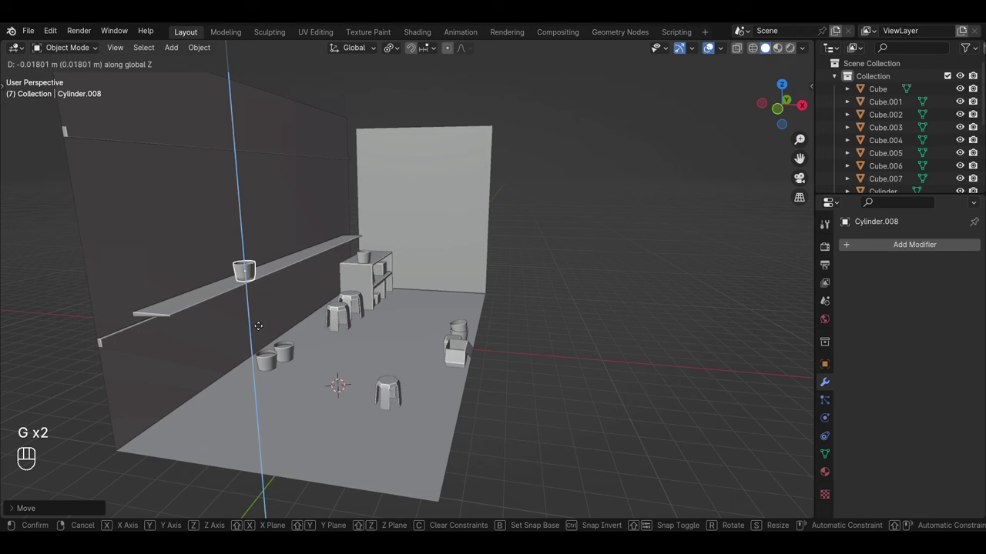
{"action": "left_click", "coordinate": [604, 232]}
{"action": "middle_click", "coordinate": [295, 291]}
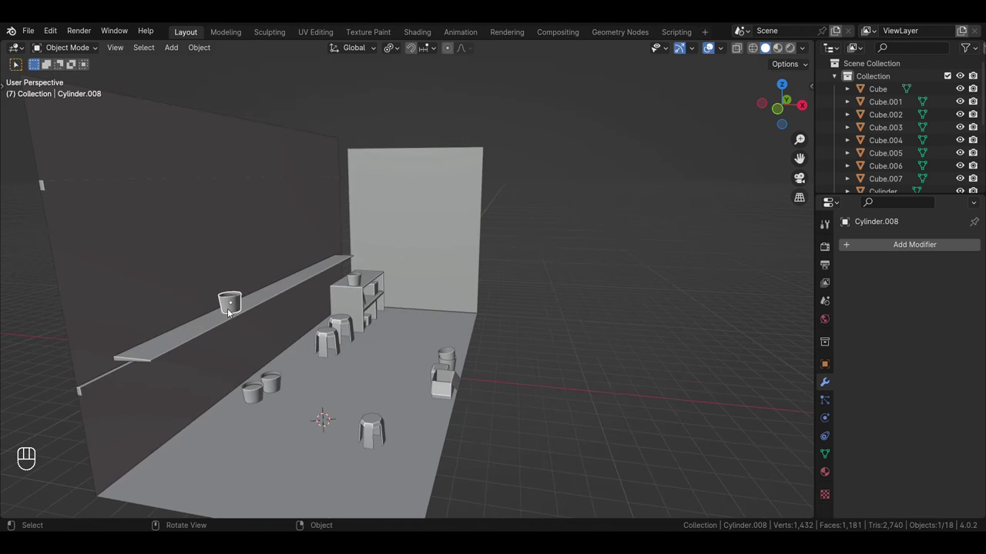
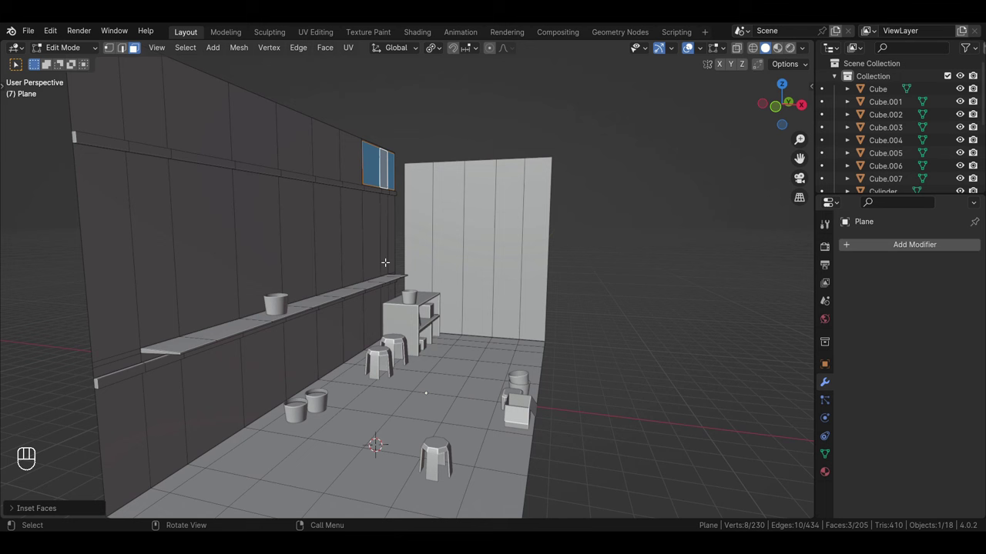
Select pairs of upper wall panels on the long wall and inset them into framed panes
{"action": "left_click", "coordinate": [433, 110]}
{"action": "left_click", "coordinate": [352, 157]}
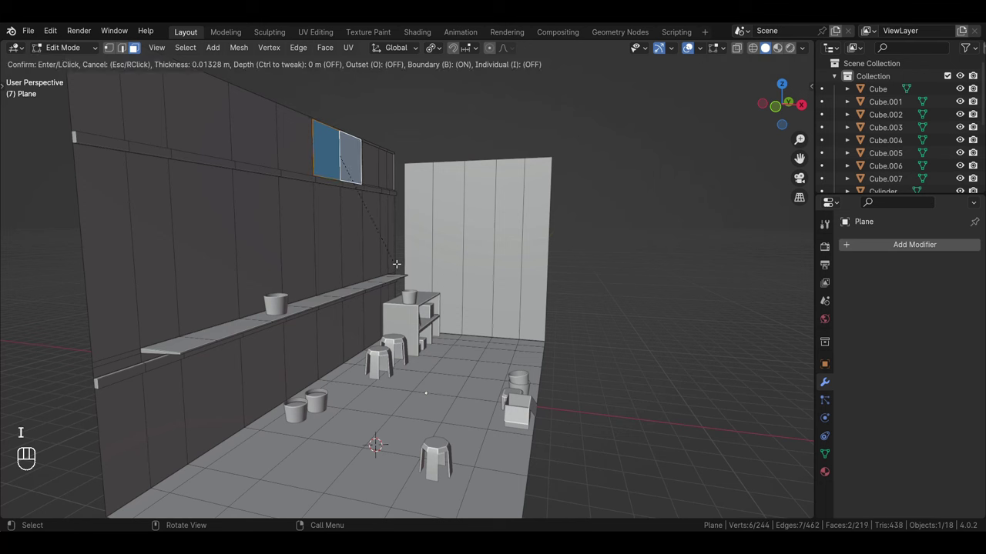
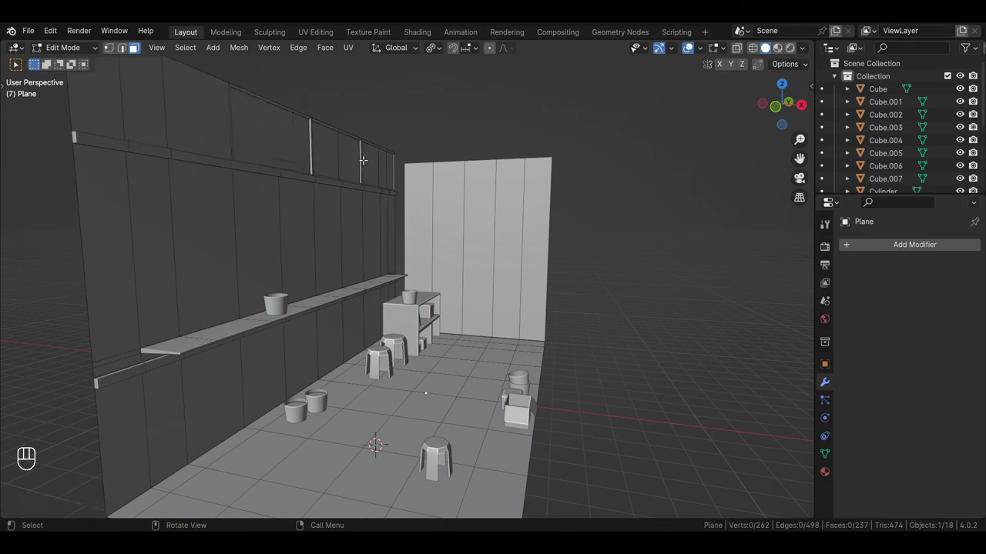
{"action": "left_click", "coordinate": [200, 124]}
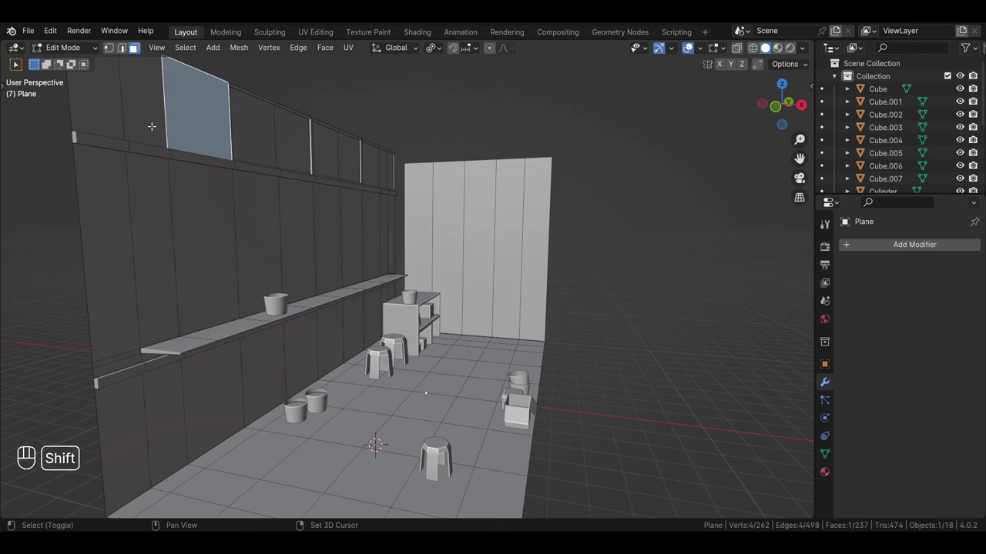
{"action": "left_click", "coordinate": [153, 124]}
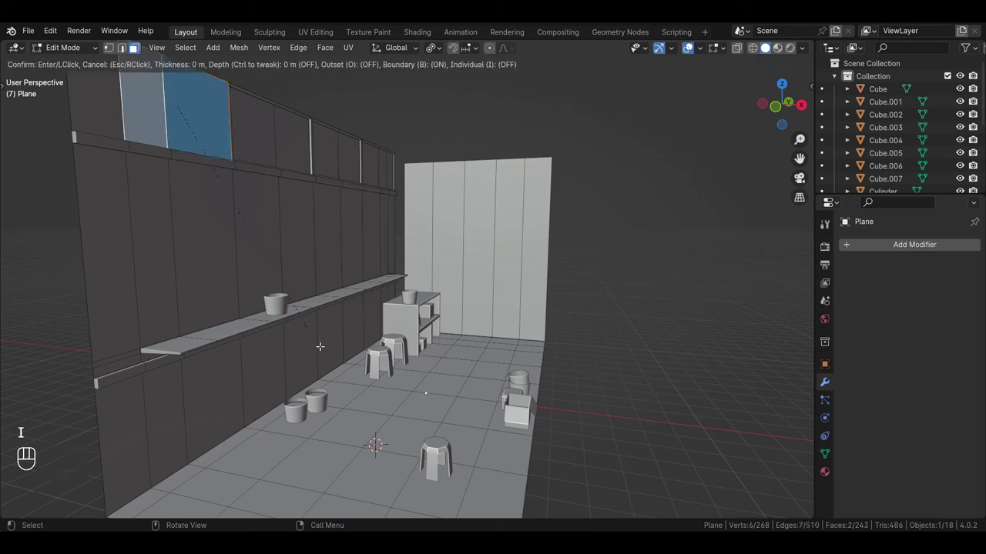
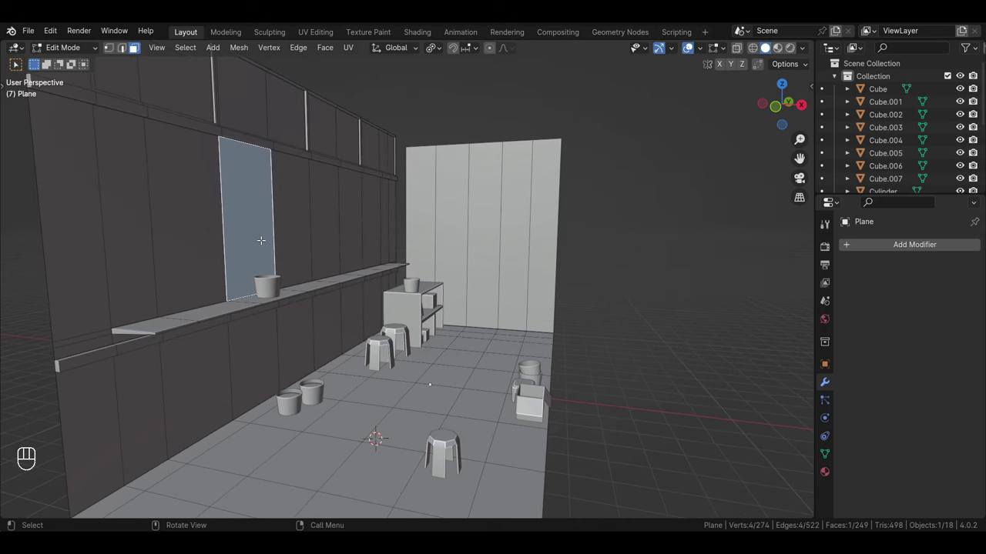
Inset further window pane faces along the long wall, each with its own frame border
{"action": "left_click_drag", "start_coordinate": [380, 225], "coordinate": [334, 230]}
{"action": "left_click", "coordinate": [477, 203]}
{"action": "left_click", "coordinate": [509, 209]}
{"action": "left_click_drag", "start_coordinate": [476, 294], "coordinate": [497, 287]}
{"action": "middle_click", "coordinate": [497, 287]}
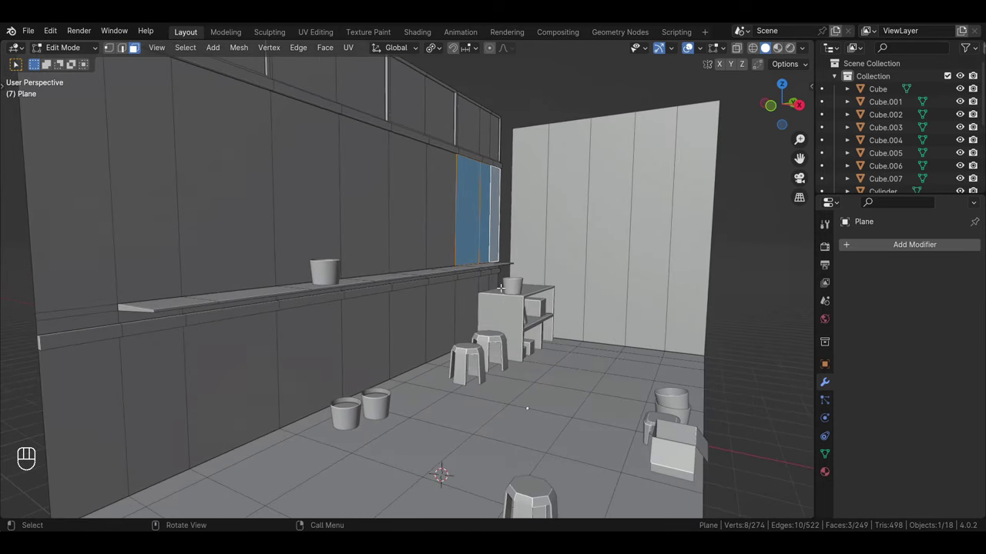
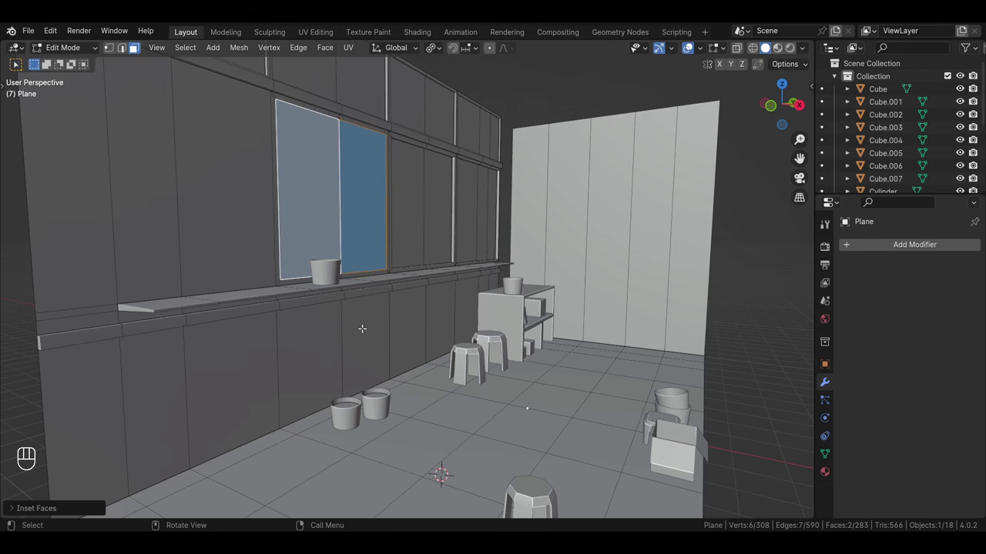
{"action": "left_click", "coordinate": [231, 188]}
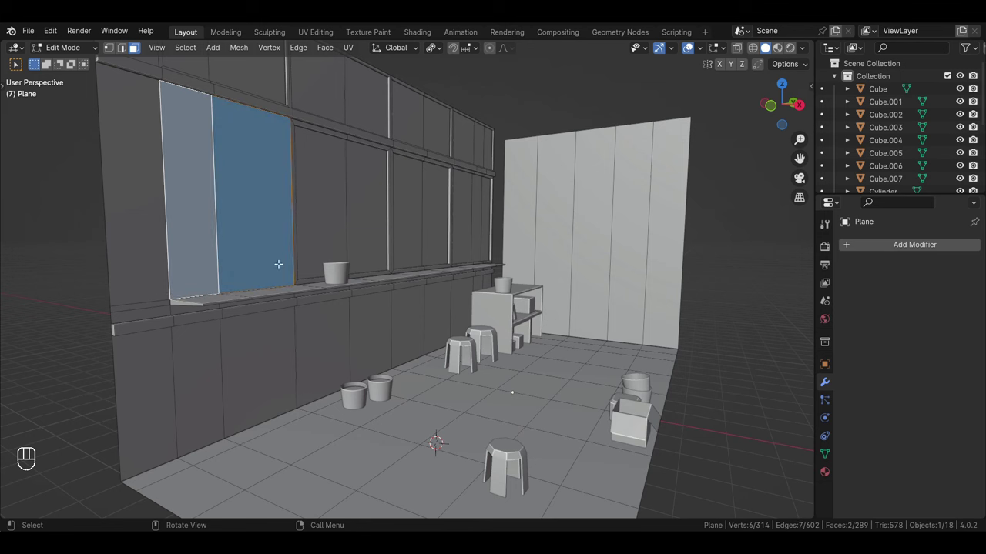
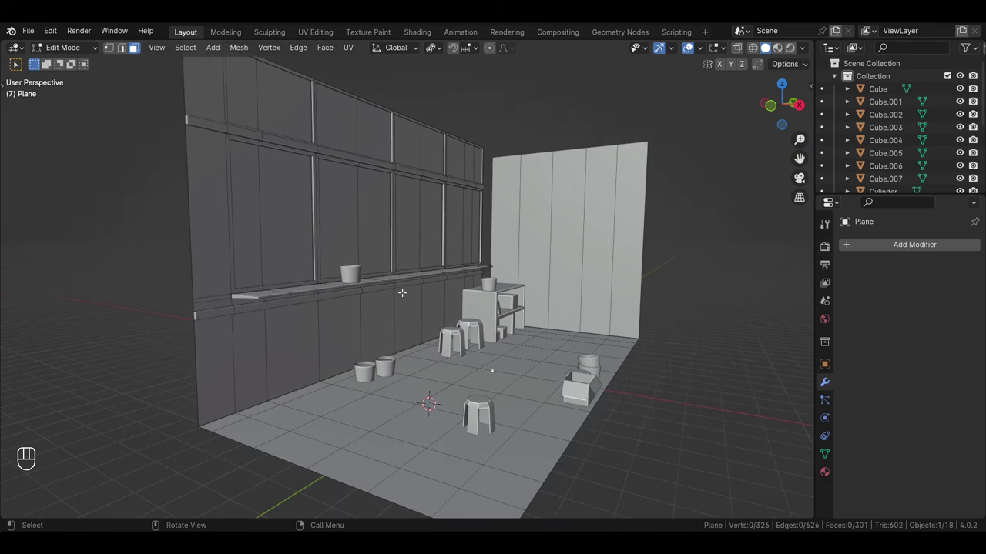
Inset one more window pane face on the long wall with a frame border
{"action": "left_click_drag", "start_coordinate": [327, 285], "coordinate": [347, 296]}
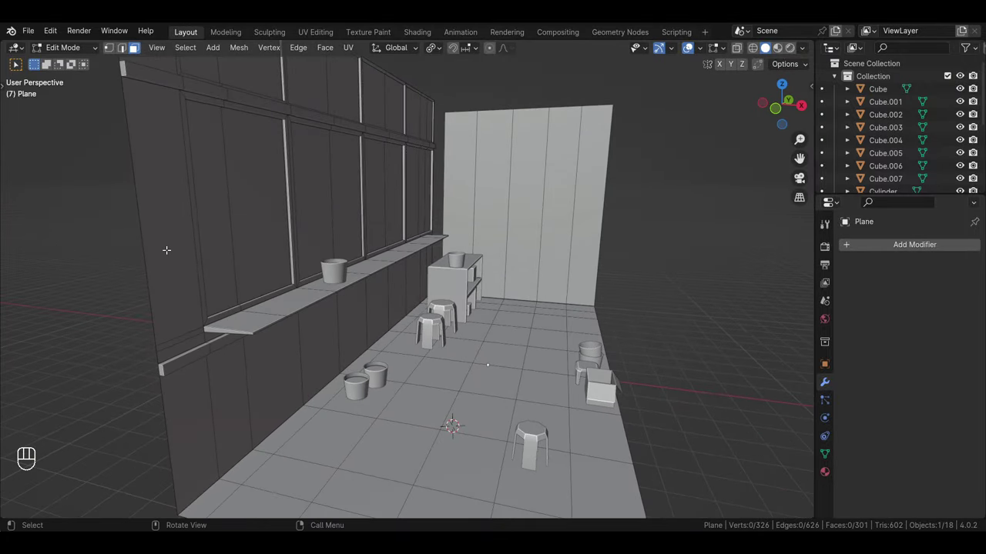
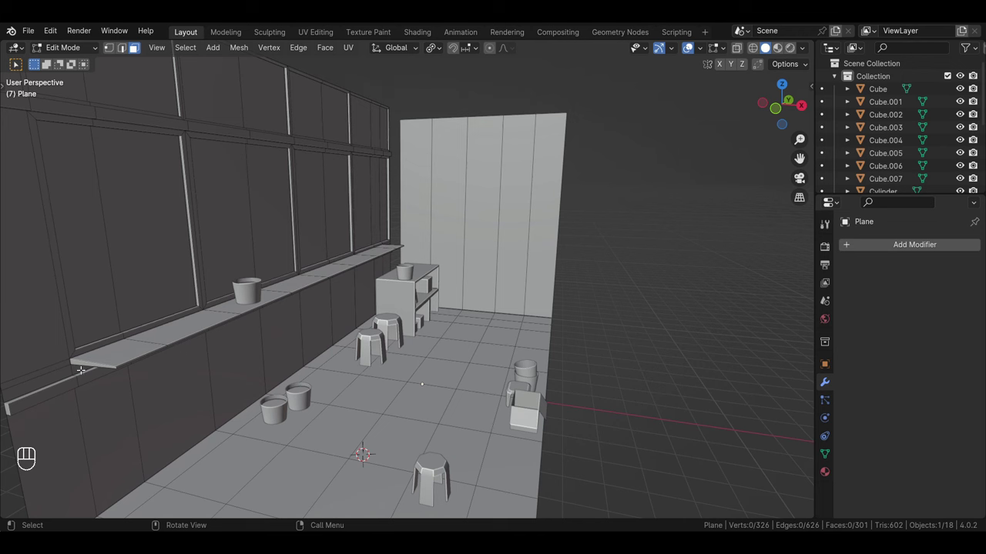
{"action": "left_click", "coordinate": [99, 360]}
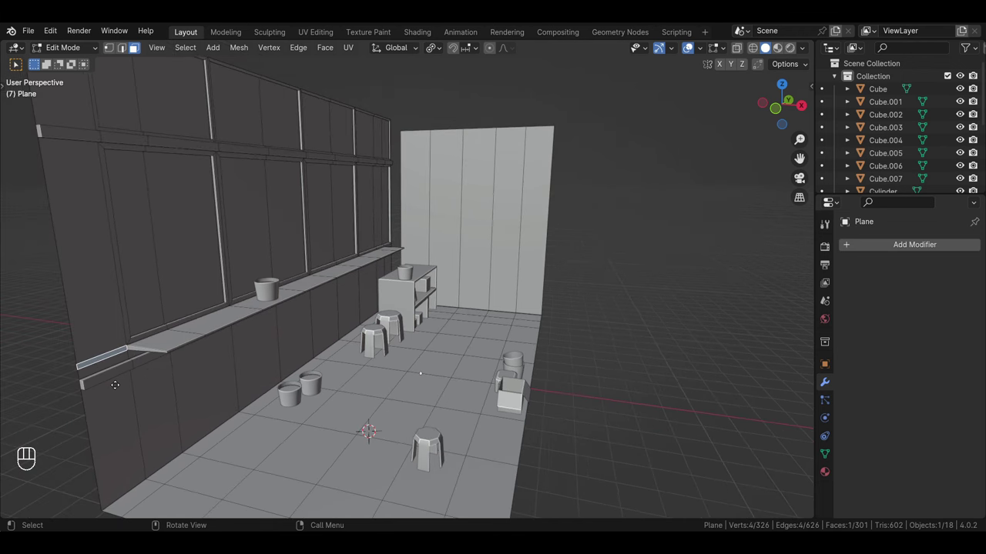
{"action": "left_click_drag", "start_coordinate": [16, 370], "coordinate": [155, 278]}
{"action": "left_click_drag", "start_coordinate": [155, 280], "coordinate": [155, 322]}
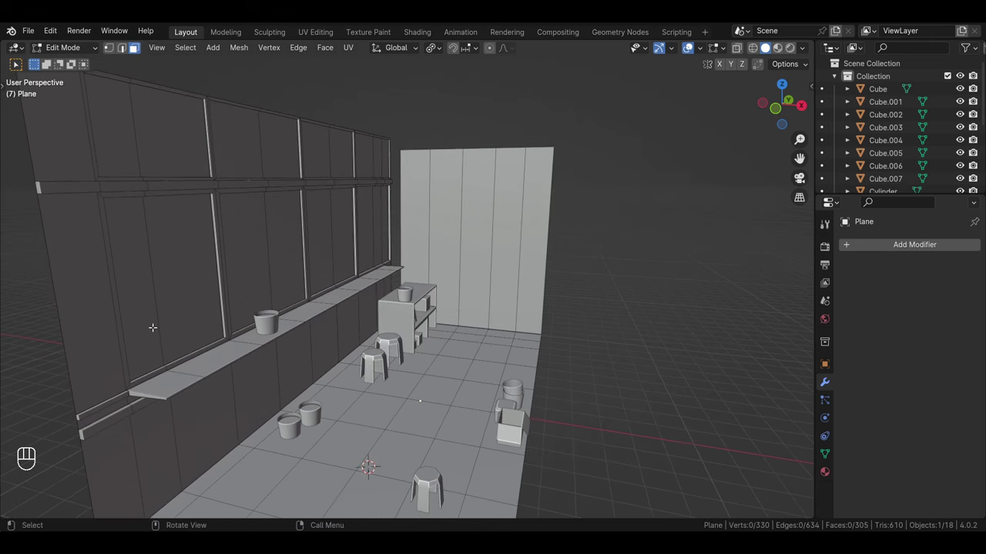
{"action": "middle_click", "coordinate": [212, 347]}
Orbit the viewport around behind the back wall to inspect the corner
{"action": "left_click_drag", "start_coordinate": [228, 381], "coordinate": [226, 351]}
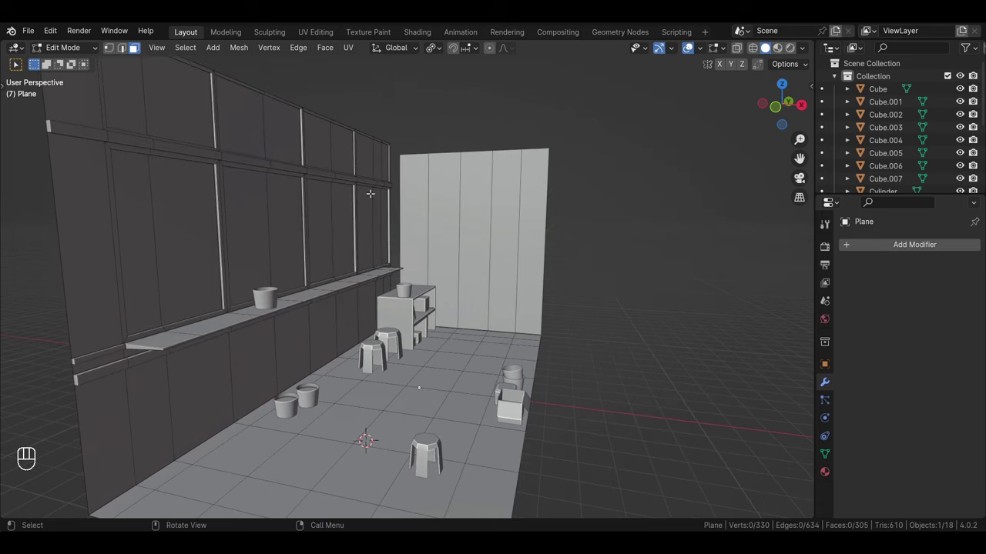
{"action": "left_click_drag", "start_coordinate": [432, 190], "coordinate": [179, 242]}
{"action": "left_click_drag", "start_coordinate": [456, 218], "coordinate": [365, 275]}
{"action": "left_click_drag", "start_coordinate": [360, 251], "coordinate": [371, 239]}
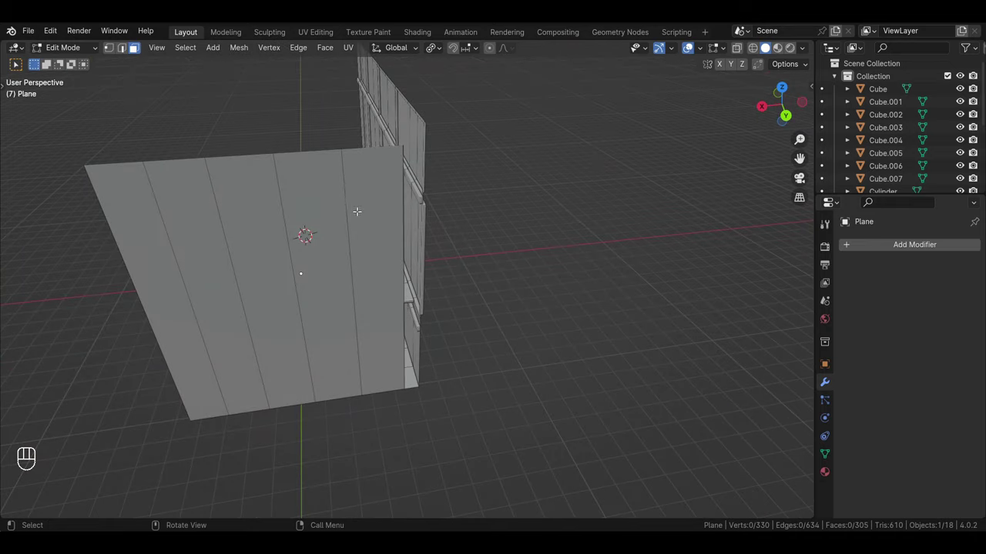
In edge select, fill the corner gap between the window wall and back wall with a face, undoing a wrong attempt
{"action": "key", "text": "Tab"}
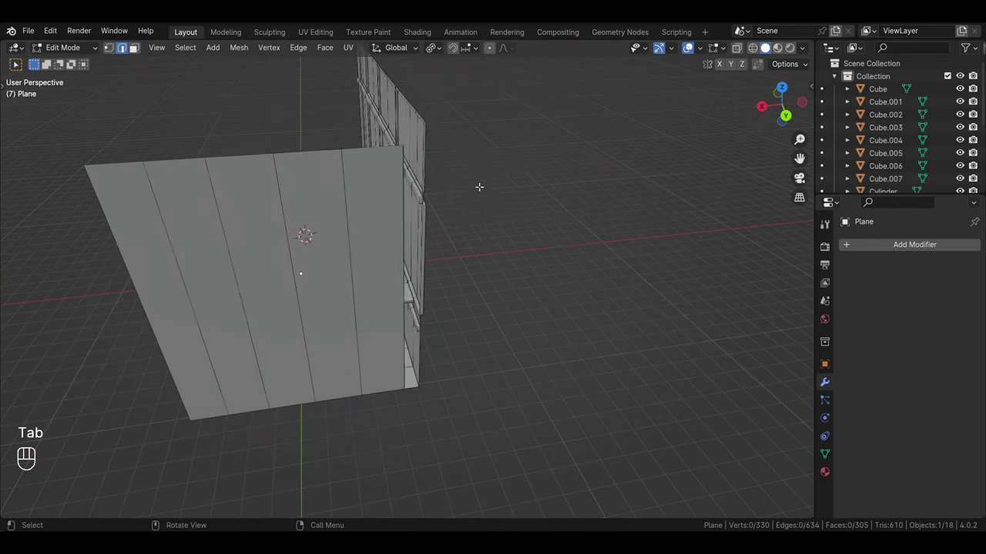
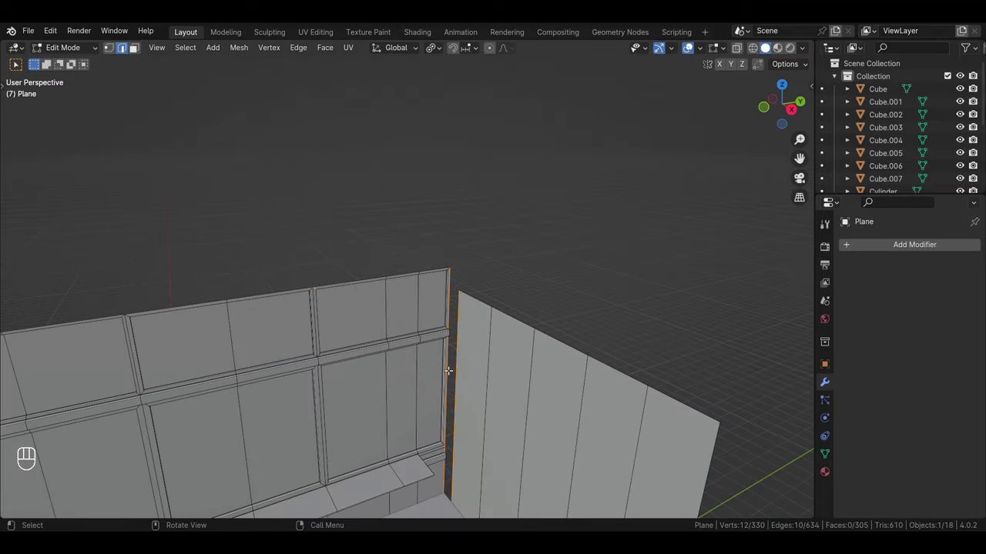
{"action": "left_click_drag", "start_coordinate": [448, 422], "coordinate": [474, 408]}
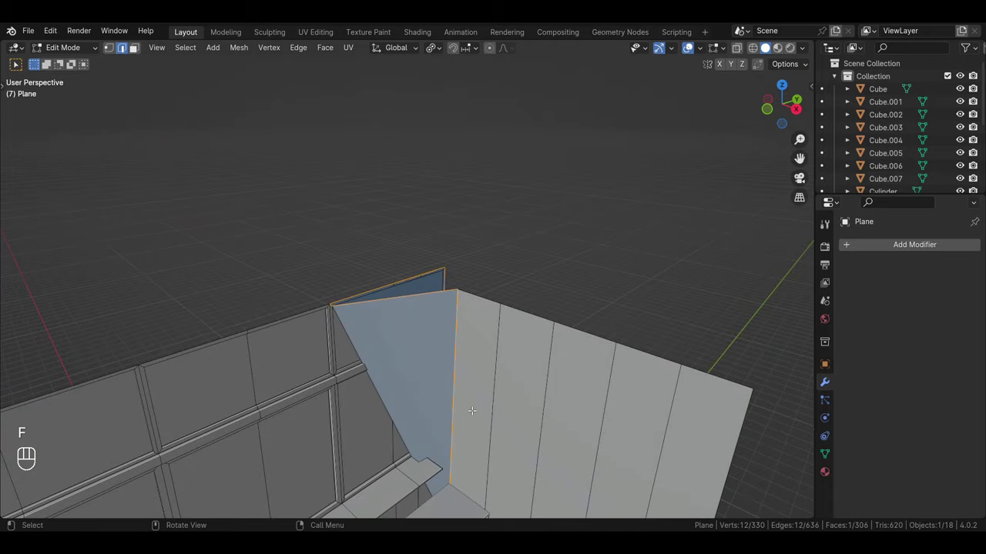
{"action": "key", "text": "ctrl+z"}
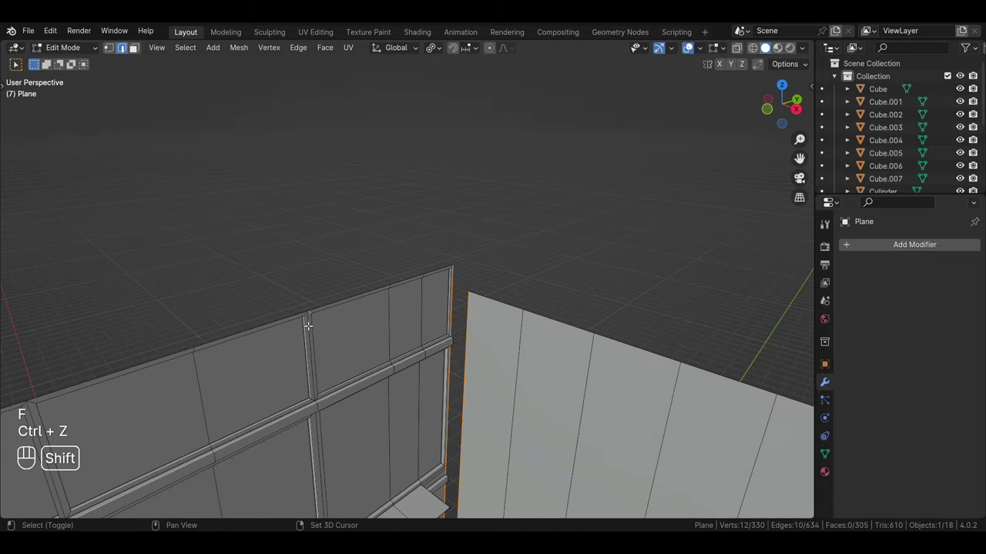
{"action": "middle_click", "coordinate": [314, 314]}
{"action": "left_click_drag", "start_coordinate": [550, 273], "coordinate": [505, 446]}
{"action": "middle_click", "coordinate": [504, 445]}
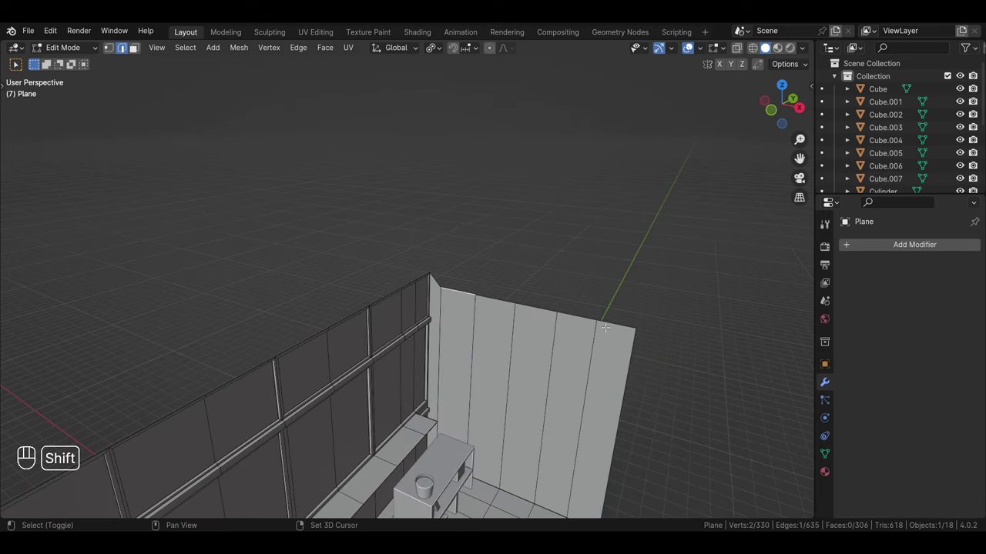
{"action": "middle_click", "coordinate": [520, 424]}
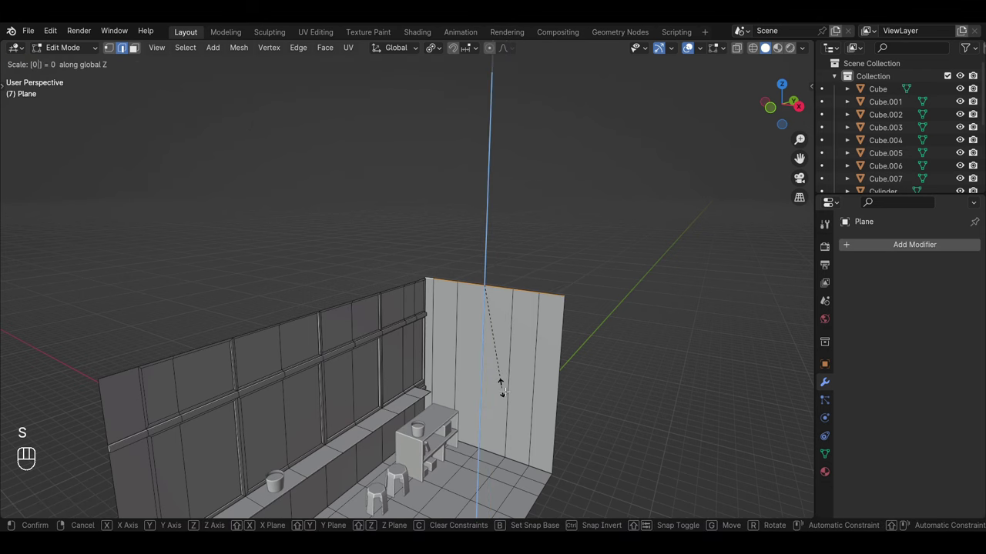
Flatten the back wall's top edges level with S Z 0
{"action": "left_click_drag", "start_coordinate": [636, 429], "coordinate": [579, 427]}
{"action": "left_click_drag", "start_coordinate": [461, 370], "coordinate": [511, 390]}
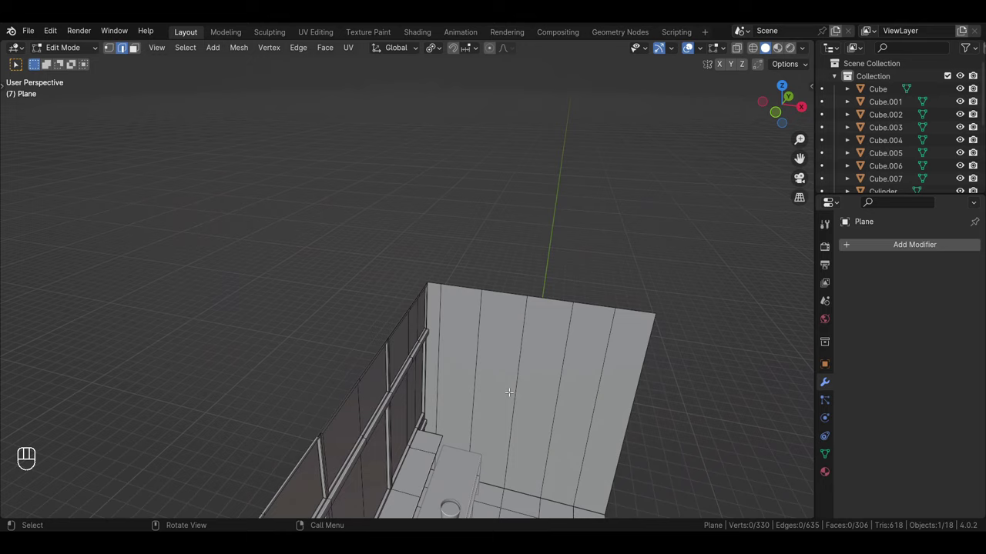
Select the top edge loop of both walls and extrude it up into a top strip
{"action": "left_click_drag", "start_coordinate": [487, 414], "coordinate": [470, 386]}
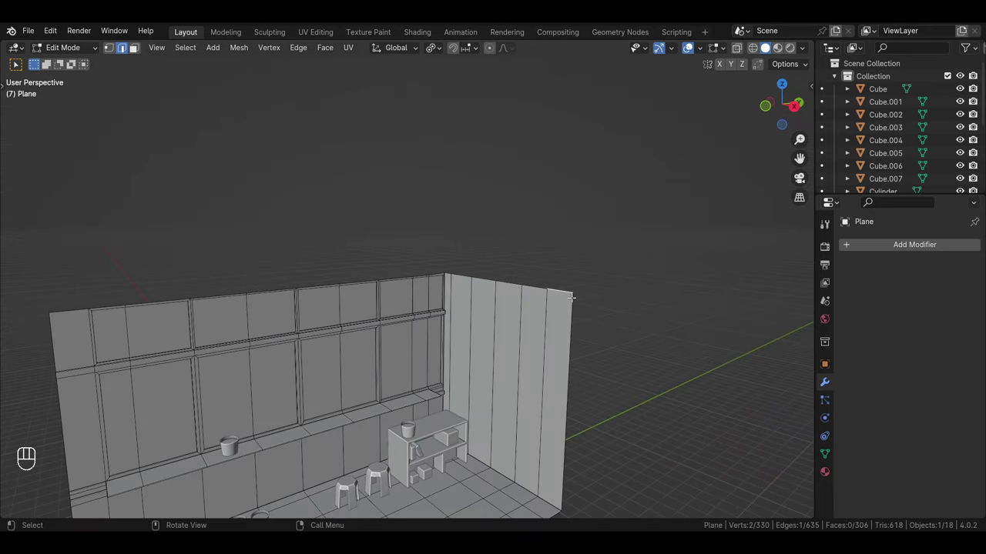
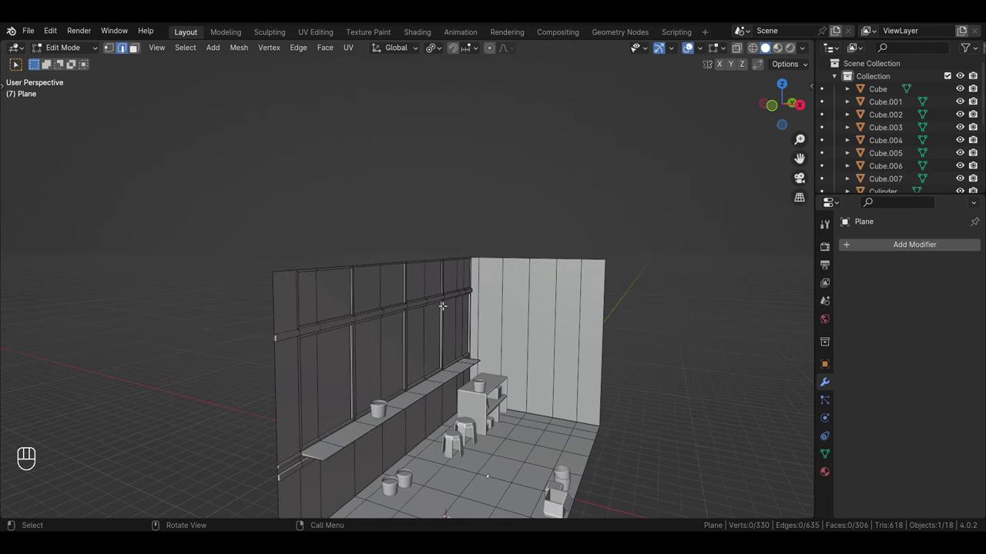
{"action": "left_click_drag", "start_coordinate": [398, 308], "coordinate": [386, 327]}
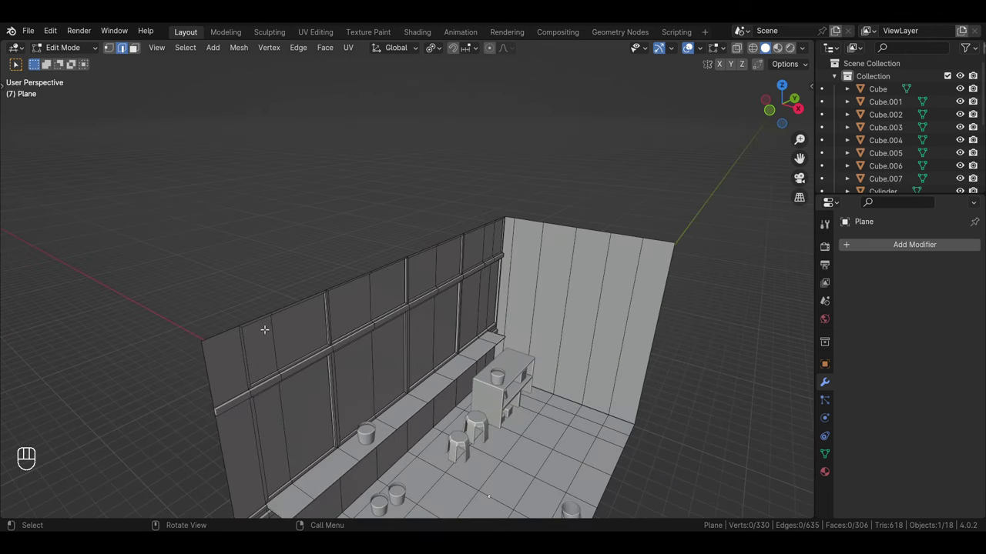
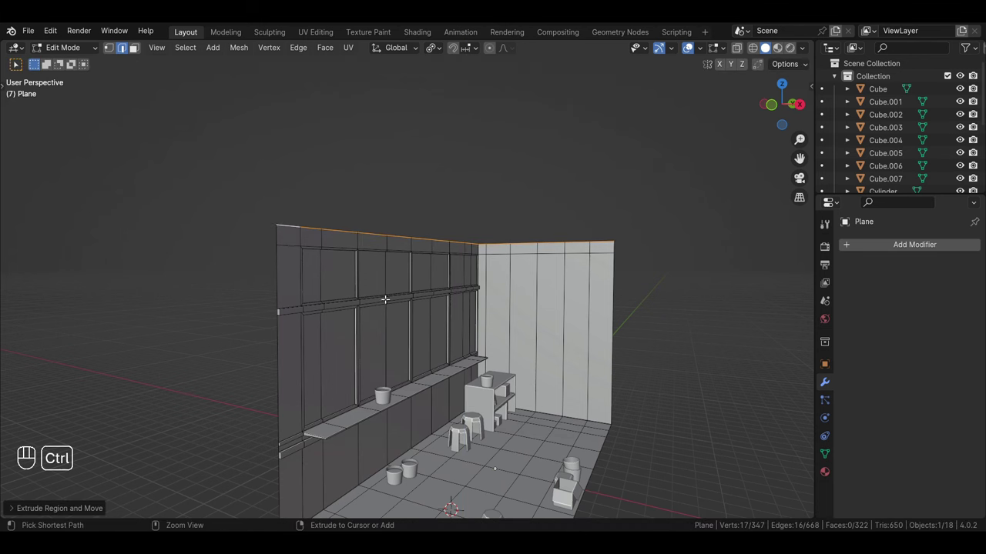
Cut an edge loop near the wall tops and extrude the top faces along normals into a trim band
{"action": "key", "text": "ctrl+r"}
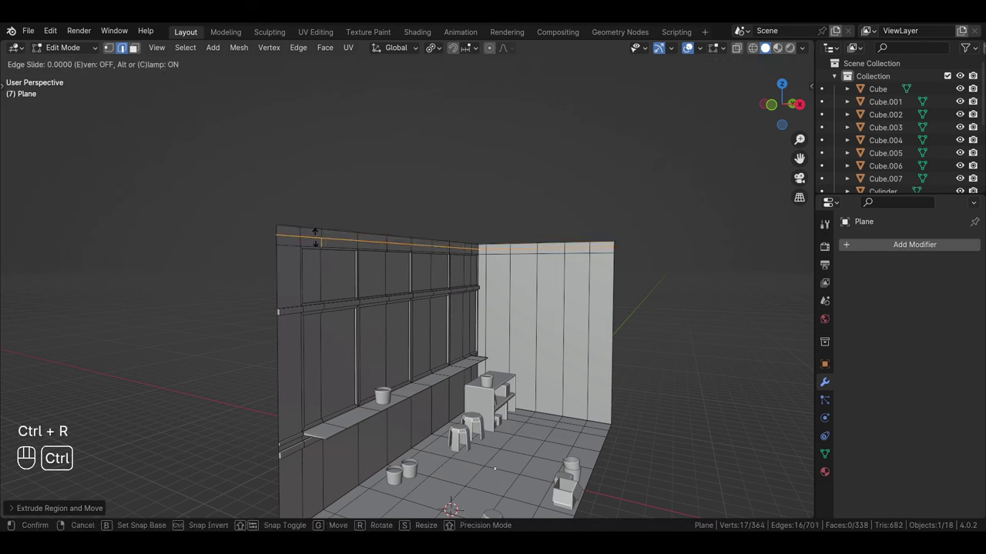
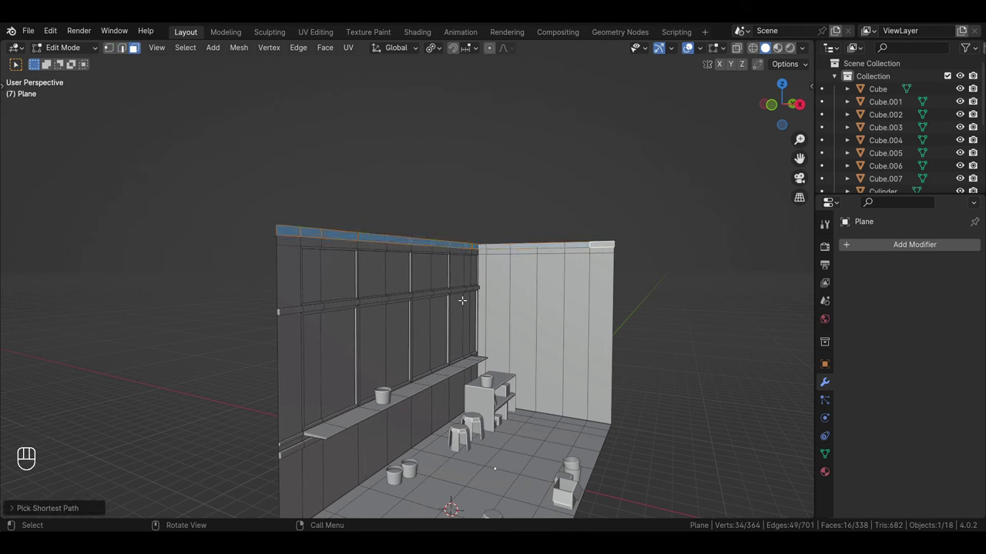
{"action": "key", "text": "alt+e"}
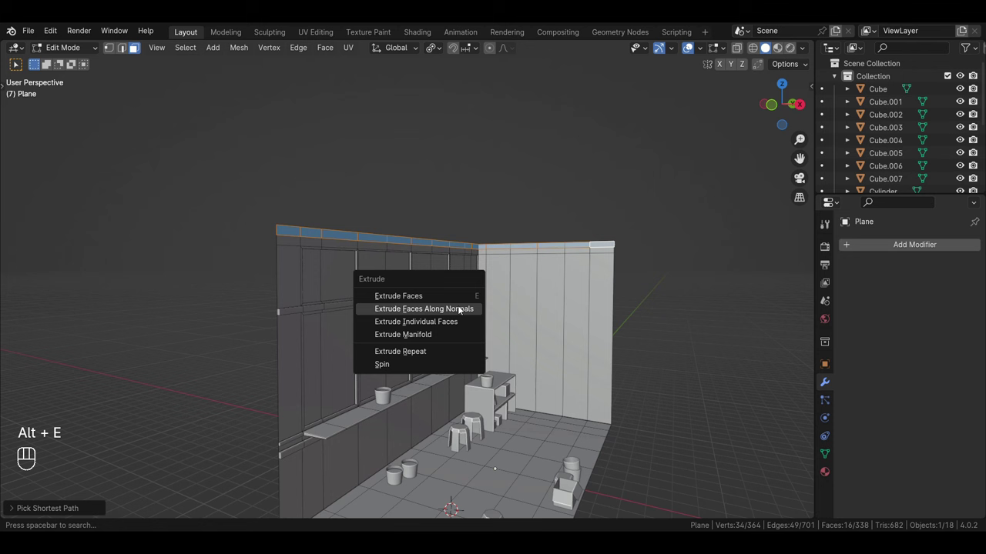
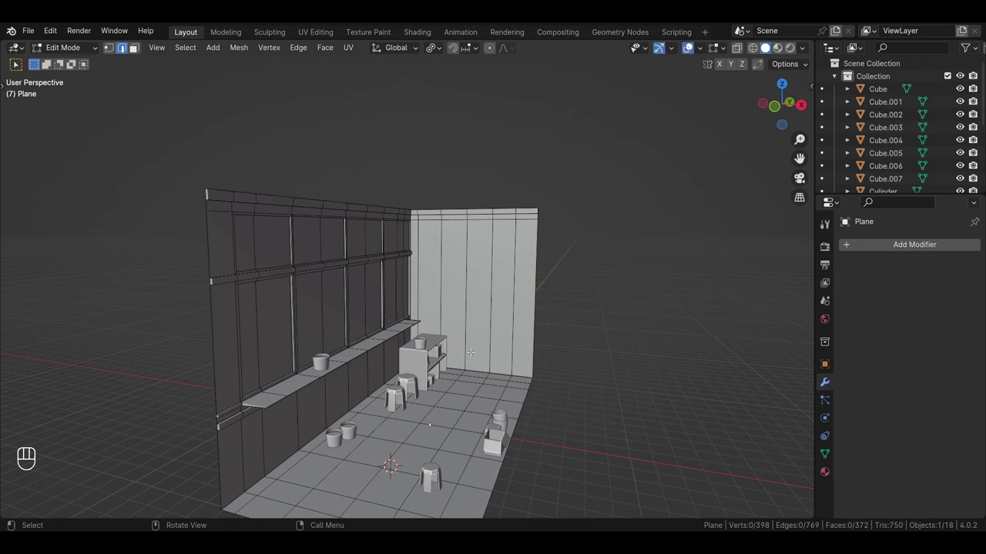
Loop cut horizontally across the back wall and select the two tall door faces for insetting
{"action": "key", "text": "ctrl+r"}
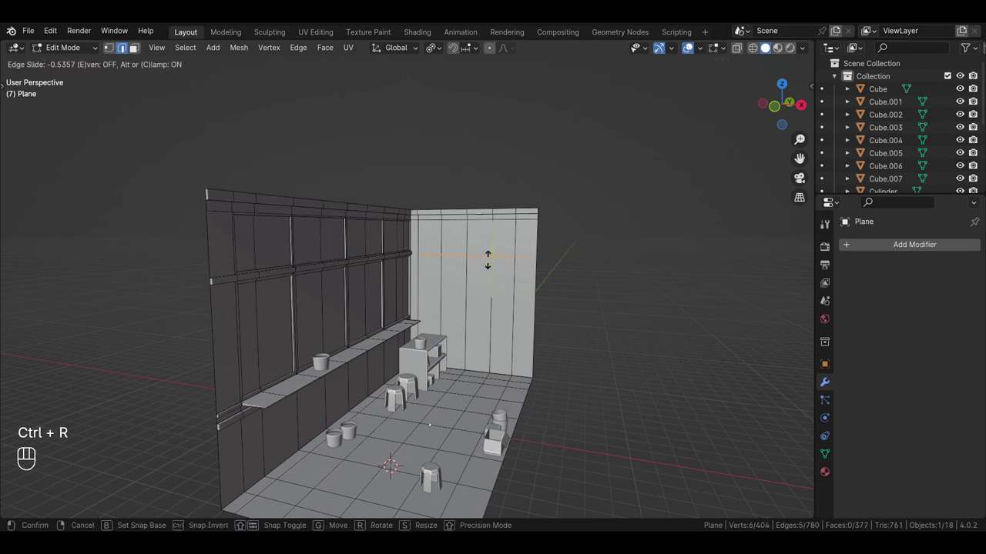
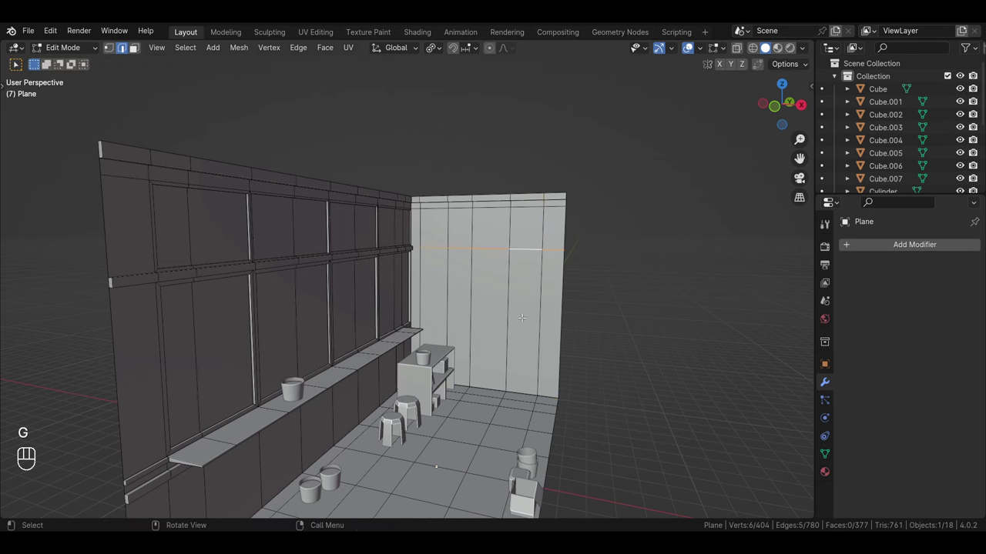
{"action": "key", "text": "Tab"}
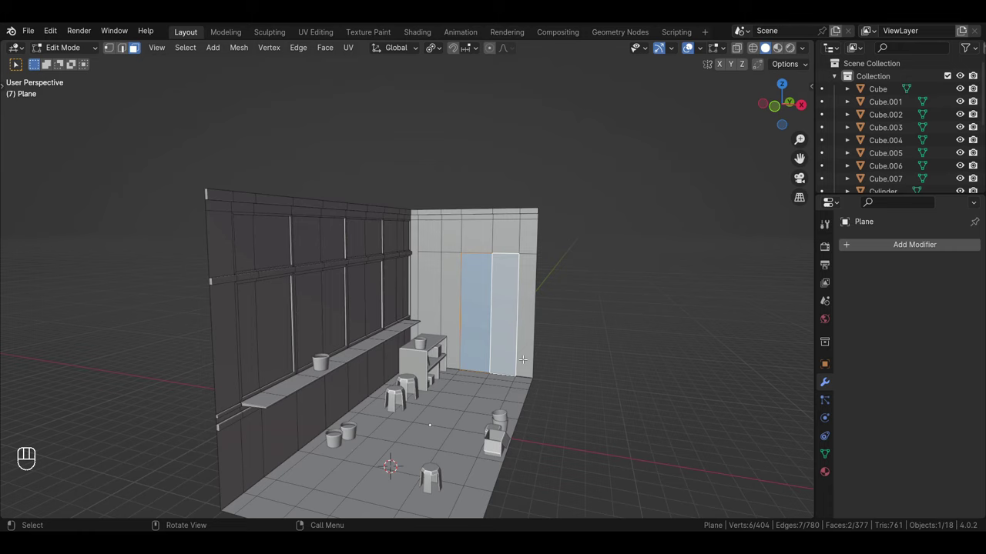
{"action": "left_click_drag", "start_coordinate": [544, 361], "coordinate": [486, 362]}
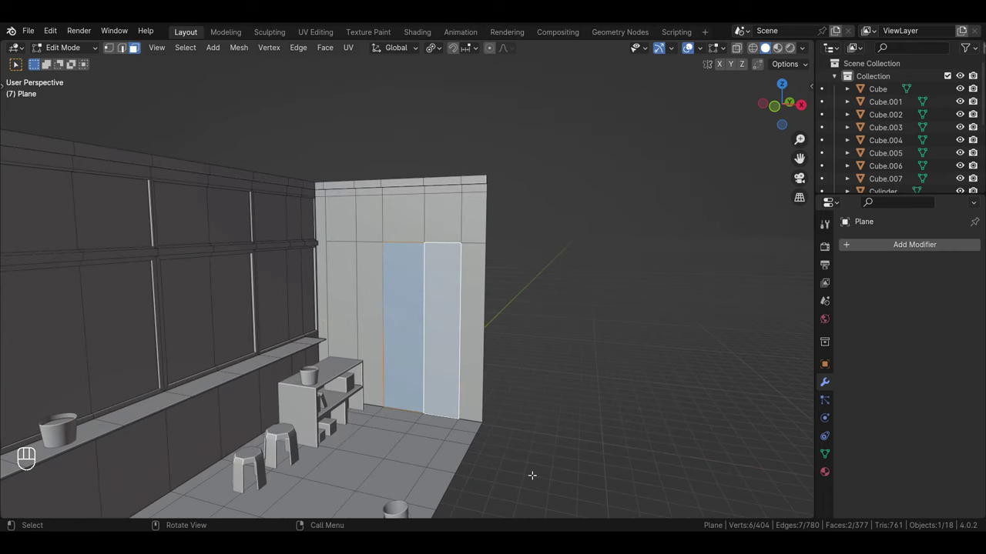
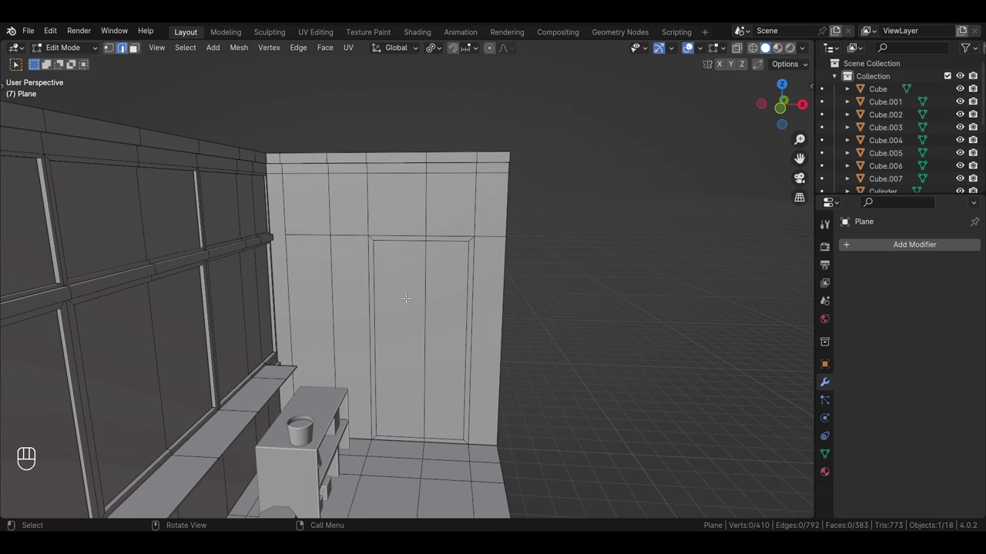
Cut horizontal edge loops above the doorway, slide them into place, and select both door panel faces
{"action": "key", "text": "Tab"}
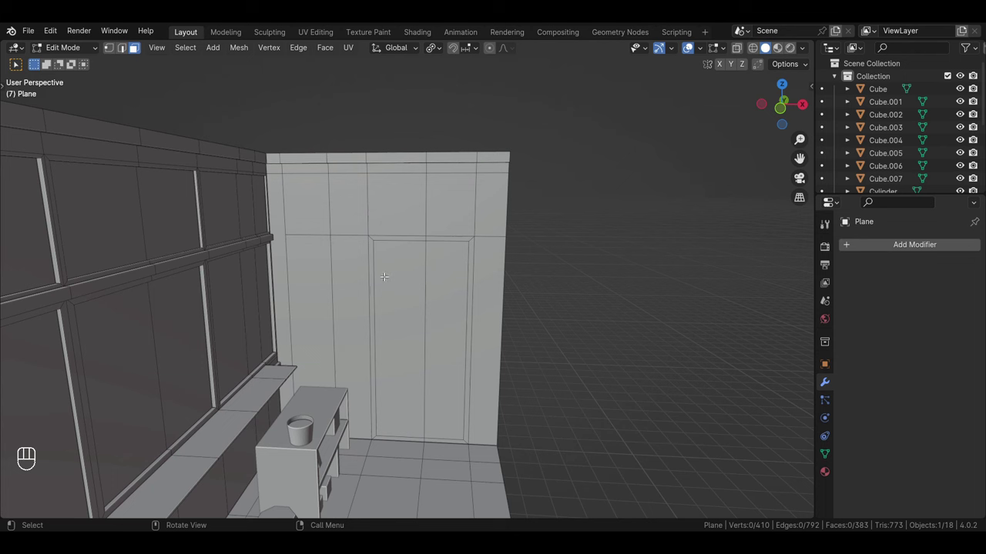
{"action": "key", "text": "ctrl+r"}
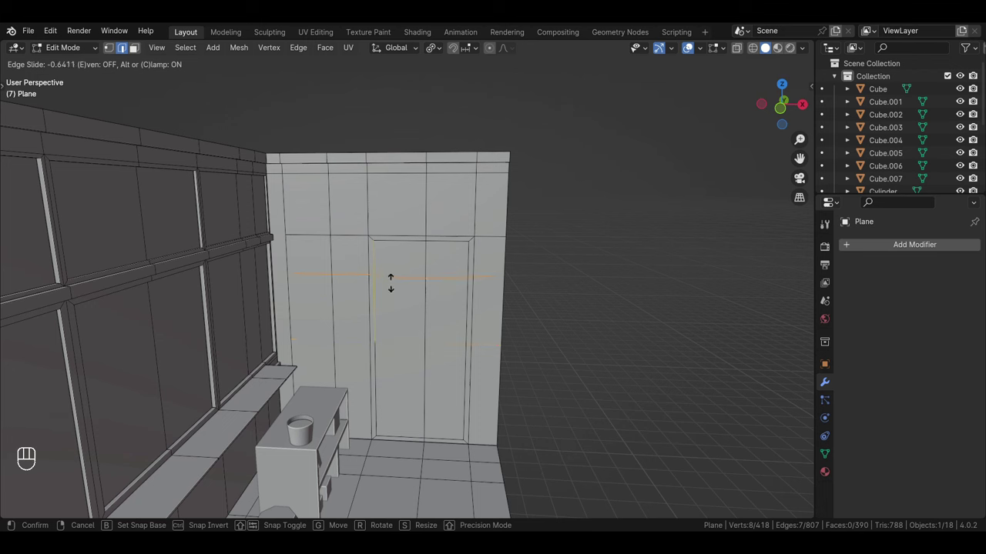
{"action": "key", "text": "ctrl+r"}
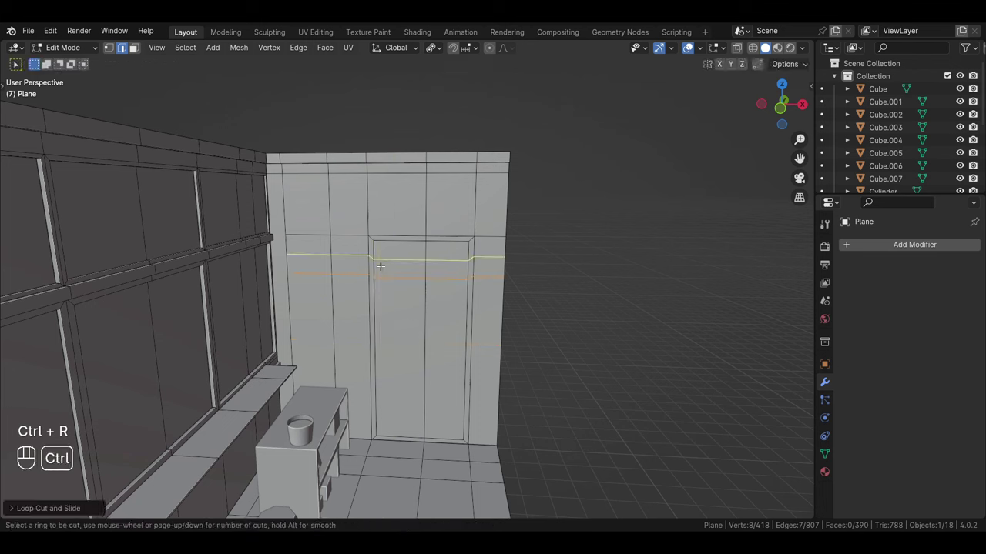
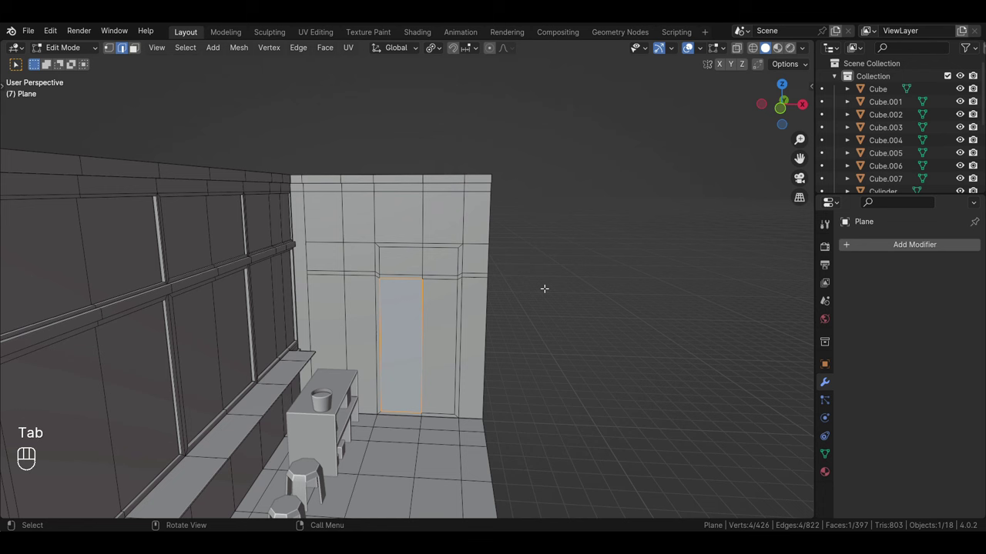
{"action": "key", "text": "ctrl+r"}
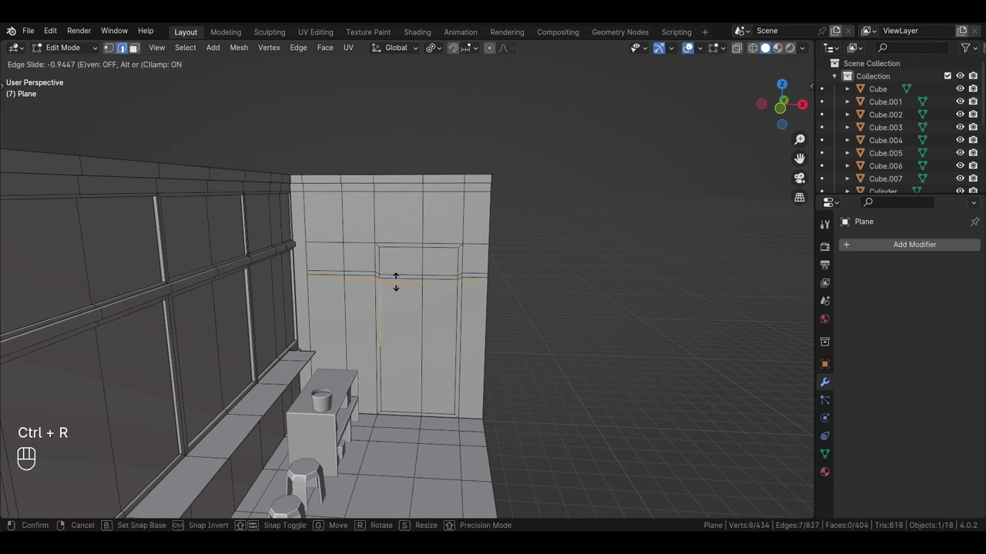
{"action": "key", "text": "Tab"}
{"action": "left_click", "coordinate": [407, 331]}
{"action": "left_click", "coordinate": [441, 344]}
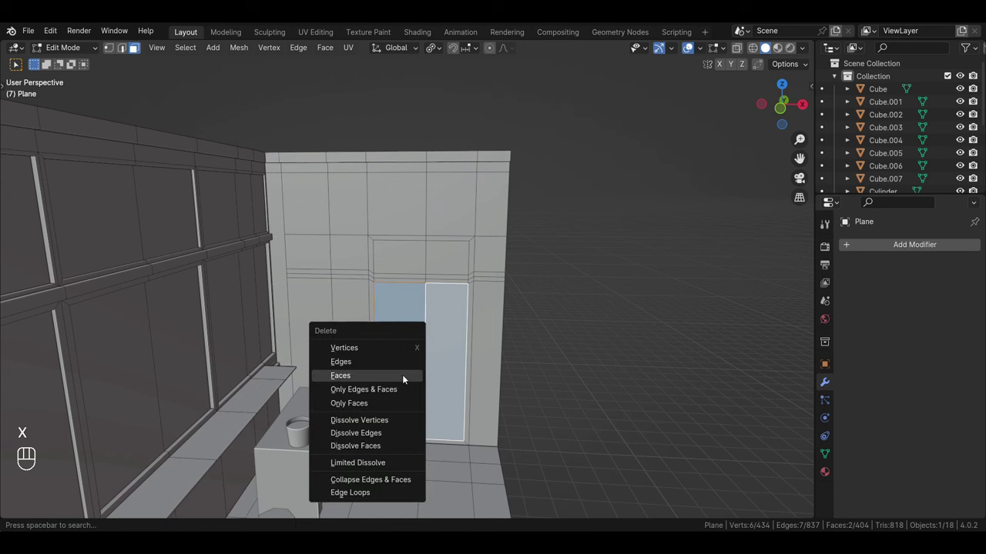
Delete the door faces to open the doorway and reposition the door geometry inside it
{"action": "key", "text": "Tab"}
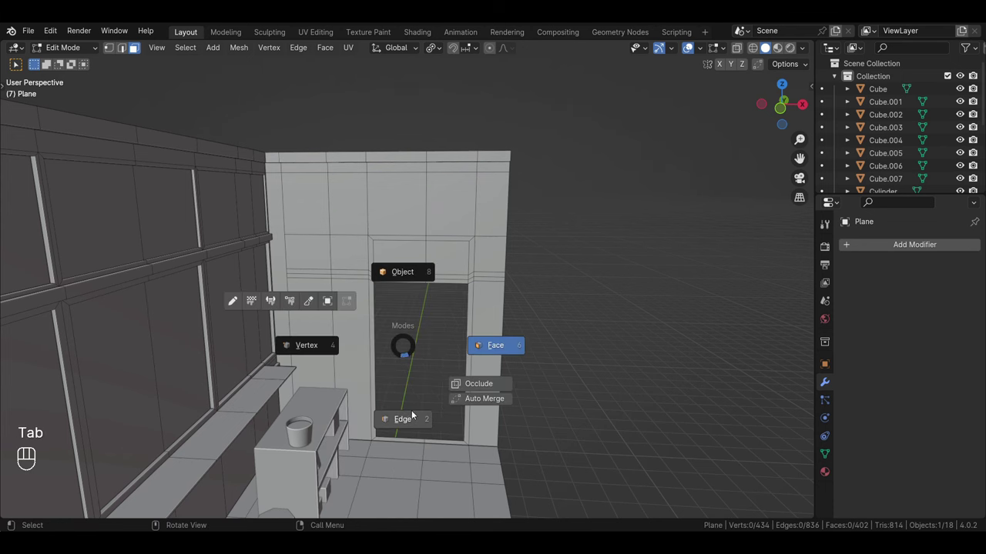
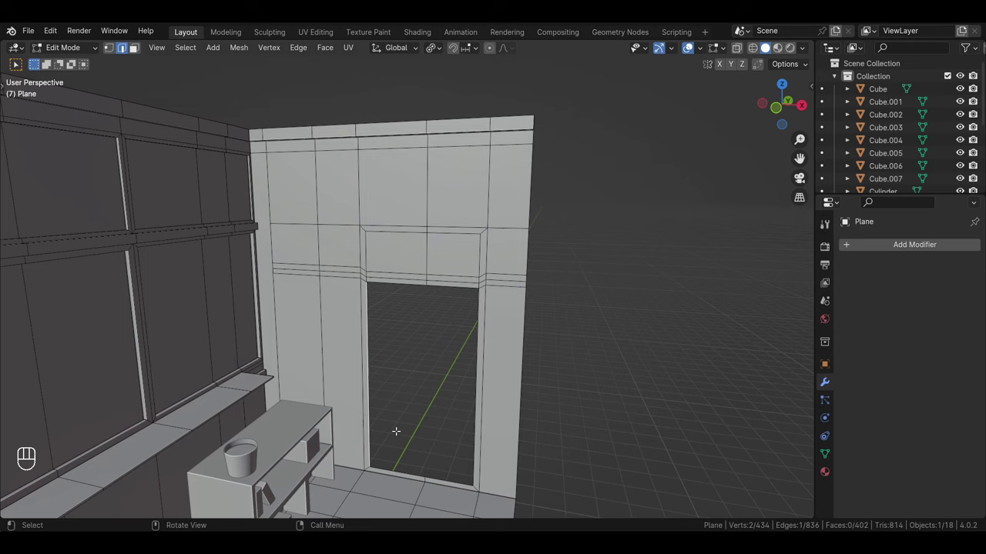
{"action": "left_click_drag", "start_coordinate": [398, 429], "coordinate": [429, 430]}
{"action": "left_click_drag", "start_coordinate": [413, 415], "coordinate": [408, 416]}
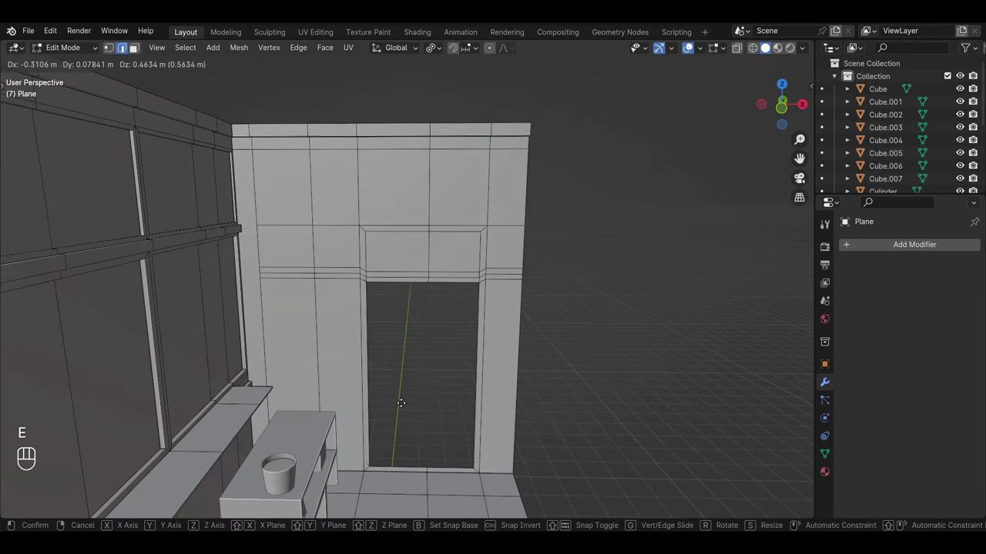
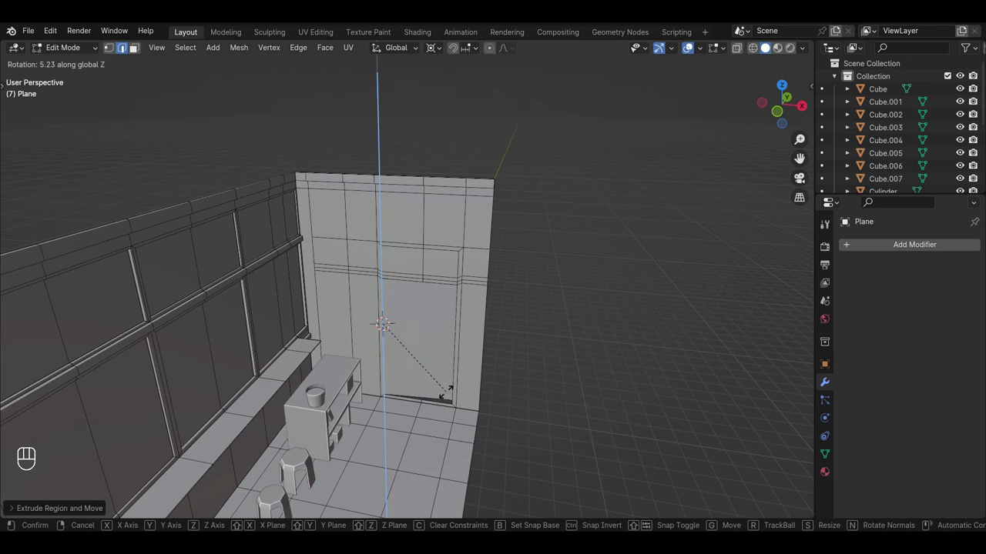
Rotate the door panel about Z so it stands ajar and lower it on Z onto the floor
{"action": "left_click_drag", "start_coordinate": [441, 361], "coordinate": [461, 332]}
{"action": "middle_click", "coordinate": [447, 384]}
{"action": "left_click_drag", "start_coordinate": [440, 393], "coordinate": [446, 367]}
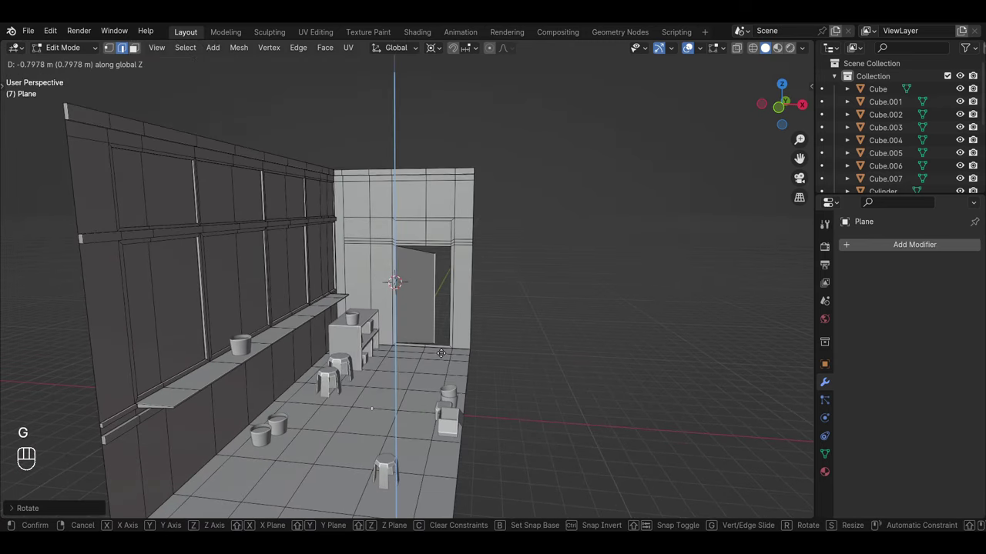
{"action": "left_click", "coordinate": [537, 305]}
{"action": "middle_click", "coordinate": [459, 385]}
{"action": "left_click_drag", "start_coordinate": [459, 381], "coordinate": [464, 366]}
{"action": "middle_click", "coordinate": [463, 366]}
{"action": "left_click", "coordinate": [466, 358]}
{"action": "left_click", "coordinate": [469, 359]}
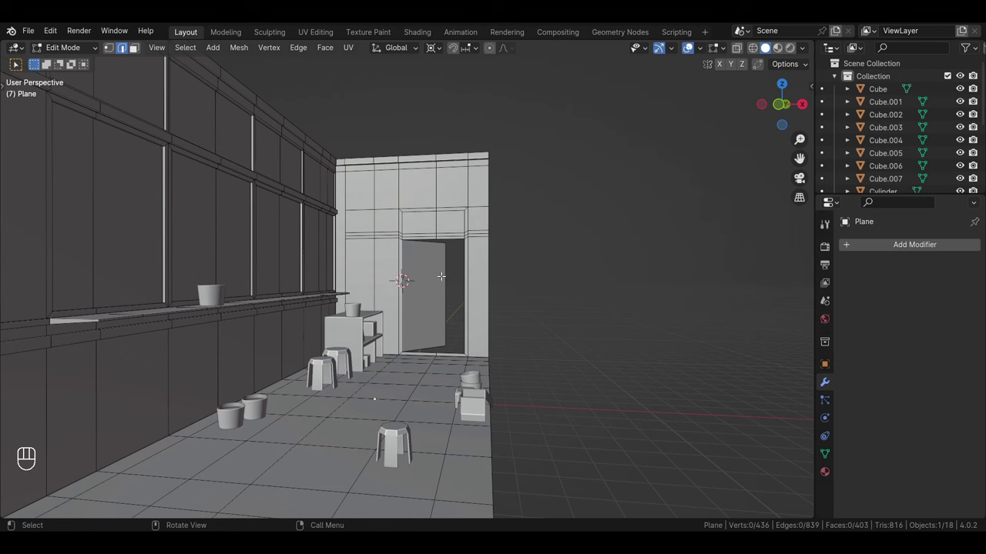
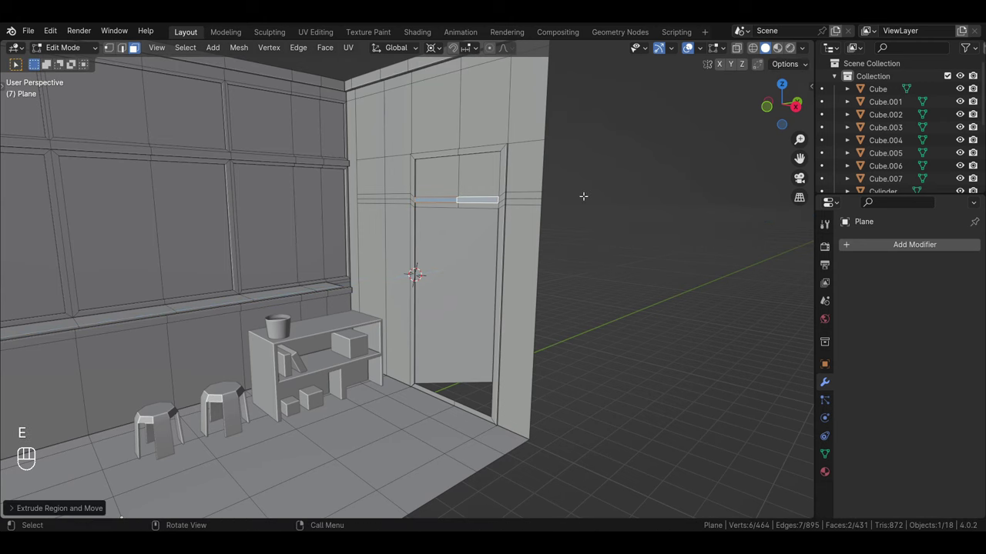
Select the door panel and rotate it about Z so it swings further open
{"action": "left_click_drag", "start_coordinate": [454, 250], "coordinate": [496, 247]}
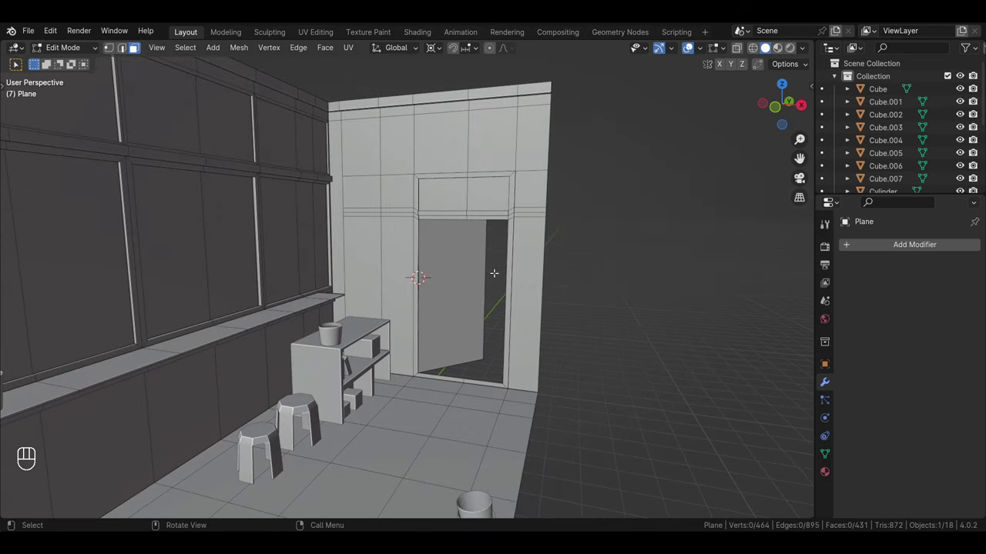
{"action": "key", "text": "Tab"}
{"action": "left_click", "coordinate": [488, 288]}
{"action": "key", "text": "r"}
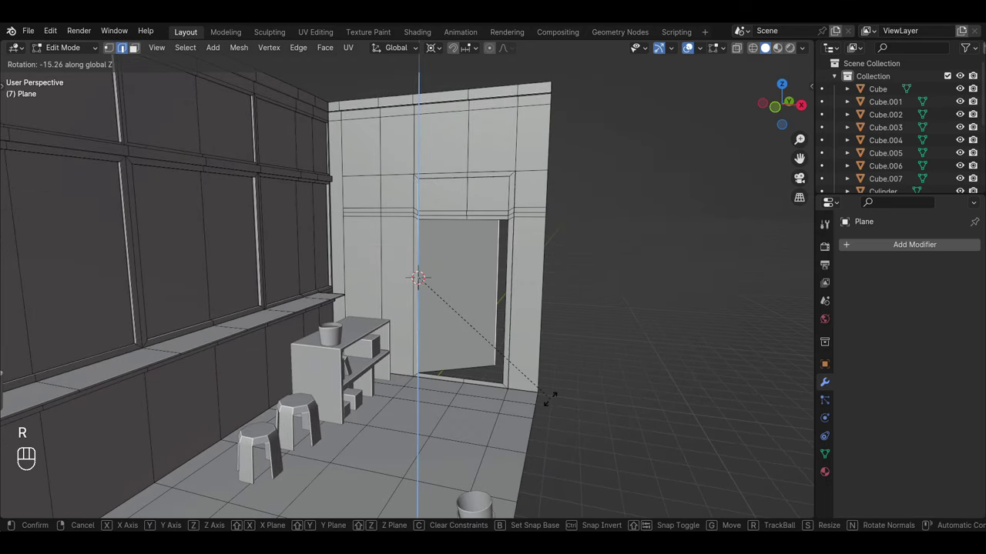
{"action": "left_click_drag", "start_coordinate": [475, 428], "coordinate": [489, 416]}
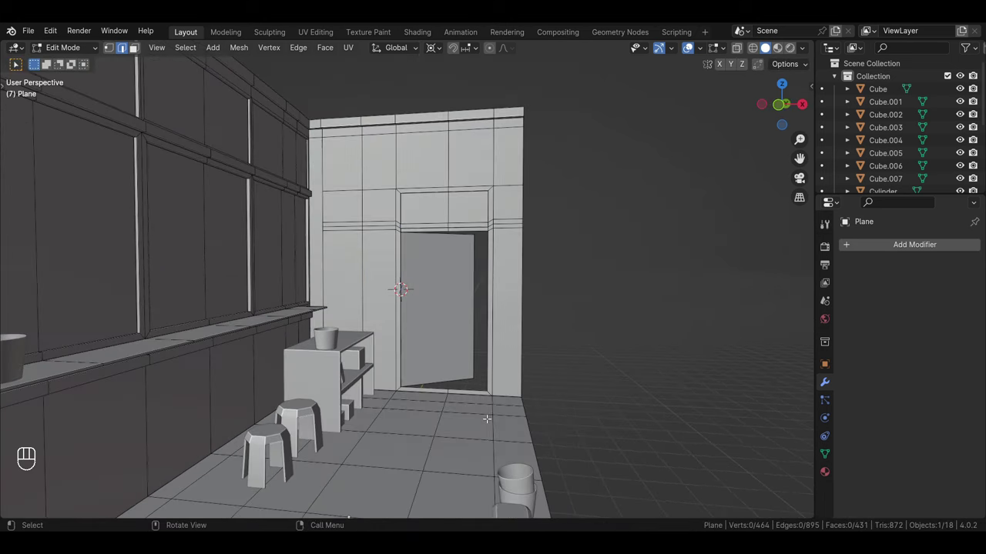
Orbit around the room to check the door, then return to Object Mode on the wall mesh
{"action": "middle_click", "coordinate": [477, 389]}
{"action": "left_click_drag", "start_coordinate": [480, 394], "coordinate": [485, 378]}
{"action": "middle_click", "coordinate": [486, 376]}
{"action": "middle_click", "coordinate": [480, 355]}
{"action": "left_click_drag", "start_coordinate": [487, 353], "coordinate": [485, 354]}
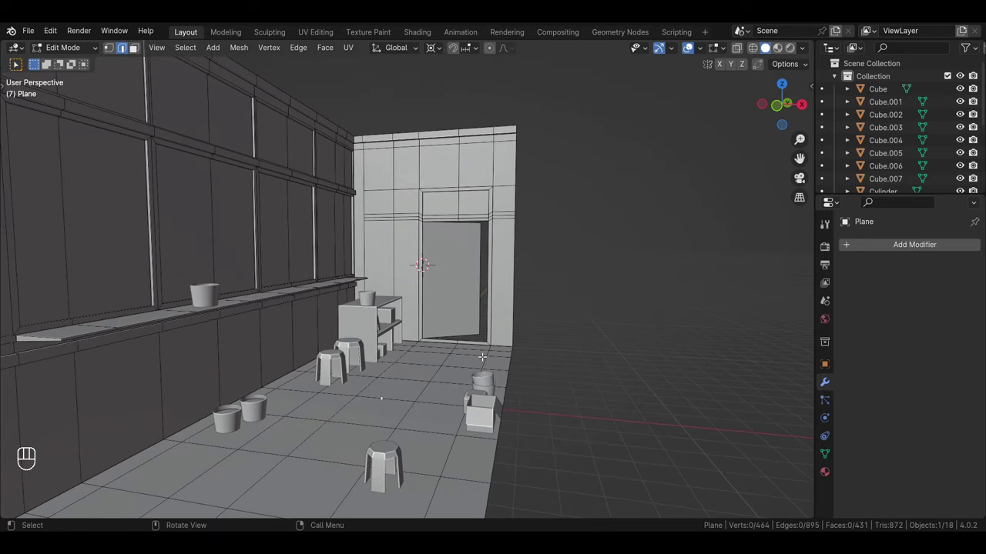
{"action": "left_click_drag", "start_coordinate": [489, 360], "coordinate": [491, 362]}
{"action": "middle_click", "coordinate": [490, 365]}
{"action": "middle_click", "coordinate": [496, 366]}
{"action": "key", "text": "Tab"}
{"action": "right_click", "coordinate": [281, 329]}
{"action": "middle_click", "coordinate": [321, 340]}
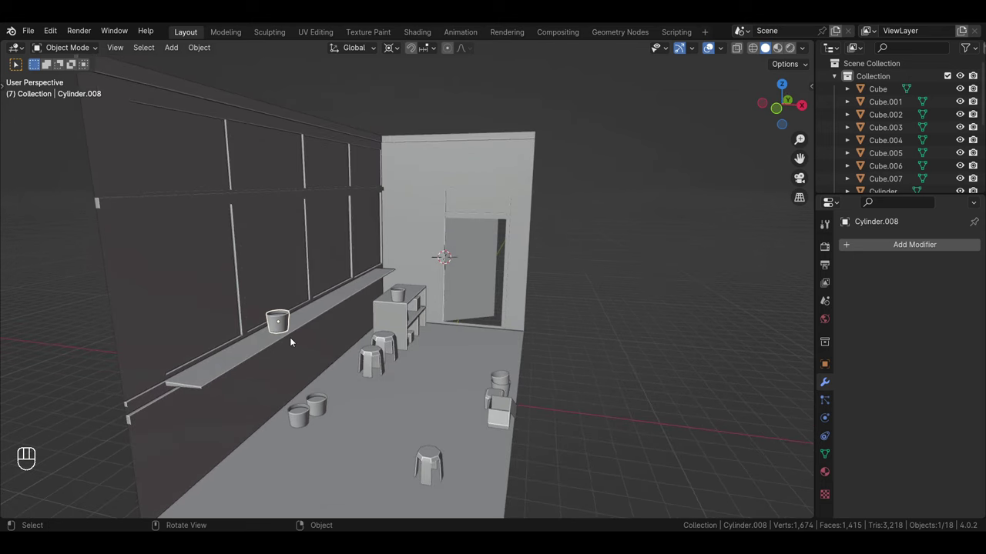
Duplicate the small cylinder pot and move the copy up onto the window counter
{"action": "key", "text": "shift+d"}
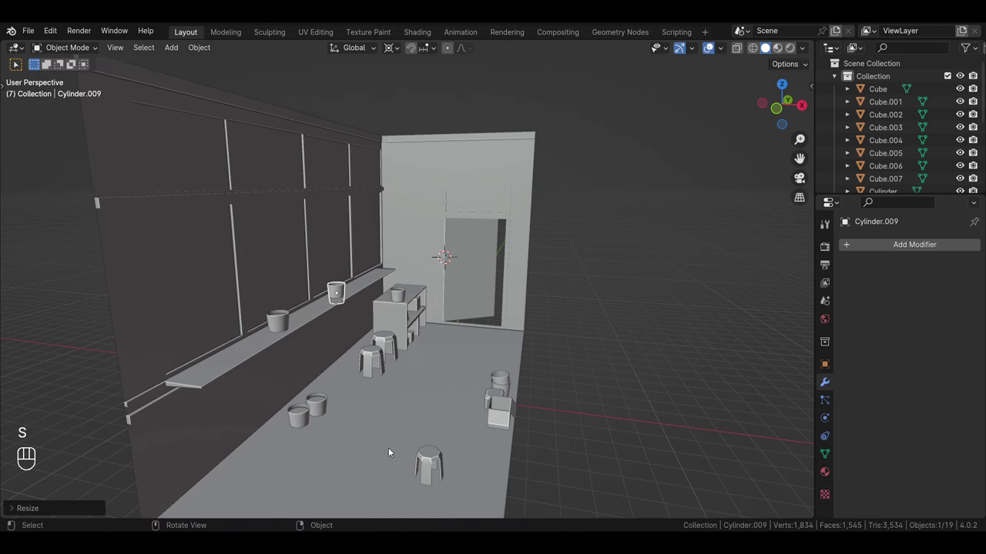
{"action": "key", "text": "g"}
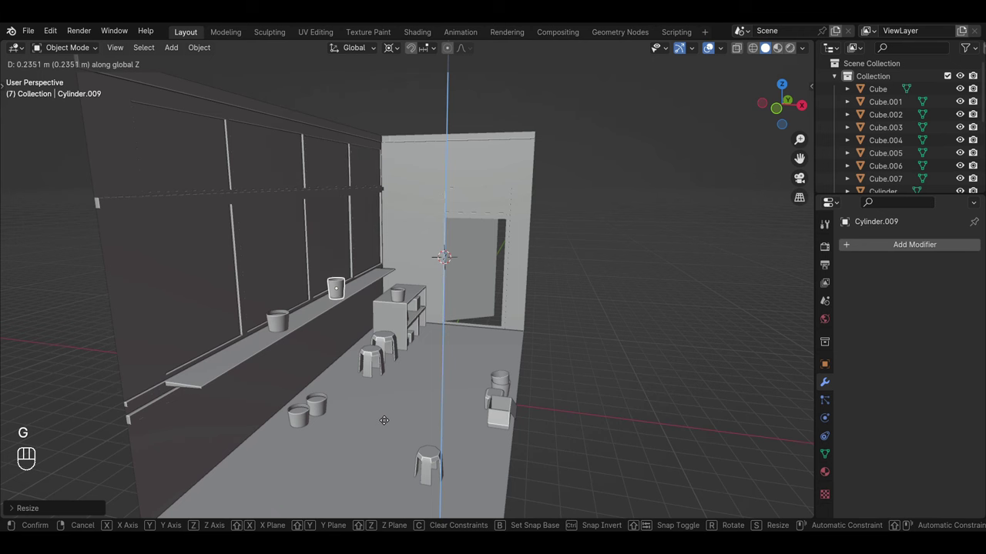
{"action": "left_click_drag", "start_coordinate": [340, 293], "coordinate": [325, 377]}
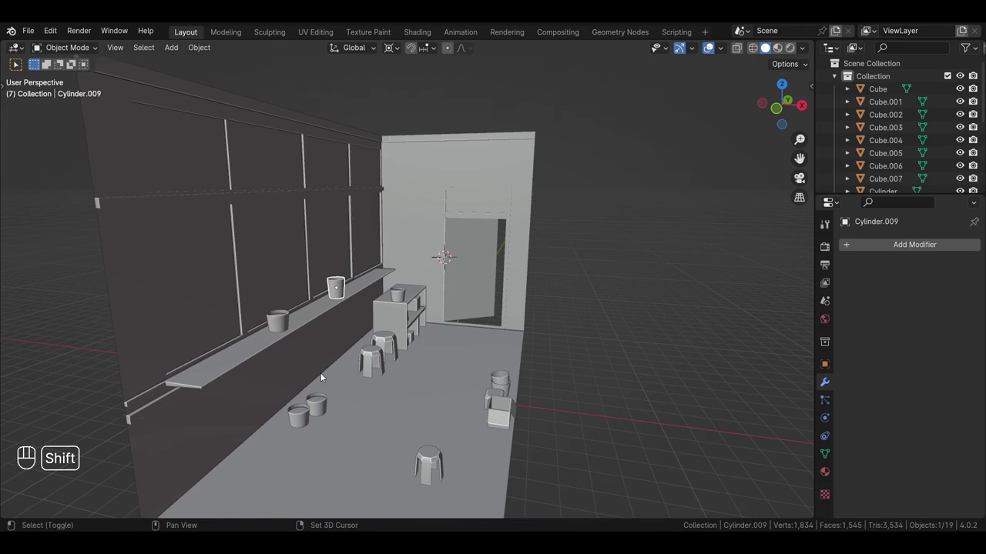
Duplicate the pot again along the counter, enlarging it and squashing its height into a wider, shorter pot
{"action": "key", "text": "shift+d"}
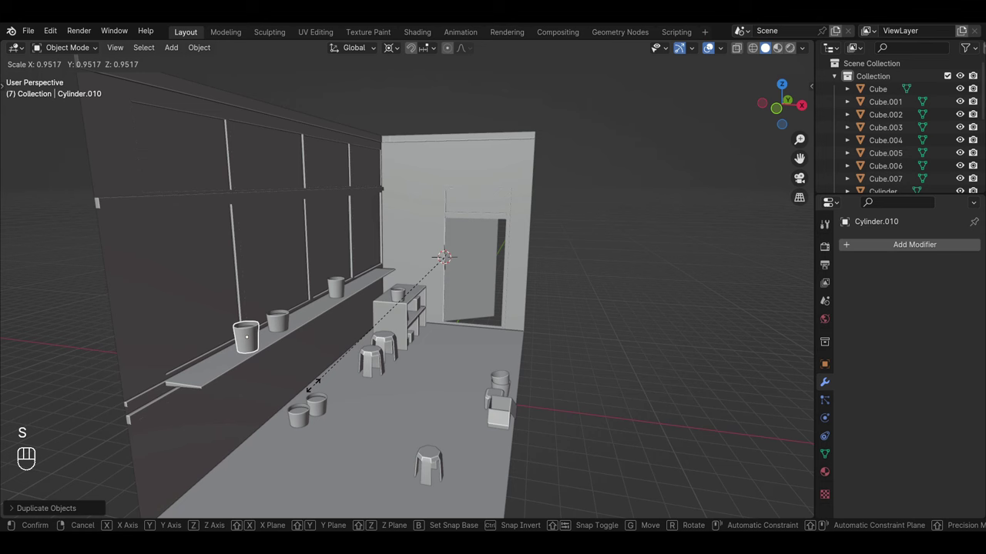
{"action": "key", "text": "s"}
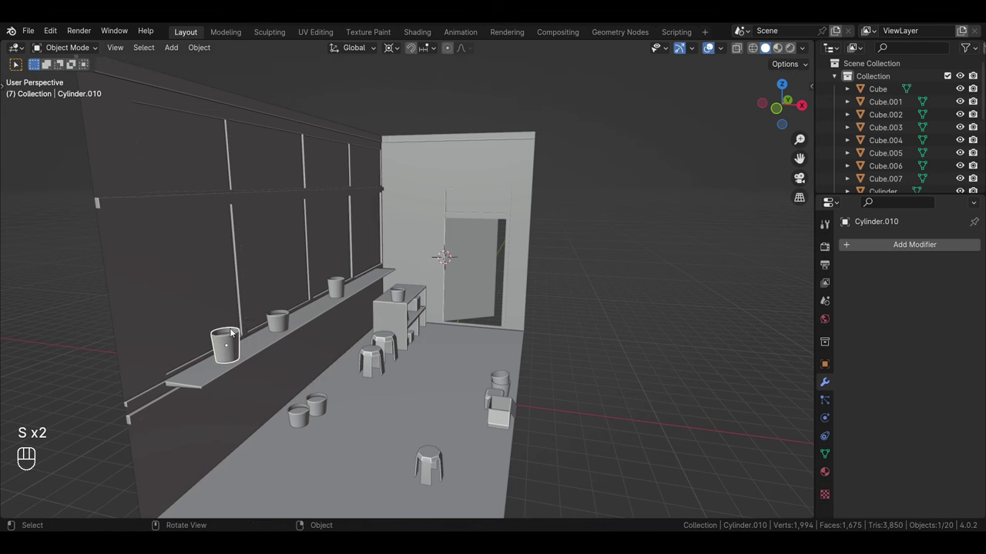
{"action": "left_click_drag", "start_coordinate": [394, 56], "coordinate": [422, 111]}
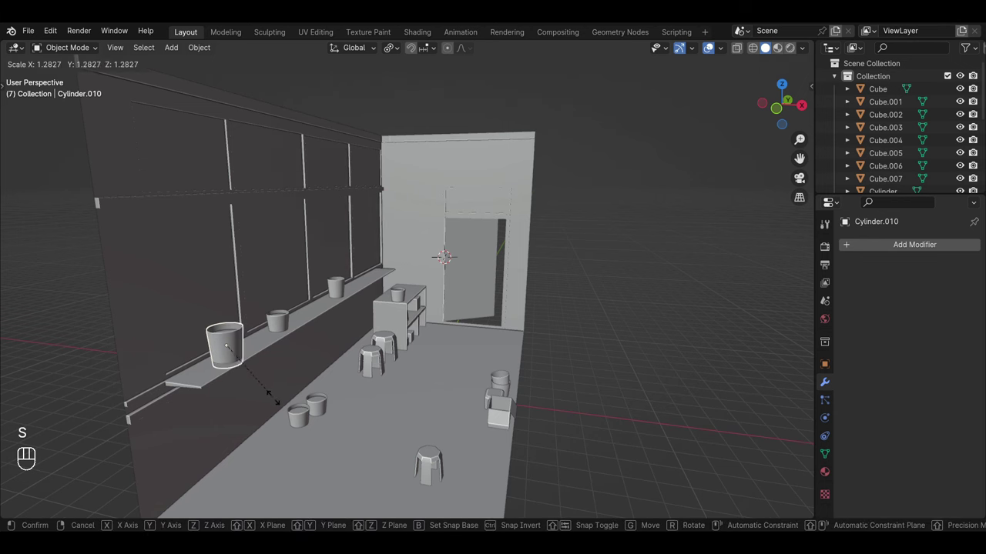
{"action": "key", "text": "s"}
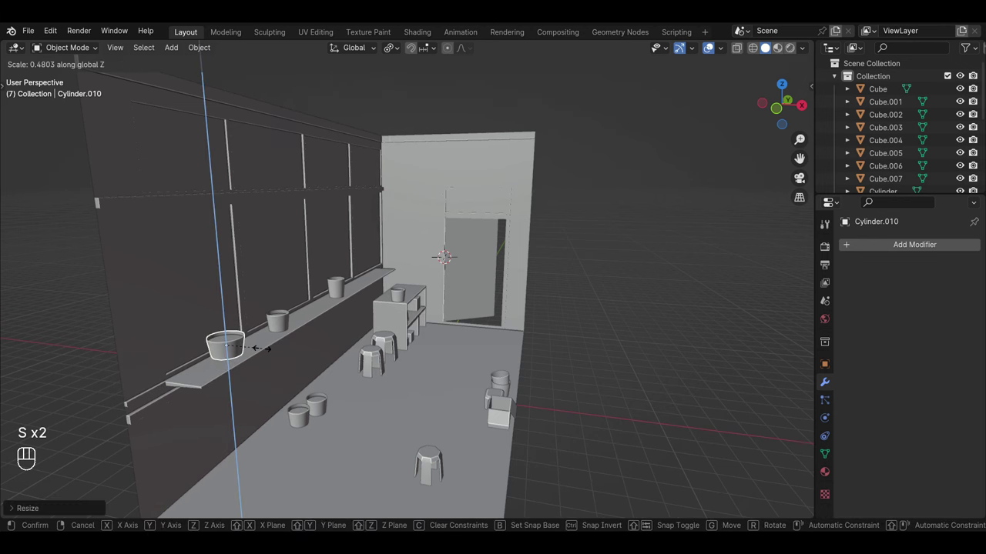
{"action": "key", "text": "g"}
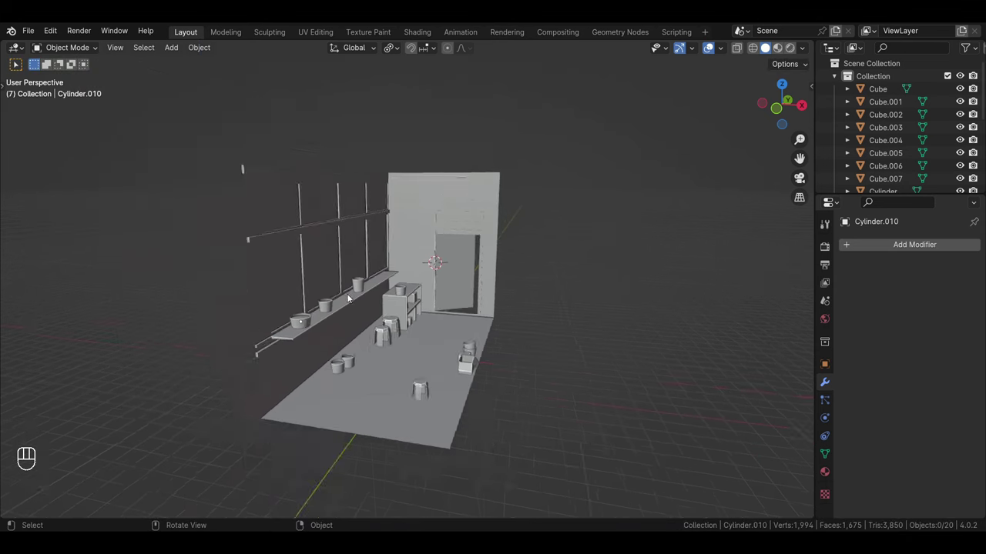
{"action": "left_click_drag", "start_coordinate": [340, 358], "coordinate": [329, 369]}
{"action": "middle_click", "coordinate": [329, 367]}
{"action": "left_click_drag", "start_coordinate": [364, 381], "coordinate": [369, 345]}
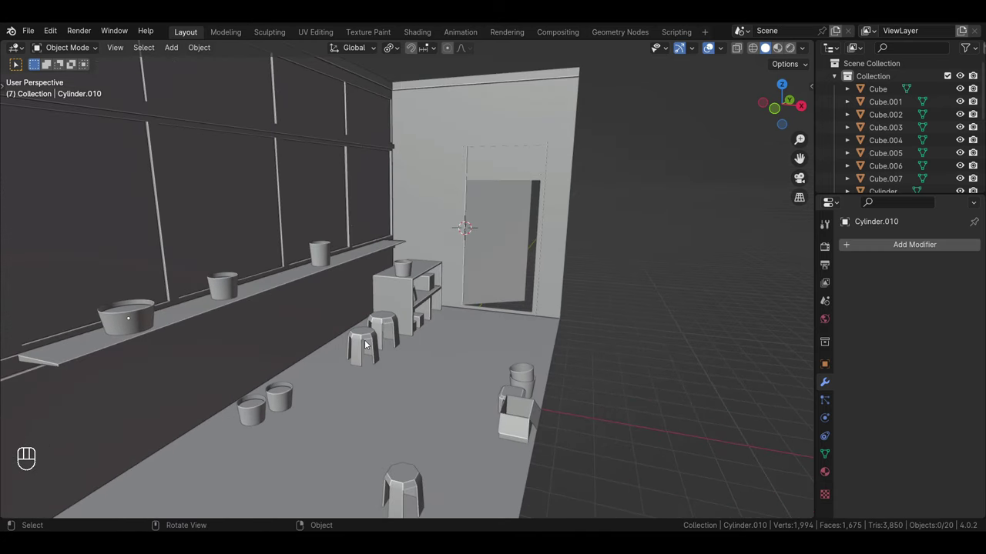
{"action": "left_click_drag", "start_coordinate": [407, 256], "coordinate": [399, 267]}
{"action": "middle_click", "coordinate": [416, 275]}
Add a plane on the shelf unit, narrow its width, raise it on Z and tilt it 25° about X
{"action": "key", "text": "shift+a"}
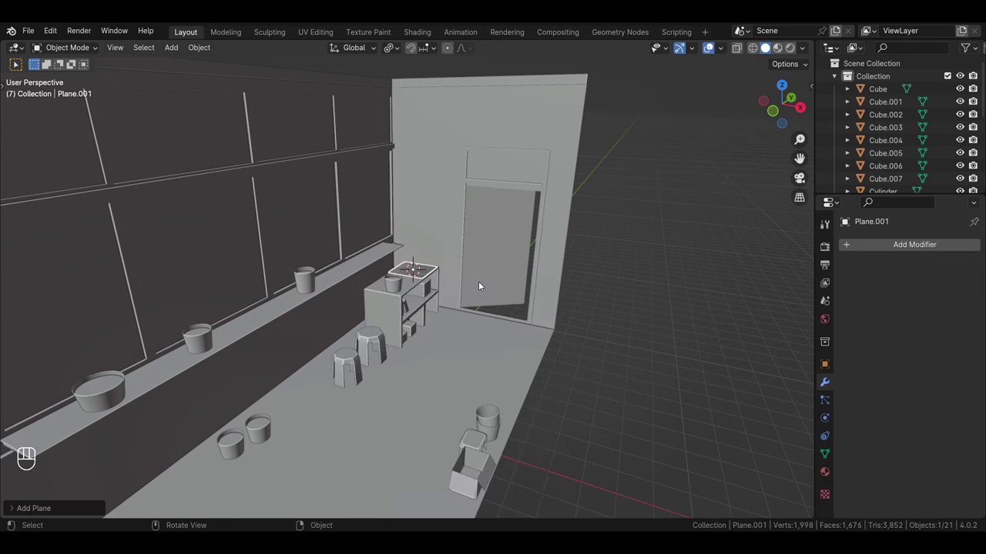
{"action": "left_click_drag", "start_coordinate": [471, 245], "coordinate": [455, 281]}
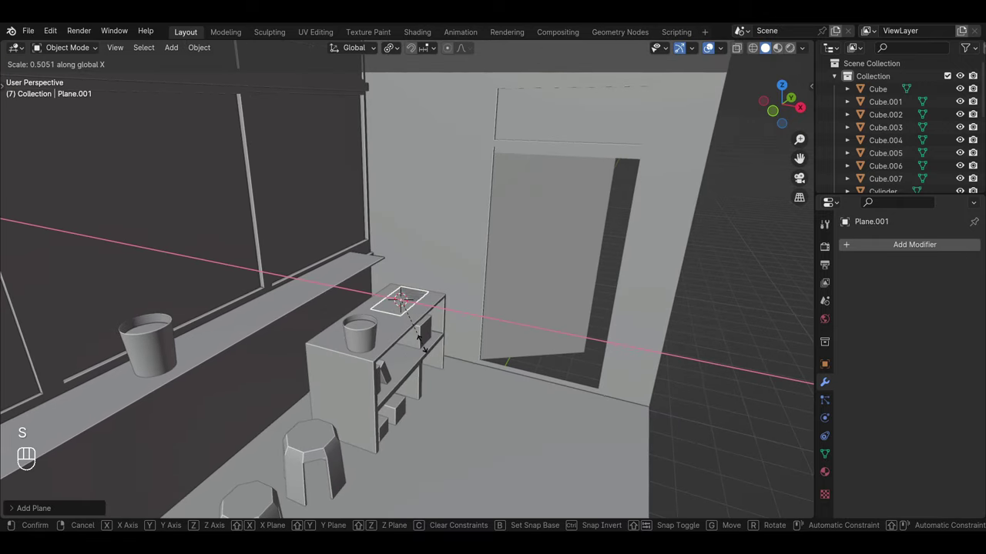
{"action": "key", "text": "g"}
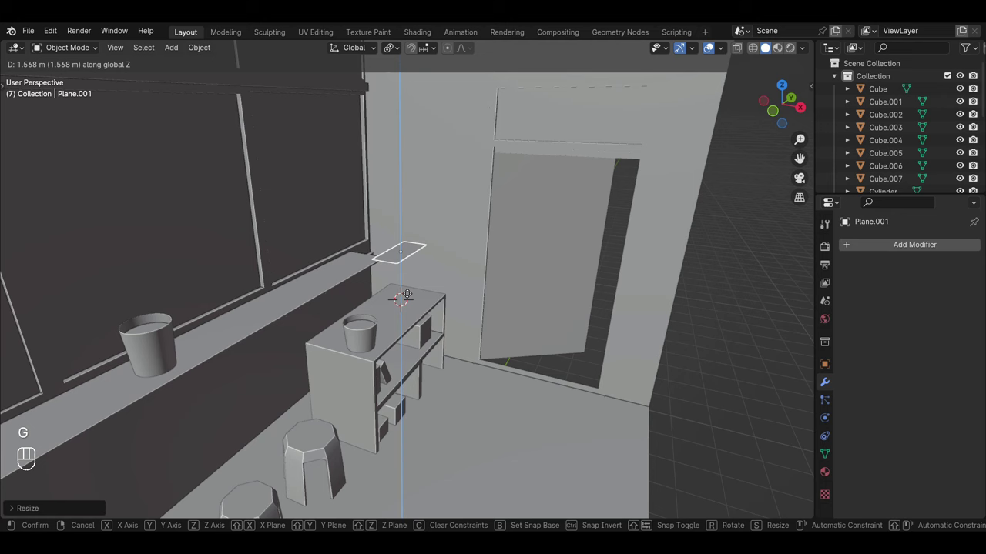
{"action": "key", "text": "r"}
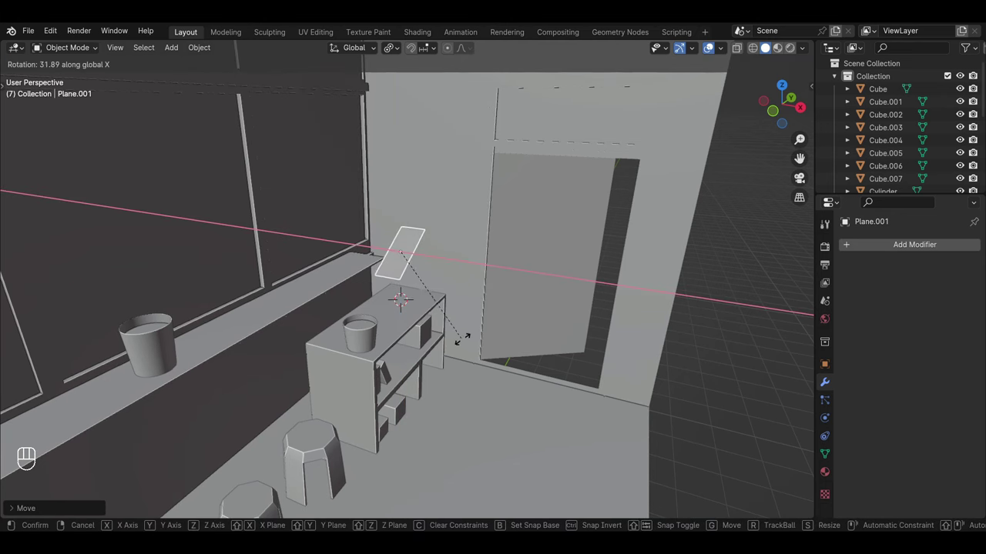
{"action": "left_click_drag", "start_coordinate": [460, 327], "coordinate": [386, 322]}
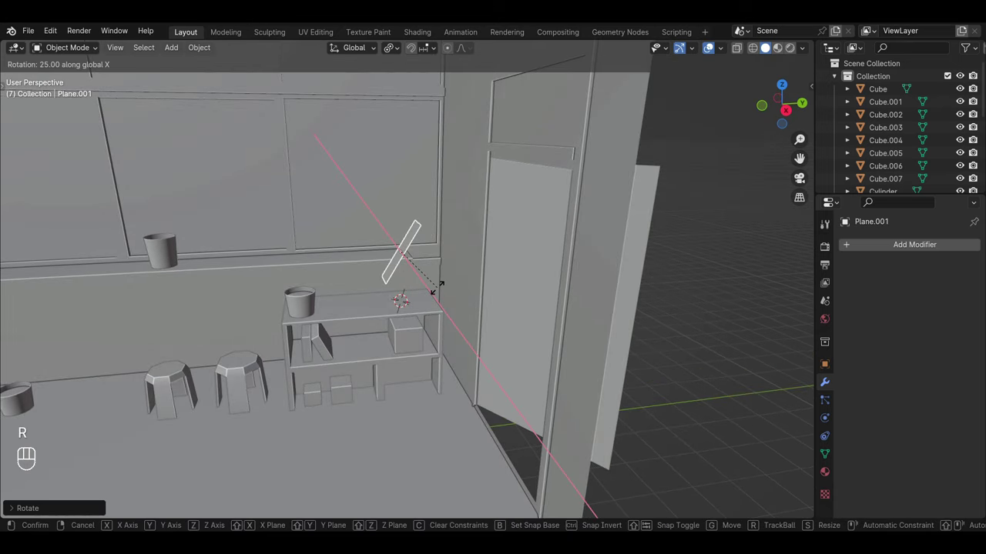
{"action": "left_click_drag", "start_coordinate": [424, 295], "coordinate": [421, 343]}
{"action": "left_click_drag", "start_coordinate": [424, 345], "coordinate": [439, 357]}
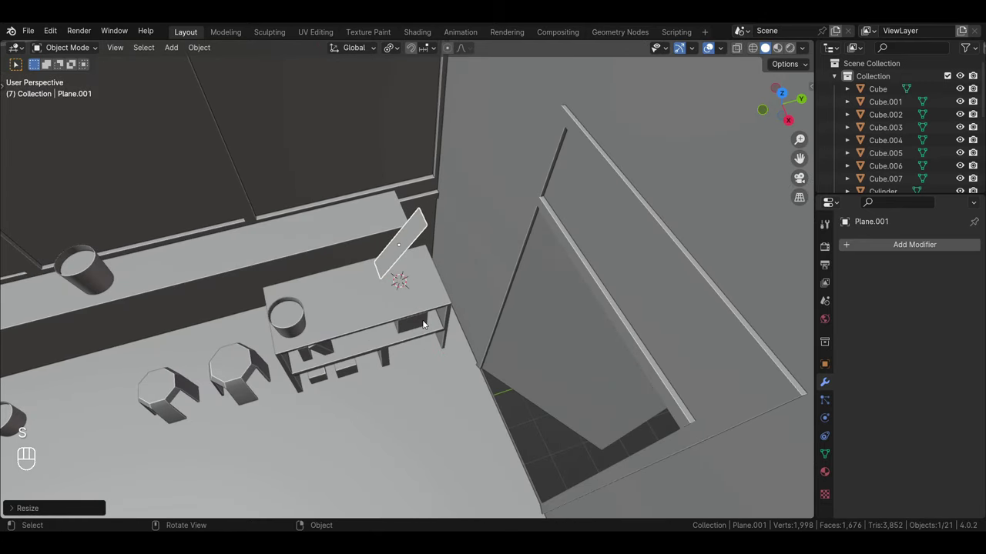
Slide the plane along Y, stretch it along X and lower it to lean just above the shelf unit
{"action": "key", "text": "g"}
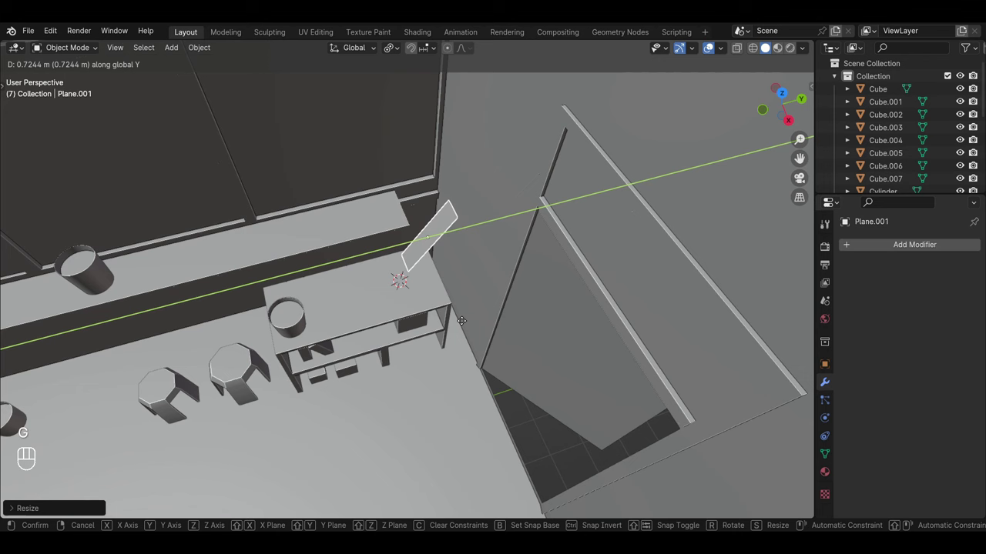
{"action": "left_click_drag", "start_coordinate": [468, 313], "coordinate": [449, 273]}
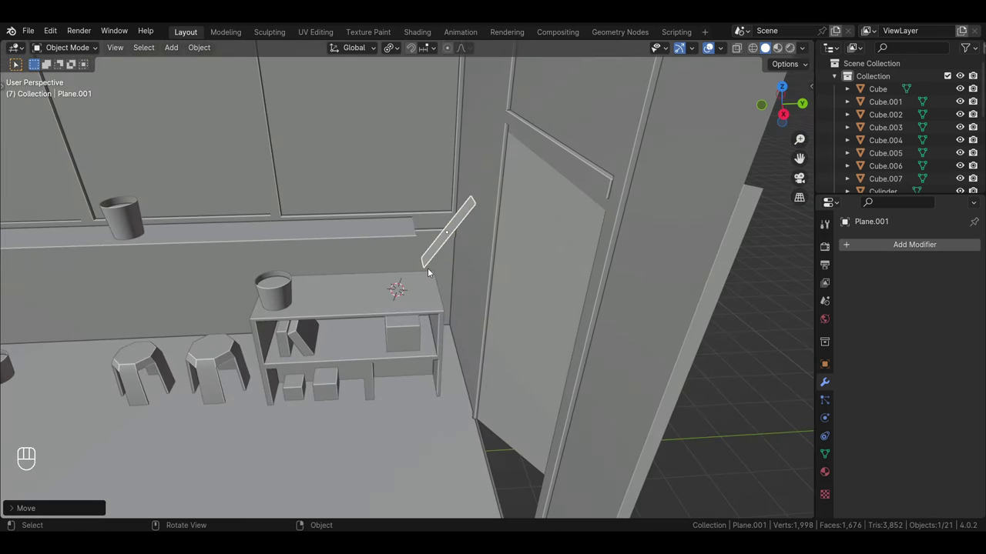
{"action": "key", "text": "s"}
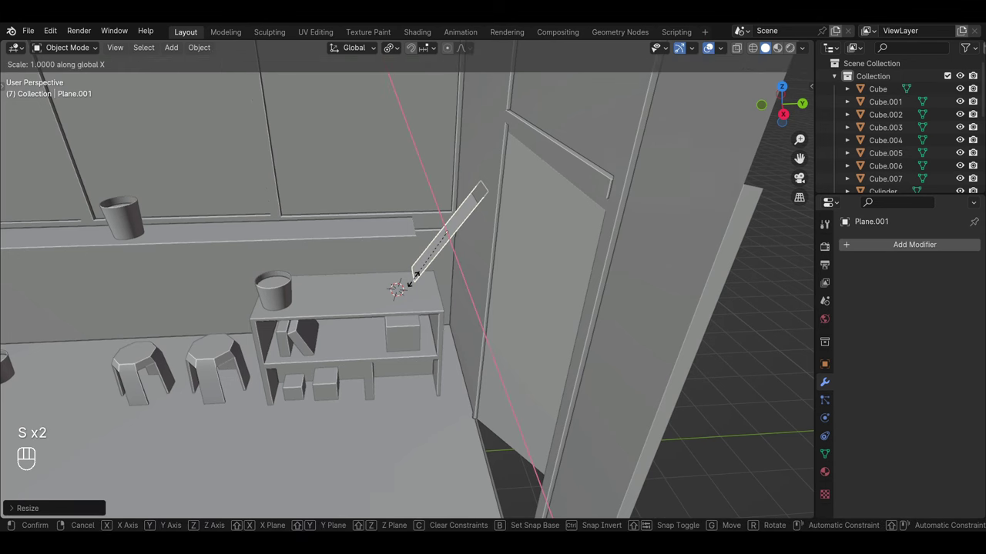
{"action": "left_click_drag", "start_coordinate": [440, 282], "coordinate": [445, 304]}
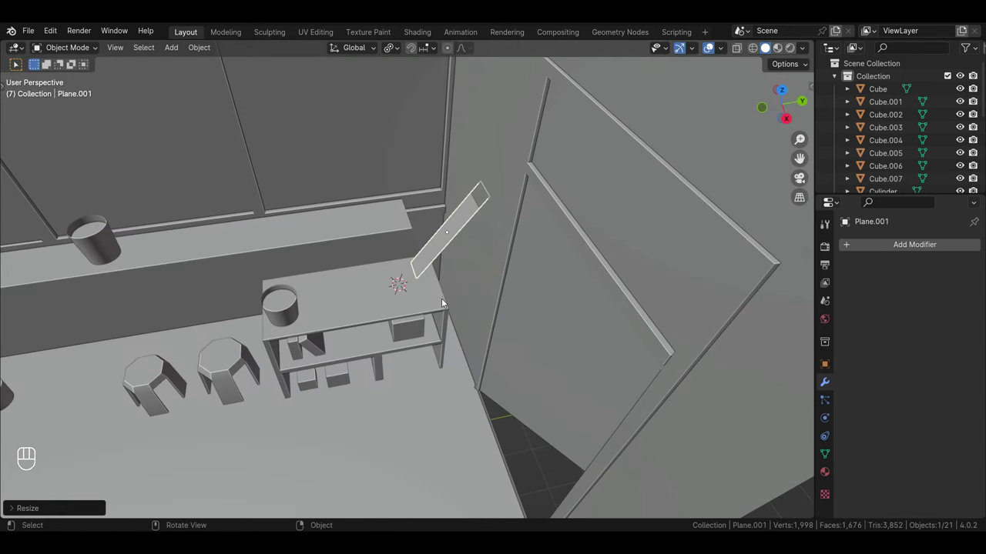
{"action": "key", "text": "g"}
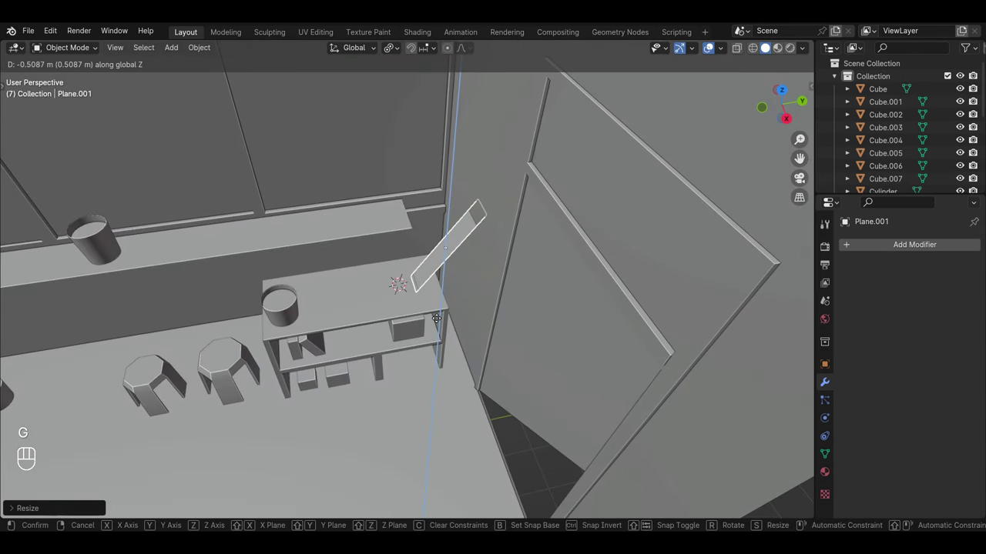
{"action": "key", "text": "g"}
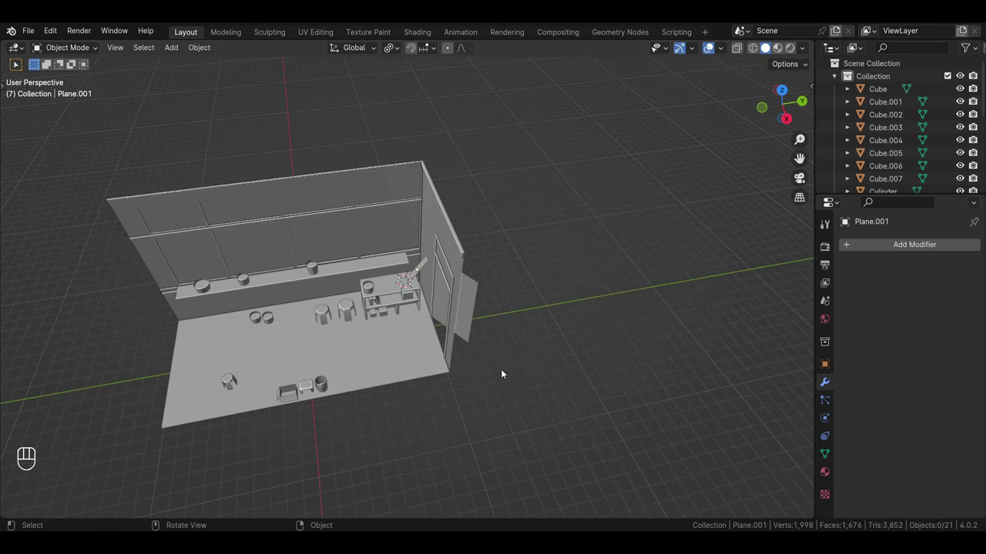
Orbit in close to the shelf unit by the doorway and enter Edit Mode on Plane.001
{"action": "left_click_drag", "start_coordinate": [365, 417], "coordinate": [483, 375]}
{"action": "left_click_drag", "start_coordinate": [428, 365], "coordinate": [462, 345]}
{"action": "middle_click", "coordinate": [450, 345]}
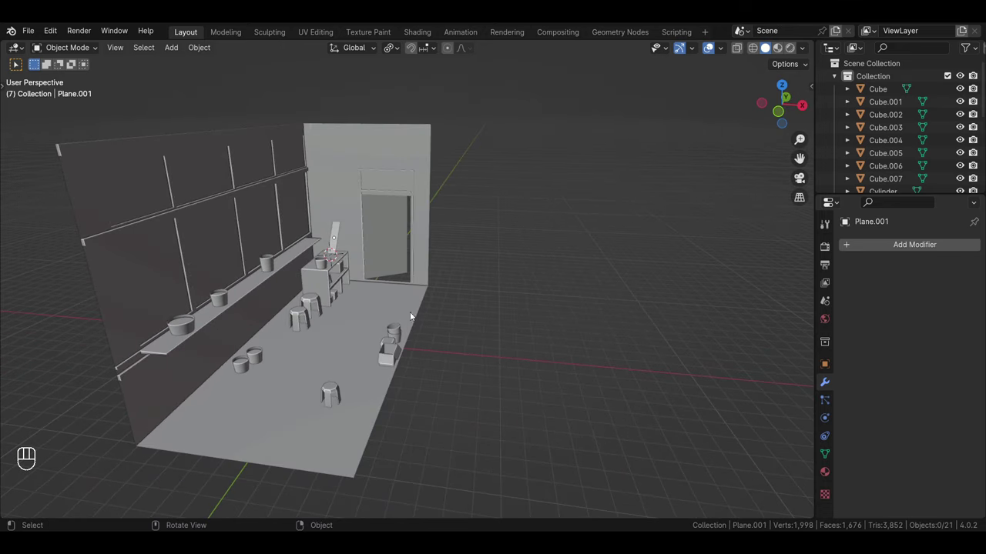
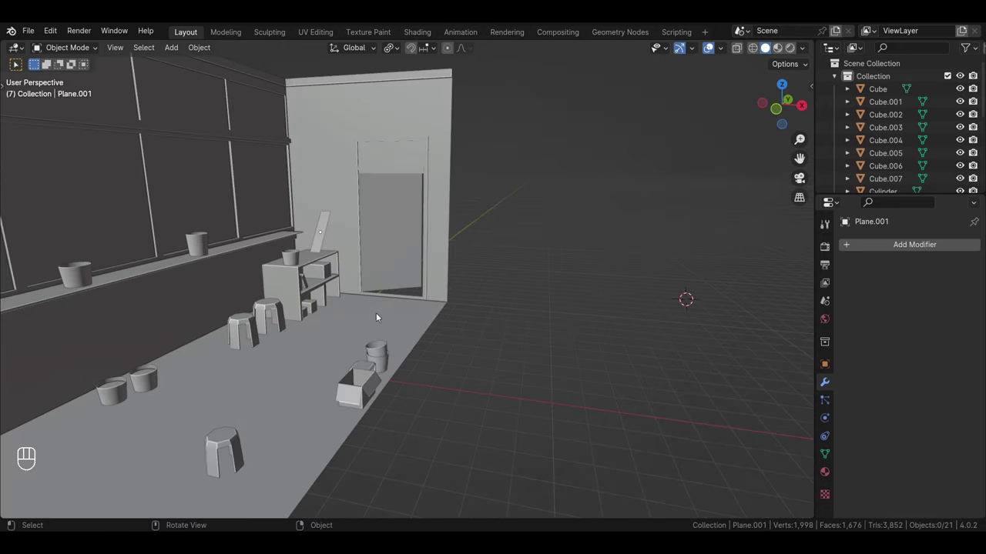
{"action": "left_click_drag", "start_coordinate": [385, 334], "coordinate": [443, 349]}
{"action": "middle_click", "coordinate": [444, 356]}
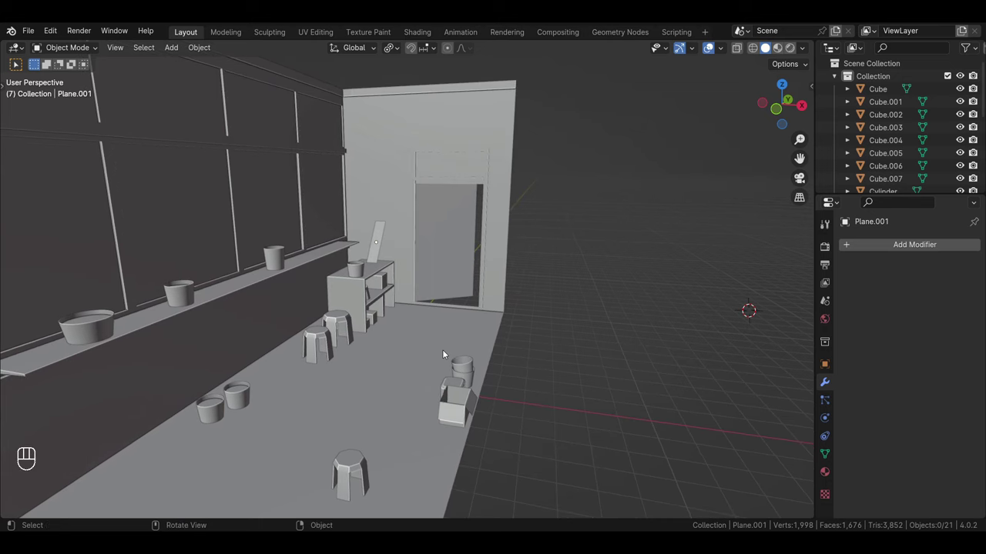
{"action": "left_click_drag", "start_coordinate": [445, 337], "coordinate": [472, 350]}
{"action": "middle_click", "coordinate": [470, 347]}
{"action": "middle_click", "coordinate": [473, 326]}
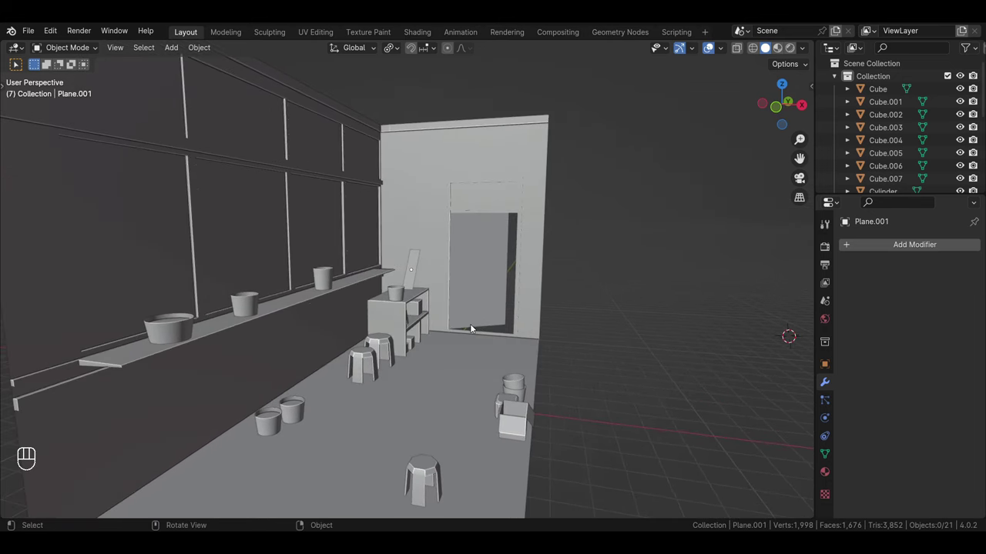
{"action": "key", "text": "Tab"}
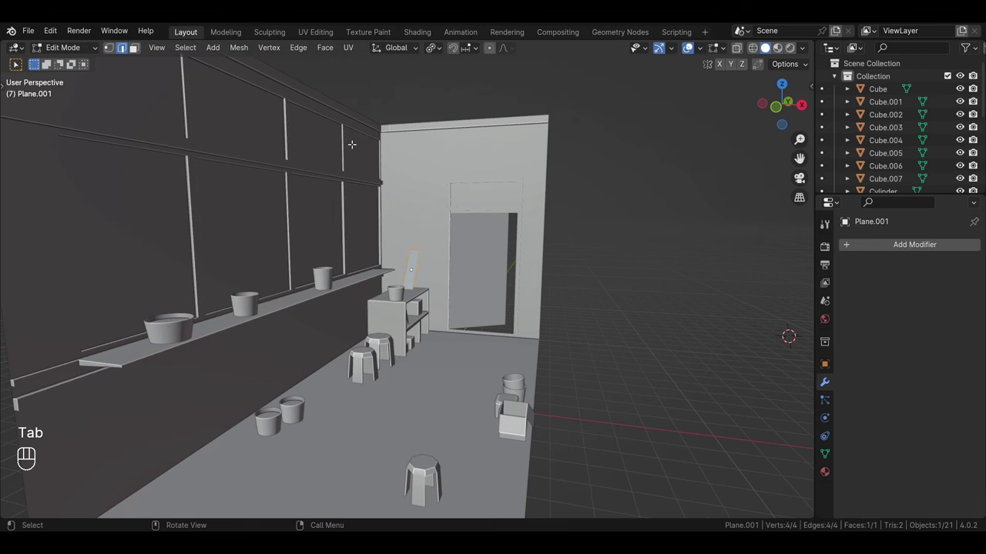
Switch Edit Mode over to the room mesh and select its border edges
{"action": "left_click_drag", "start_coordinate": [352, 138], "coordinate": [347, 181]}
{"action": "left_click", "coordinate": [324, 158]}
{"action": "left_click", "coordinate": [325, 159]}
{"action": "key", "text": "Tab"}
{"action": "left_click", "coordinate": [324, 163]}
{"action": "key", "text": "Tab"}
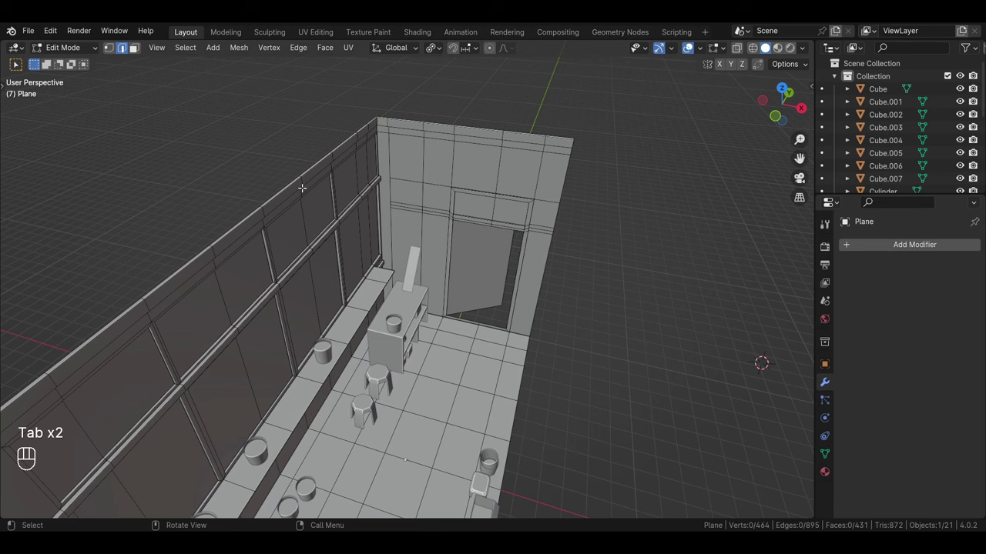
{"action": "left_click", "coordinate": [299, 182]}
Add a loop cut through the walls and floor and slide it along X into place
{"action": "left_click_drag", "start_coordinate": [299, 181], "coordinate": [162, 147]}
{"action": "middle_click", "coordinate": [162, 147]}
{"action": "middle_click", "coordinate": [179, 153]}
{"action": "middle_click", "coordinate": [220, 173]}
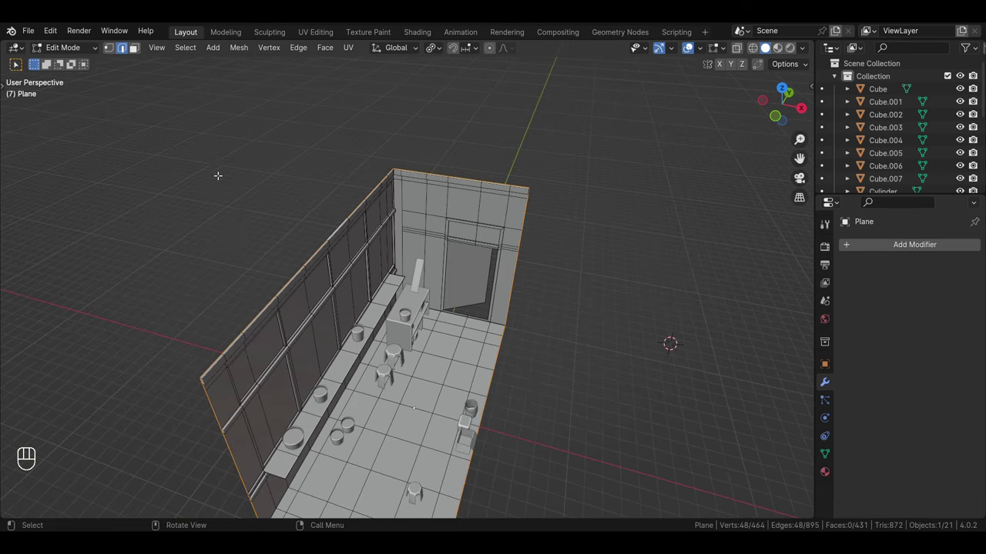
{"action": "middle_click", "coordinate": [246, 170]}
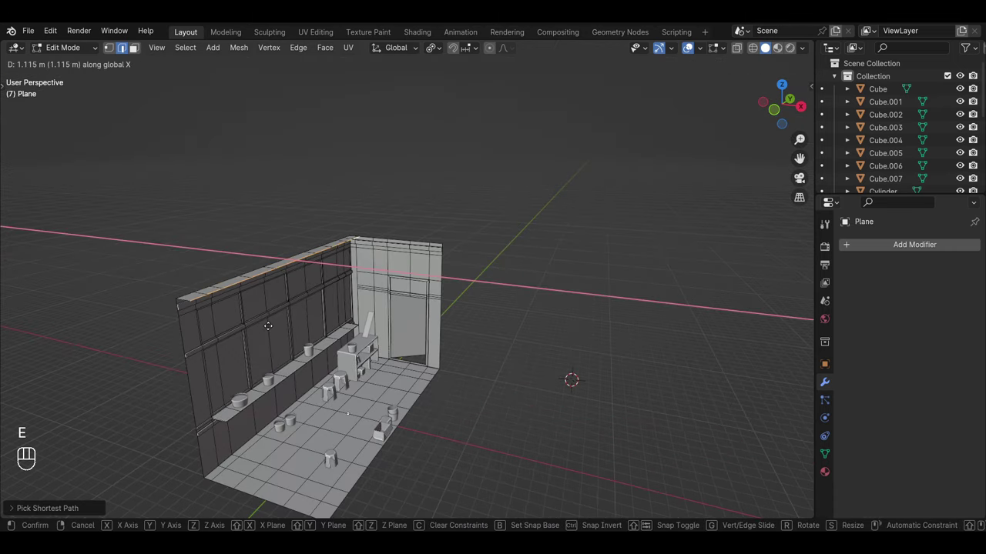
{"action": "left_click_drag", "start_coordinate": [398, 401], "coordinate": [413, 386]}
Move the view inside the room and bring the ceiling into view
{"action": "middle_click", "coordinate": [419, 391]}
{"action": "middle_click", "coordinate": [449, 328]}
{"action": "left_click_drag", "start_coordinate": [448, 355], "coordinate": [468, 322]}
{"action": "middle_click", "coordinate": [464, 328]}
{"action": "left_click_drag", "start_coordinate": [461, 331], "coordinate": [480, 312]}
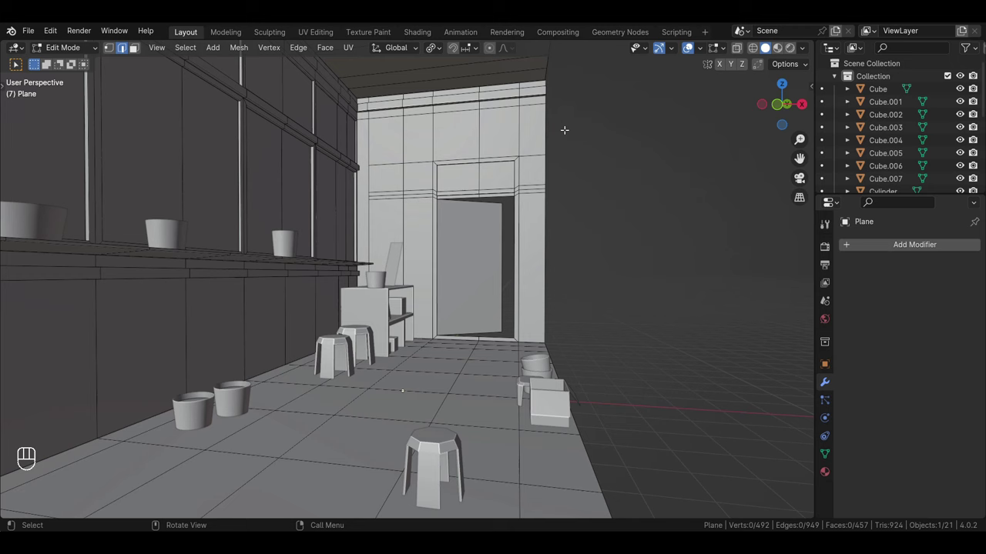
{"action": "middle_click", "coordinate": [556, 130]}
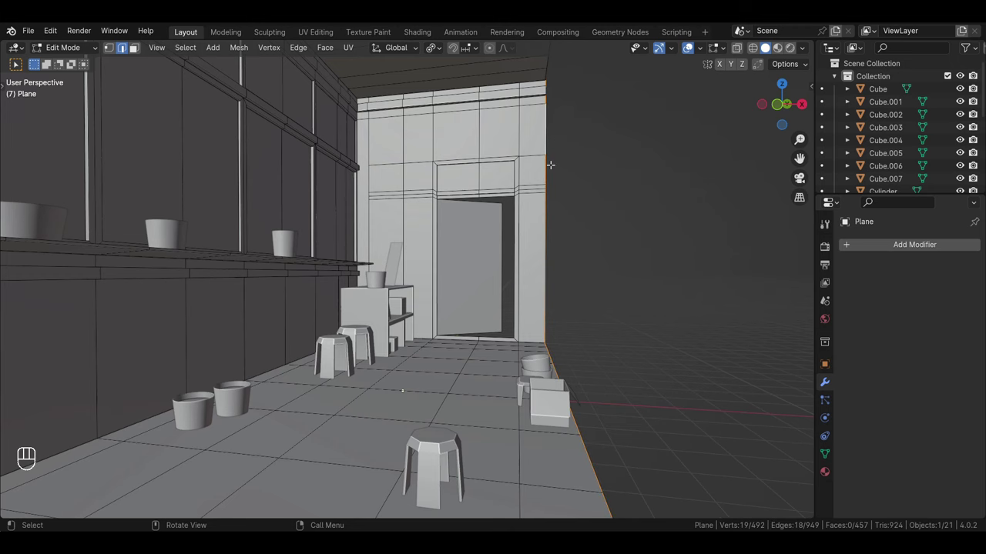
{"action": "middle_click", "coordinate": [554, 165]}
{"action": "left_click_drag", "start_coordinate": [553, 184], "coordinate": [546, 216]}
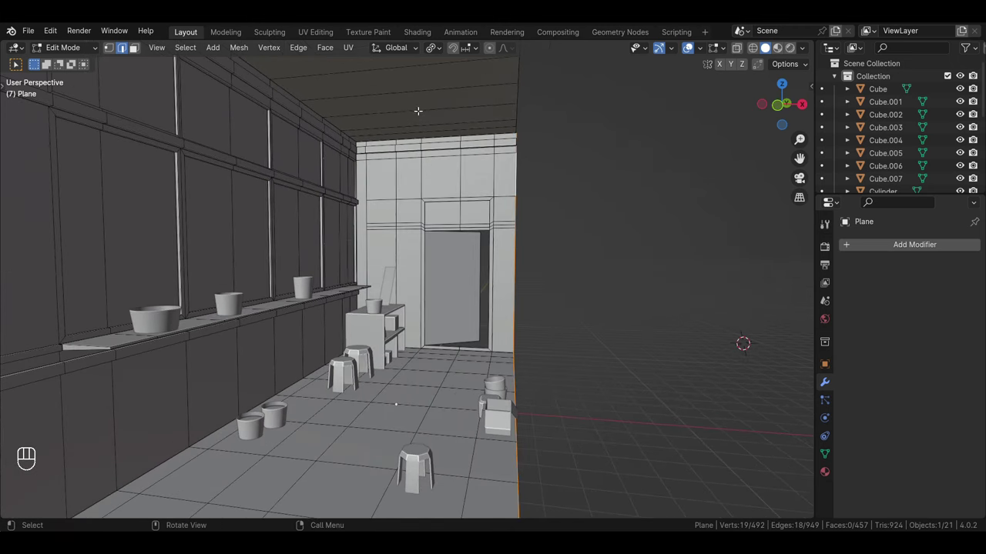
Cut a small square face into the middle of the ceiling with loop cuts and extrude it downward
{"action": "key", "text": "ctrl+r"}
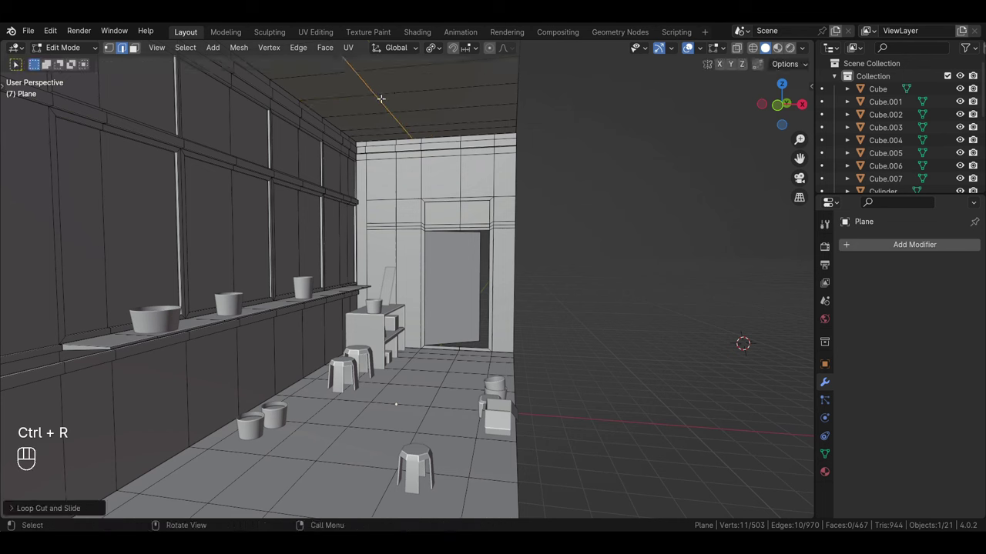
{"action": "key", "text": "ctrl+r"}
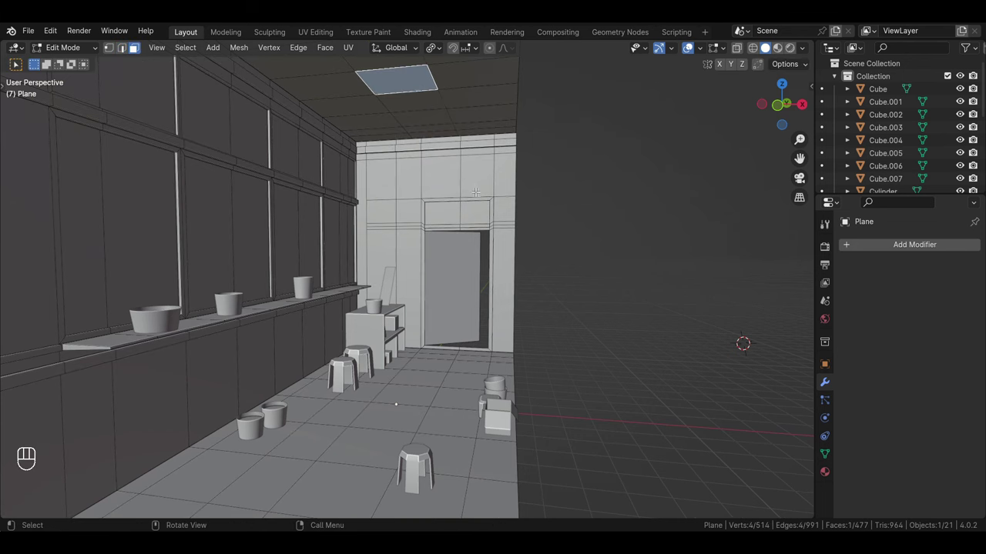
{"action": "key", "text": "s"}
{"action": "key", "text": "e"}
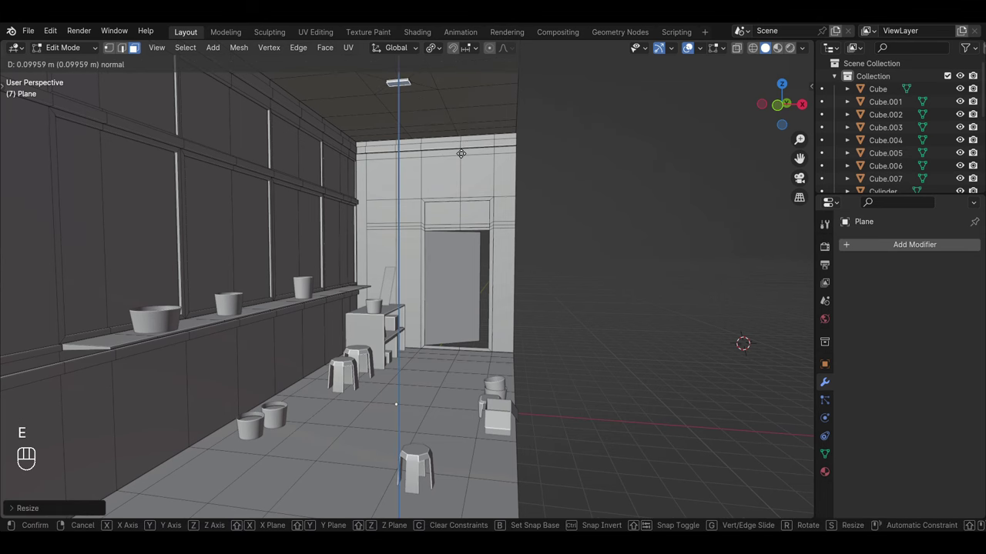
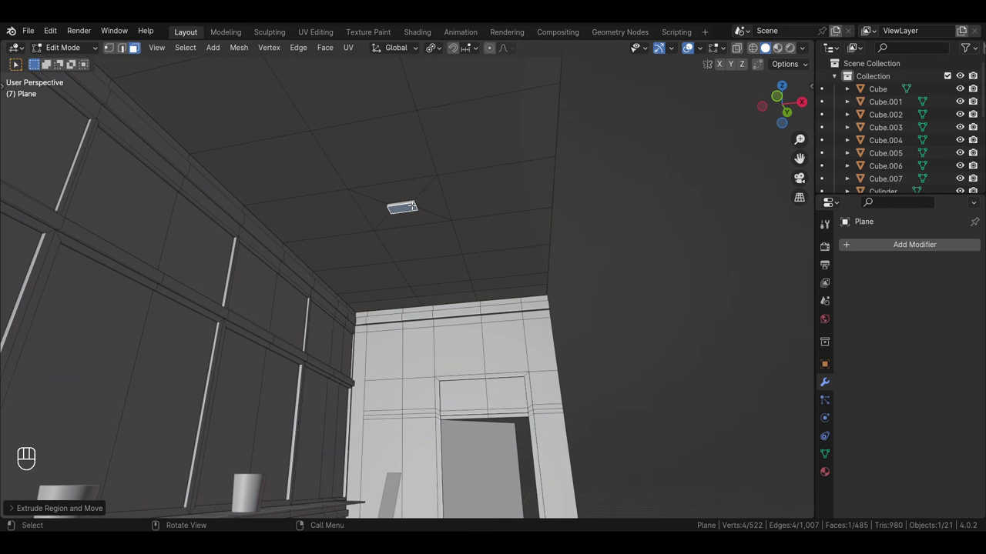
Snap the cursor to the selection, add a cylinder there as the fixture and bevel its rim
{"action": "key", "text": "shift+a"}
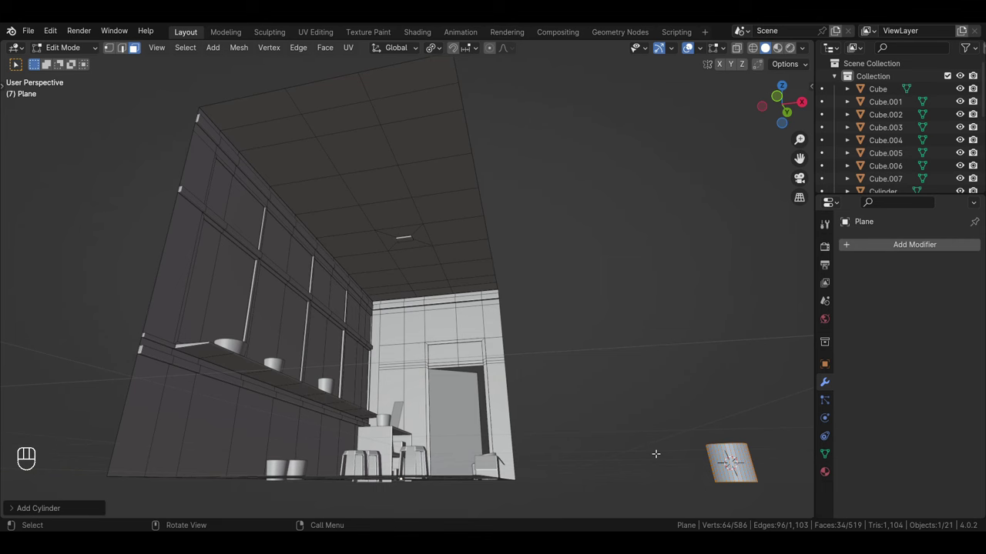
{"action": "key", "text": "ctrl+z"}
{"action": "key", "text": "shift+s"}
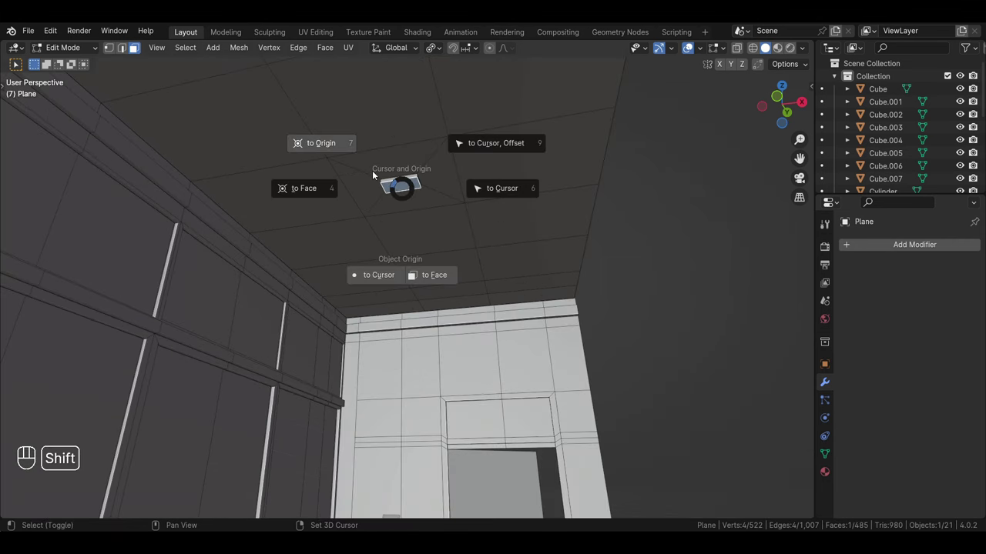
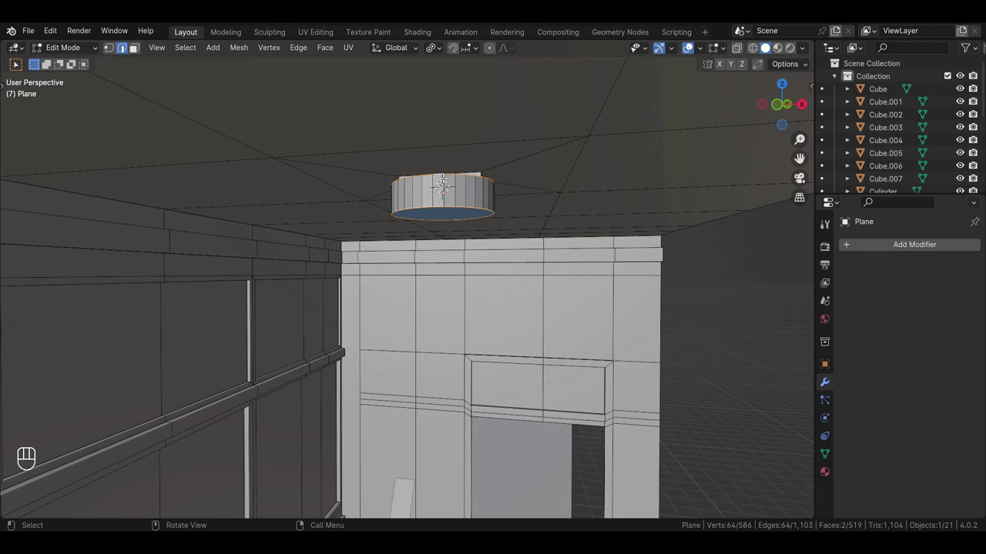
{"action": "key", "text": "ctrl+b"}
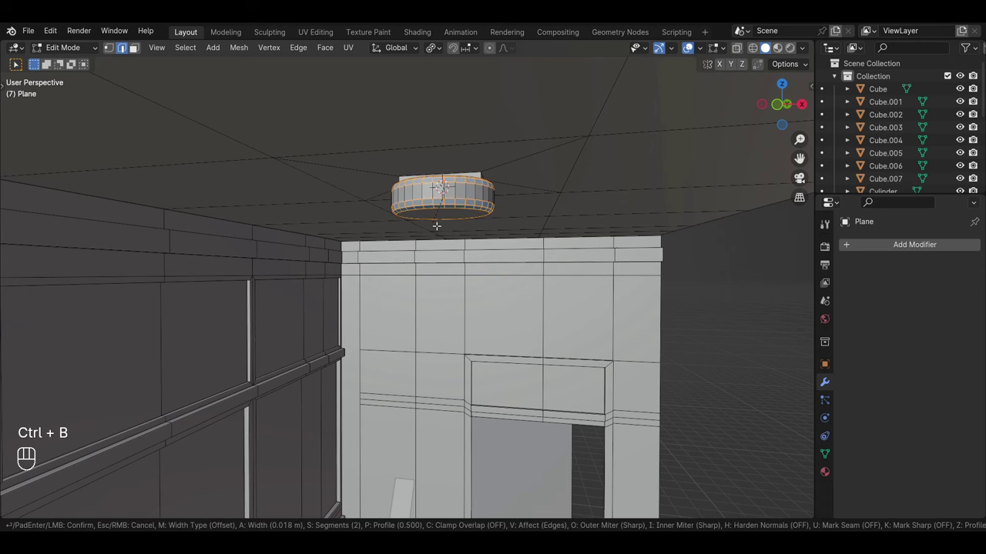
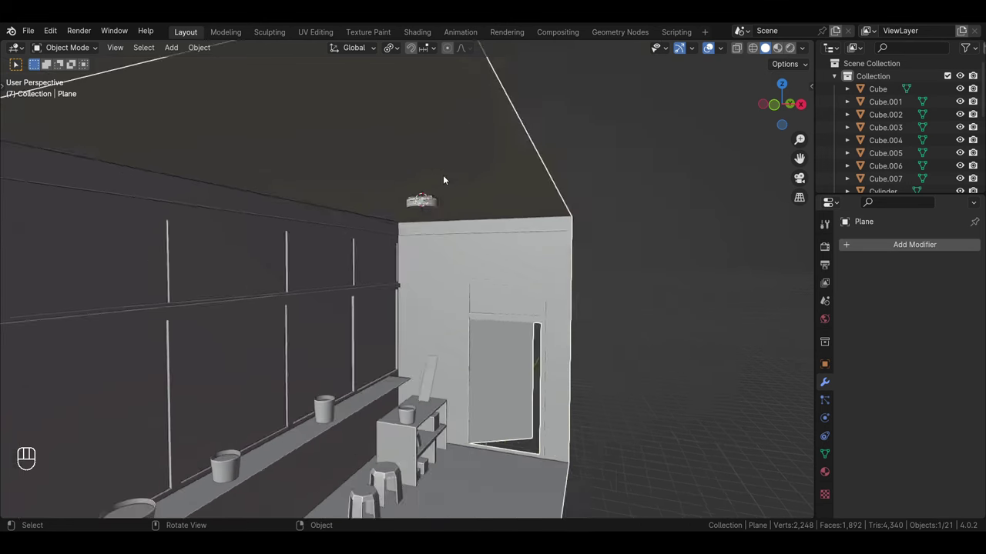
Orbit around the ceiling fixture, select the room shell in local view and enter Edit Mode on it
{"action": "left_click_drag", "start_coordinate": [472, 277], "coordinate": [503, 219]}
{"action": "left_click_drag", "start_coordinate": [676, 270], "coordinate": [522, 312]}
{"action": "left_click_drag", "start_coordinate": [543, 268], "coordinate": [526, 258]}
{"action": "middle_click", "coordinate": [508, 238]}
{"action": "left_click", "coordinate": [506, 252]}
{"action": "left_click", "coordinate": [504, 254]}
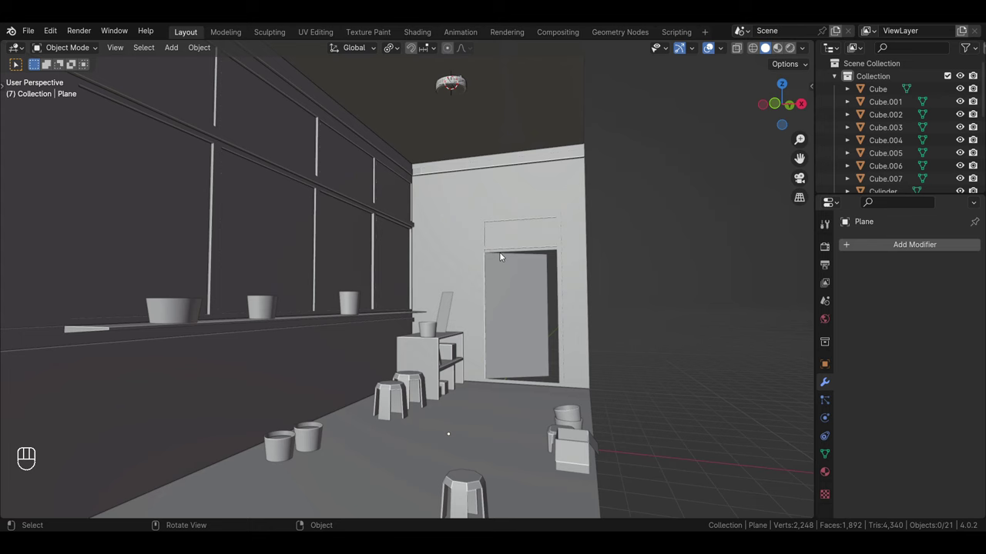
{"action": "double_click", "coordinate": [506, 257]}
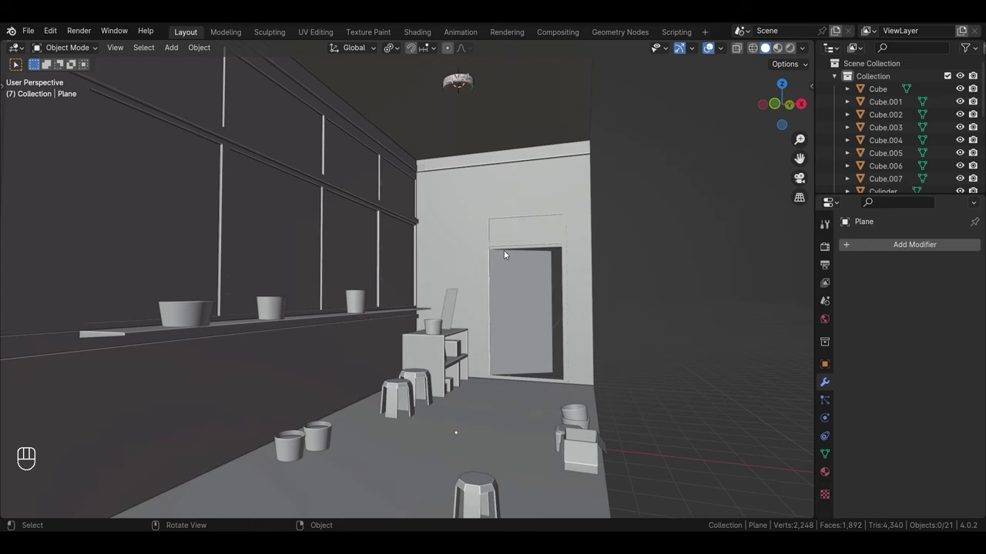
{"action": "key", "text": "Tab"}
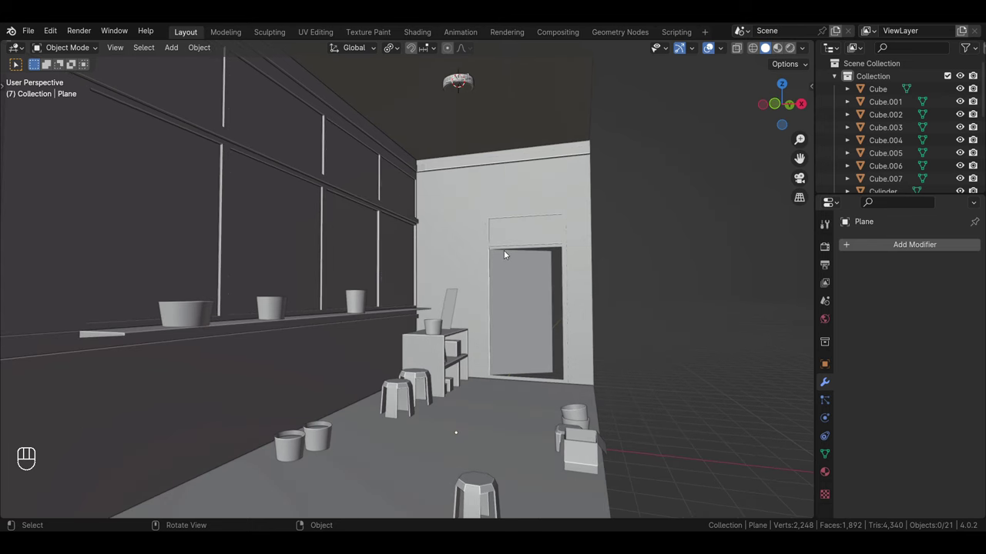
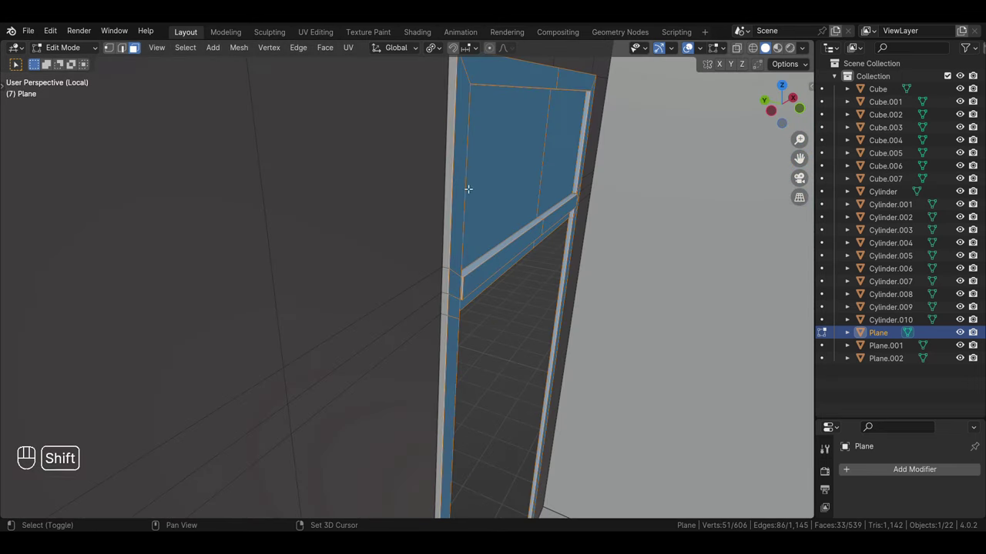
Select the doorway wall faces and separate them into a new object with P > Selection
{"action": "middle_click", "coordinate": [459, 181]}
{"action": "middle_click", "coordinate": [466, 318]}
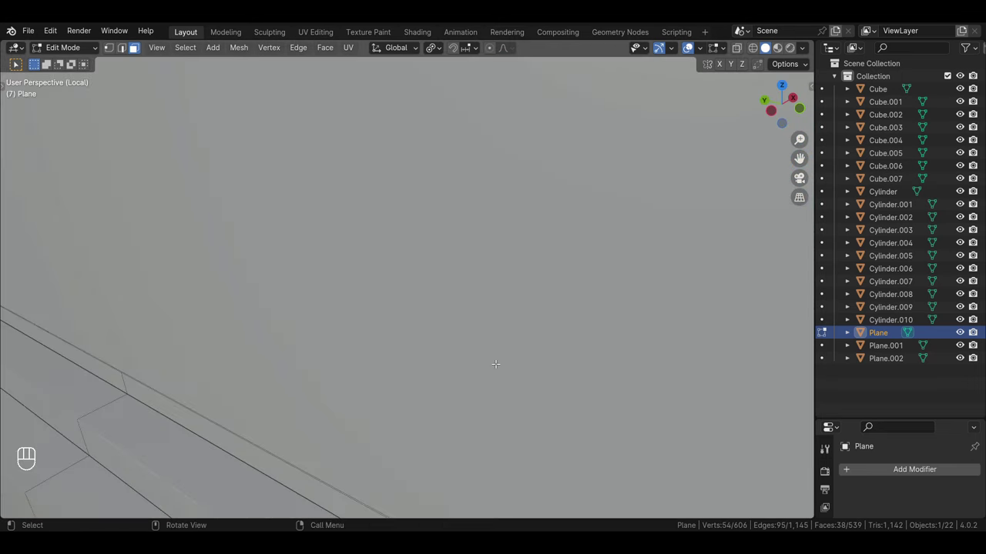
{"action": "left_click_drag", "start_coordinate": [547, 393], "coordinate": [438, 429]}
{"action": "left_click_drag", "start_coordinate": [437, 428], "coordinate": [425, 355]}
{"action": "left_click_drag", "start_coordinate": [479, 347], "coordinate": [504, 308]}
{"action": "middle_click", "coordinate": [425, 309]}
{"action": "key", "text": "Tab"}
Rename the room shell O1 and the separated pieces O2 and O3 in the Outliner
{"action": "left_click_drag", "start_coordinate": [396, 258], "coordinate": [370, 318]}
{"action": "left_click_drag", "start_coordinate": [370, 318], "coordinate": [367, 278]}
{"action": "left_click", "coordinate": [387, 326]}
{"action": "left_click", "coordinate": [518, 262]}
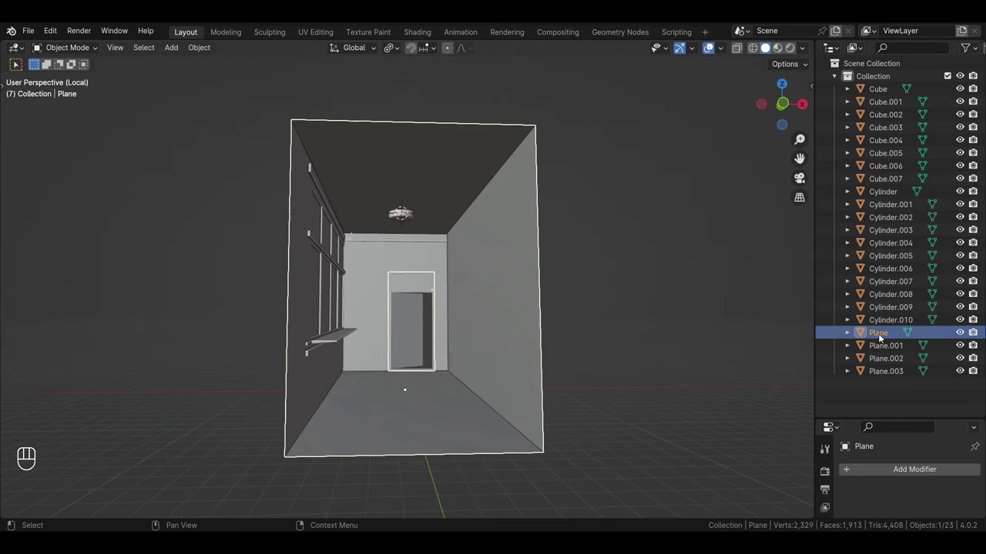
{"action": "left_click_drag", "start_coordinate": [883, 339], "coordinate": [882, 338]}
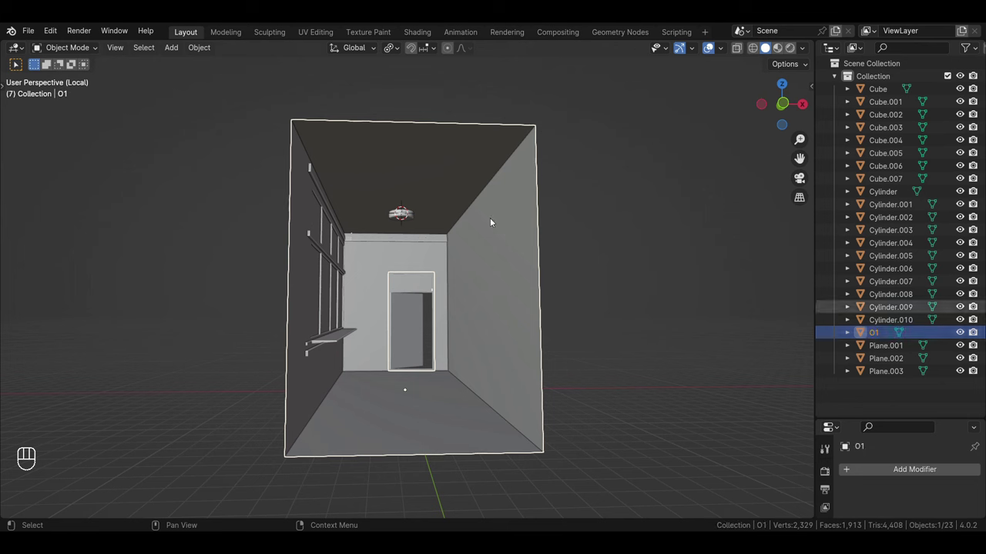
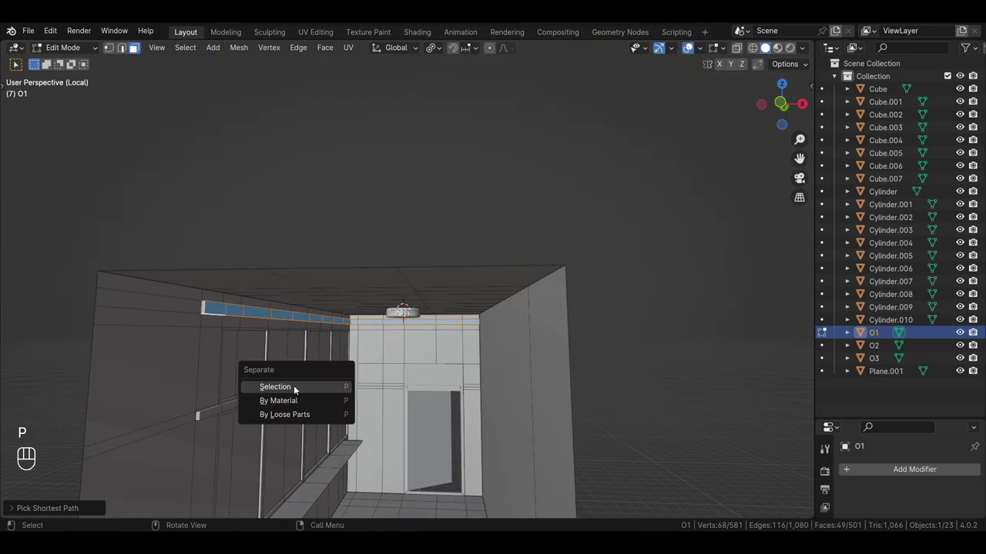
Separate the wall ledges and ceiling trim as a new piece, rename it O4 and review O1–O4 in the Outliner
{"action": "key", "text": "Tab"}
{"action": "left_click_drag", "start_coordinate": [302, 325], "coordinate": [881, 339]}
{"action": "left_click", "coordinate": [891, 348]}
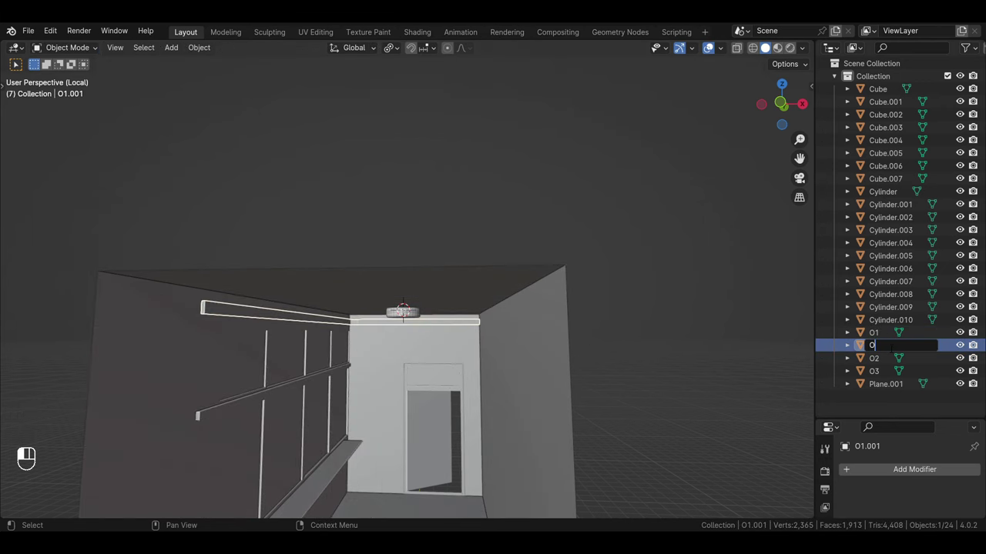
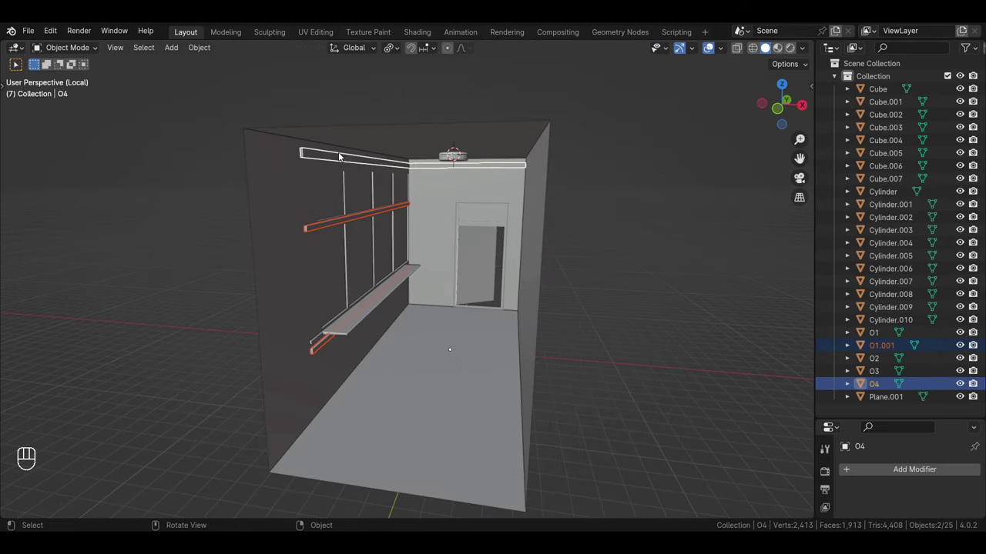
{"action": "left_click_drag", "start_coordinate": [198, 53], "coordinate": [223, 178]}
{"action": "left_click", "coordinate": [643, 273]}
{"action": "left_click", "coordinate": [882, 342]}
{"action": "left_click", "coordinate": [883, 347]}
{"action": "left_click", "coordinate": [882, 364]}
{"action": "left_click", "coordinate": [881, 375]}
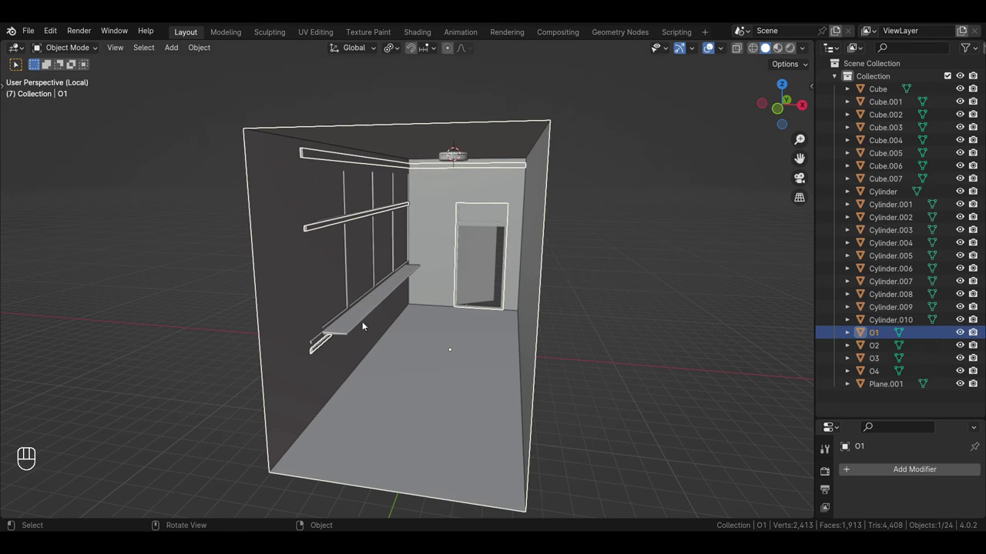
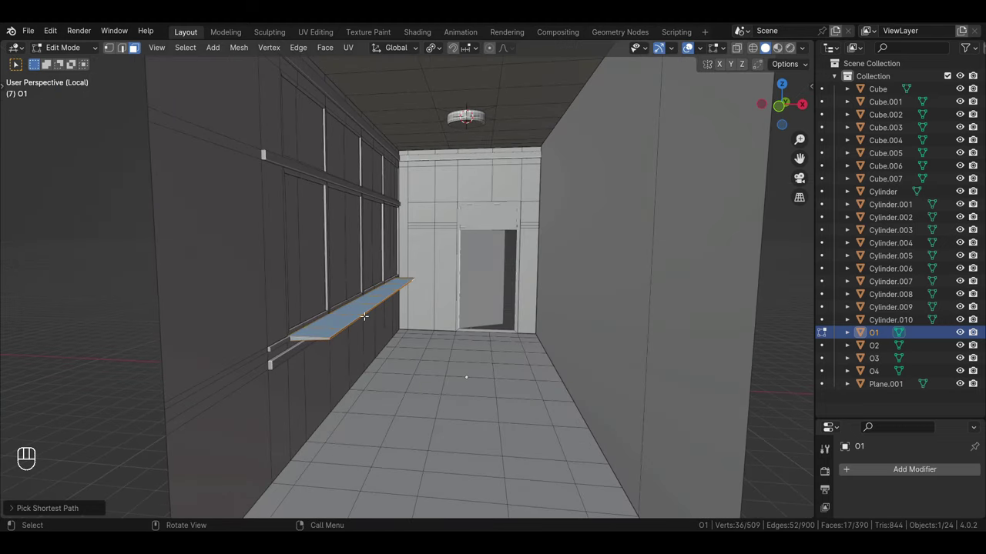
Split the shelf faces off, then join the leftover pieces back into O1 with Ctrl+J
{"action": "key", "text": "Tab"}
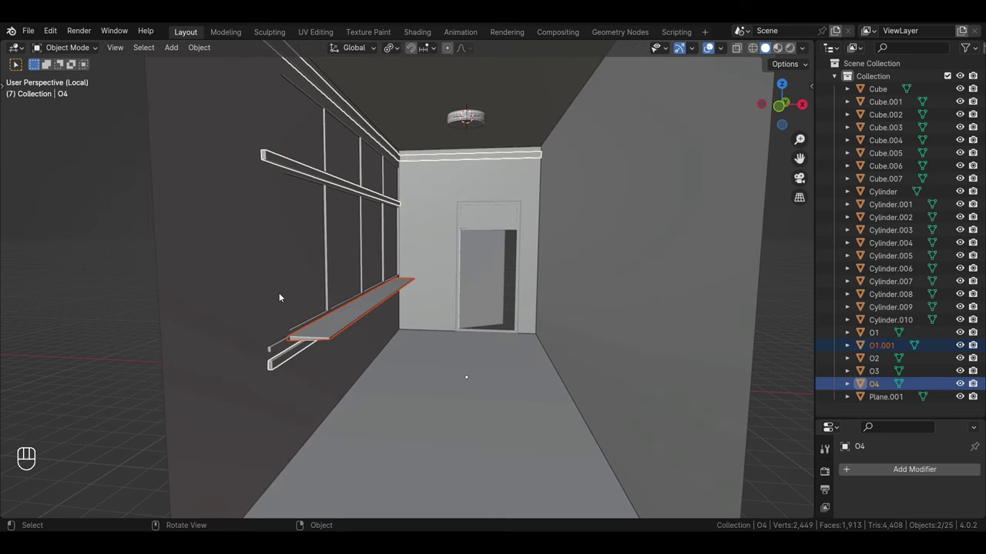
{"action": "left_click_drag", "start_coordinate": [201, 49], "coordinate": [229, 174]}
{"action": "left_click", "coordinate": [228, 174]}
{"action": "left_click_drag", "start_coordinate": [77, 295], "coordinate": [313, 353]}
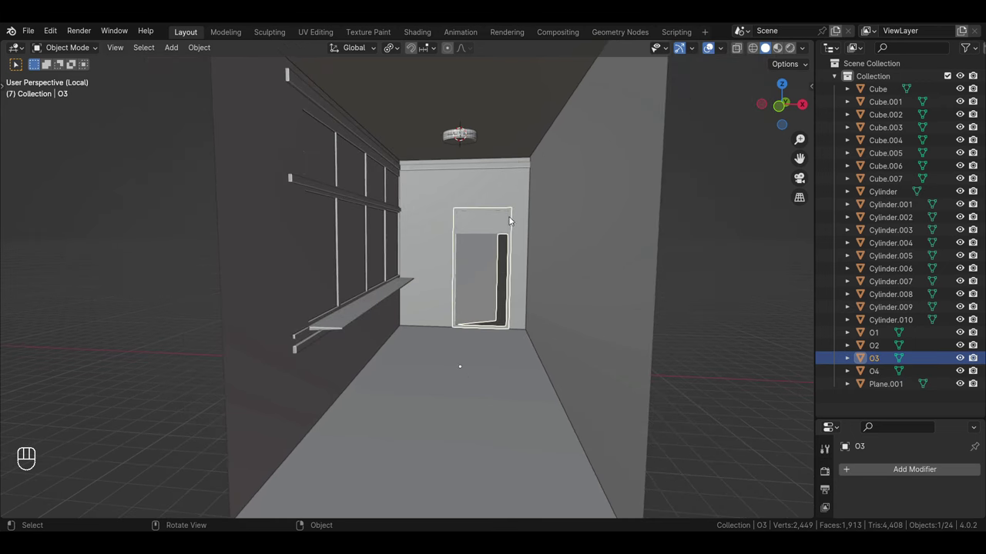
{"action": "left_click_drag", "start_coordinate": [463, 148], "coordinate": [404, 286]}
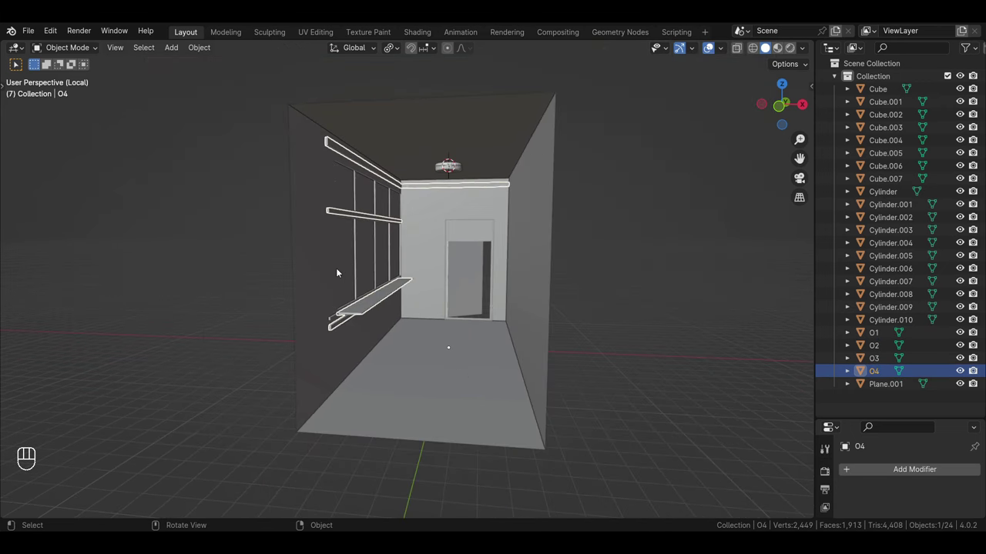
{"action": "left_click", "coordinate": [361, 274]}
{"action": "left_click_drag", "start_coordinate": [342, 230], "coordinate": [355, 287]}
{"action": "left_click_drag", "start_coordinate": [354, 289], "coordinate": [332, 293]}
{"action": "key", "text": "Tab"}
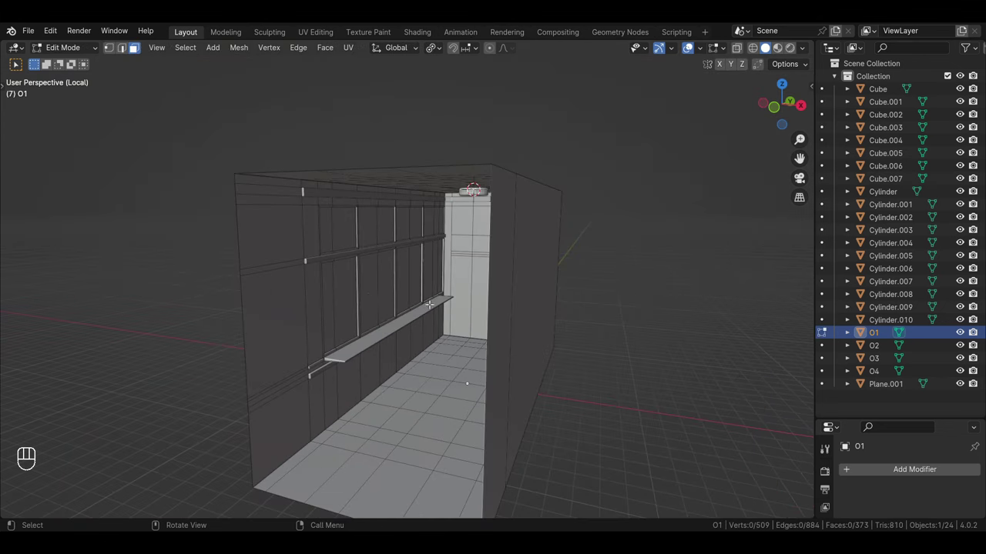
{"action": "left_click_drag", "start_coordinate": [366, 285], "coordinate": [376, 294]}
{"action": "key", "text": "Tab"}
Exit local view and join the bucket and pots into a single object
{"action": "key", "text": "/"}
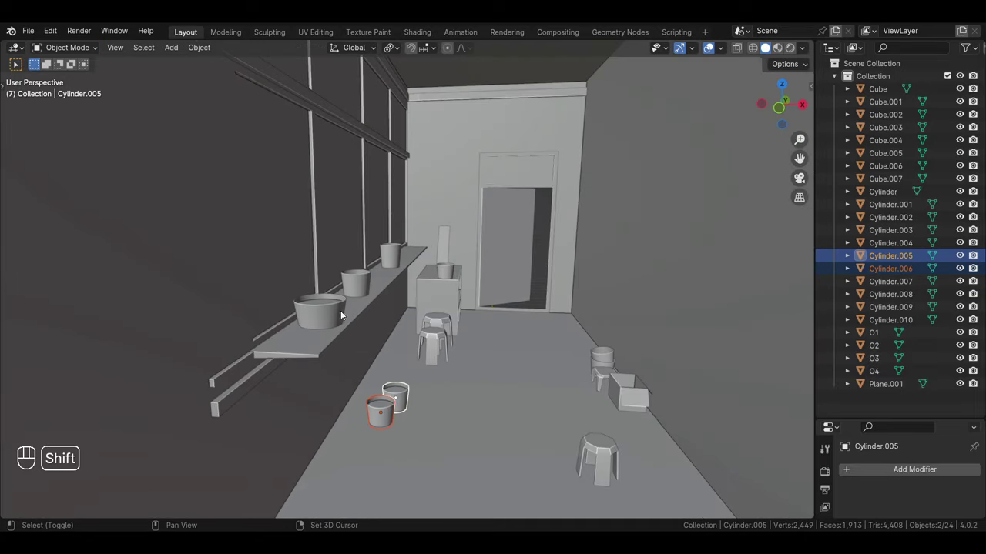
{"action": "left_click", "coordinate": [400, 258]}
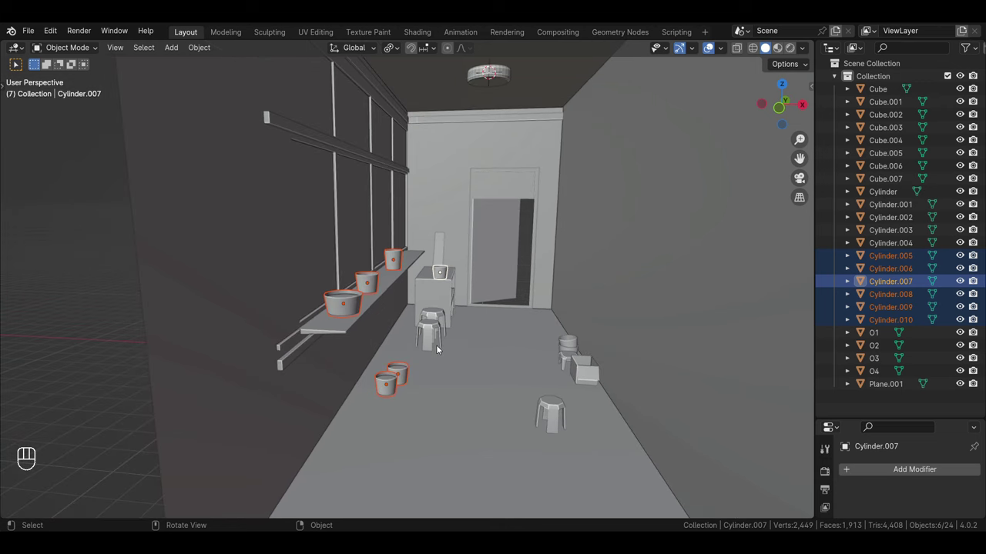
{"action": "left_click_drag", "start_coordinate": [215, 54], "coordinate": [214, 178]}
{"action": "left_click", "coordinate": [416, 333]}
{"action": "left_click_drag", "start_coordinate": [432, 319], "coordinate": [549, 405]}
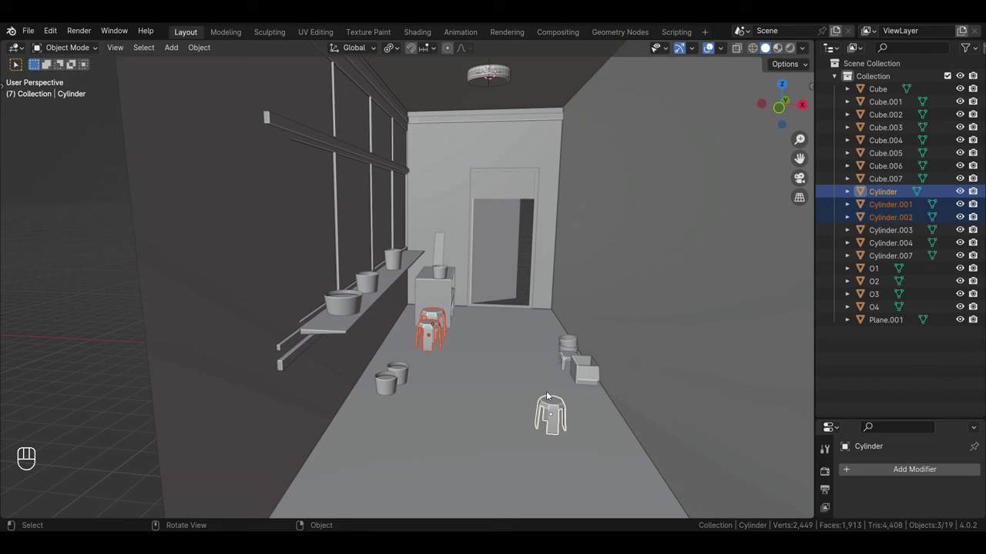
Select the stools and join them into one combined object
{"action": "left_click", "coordinate": [566, 362]}
{"action": "left_click_drag", "start_coordinate": [210, 47], "coordinate": [229, 174]}
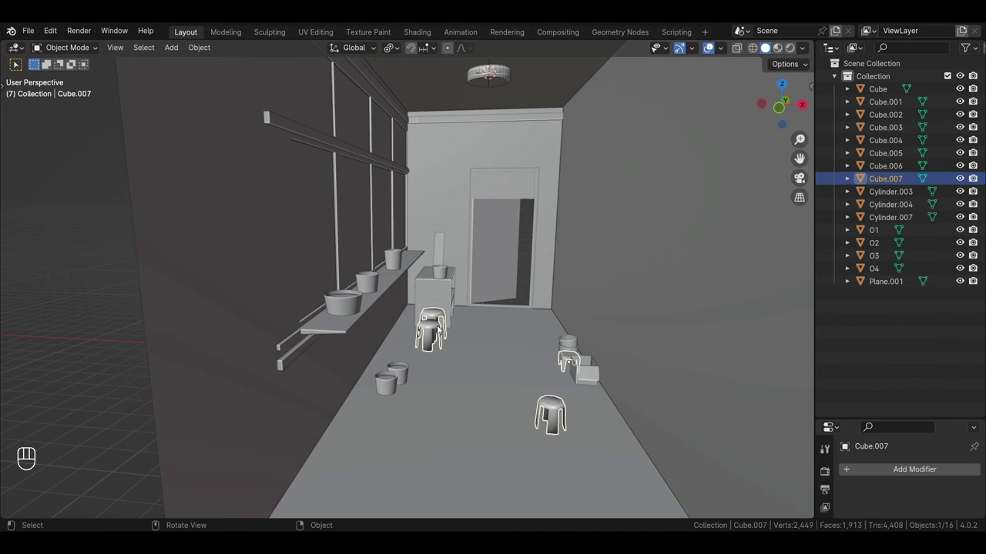
{"action": "left_click_drag", "start_coordinate": [441, 280], "coordinate": [841, 368]}
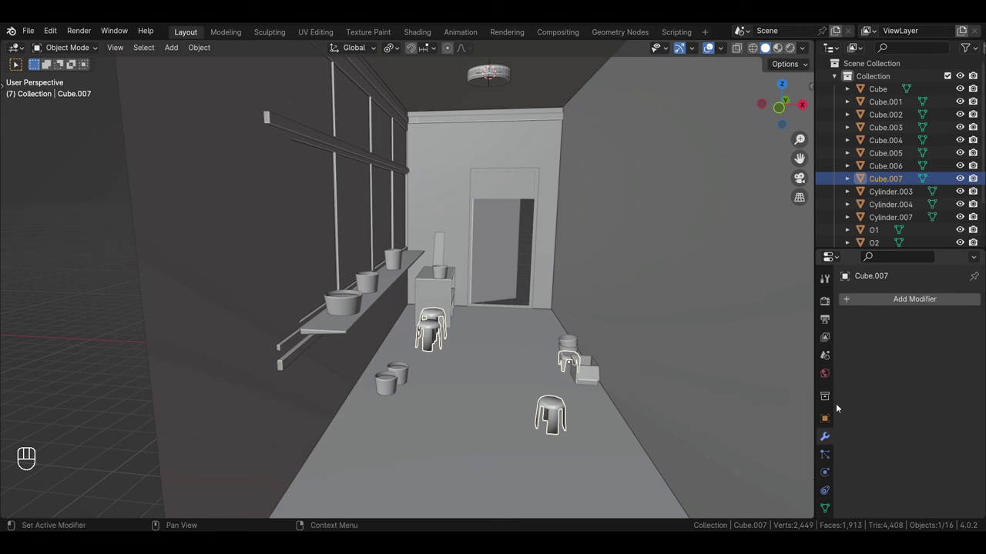
Show the Object Data properties and adjust a mesh setting for the joined prop
{"action": "left_click", "coordinate": [852, 424]}
{"action": "left_click", "coordinate": [851, 430]}
{"action": "left_click_drag", "start_coordinate": [855, 449], "coordinate": [874, 454]}
{"action": "left_click", "coordinate": [901, 469]}
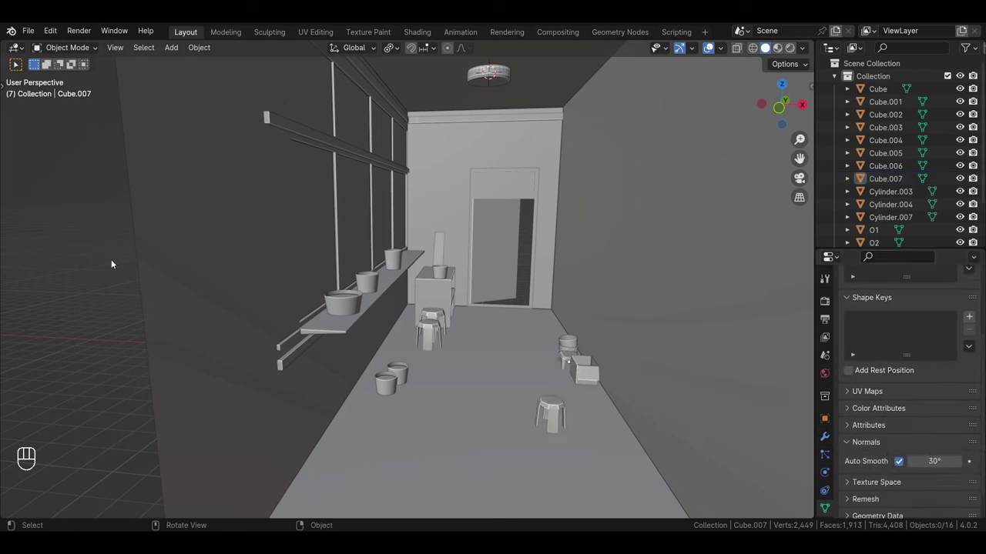
Select the stool, bin, both buckets and the box near the right wall for joining into O5
{"action": "left_click", "coordinate": [430, 304]}
{"action": "left_click_drag", "start_coordinate": [442, 274], "coordinate": [569, 350]}
{"action": "left_click", "coordinate": [568, 350]}
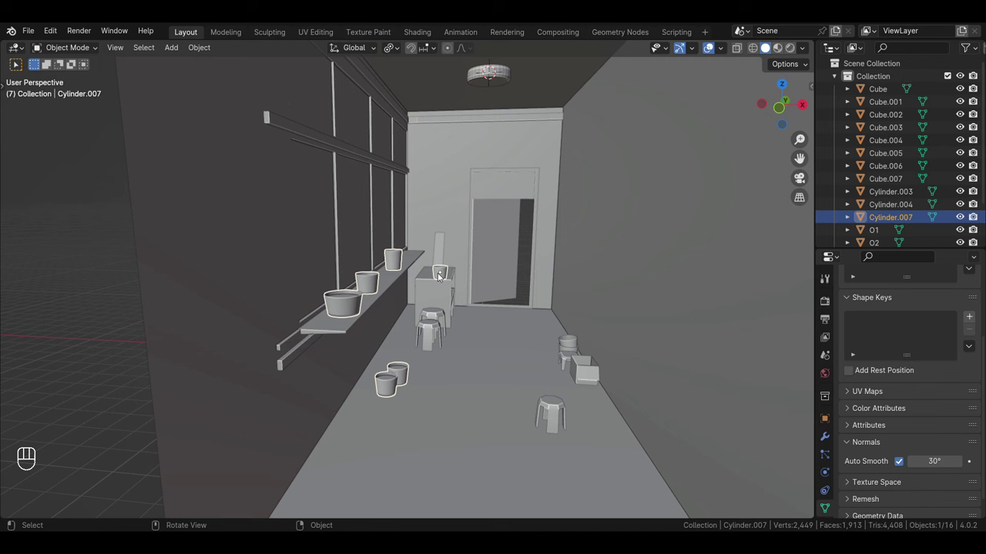
{"action": "left_click", "coordinate": [571, 344]}
{"action": "left_click", "coordinate": [567, 352]}
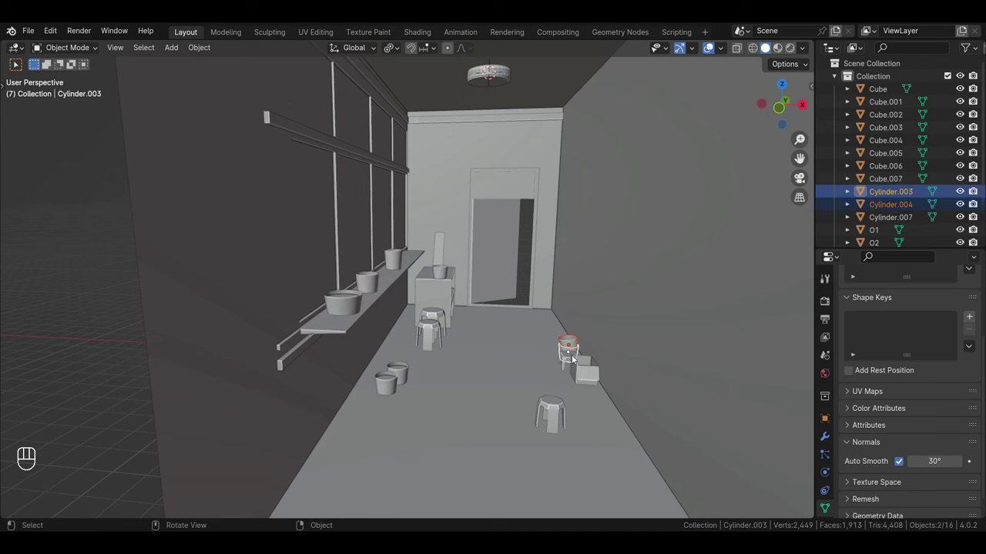
{"action": "left_click_drag", "start_coordinate": [209, 50], "coordinate": [234, 172]}
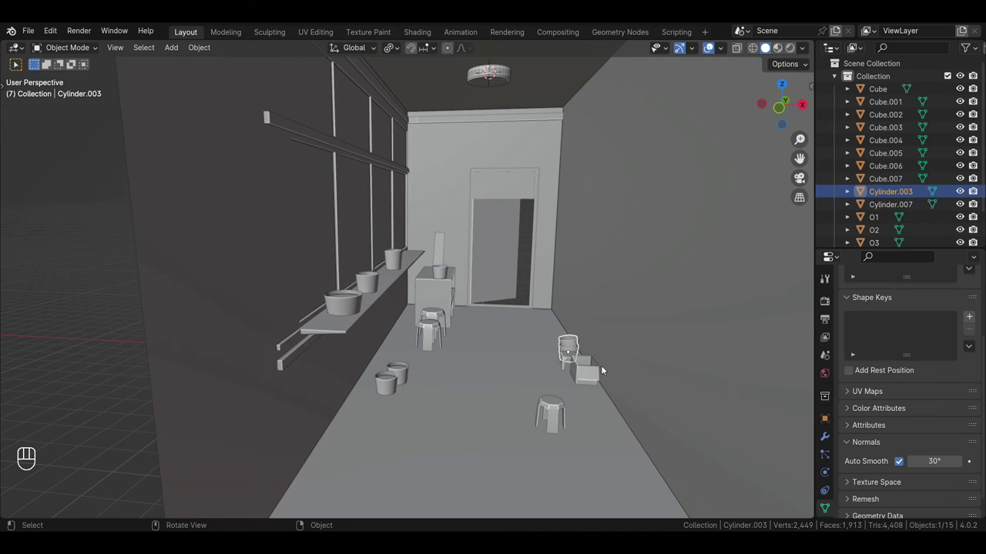
{"action": "left_click", "coordinate": [445, 257]}
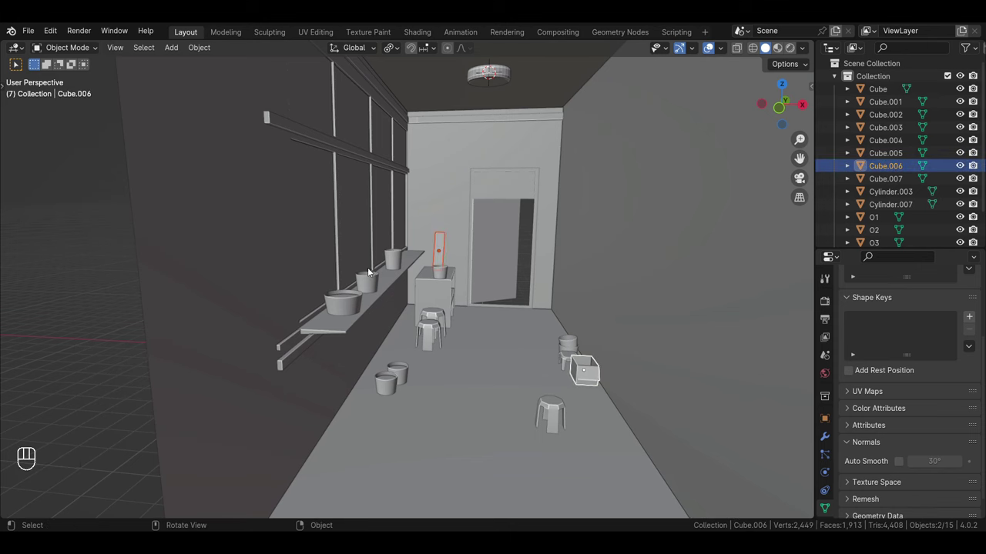
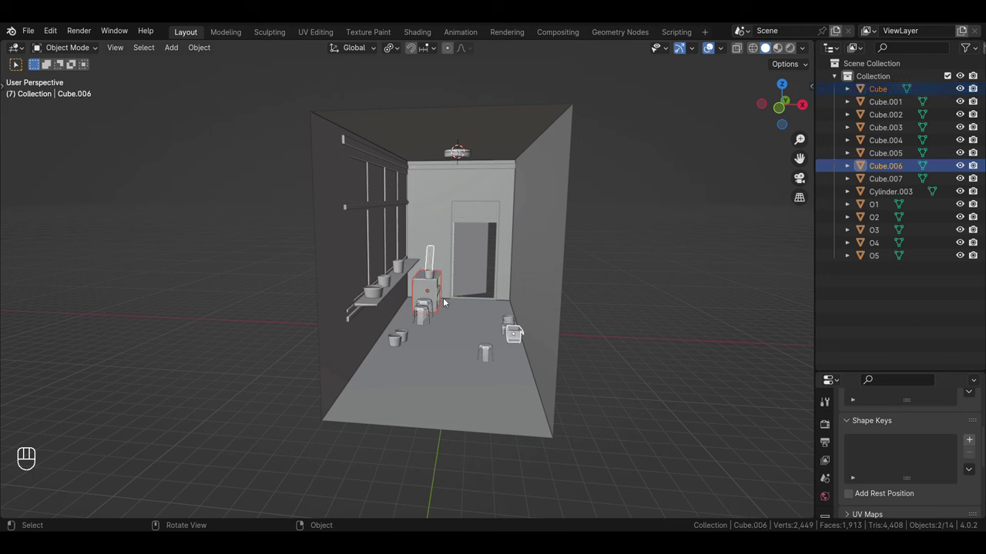
Join the bucket Cylinder.003 into O6 and enable Auto Smooth on its normals
{"action": "left_click_drag", "start_coordinate": [200, 54], "coordinate": [218, 175]}
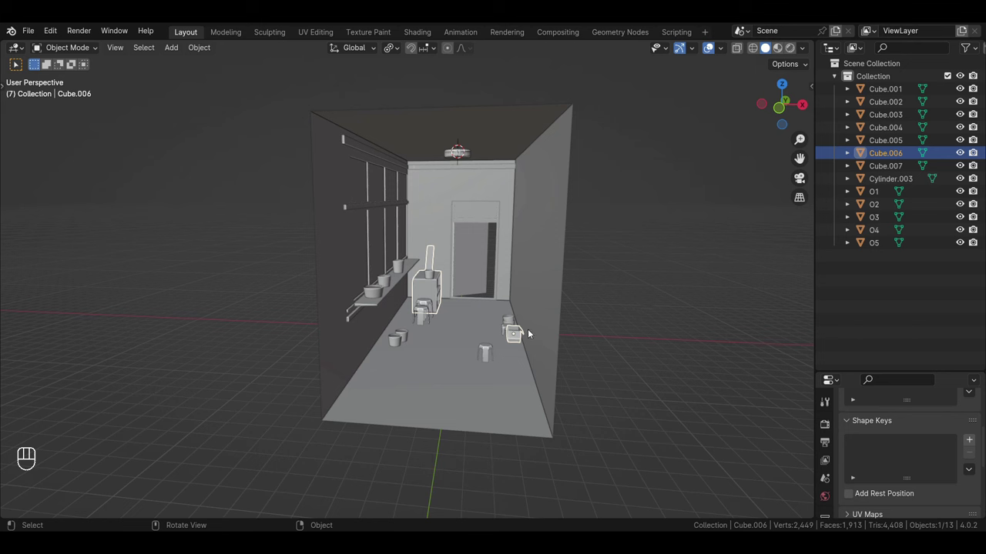
{"action": "left_click", "coordinate": [647, 300]}
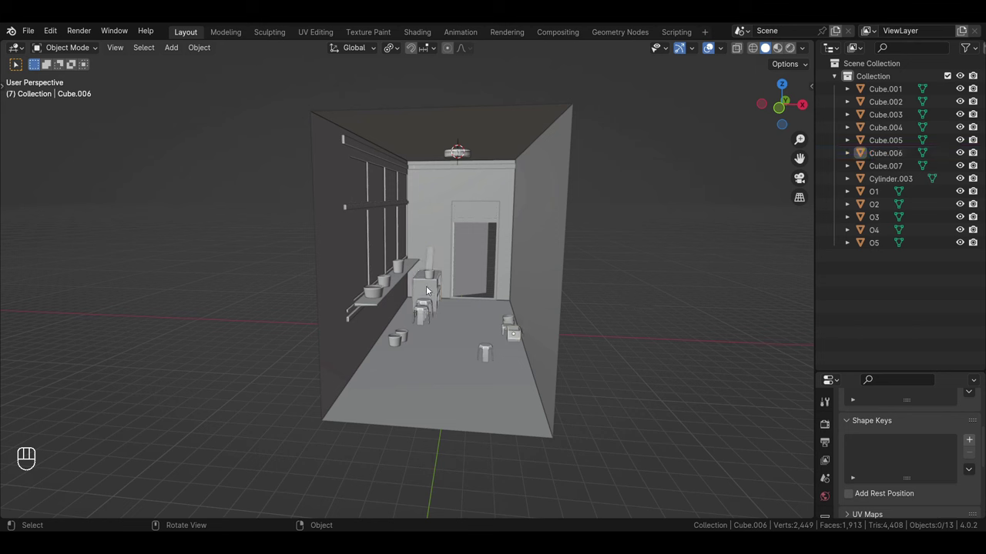
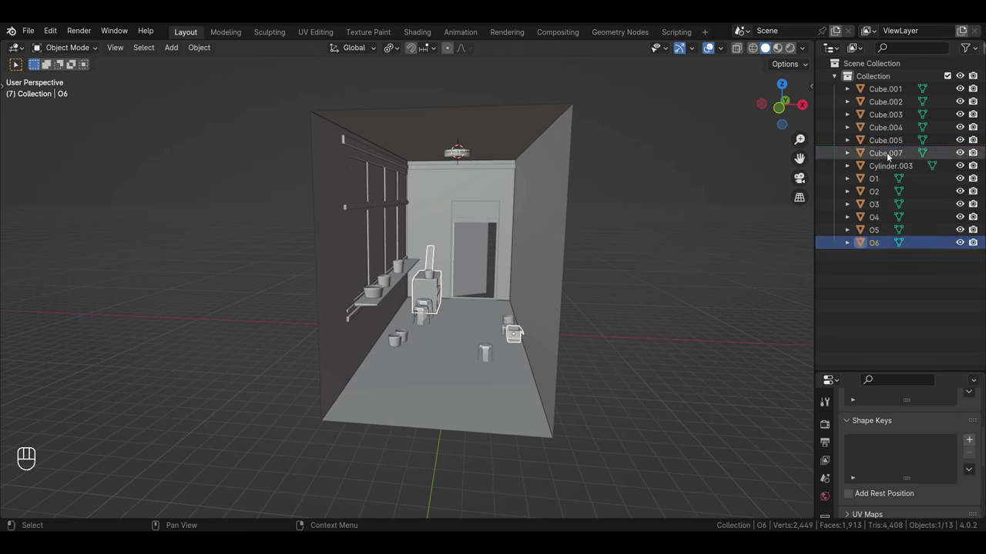
{"action": "left_click", "coordinate": [435, 266]}
{"action": "left_click_drag", "start_coordinate": [517, 328], "coordinate": [628, 376]}
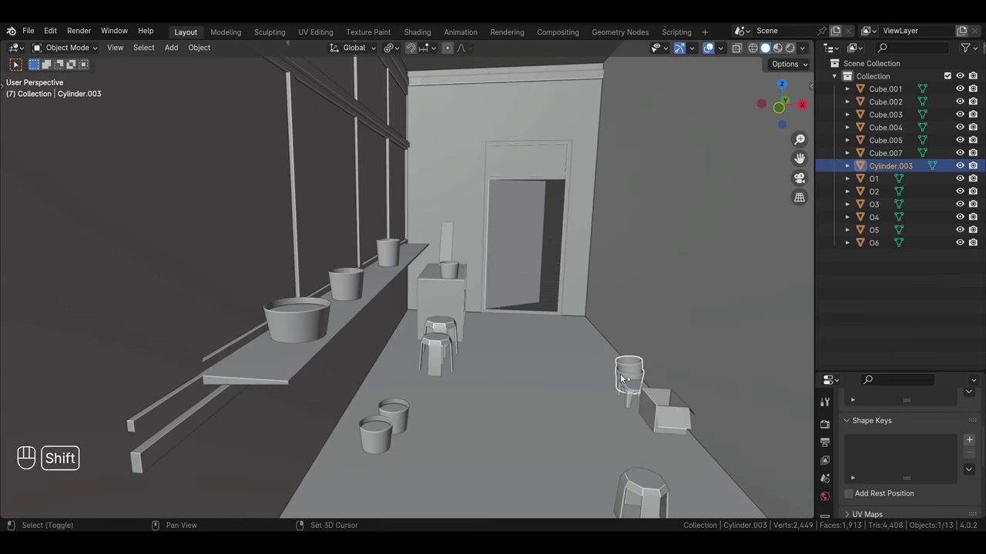
{"action": "left_click", "coordinate": [581, 372]}
{"action": "left_click_drag", "start_coordinate": [201, 71], "coordinate": [226, 177]}
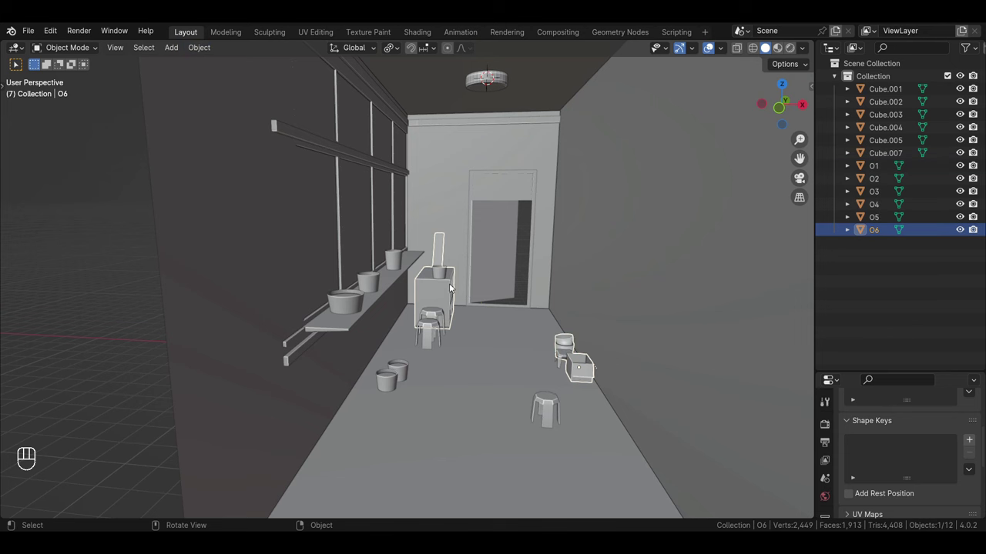
{"action": "left_click", "coordinate": [570, 349]}
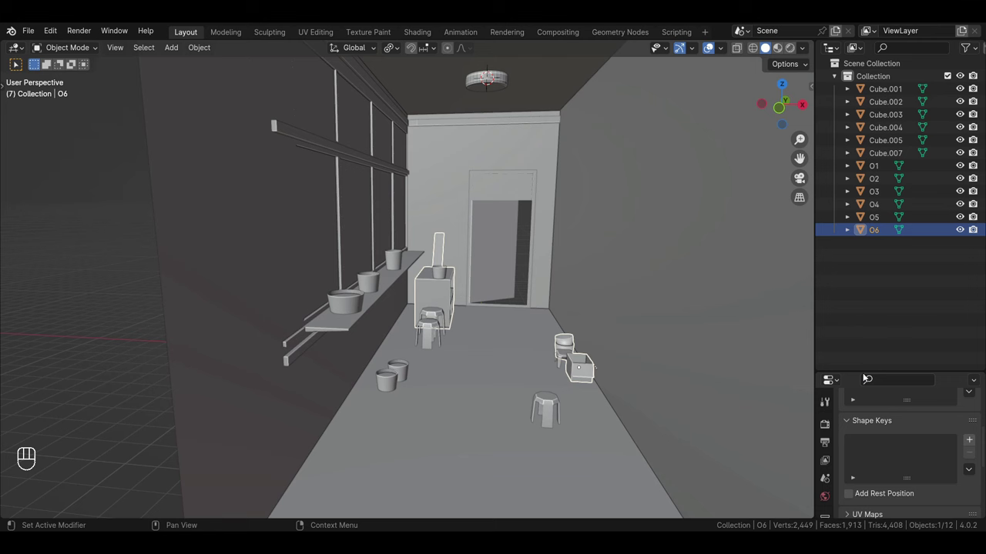
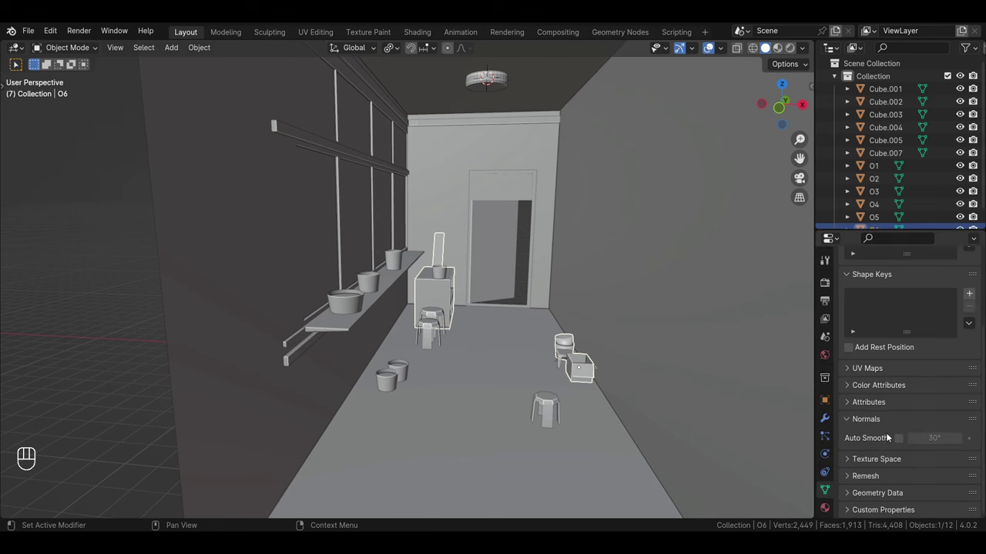
{"action": "left_click", "coordinate": [900, 445]}
Deselect everything, then select Cube.001 through Cube.005 together in the Outliner for merging
{"action": "left_click", "coordinate": [122, 281]}
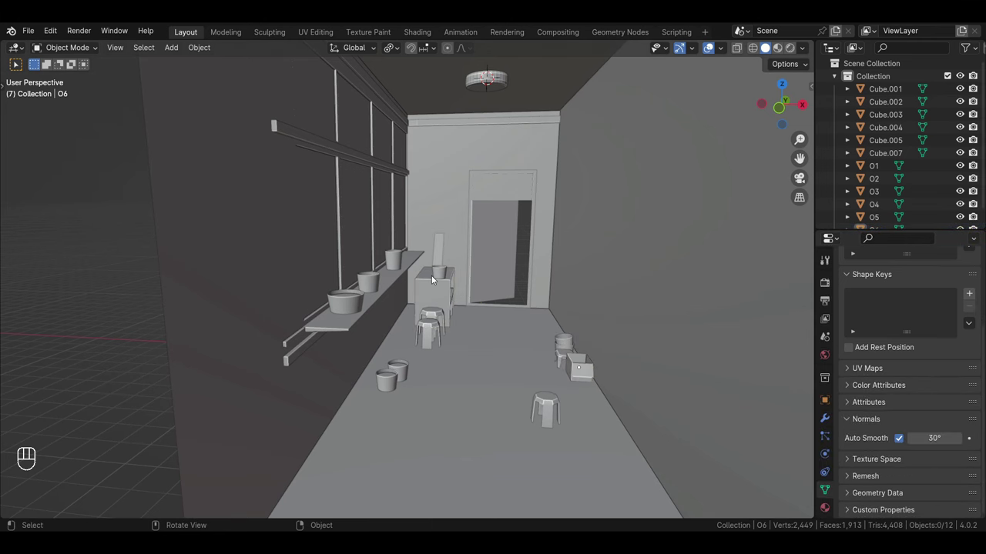
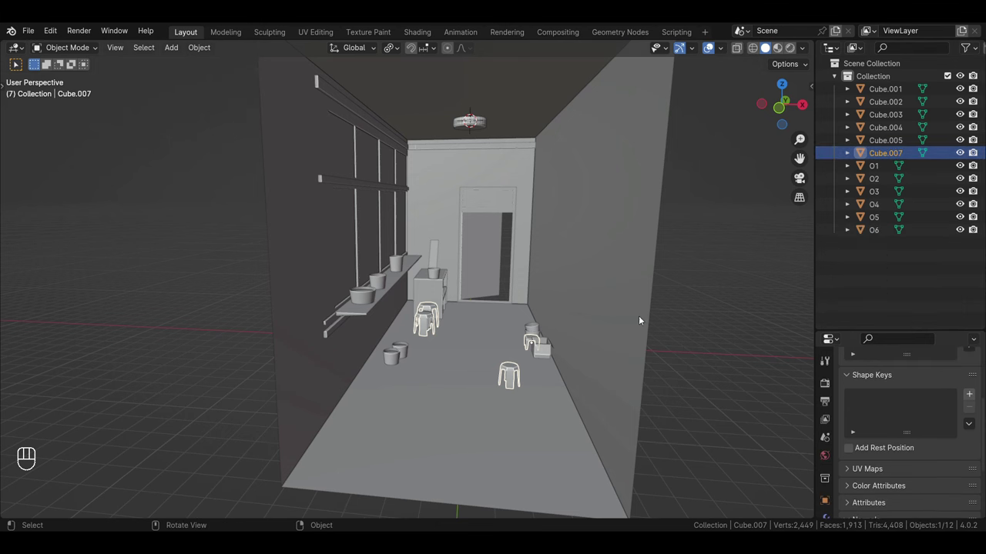
{"action": "left_click_drag", "start_coordinate": [890, 154], "coordinate": [889, 154]}
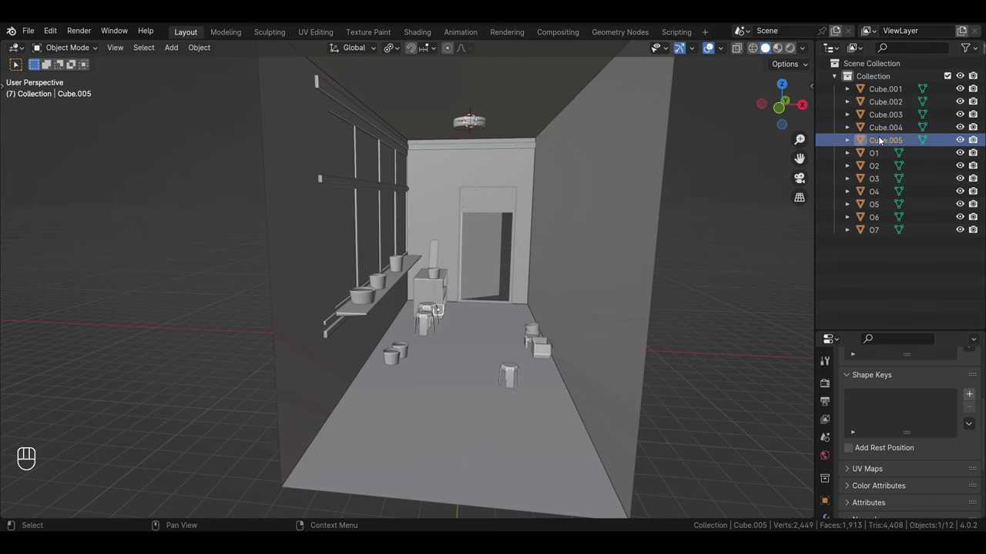
{"action": "left_click_drag", "start_coordinate": [495, 316], "coordinate": [581, 288]}
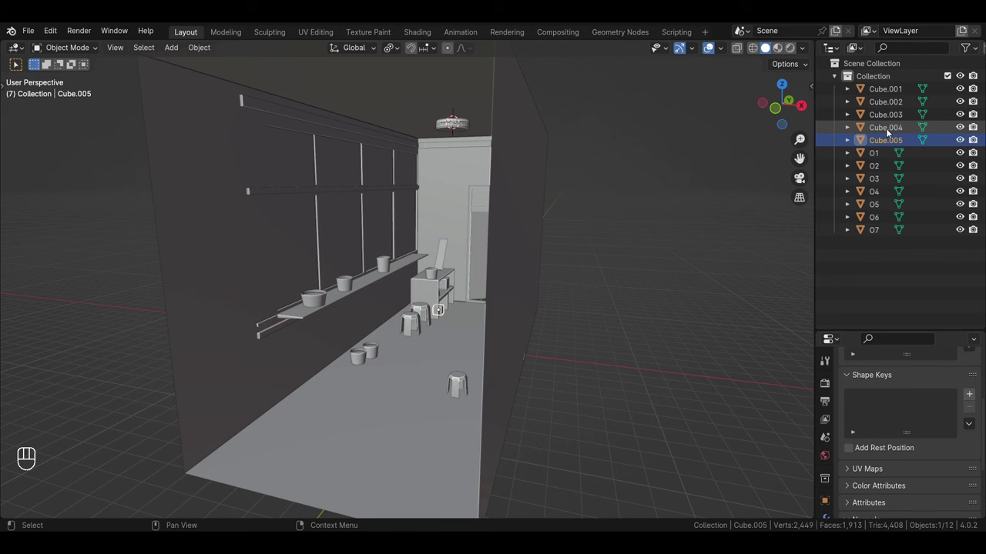
{"action": "left_click_drag", "start_coordinate": [889, 120], "coordinate": [887, 110]}
{"action": "left_click_drag", "start_coordinate": [885, 96], "coordinate": [895, 143]}
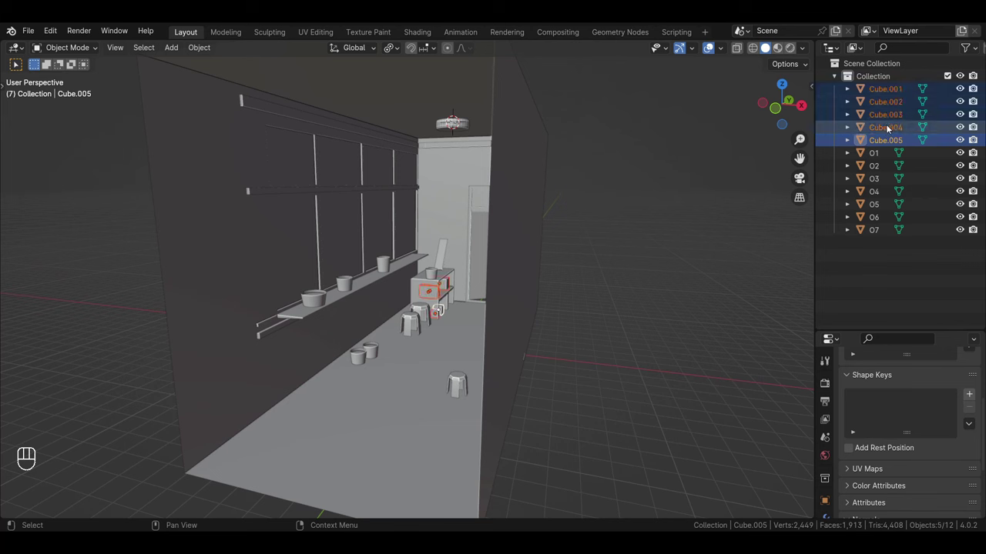
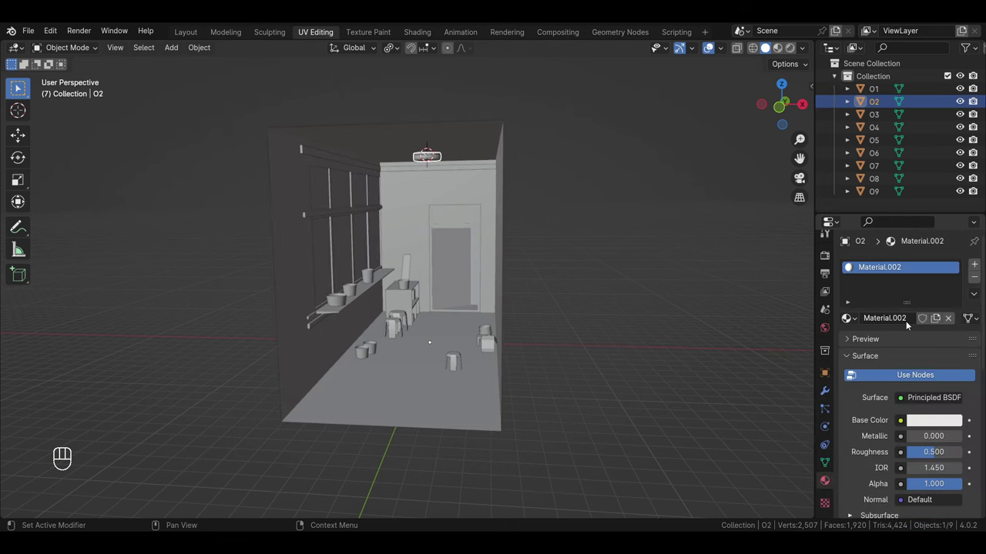
Give O2, O4 and O5 new materials whose base colours come from new image textures
{"action": "left_click_drag", "start_coordinate": [904, 424], "coordinate": [612, 316]}
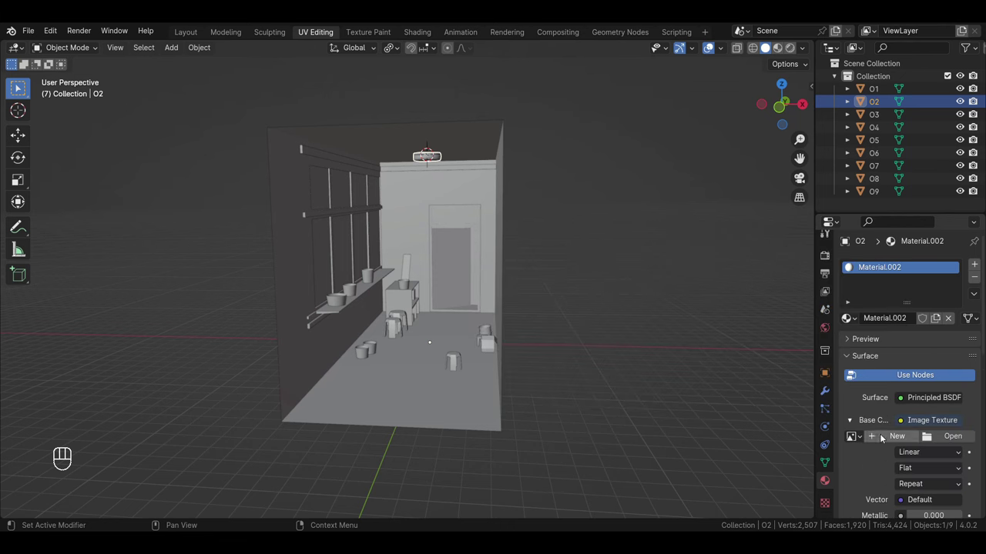
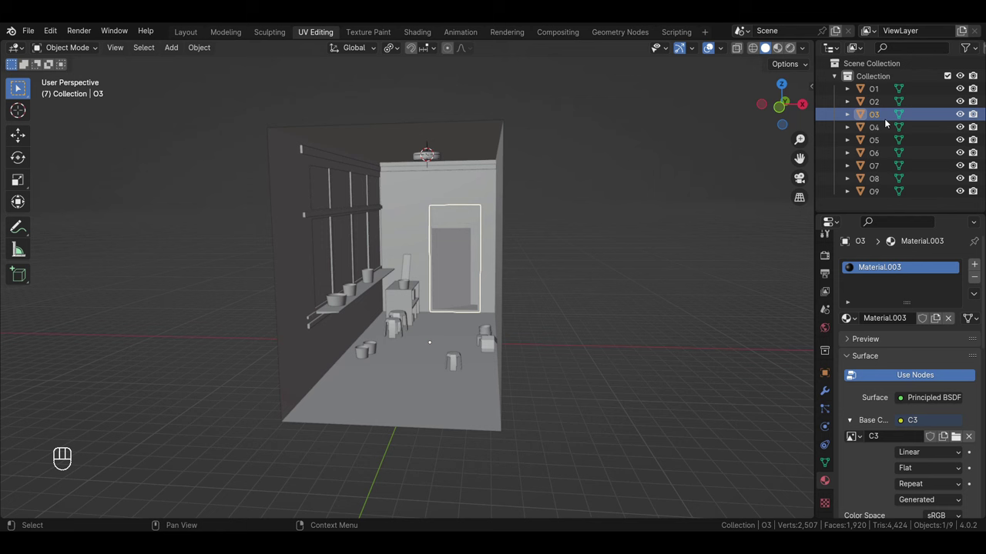
{"action": "left_click", "coordinate": [888, 129]}
{"action": "left_click", "coordinate": [901, 325]}
{"action": "left_click_drag", "start_coordinate": [904, 425], "coordinate": [598, 311]}
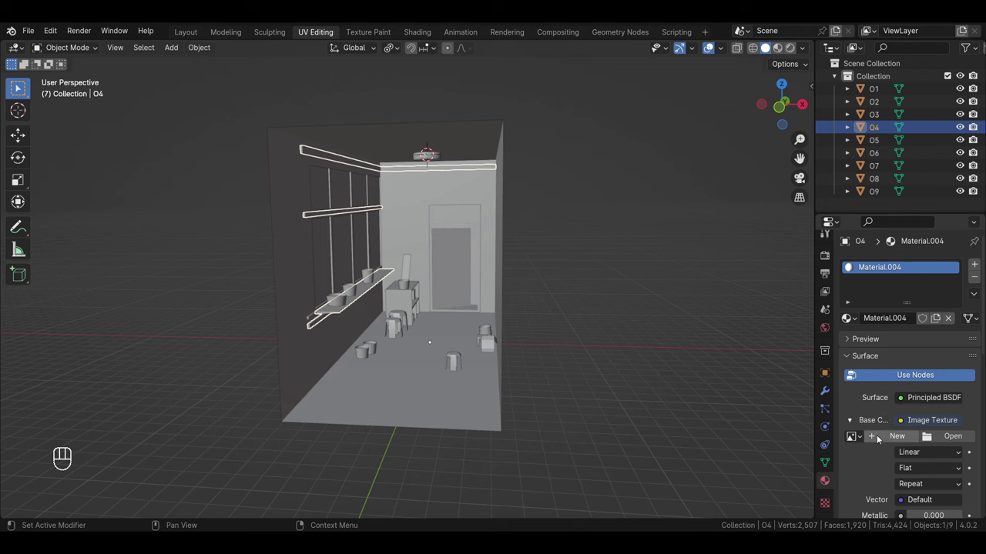
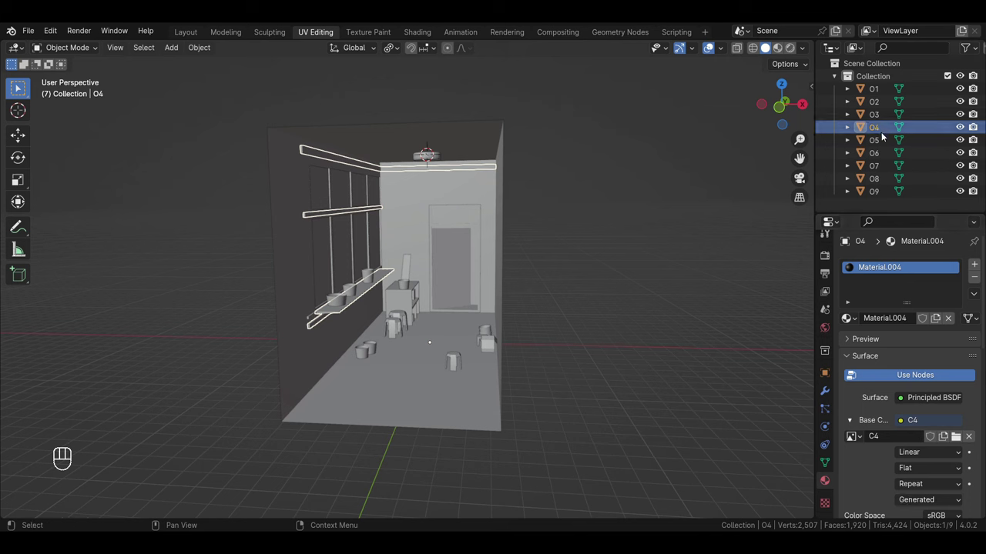
{"action": "left_click", "coordinate": [881, 144]}
{"action": "left_click", "coordinate": [891, 322]}
{"action": "left_click_drag", "start_coordinate": [905, 425], "coordinate": [604, 314]}
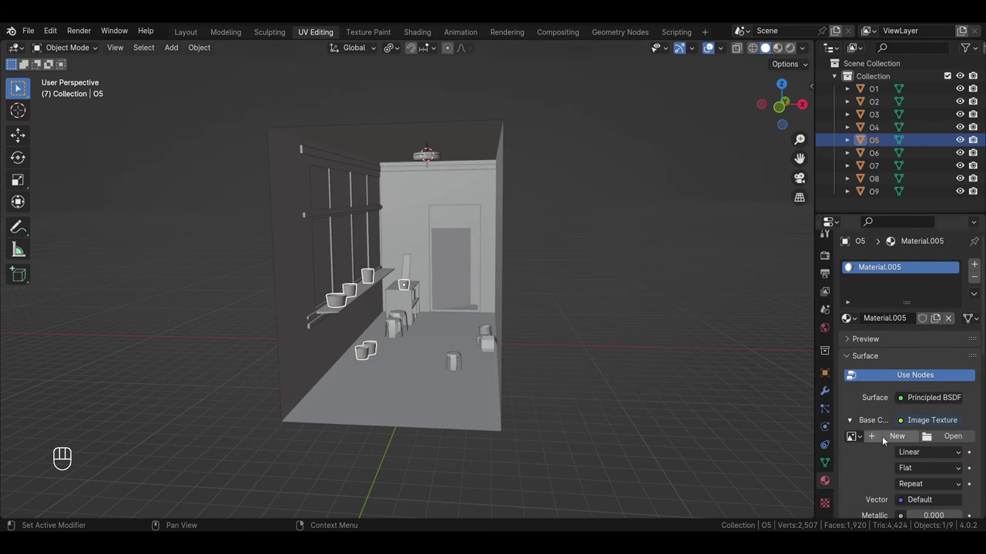
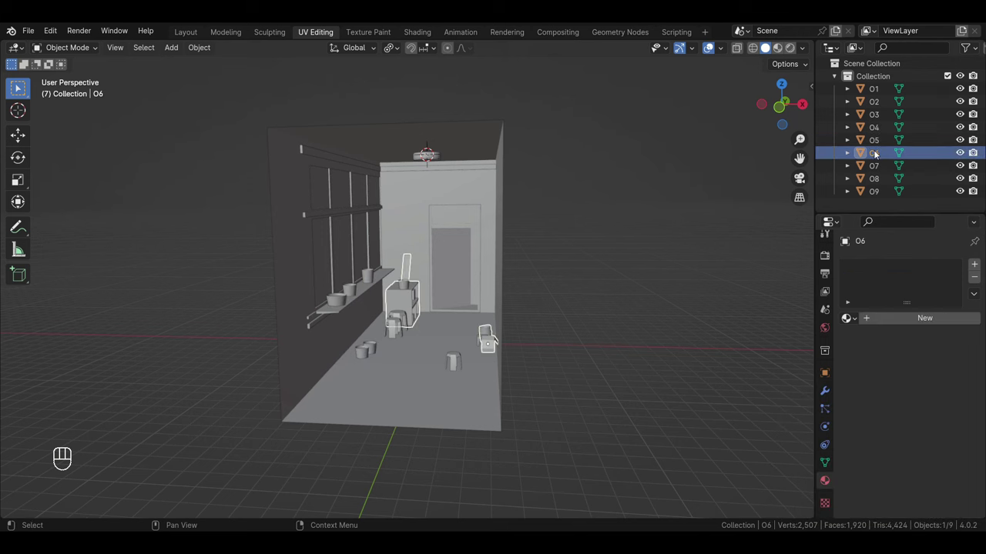
Give O6, O7 and O8 image-texture materials C7 and C8 likewise, then select O9
{"action": "left_click_drag", "start_coordinate": [890, 324], "coordinate": [607, 314]}
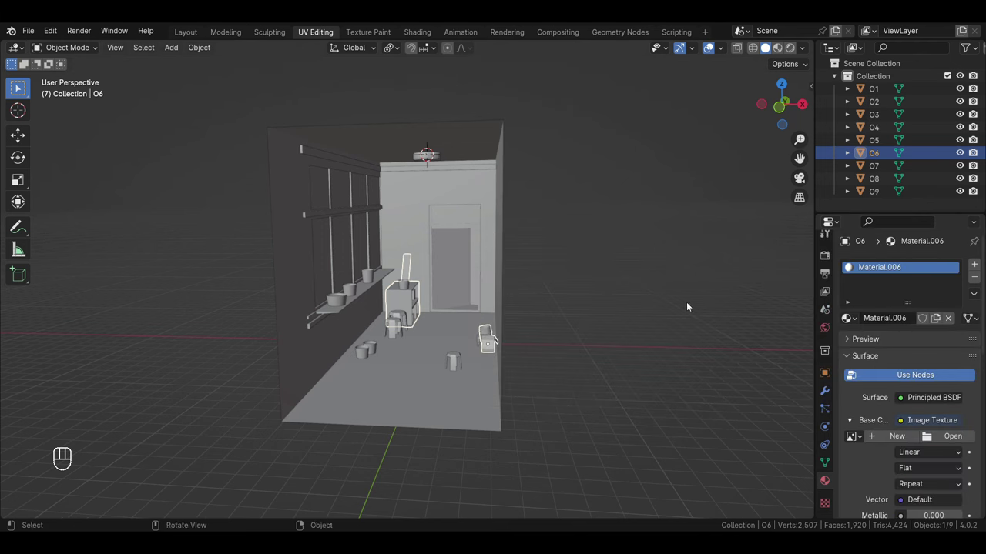
{"action": "left_click_drag", "start_coordinate": [905, 444], "coordinate": [900, 521]}
{"action": "left_click", "coordinate": [874, 167]}
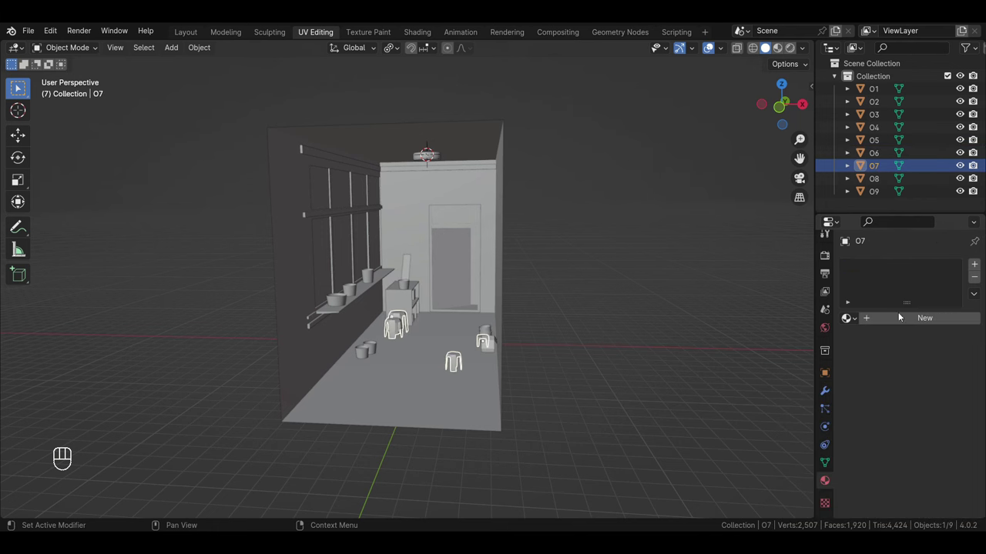
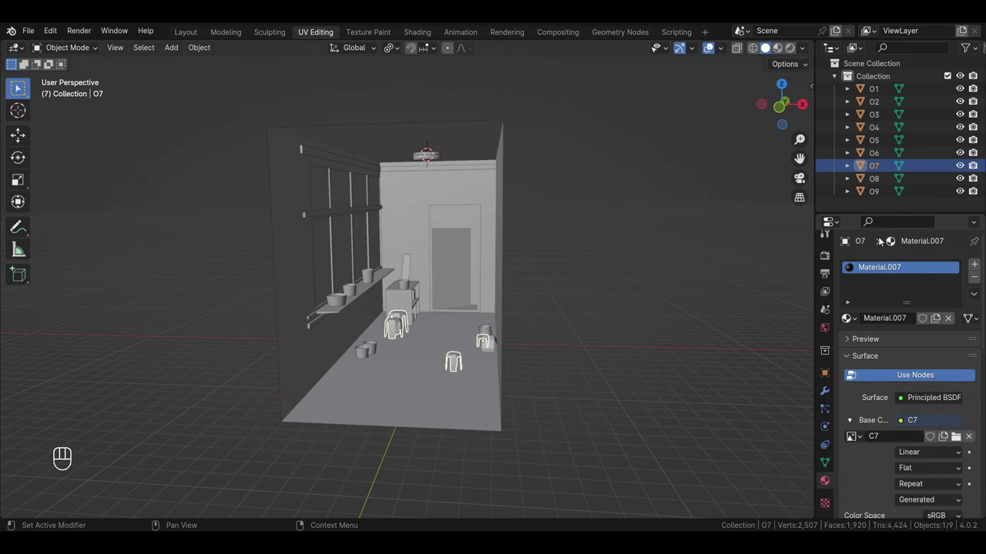
{"action": "left_click_drag", "start_coordinate": [881, 184], "coordinate": [898, 322]}
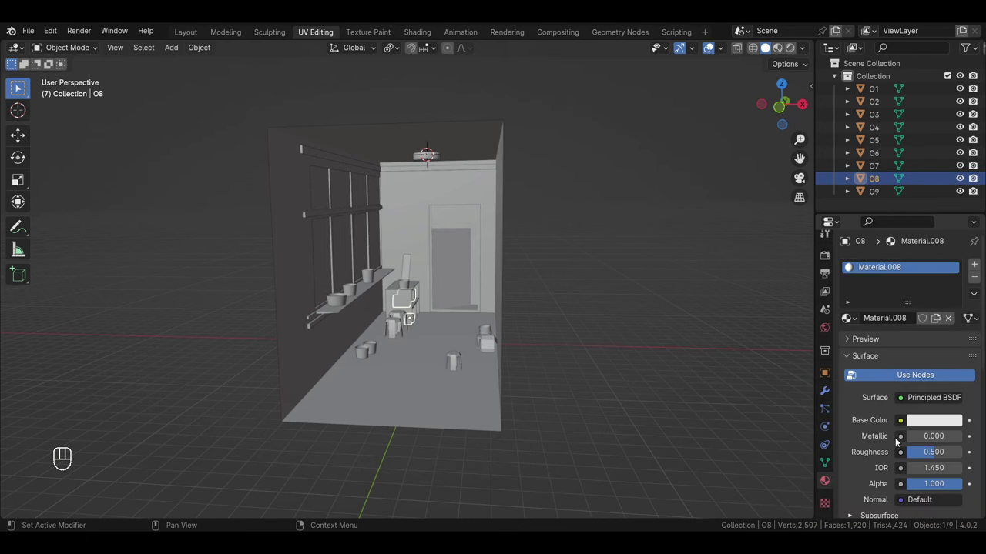
{"action": "left_click_drag", "start_coordinate": [904, 425], "coordinate": [603, 312]}
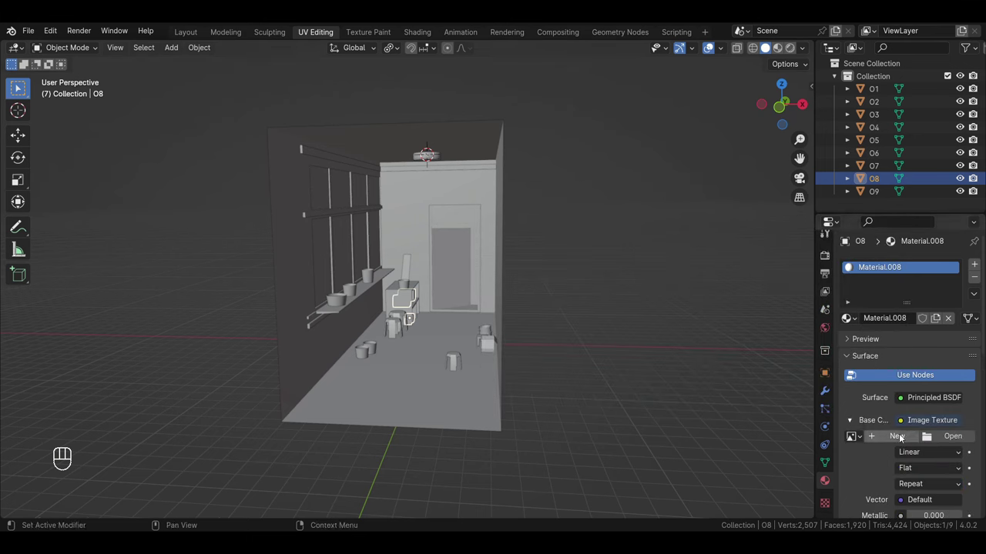
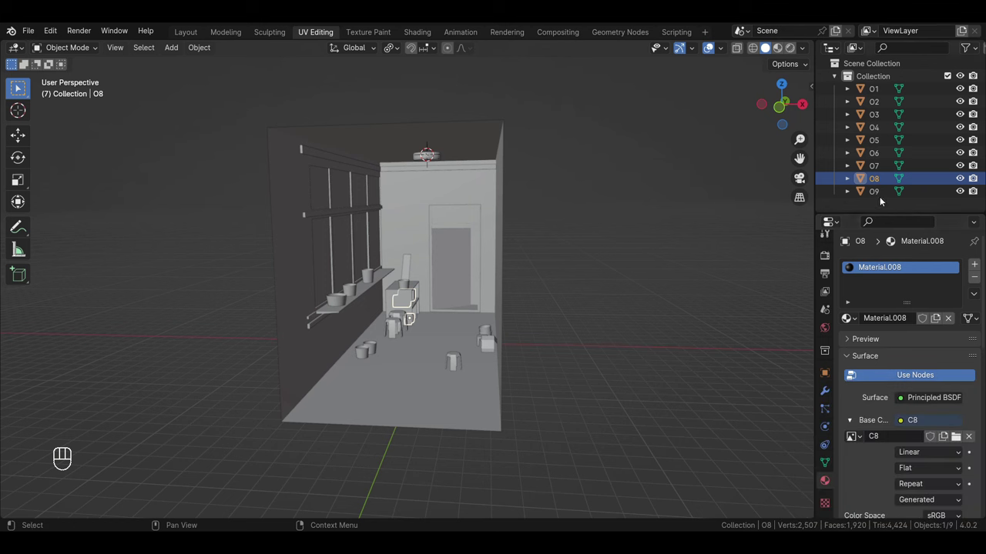
{"action": "left_click_drag", "start_coordinate": [881, 196], "coordinate": [895, 322]}
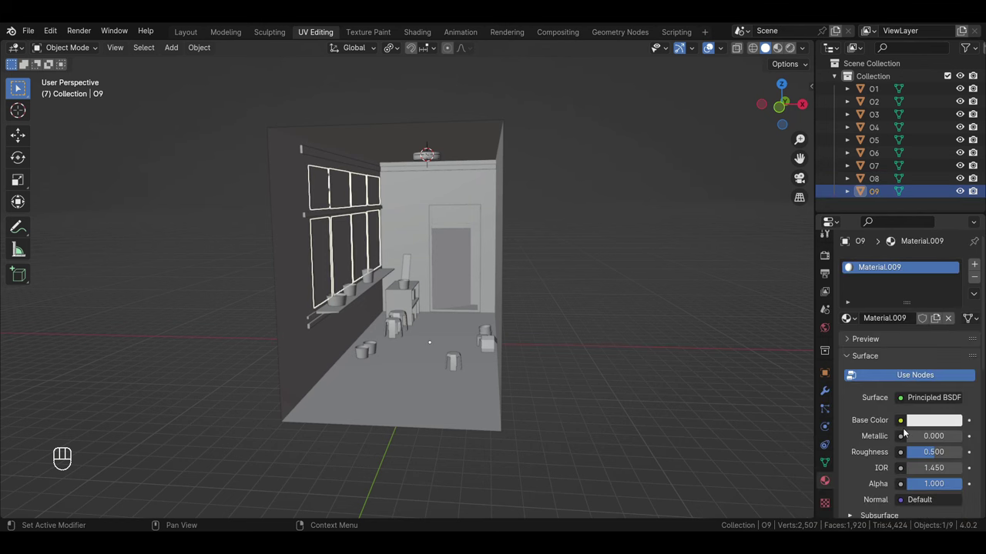
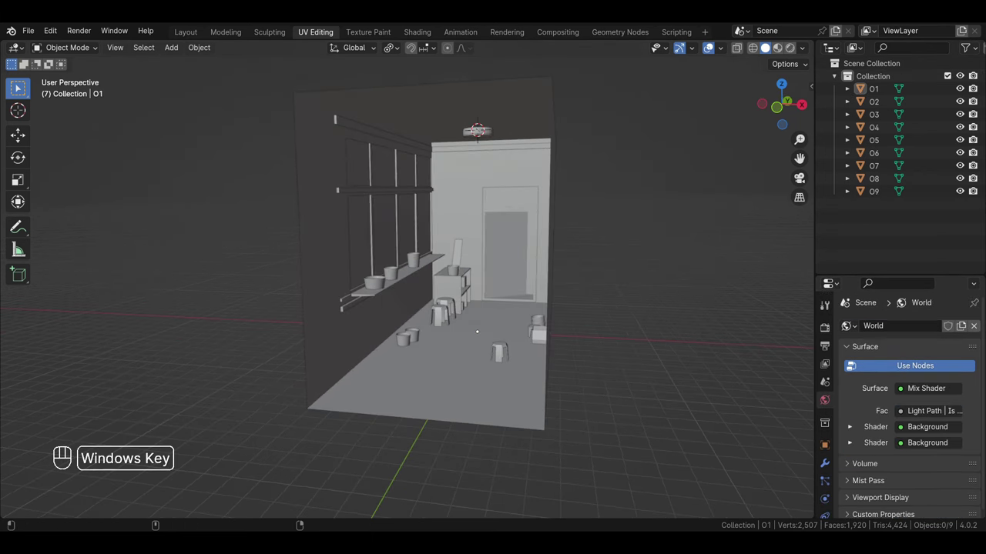
{"action": "left_click", "coordinate": [671, 243]}
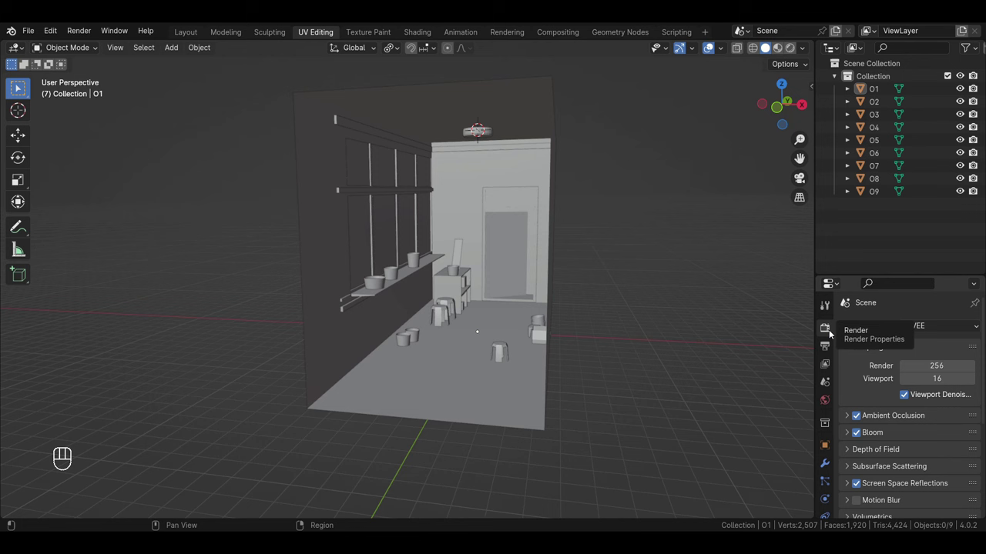
{"action": "left_click", "coordinate": [831, 407]}
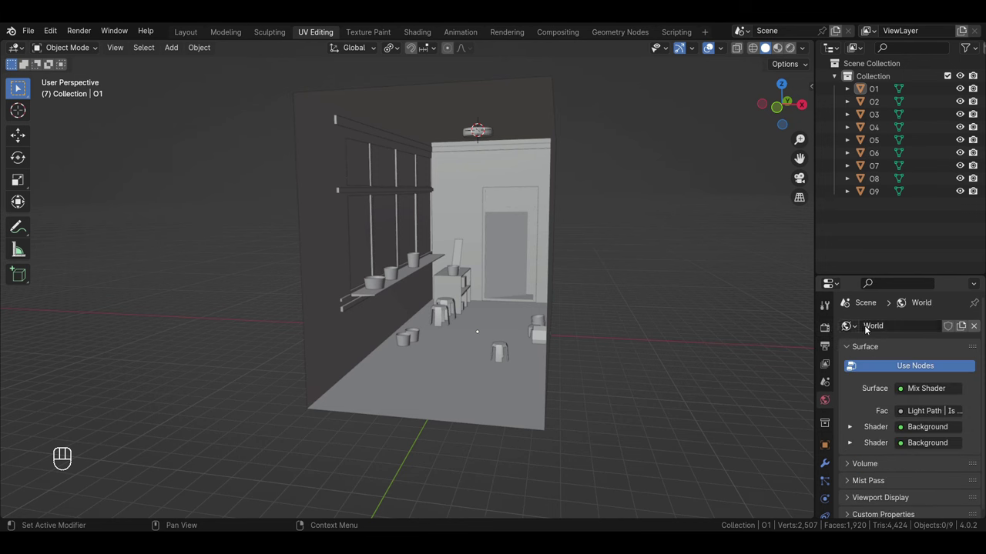
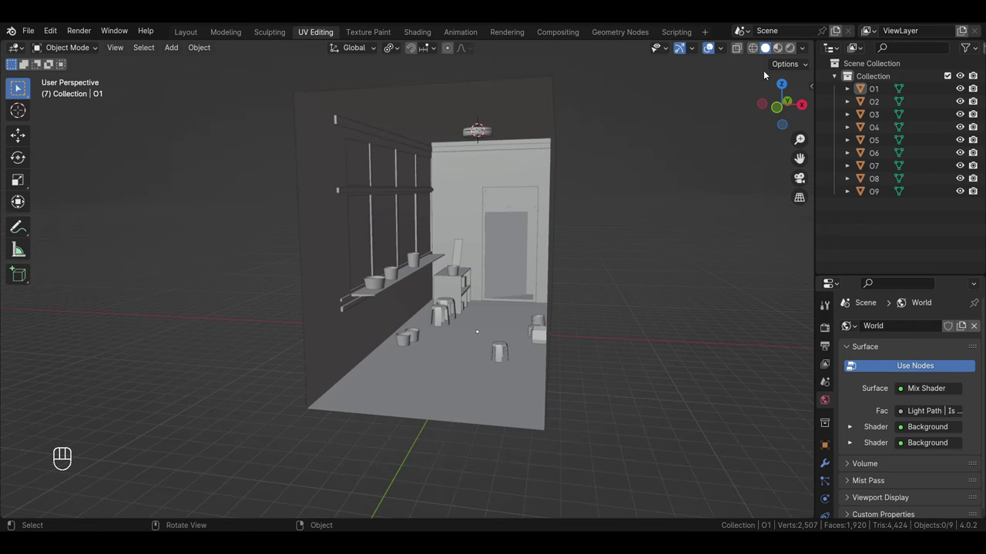
Switch the viewport to Rendered shading and move in closer to the room
{"action": "left_click", "coordinate": [783, 51]}
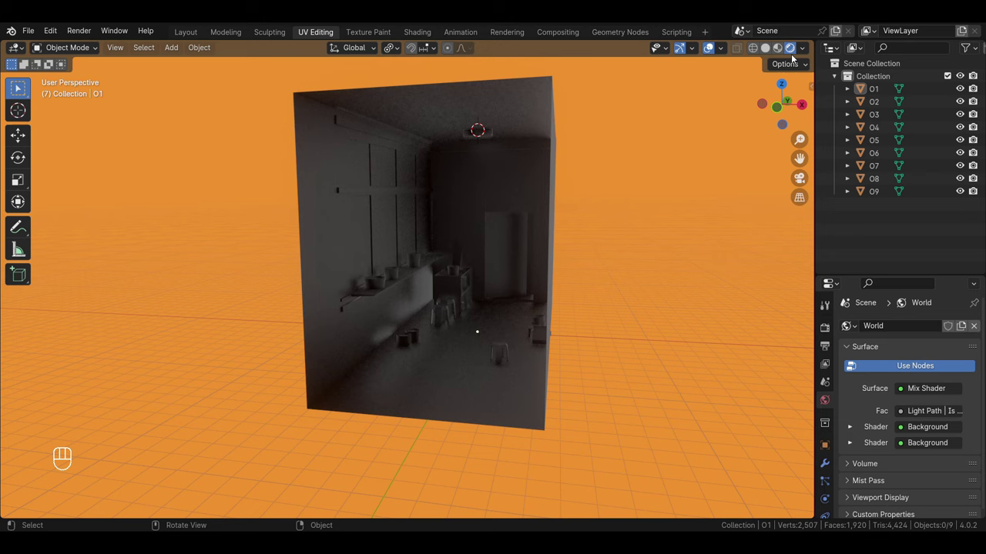
{"action": "left_click_drag", "start_coordinate": [592, 270], "coordinate": [595, 308]}
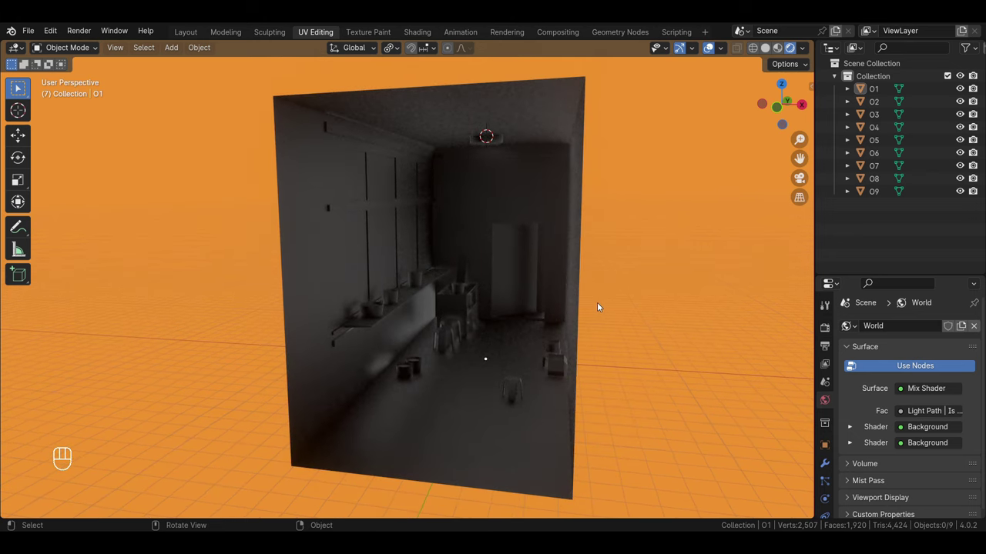
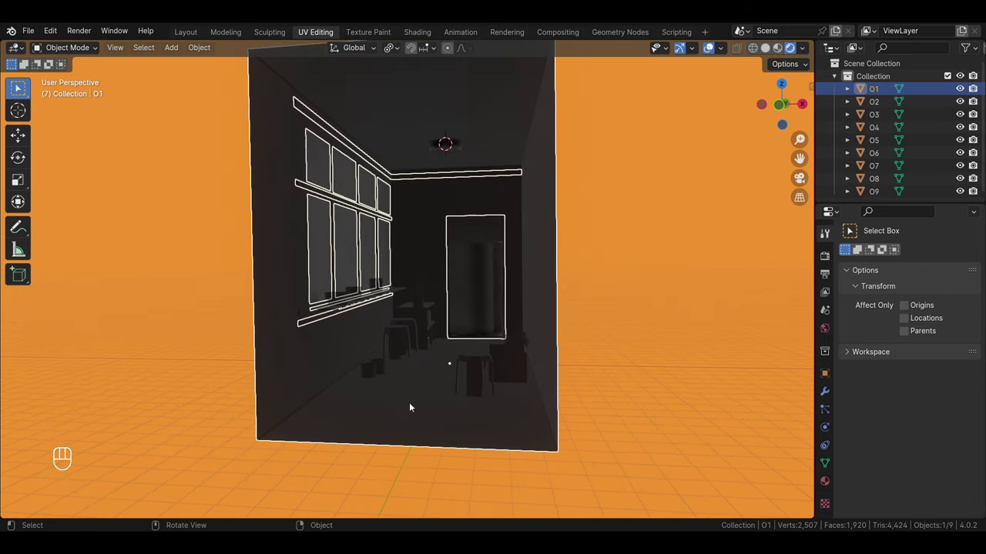
In Edit Mode select the full row of upper back-wall panel faces on the room mesh
{"action": "key", "text": "Tab"}
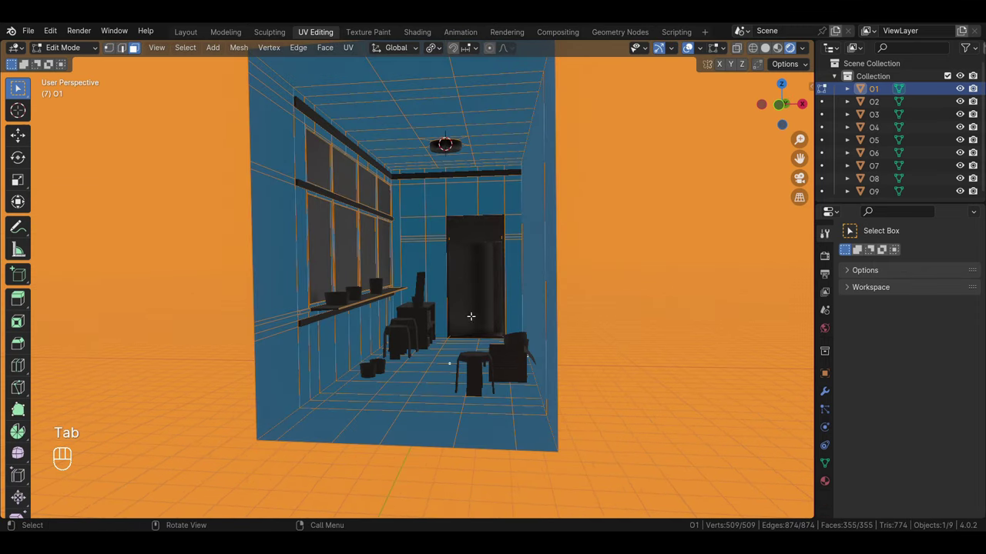
{"action": "double_click", "coordinate": [421, 210]}
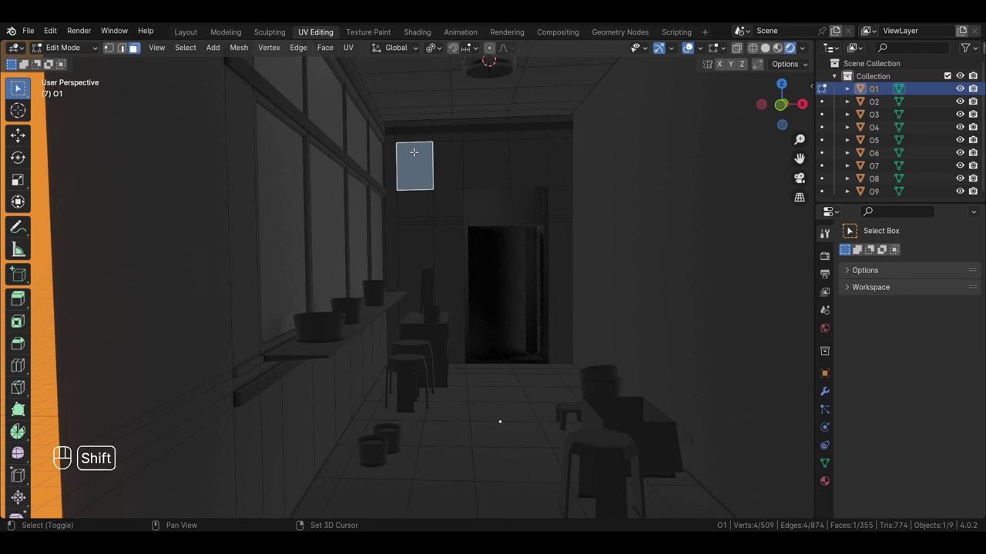
{"action": "left_click", "coordinate": [399, 141]}
{"action": "left_click", "coordinate": [478, 158]}
{"action": "left_click_drag", "start_coordinate": [549, 147], "coordinate": [562, 158]}
{"action": "left_click_drag", "start_coordinate": [434, 202], "coordinate": [454, 223]}
{"action": "left_click_drag", "start_coordinate": [567, 187], "coordinate": [572, 221]}
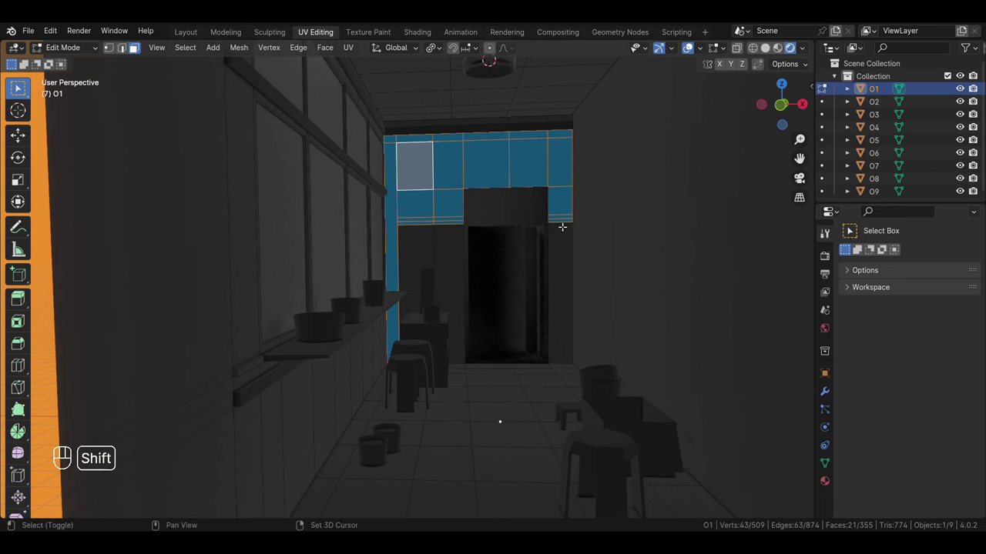
{"action": "left_click", "coordinate": [398, 126]}
{"action": "left_click", "coordinate": [571, 118]}
Add the trim strip above the windows and set the fill colour to a deeper red-orange
{"action": "middle_click", "coordinate": [435, 191]}
{"action": "left_click_drag", "start_coordinate": [267, 213], "coordinate": [287, 212]}
{"action": "left_click_drag", "start_coordinate": [300, 217], "coordinate": [314, 231]}
{"action": "left_click_drag", "start_coordinate": [260, 118], "coordinate": [264, 142]}
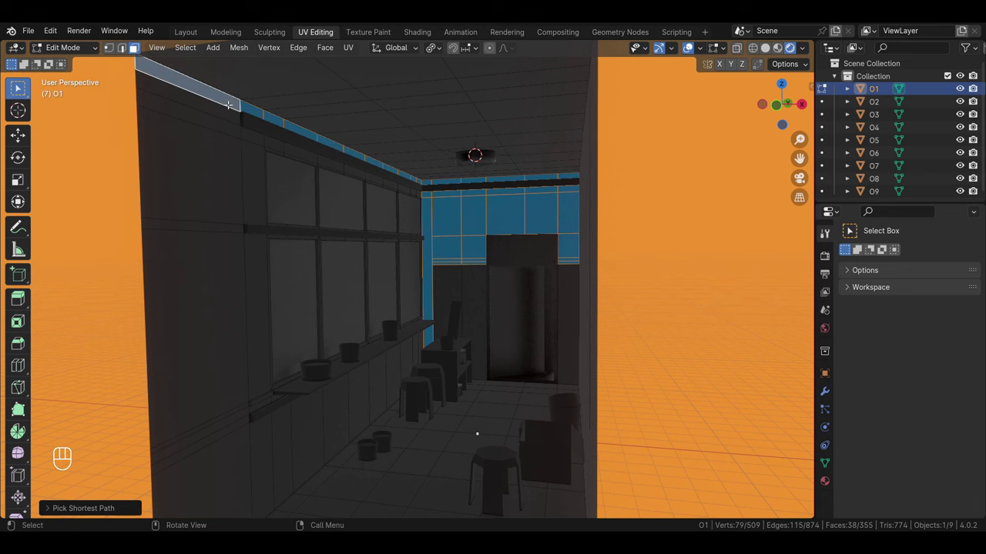
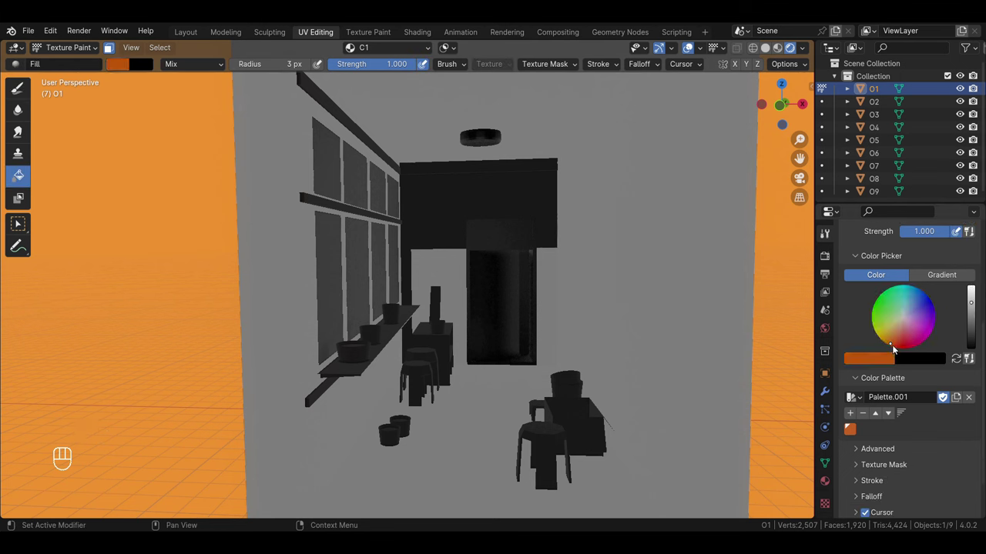
{"action": "left_click_drag", "start_coordinate": [894, 349], "coordinate": [895, 352]}
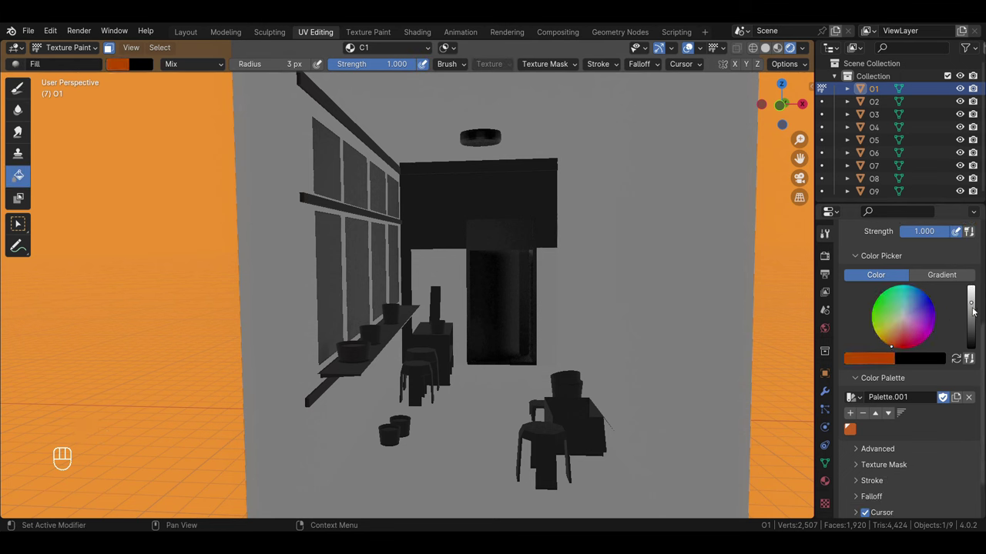
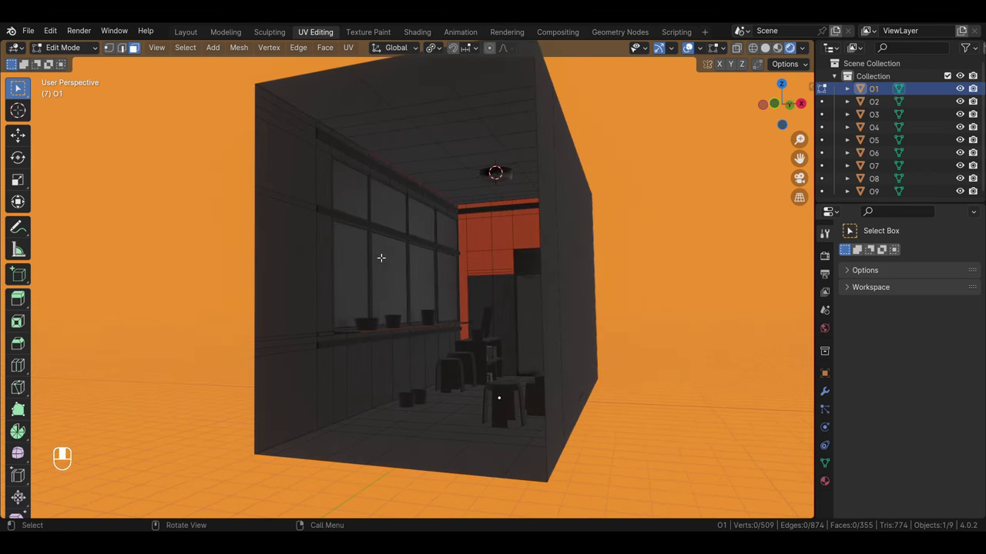
Select the lower back-wall panels and the counter front faces
{"action": "left_click_drag", "start_coordinate": [326, 129], "coordinate": [522, 283]}
{"action": "left_click_drag", "start_coordinate": [522, 283], "coordinate": [539, 291]}
{"action": "left_click", "coordinate": [439, 261]}
{"action": "left_click_drag", "start_coordinate": [458, 263], "coordinate": [555, 293]}
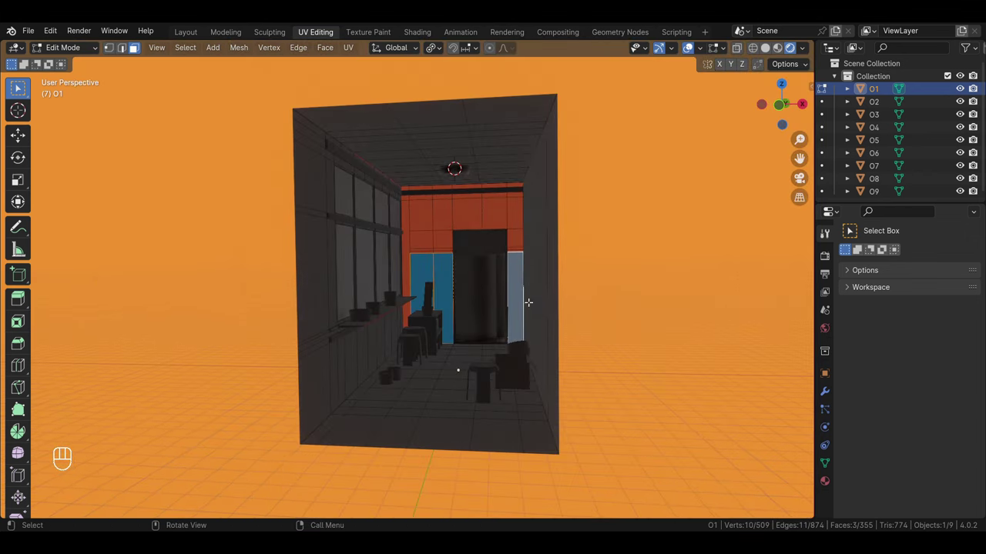
{"action": "left_click", "coordinate": [459, 321]}
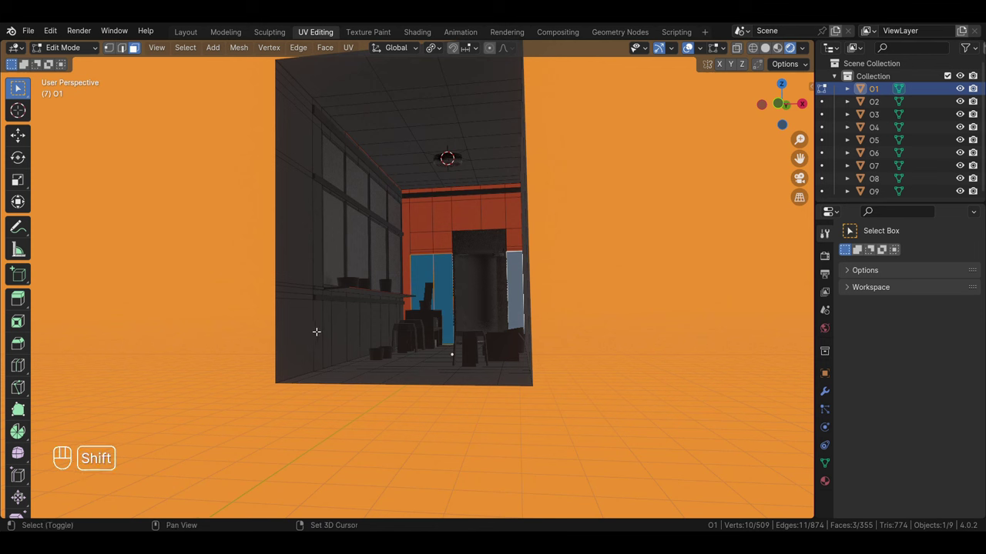
{"action": "left_click_drag", "start_coordinate": [309, 316], "coordinate": [345, 339]}
{"action": "left_click", "coordinate": [407, 312]}
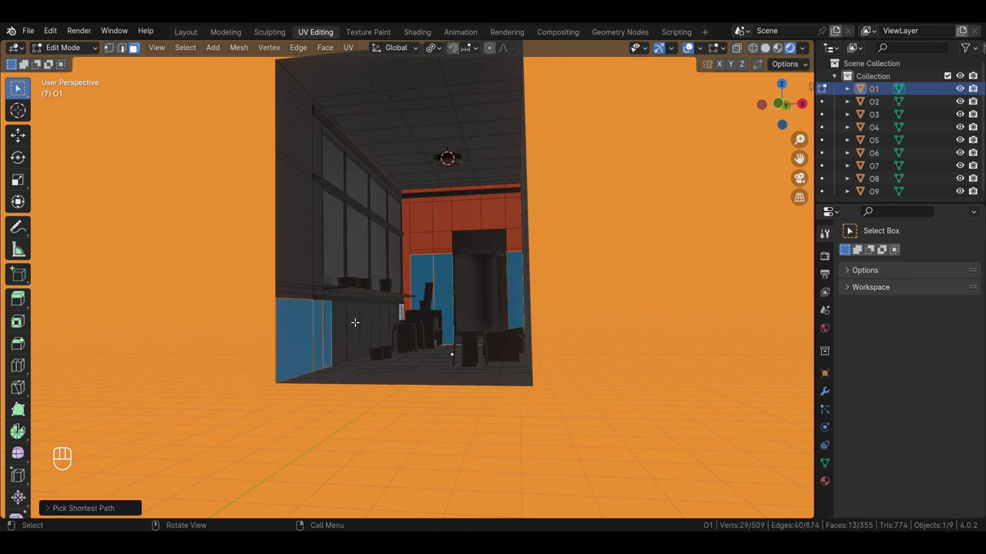
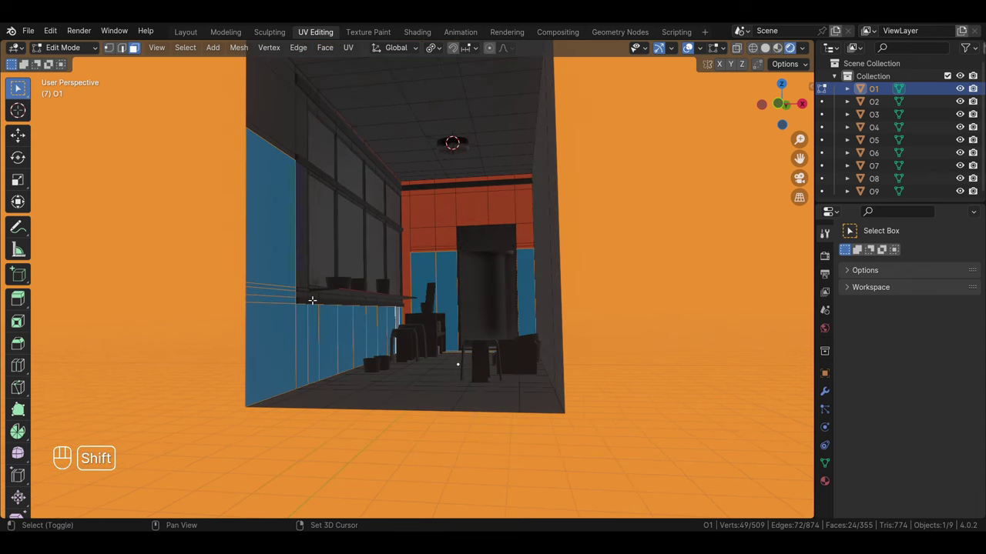
Add both side walls and the wall panels beside the doorway to the selection for the teal fill
{"action": "left_click_drag", "start_coordinate": [310, 294], "coordinate": [348, 332]}
{"action": "left_click_drag", "start_coordinate": [404, 309], "coordinate": [392, 337]}
{"action": "left_click", "coordinate": [261, 323]}
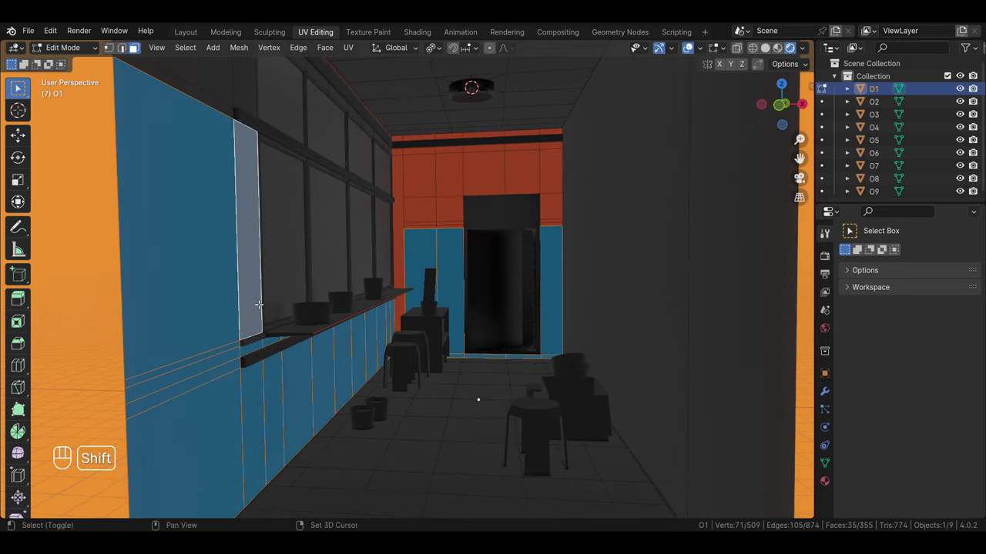
{"action": "left_click", "coordinate": [258, 295]}
{"action": "middle_click", "coordinate": [235, 239]}
{"action": "left_click", "coordinate": [177, 94]}
{"action": "left_click_drag", "start_coordinate": [250, 178], "coordinate": [249, 202]}
{"action": "left_click_drag", "start_coordinate": [246, 93], "coordinate": [252, 127]}
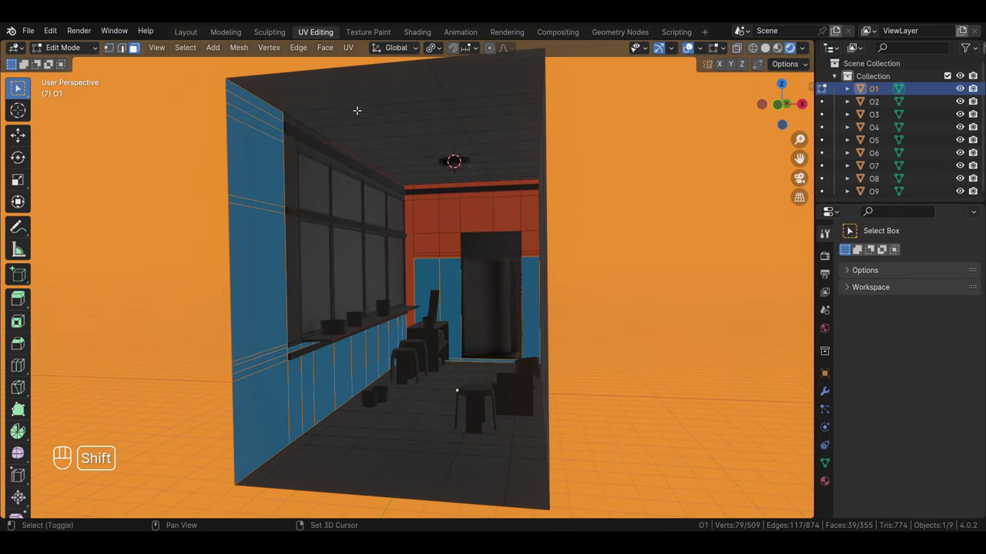
{"action": "left_click", "coordinate": [350, 90]}
{"action": "left_click", "coordinate": [297, 122]}
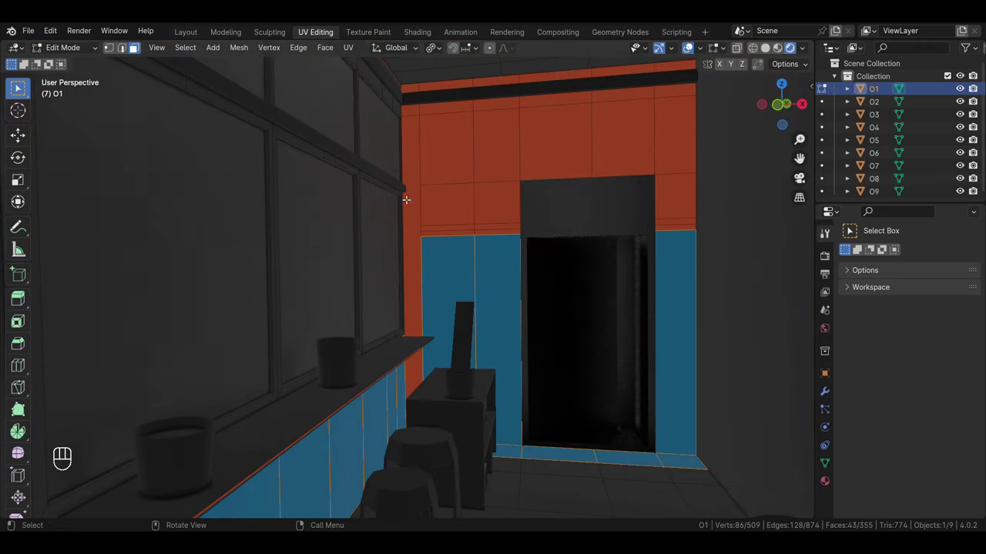
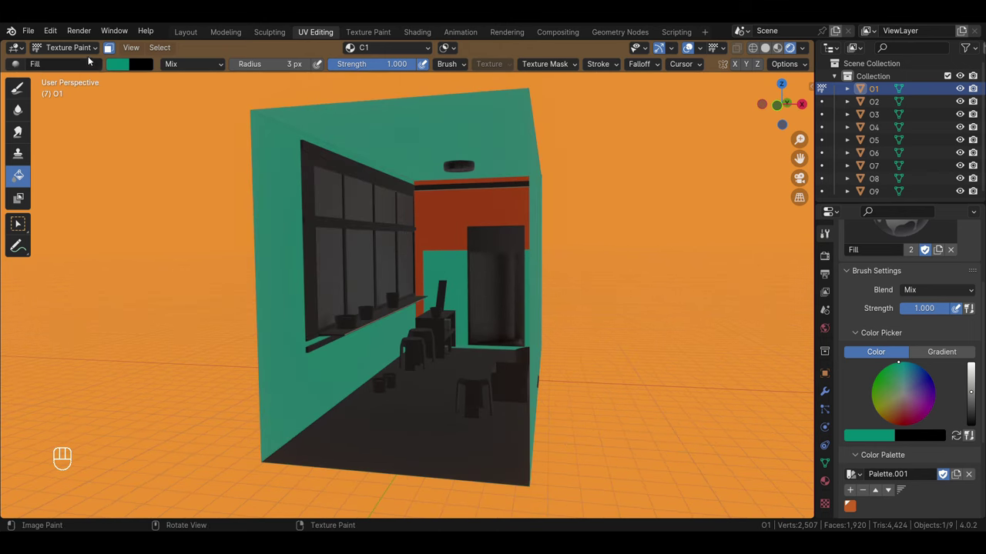
Pick the window frame object, enter Edit Mode and select all linked frame bar faces with L
{"action": "left_click_drag", "start_coordinate": [85, 53], "coordinate": [87, 69]}
{"action": "left_click", "coordinate": [314, 152]}
{"action": "key", "text": "Tab"}
{"action": "left_click", "coordinate": [324, 152]}
{"action": "key", "text": "l"}
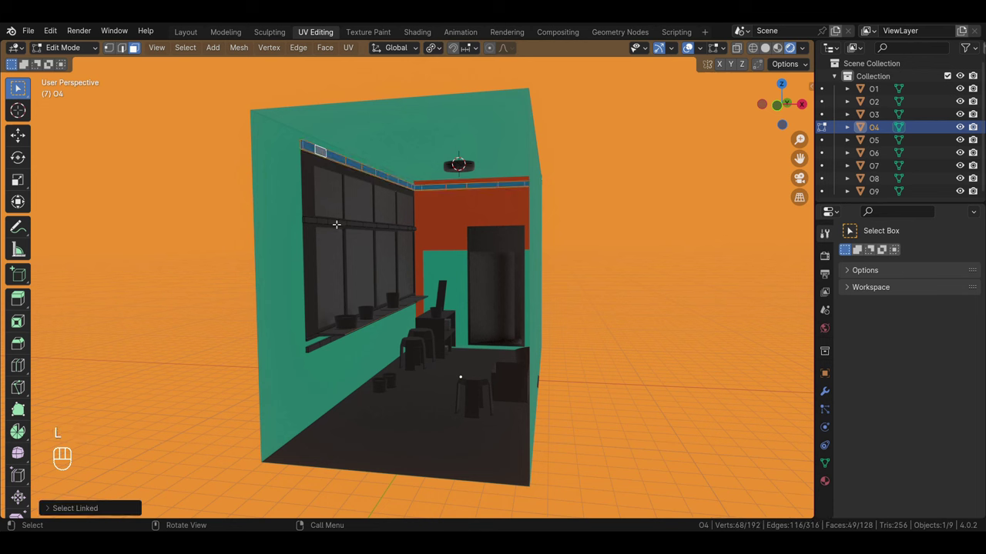
{"action": "key", "text": "l"}
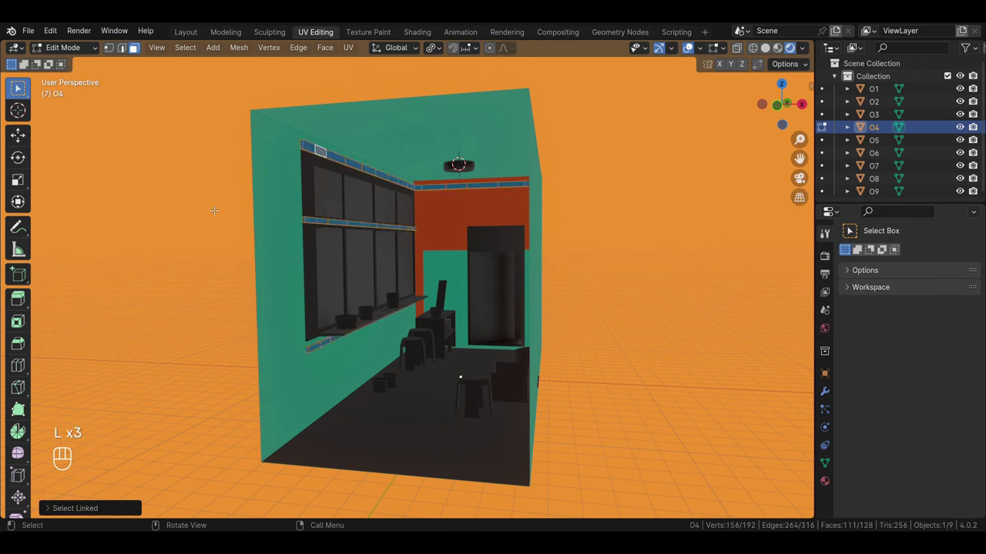
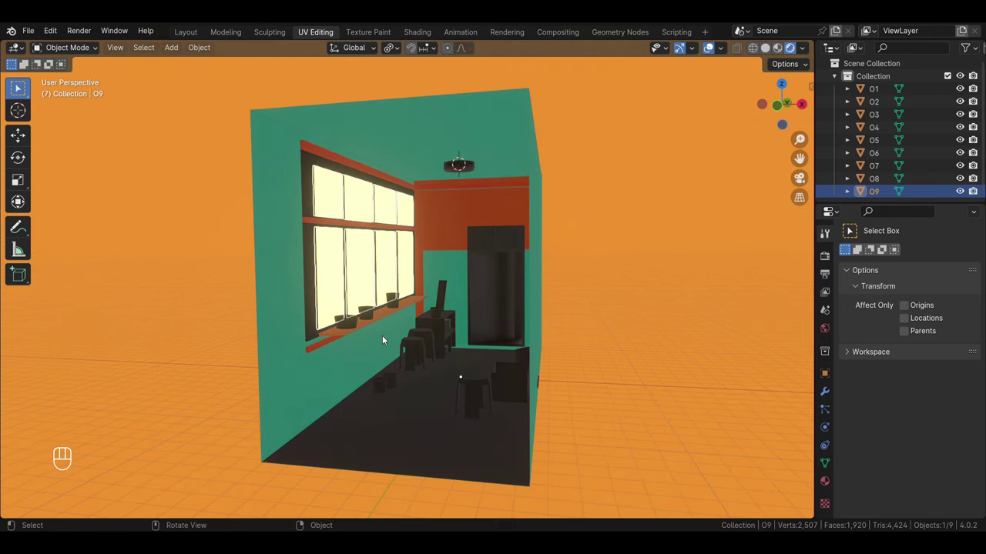
Select the room object O1, enter Edit Mode and pick the wall faces beside the window
{"action": "left_click", "coordinate": [314, 169]}
{"action": "left_click", "coordinate": [197, 216]}
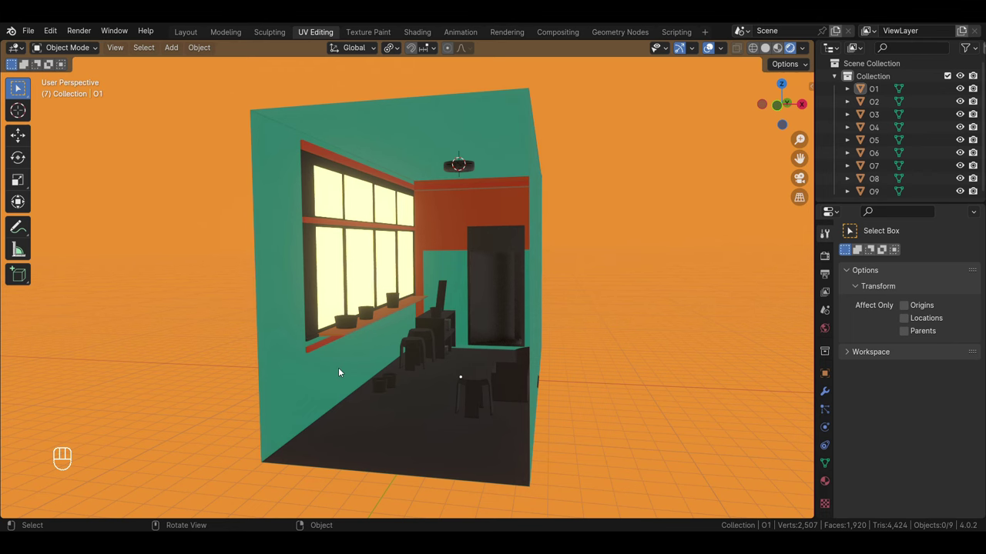
{"action": "left_click", "coordinate": [315, 321]}
{"action": "key", "text": "Tab"}
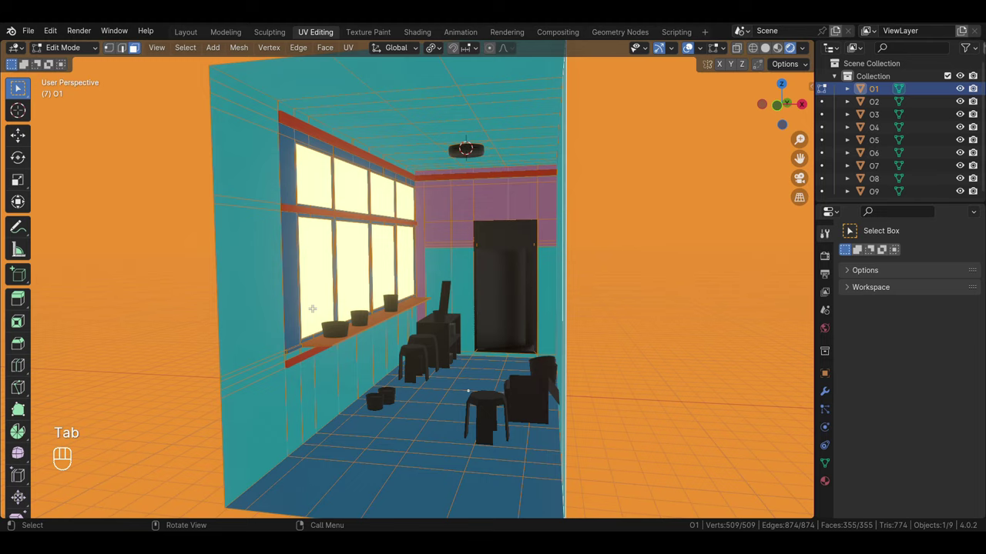
{"action": "left_click", "coordinate": [377, 311]}
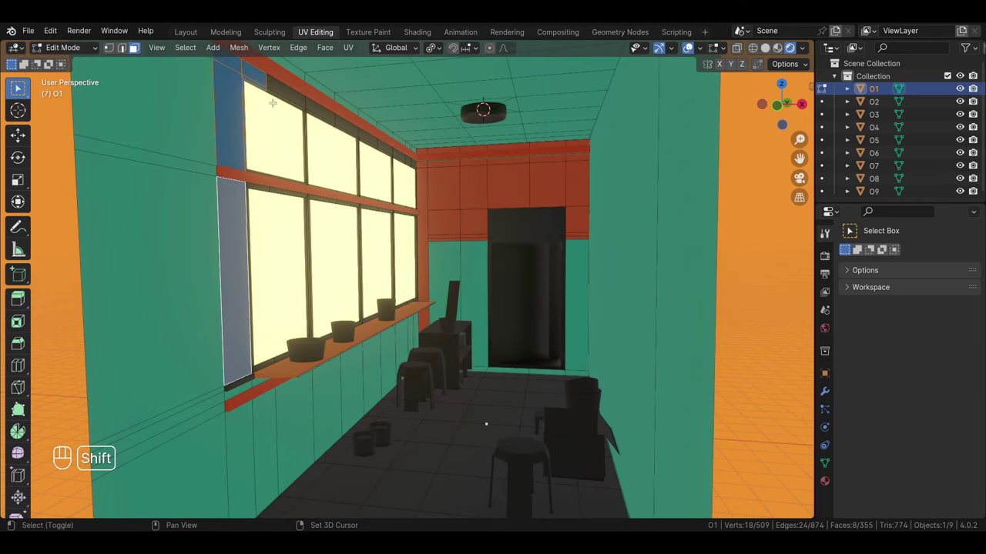
{"action": "left_click", "coordinate": [376, 312]}
{"action": "left_click_drag", "start_coordinate": [377, 310], "coordinate": [282, 356]}
{"action": "left_click", "coordinate": [281, 356]}
{"action": "left_click", "coordinate": [282, 356]}
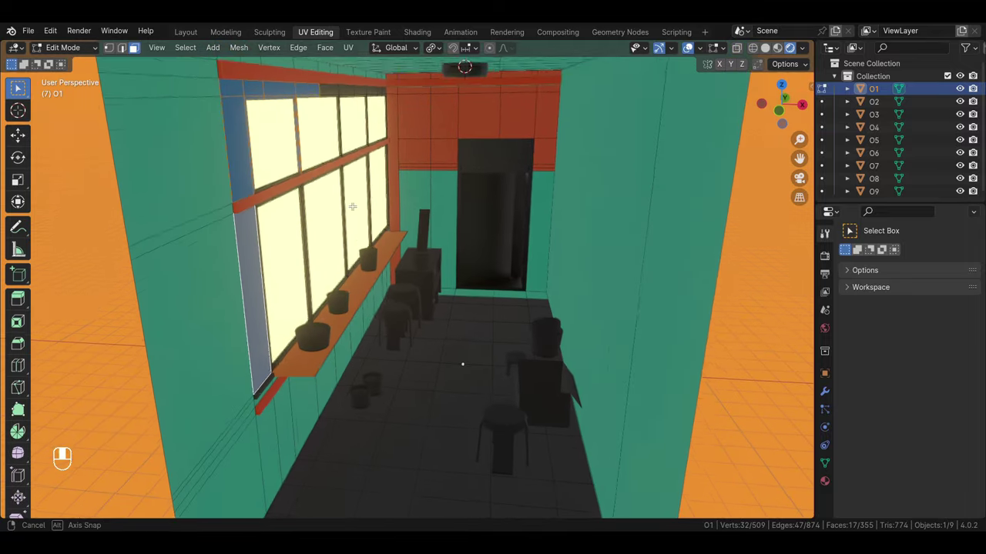
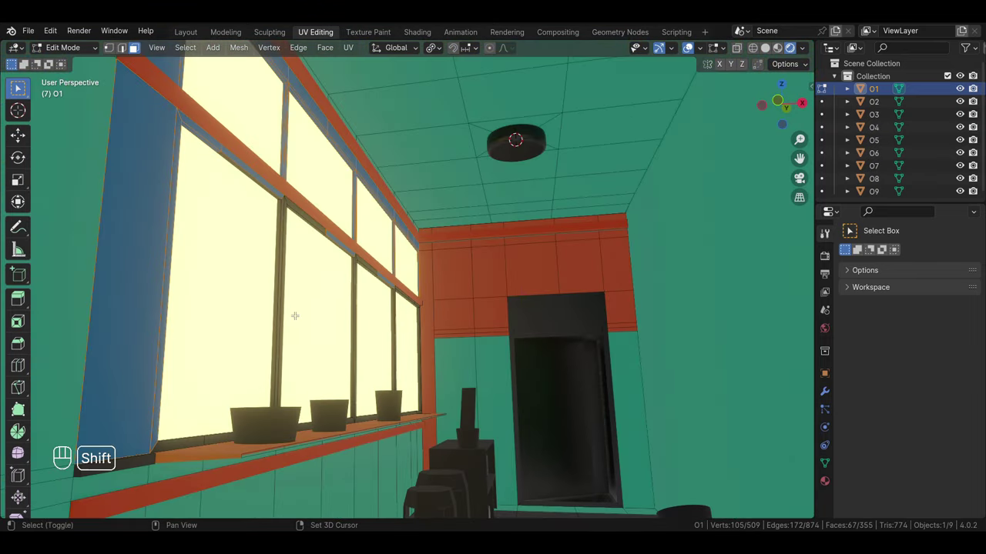
Add the wall faces above the windows and more faces across the window wall
{"action": "left_click", "coordinate": [310, 421]}
{"action": "left_click", "coordinate": [310, 420]}
{"action": "left_click", "coordinate": [311, 420]}
{"action": "left_click", "coordinate": [310, 421]}
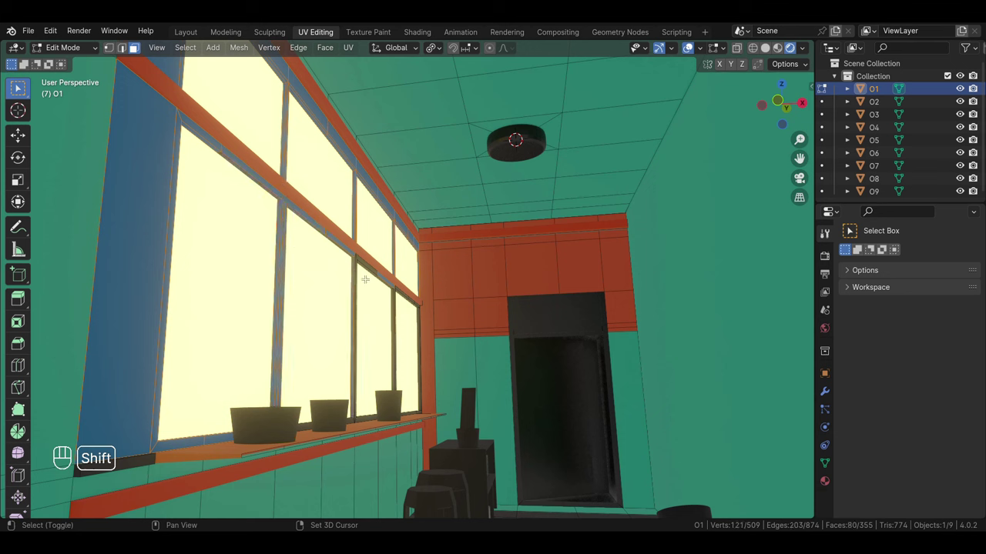
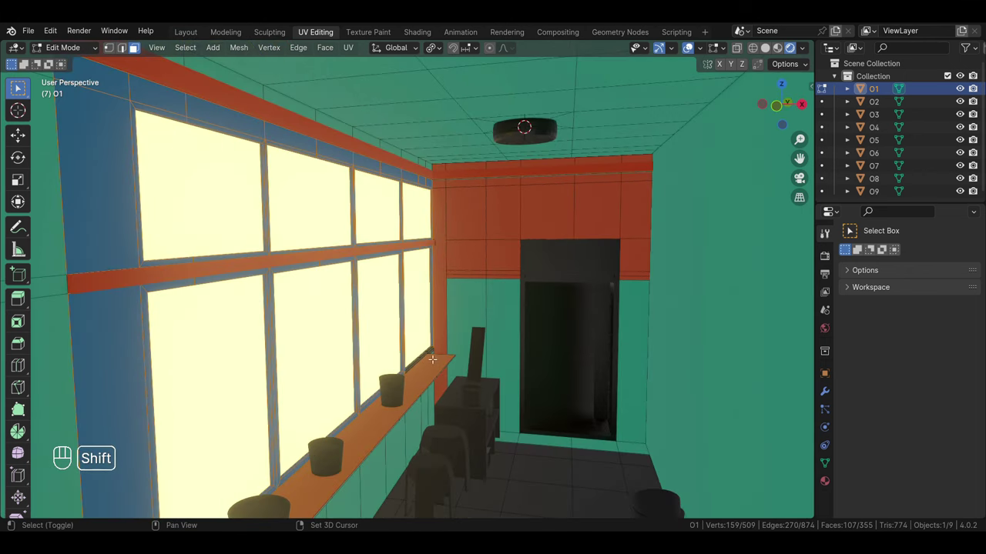
{"action": "left_click", "coordinate": [430, 360]}
{"action": "left_click", "coordinate": [437, 395]}
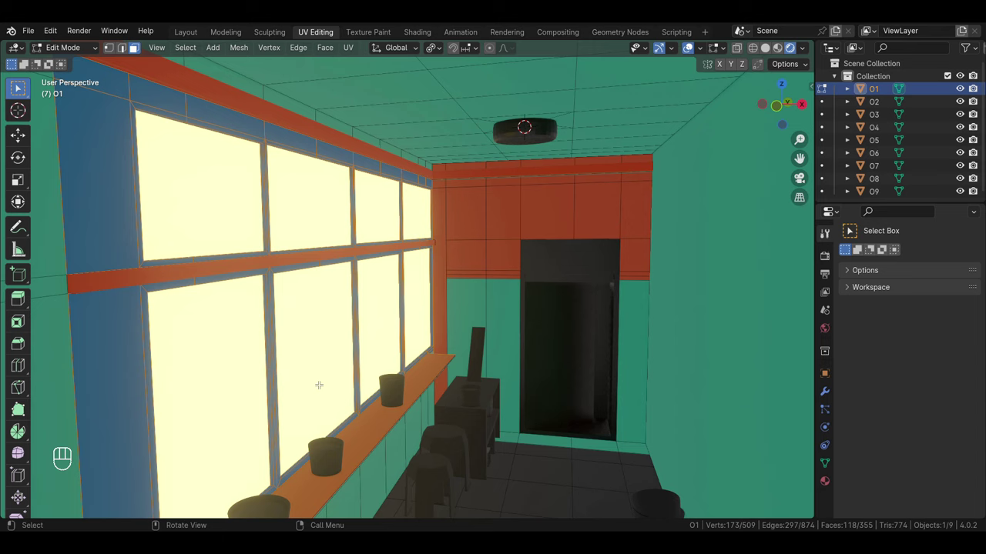
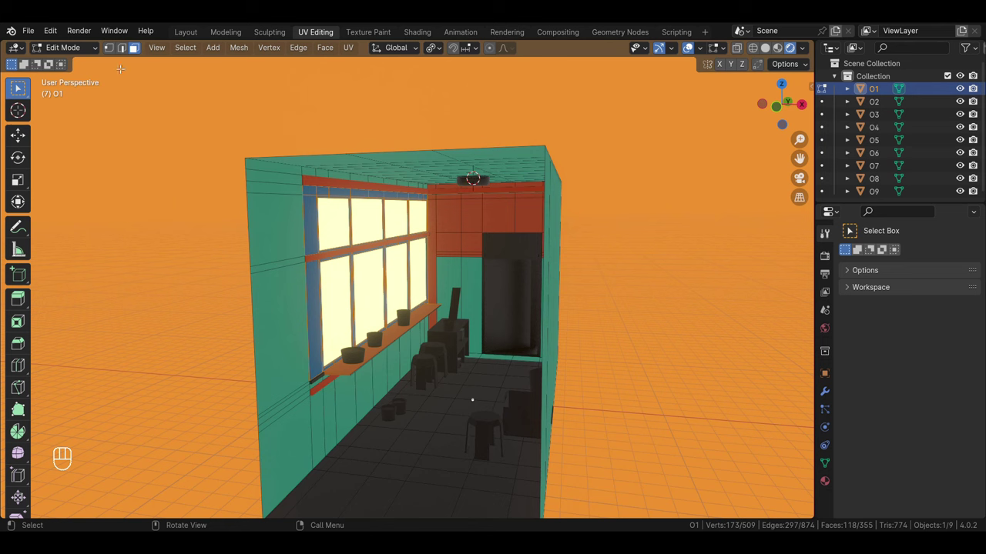
Switch to Texture Paint and lighten the colour to a pale warm yellow for the sunlight patches
{"action": "left_click", "coordinate": [57, 54]}
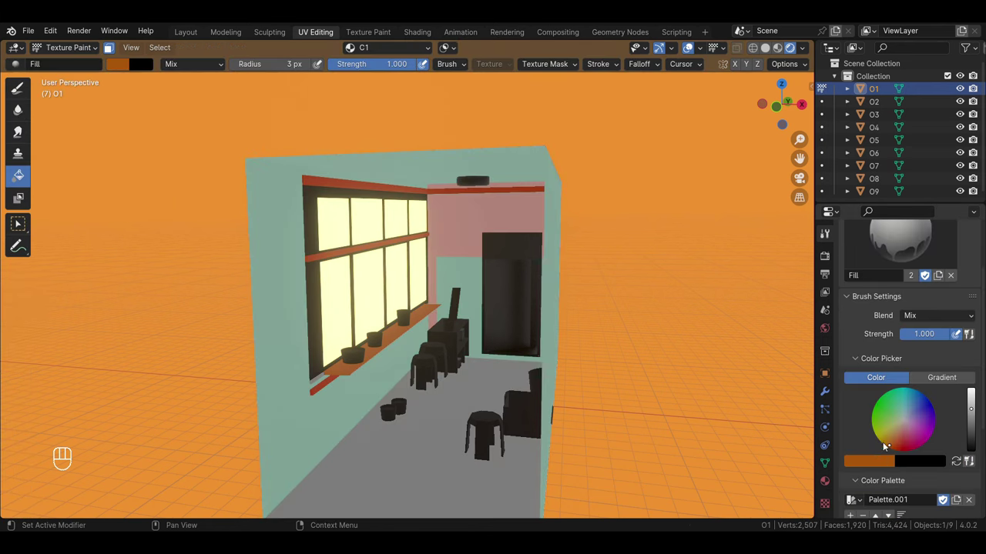
{"action": "left_click", "coordinate": [396, 318]}
{"action": "double_click", "coordinate": [396, 318]}
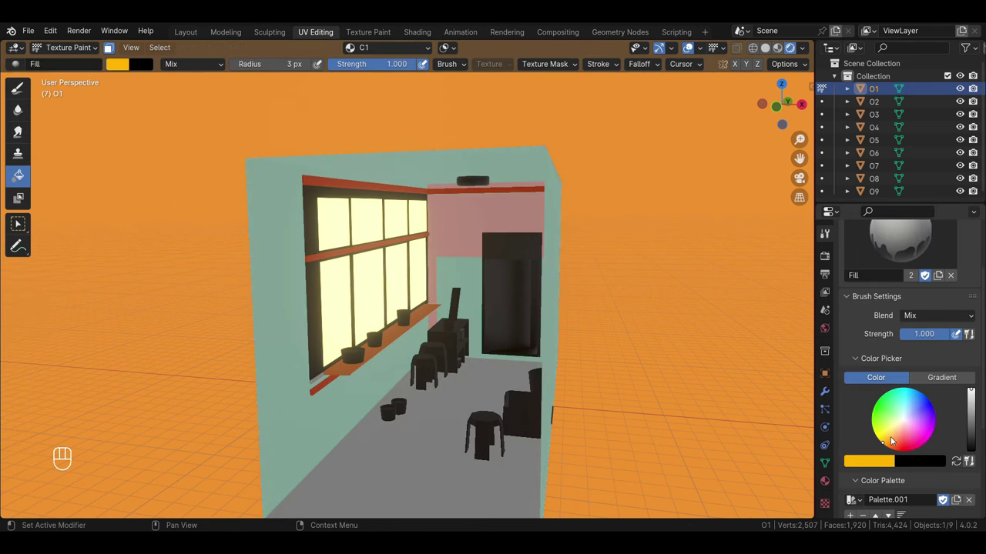
{"action": "left_click", "coordinate": [395, 318]}
{"action": "left_click", "coordinate": [396, 318]}
{"action": "left_click", "coordinate": [395, 319]}
{"action": "left_click", "coordinate": [396, 318]}
{"action": "left_click", "coordinate": [396, 318]}
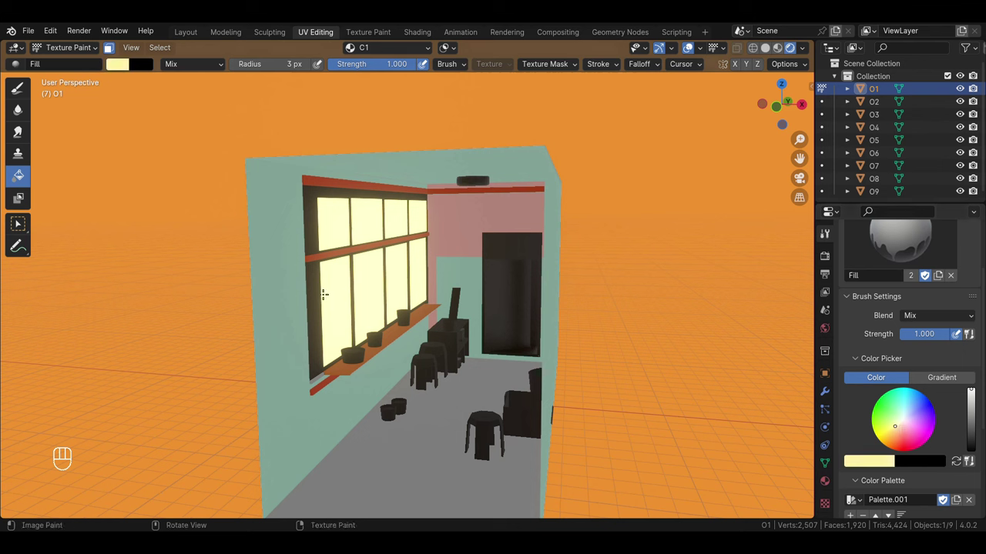
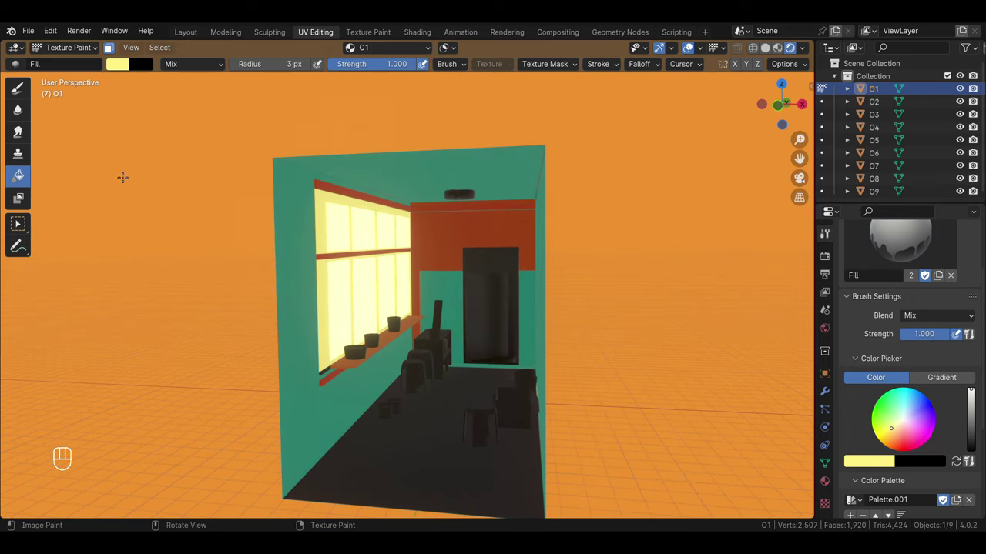
Move the view in toward the doorway
{"action": "left_click_drag", "start_coordinate": [59, 56], "coordinate": [69, 75]}
{"action": "left_click_drag", "start_coordinate": [69, 50], "coordinate": [75, 62]}
{"action": "left_click_drag", "start_coordinate": [371, 407], "coordinate": [468, 342]}
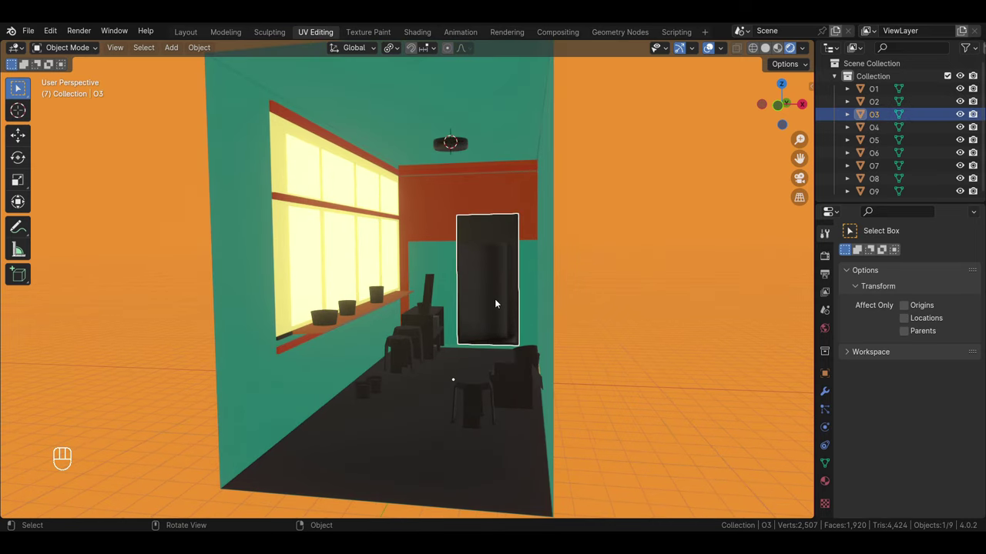
Pick the doorway object O3, isolate it in local view and enter Edit Mode
{"action": "middle_click", "coordinate": [502, 304]}
{"action": "left_click", "coordinate": [517, 301]}
{"action": "middle_click", "coordinate": [503, 317]}
{"action": "left_click_drag", "start_coordinate": [526, 321], "coordinate": [491, 305]}
{"action": "middle_click", "coordinate": [505, 305]}
{"action": "key", "text": "/"}
{"action": "key", "text": "Tab"}
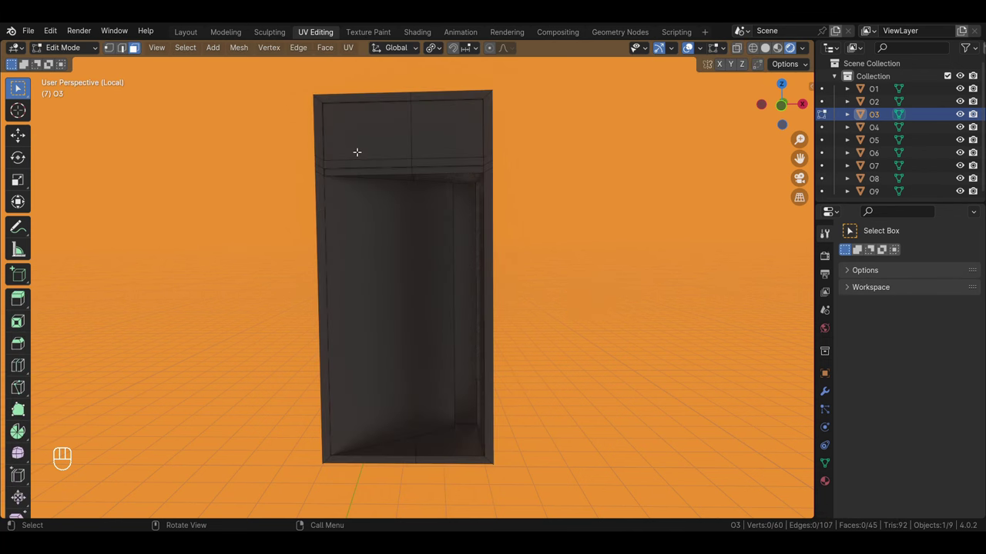
Select both transom panel faces and the ledge faces below the transom
{"action": "left_click", "coordinate": [359, 150]}
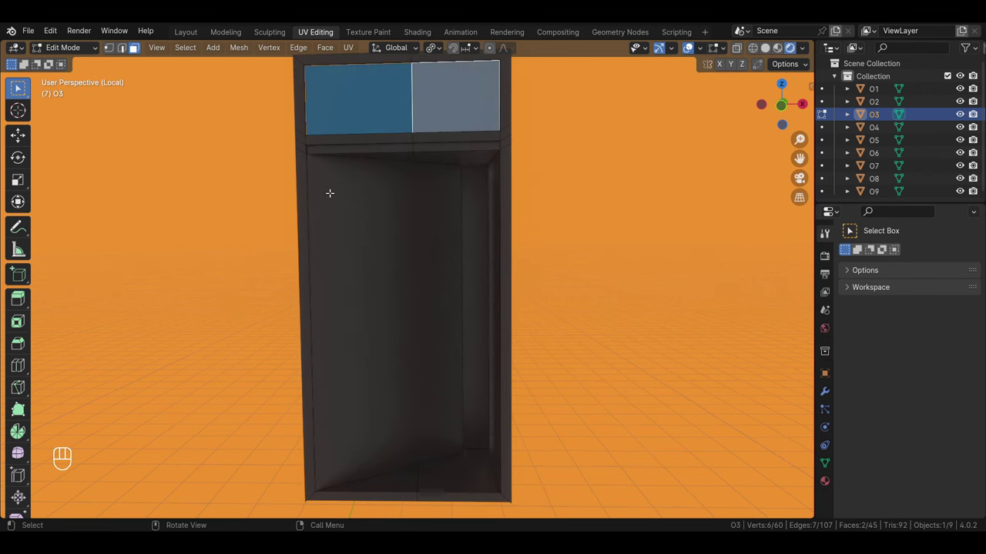
{"action": "left_click", "coordinate": [485, 145]}
{"action": "left_click_drag", "start_coordinate": [403, 207], "coordinate": [393, 135]}
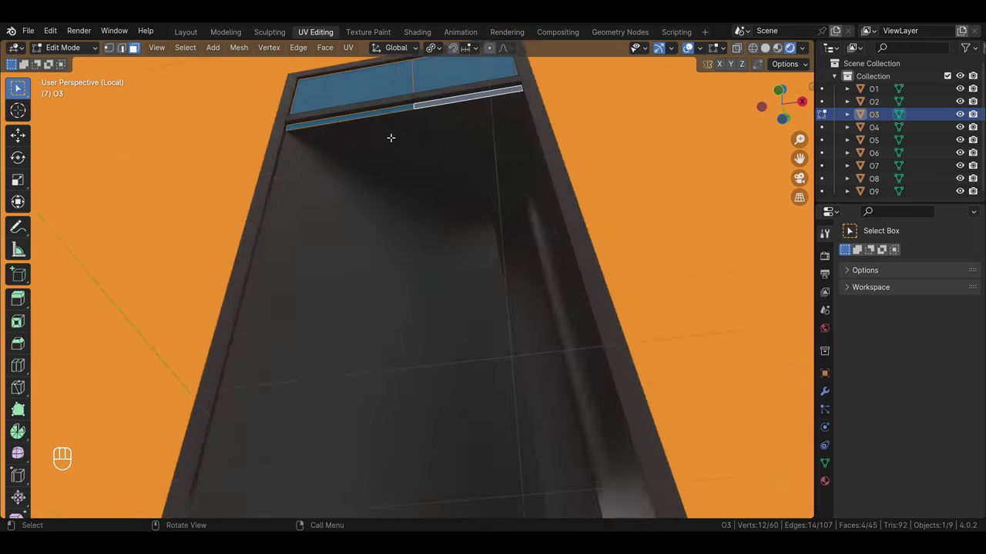
{"action": "left_click_drag", "start_coordinate": [394, 165], "coordinate": [381, 161]}
{"action": "left_click", "coordinate": [382, 105]}
{"action": "left_click", "coordinate": [455, 91]}
{"action": "left_click", "coordinate": [335, 165]}
Add the back transom faces and orbit down along the door's side to check the selection
{"action": "left_click_drag", "start_coordinate": [269, 113], "coordinate": [271, 166]}
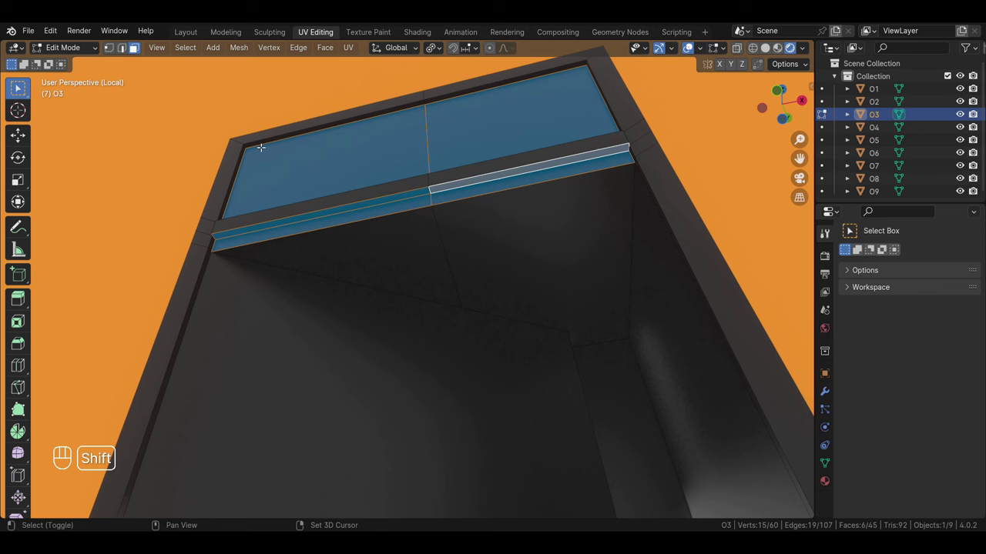
{"action": "left_click", "coordinate": [249, 152]}
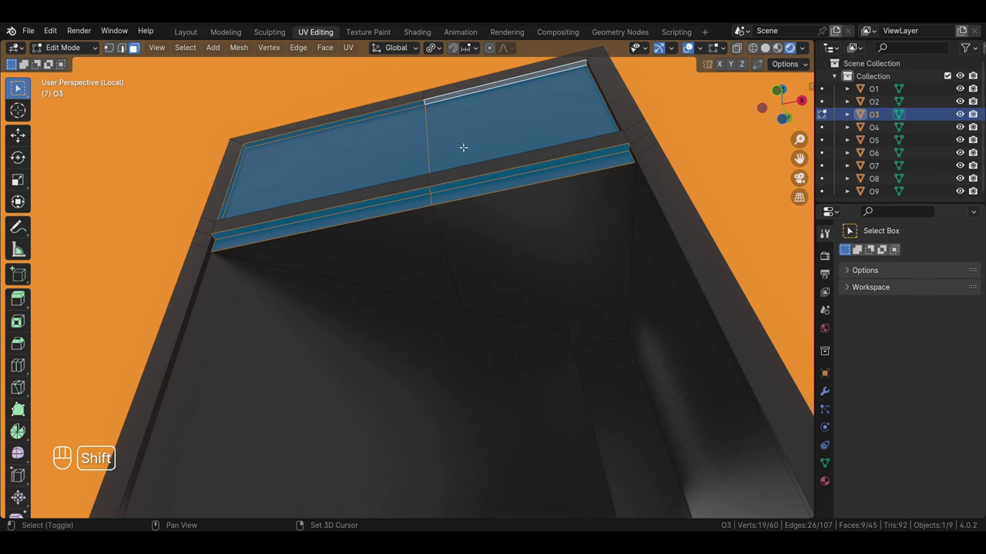
{"action": "left_click", "coordinate": [564, 140]}
{"action": "left_click_drag", "start_coordinate": [568, 141], "coordinate": [607, 150]}
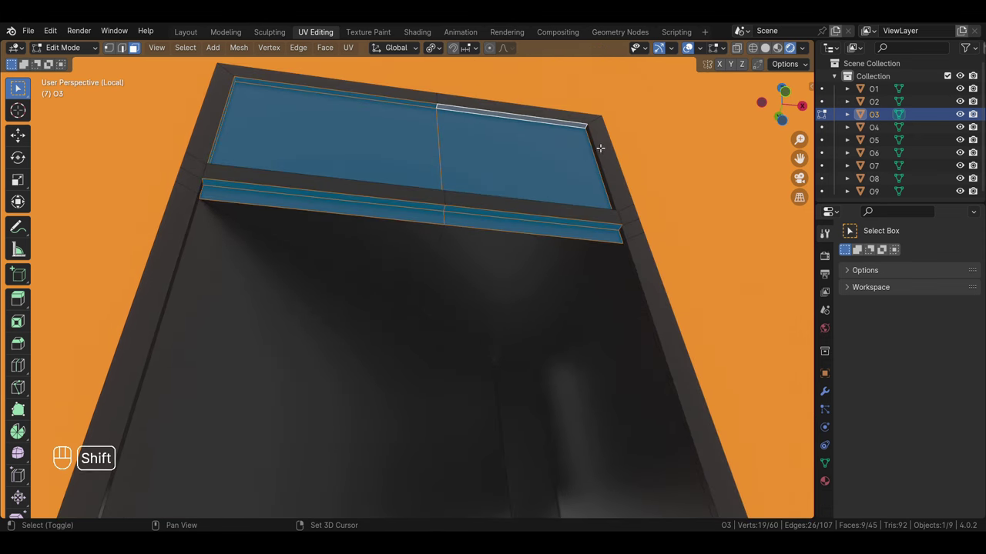
{"action": "left_click_drag", "start_coordinate": [582, 182], "coordinate": [463, 238]}
{"action": "left_click_drag", "start_coordinate": [422, 197], "coordinate": [484, 207]}
{"action": "left_click_drag", "start_coordinate": [308, 262], "coordinate": [295, 233]}
{"action": "middle_click", "coordinate": [275, 203]}
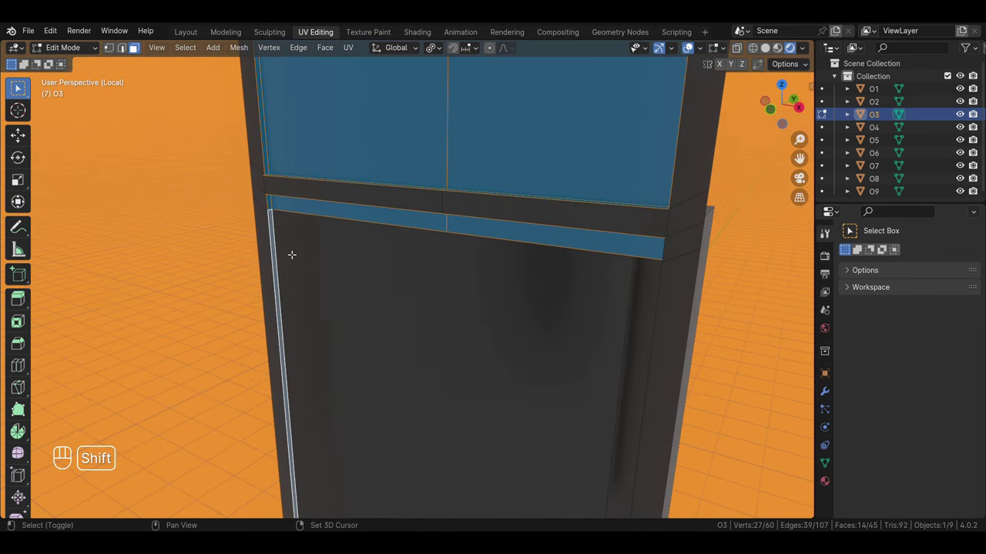
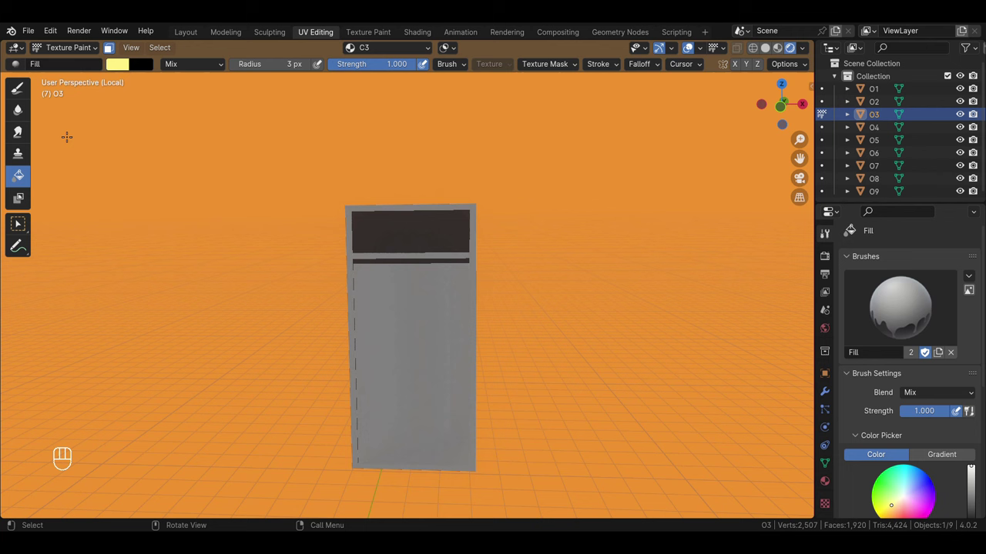
Fill the masked transom faces with a darkened version of the saved brown
{"action": "left_click_drag", "start_coordinate": [891, 416], "coordinate": [967, 402]}
{"action": "left_click", "coordinate": [972, 396]}
{"action": "double_click", "coordinate": [976, 407]}
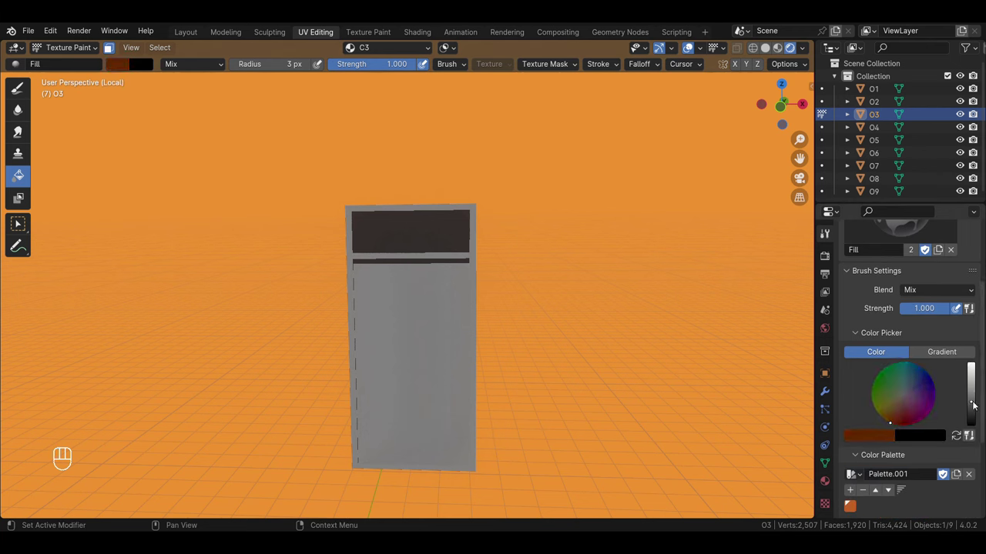
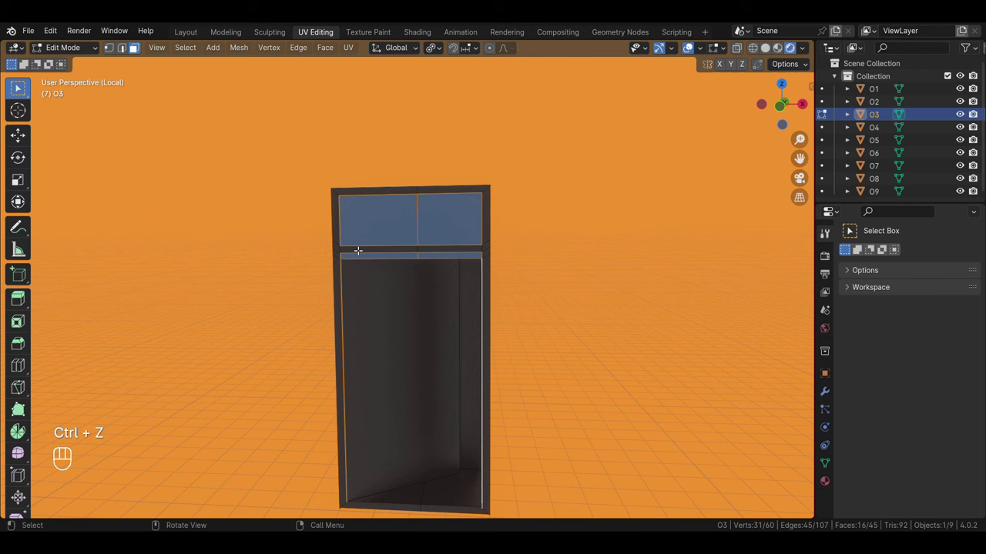
Fill the door leaf and frame faces with a lighter reddish brown and leave paint mode
{"action": "left_click", "coordinate": [193, 56]}
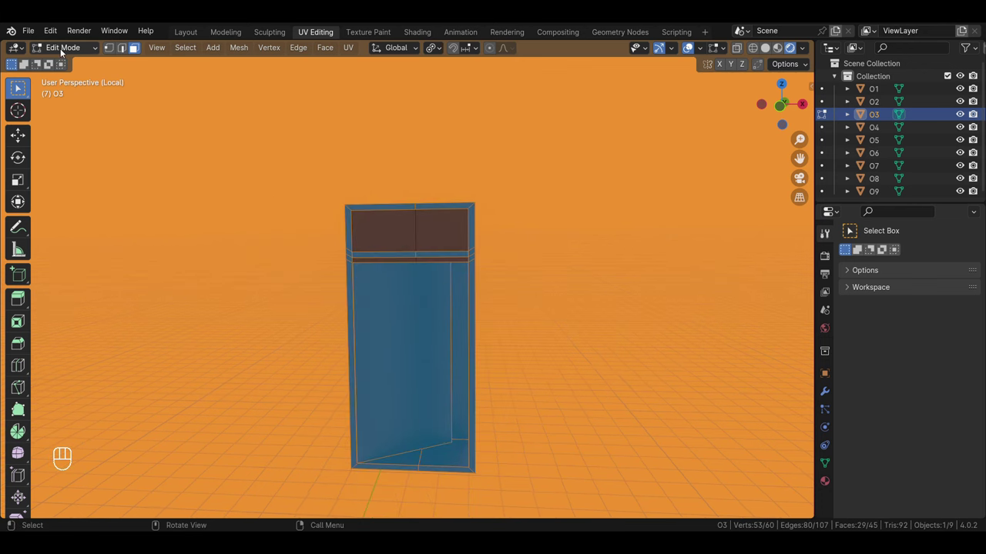
{"action": "left_click_drag", "start_coordinate": [64, 54], "coordinate": [71, 142]}
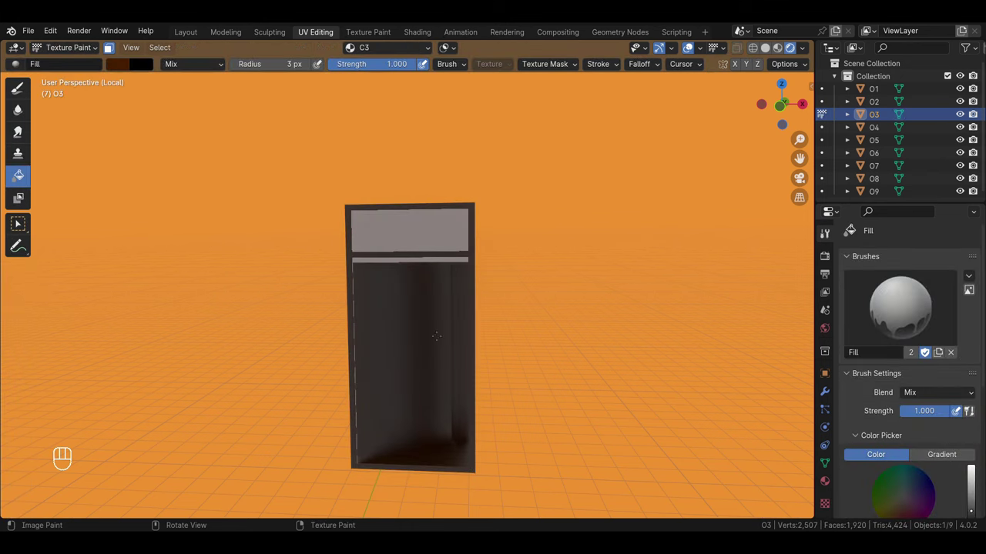
{"action": "double_click", "coordinate": [974, 451]}
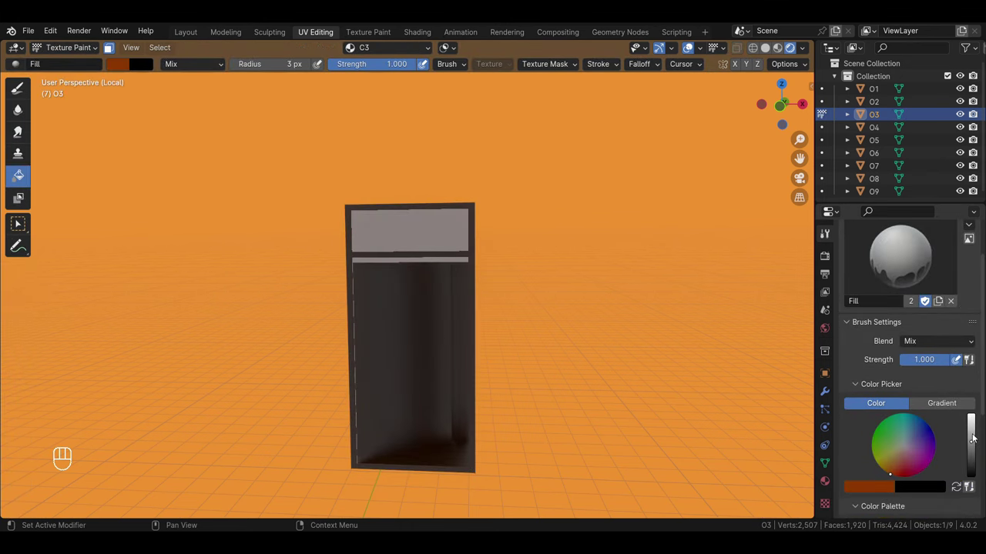
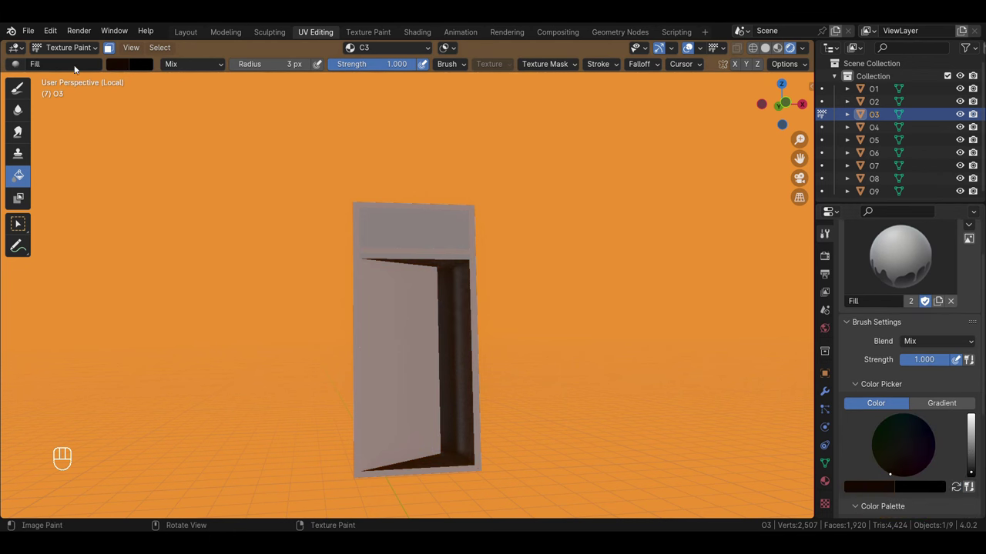
{"action": "left_click", "coordinate": [75, 53]}
Return to the full room view and select both transom panel faces of the doorway
{"action": "middle_click", "coordinate": [511, 317]}
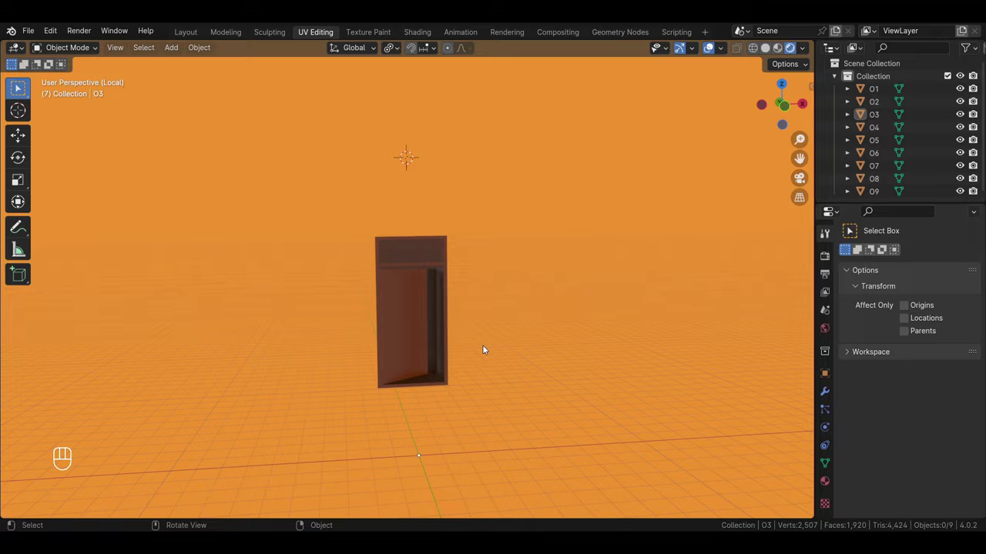
{"action": "key", "text": "/"}
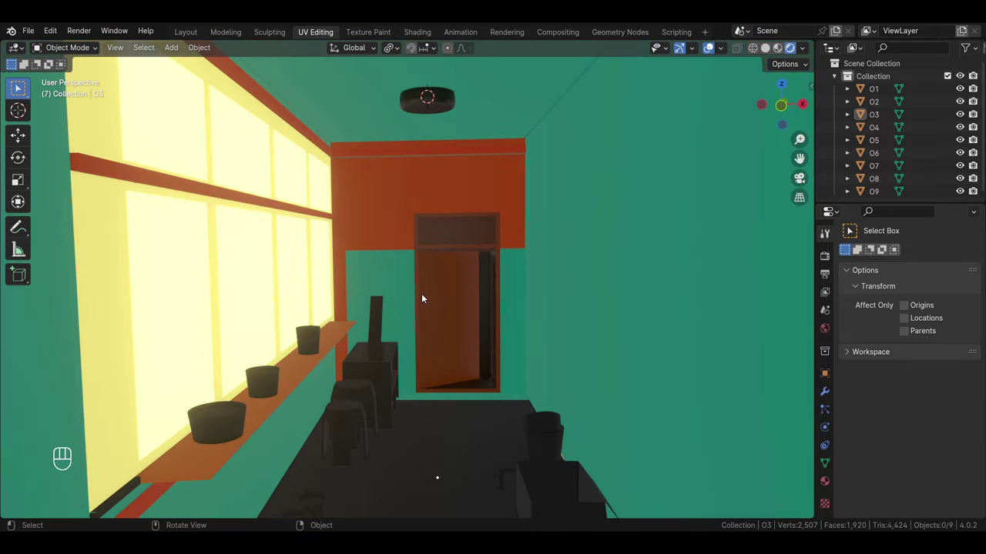
{"action": "left_click", "coordinate": [439, 282]}
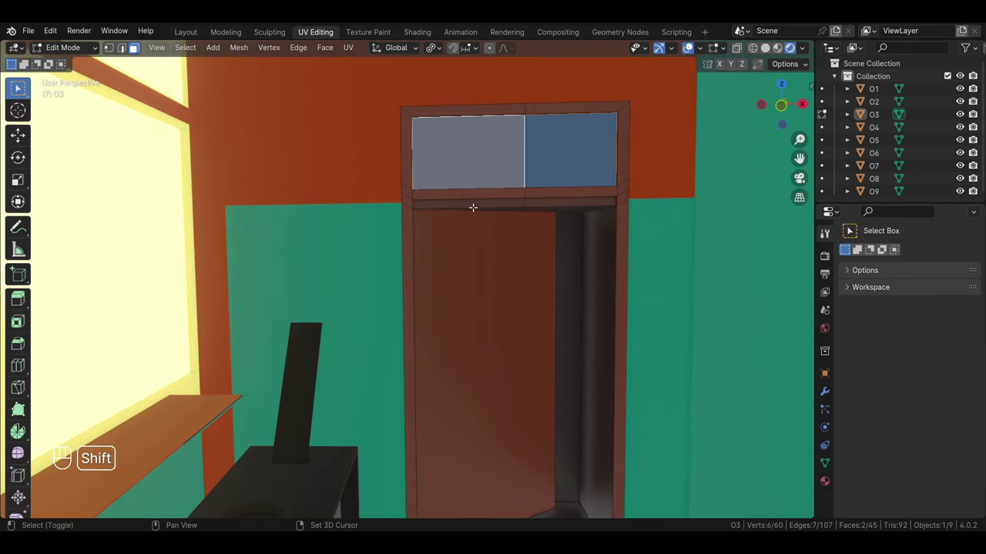
{"action": "left_click", "coordinate": [548, 205]}
{"action": "middle_click", "coordinate": [549, 205]}
Refill the transom with a darker brown, then reselect the panels and ledge strip
{"action": "left_click_drag", "start_coordinate": [86, 54], "coordinate": [88, 133]}
{"action": "left_click", "coordinate": [977, 438]}
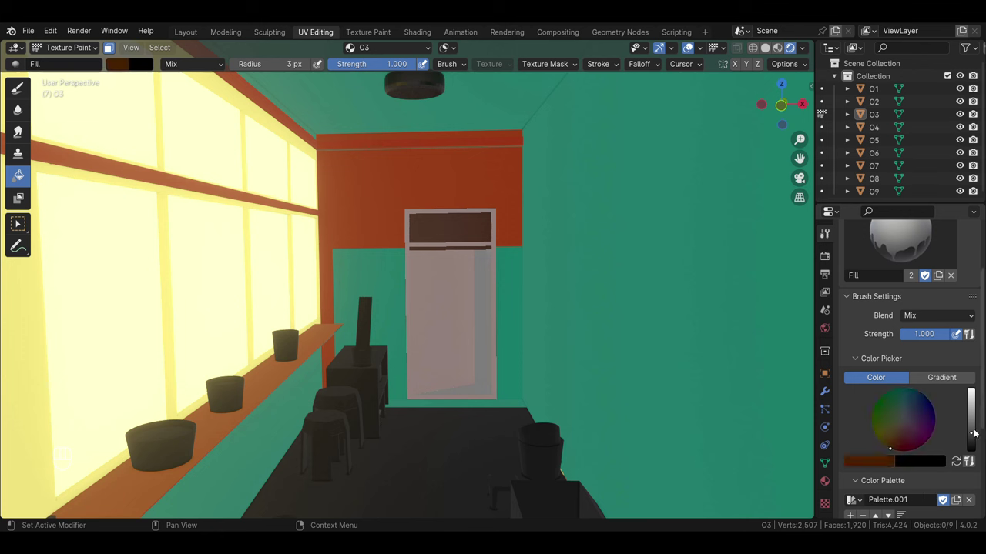
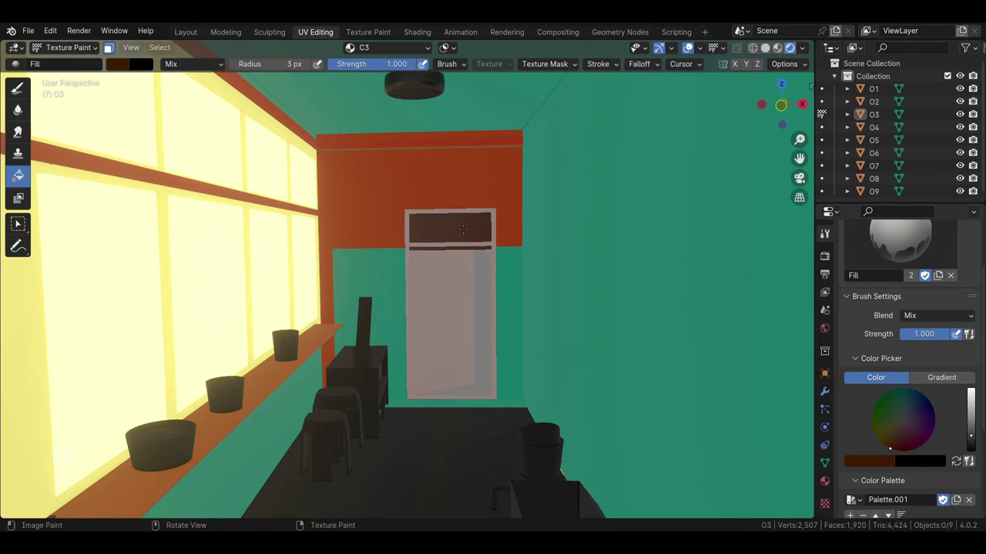
{"action": "key", "text": "a"}
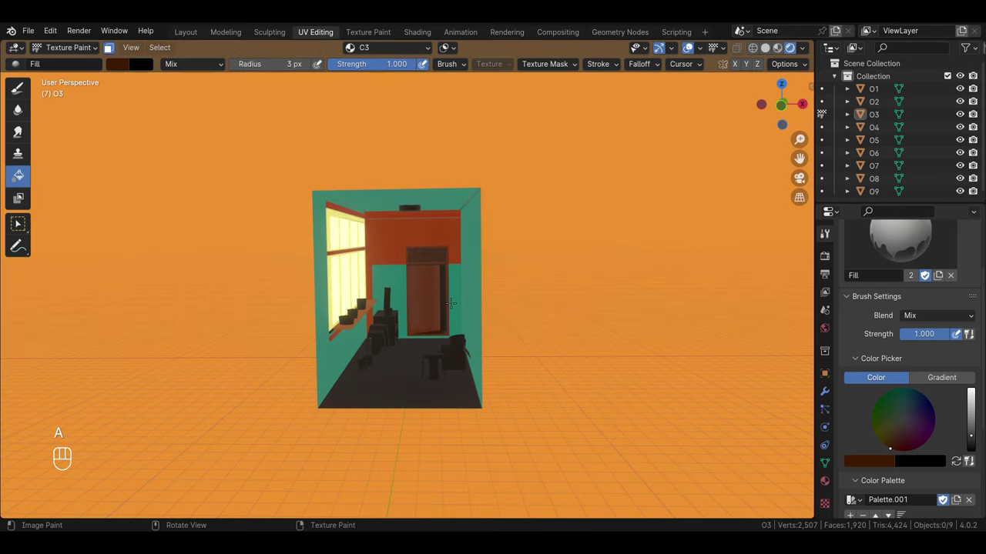
{"action": "middle_click", "coordinate": [90, 82]}
{"action": "left_click", "coordinate": [445, 228]}
{"action": "left_click_drag", "start_coordinate": [481, 225], "coordinate": [468, 242]}
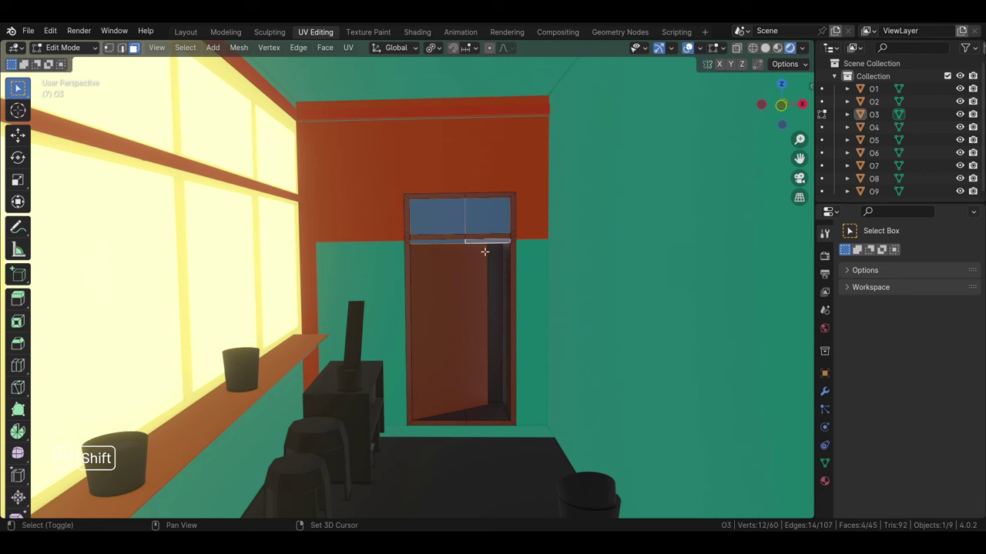
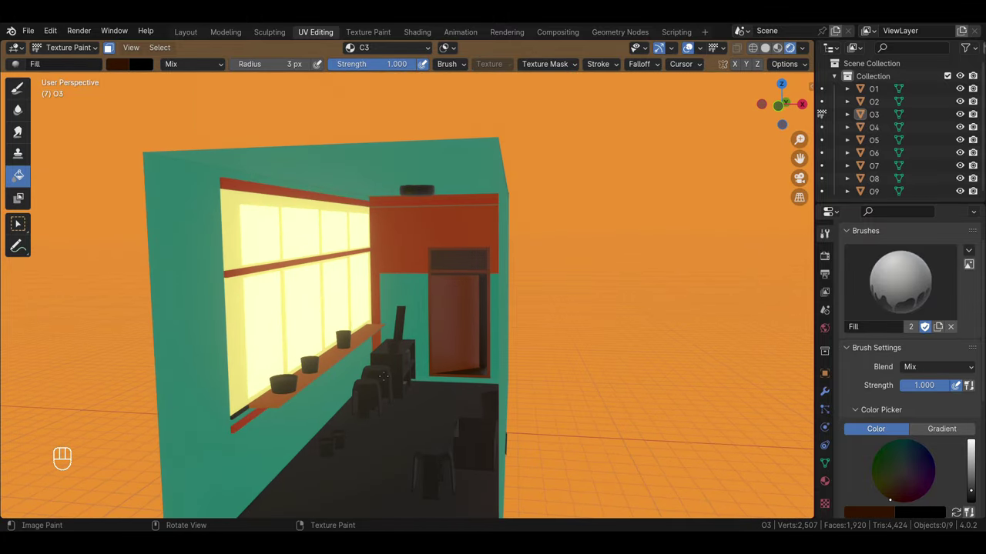
Select props object O6, pick its box and shelf faces and fill them with orange
{"action": "left_click", "coordinate": [54, 50]}
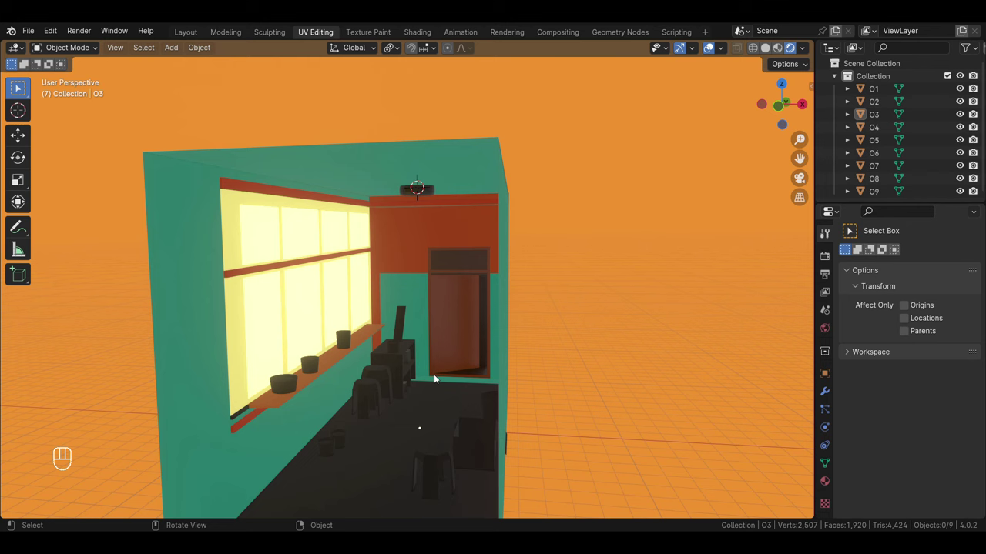
{"action": "left_click", "coordinate": [397, 360]}
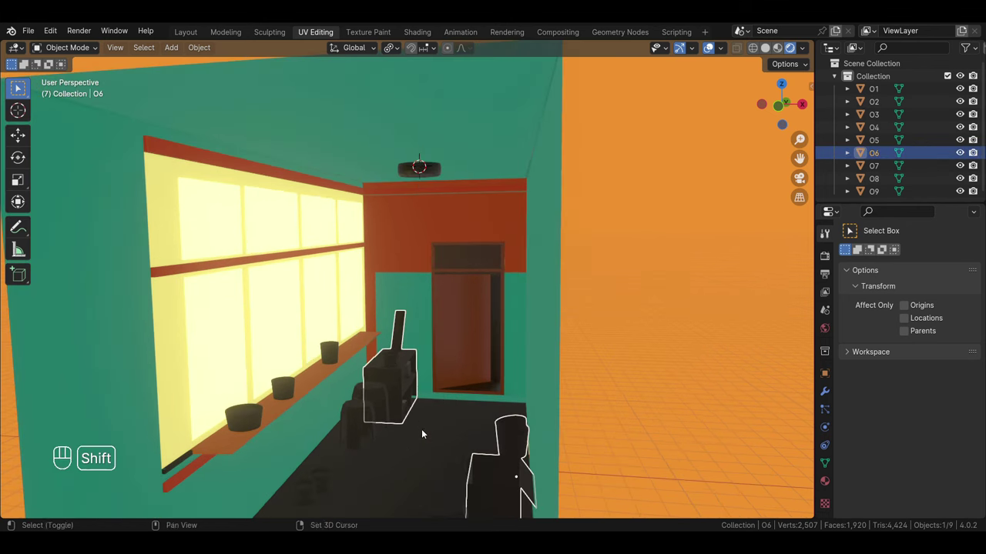
{"action": "left_click_drag", "start_coordinate": [424, 423], "coordinate": [422, 358]}
{"action": "middle_click", "coordinate": [338, 271]}
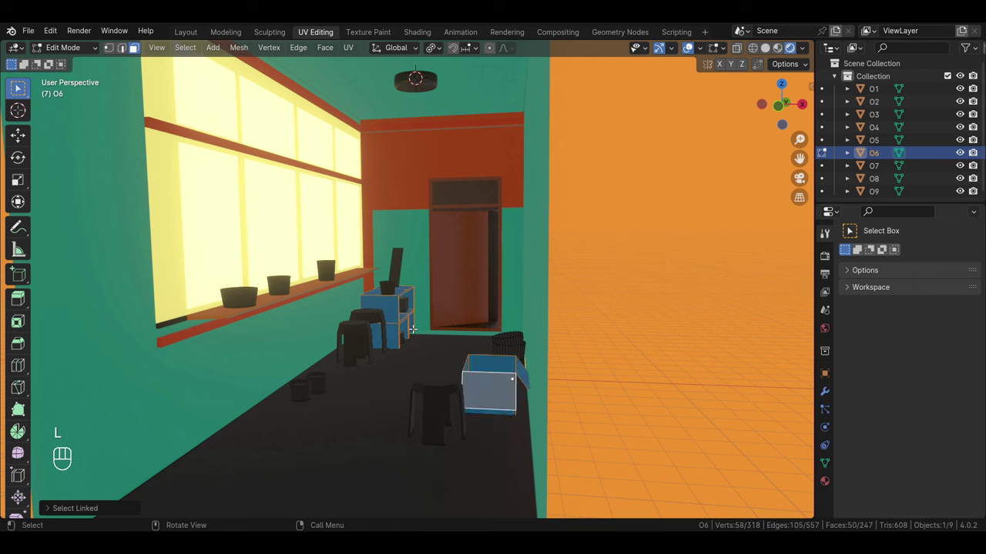
{"action": "key", "text": "l"}
{"action": "left_click", "coordinate": [338, 271]}
{"action": "left_click", "coordinate": [338, 271]}
{"action": "left_click", "coordinate": [338, 271]}
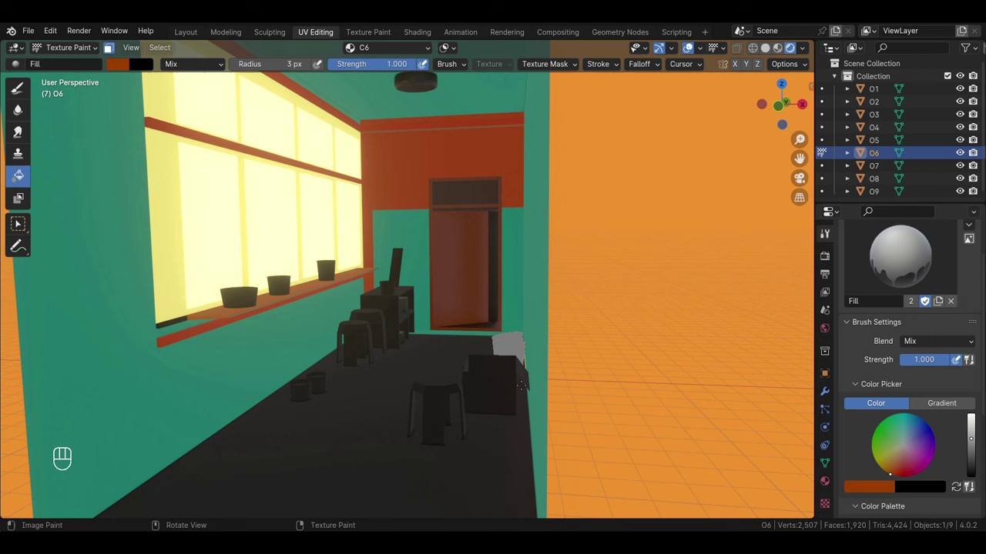
{"action": "left_click", "coordinate": [338, 271]}
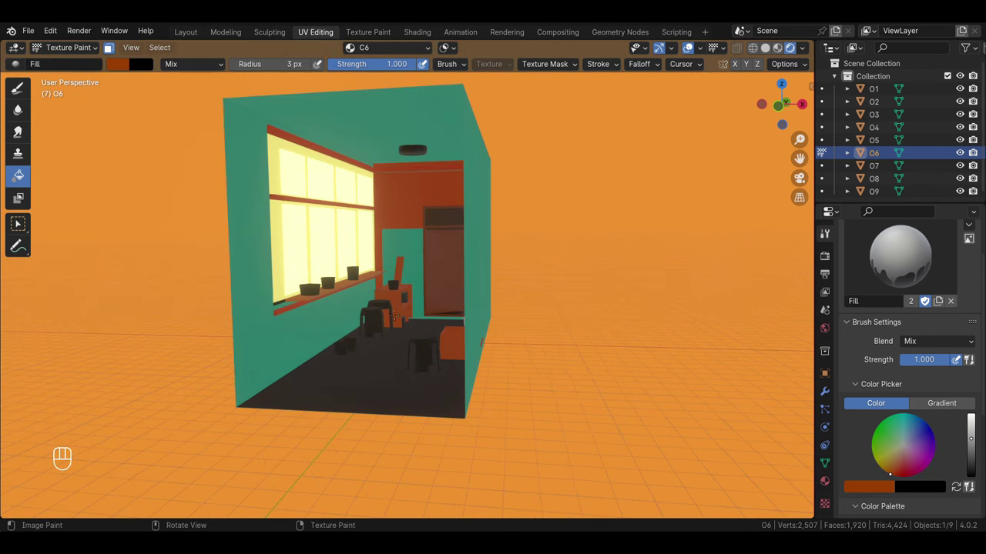
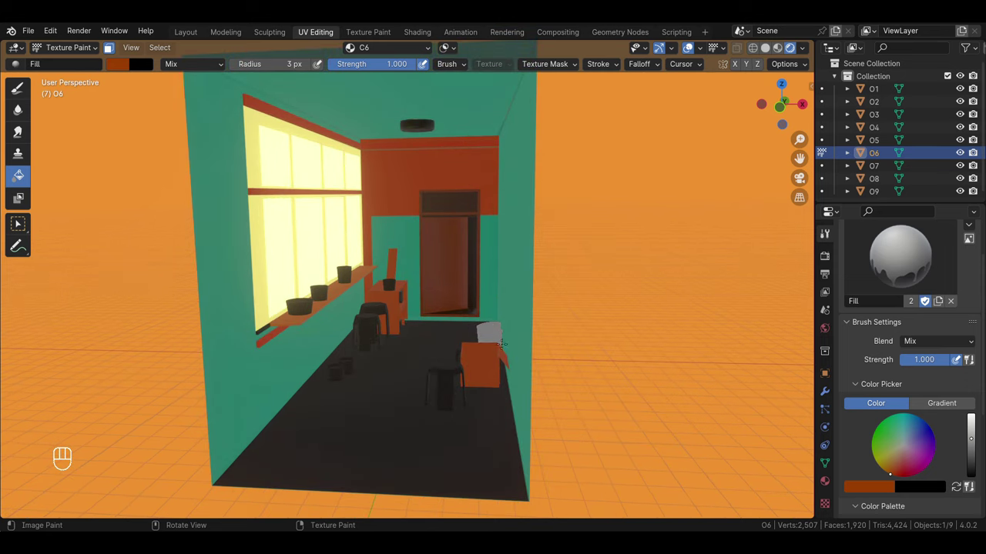
Select the whole bucket on the chair with linked faces and resume painting with only it unmasked
{"action": "key", "text": "Tab"}
{"action": "left_click", "coordinate": [92, 53]}
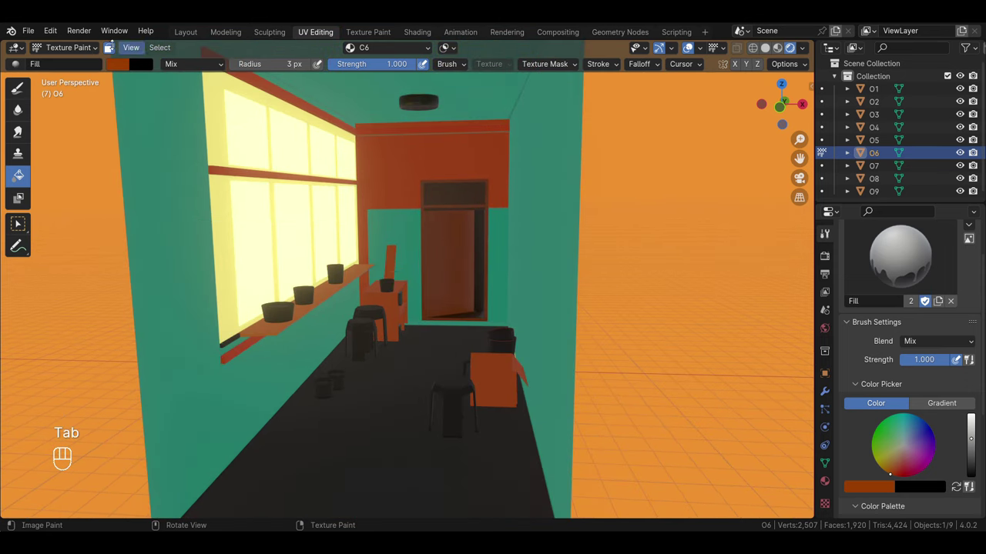
{"action": "left_click_drag", "start_coordinate": [97, 54], "coordinate": [19, 89]}
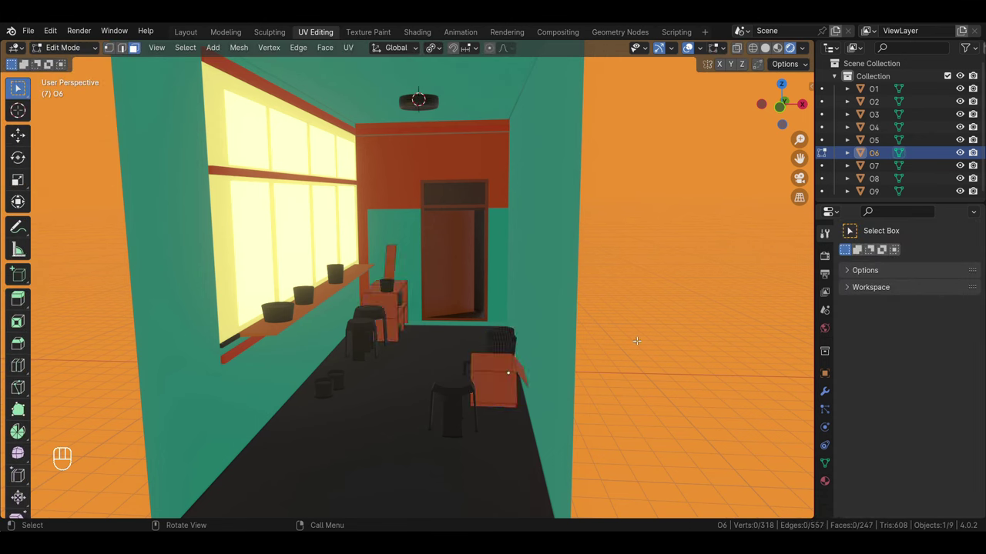
{"action": "left_click", "coordinate": [19, 89]}
{"action": "key", "text": "l"}
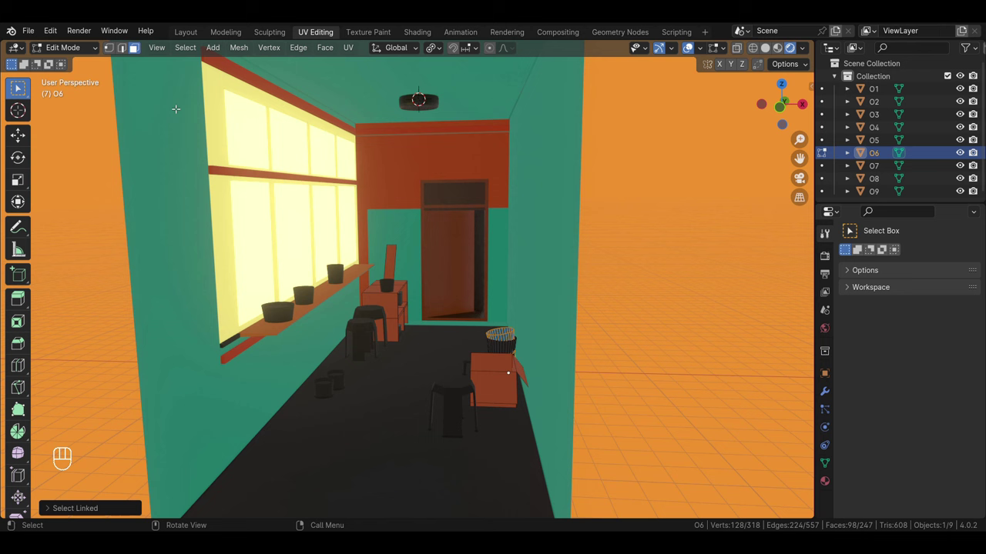
{"action": "left_click_drag", "start_coordinate": [59, 86], "coordinate": [71, 136]}
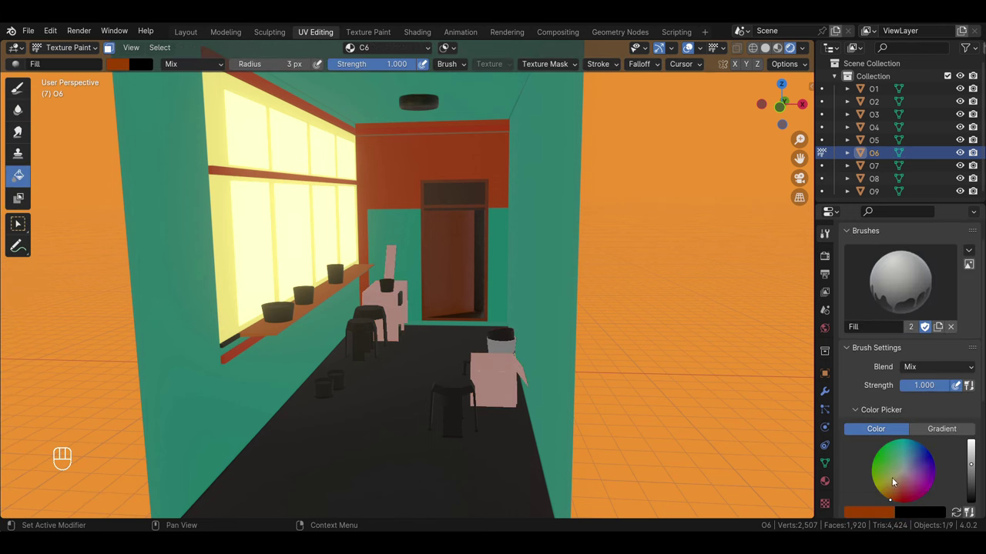
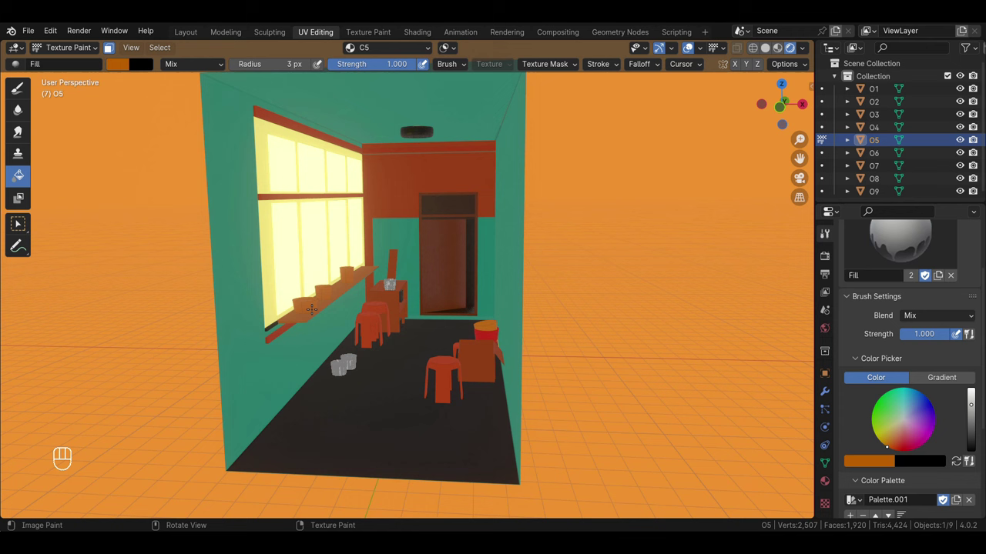
Select both buckets in O5 with linked faces, fill them red and return to object mode
{"action": "left_click_drag", "start_coordinate": [82, 53], "coordinate": [80, 64]}
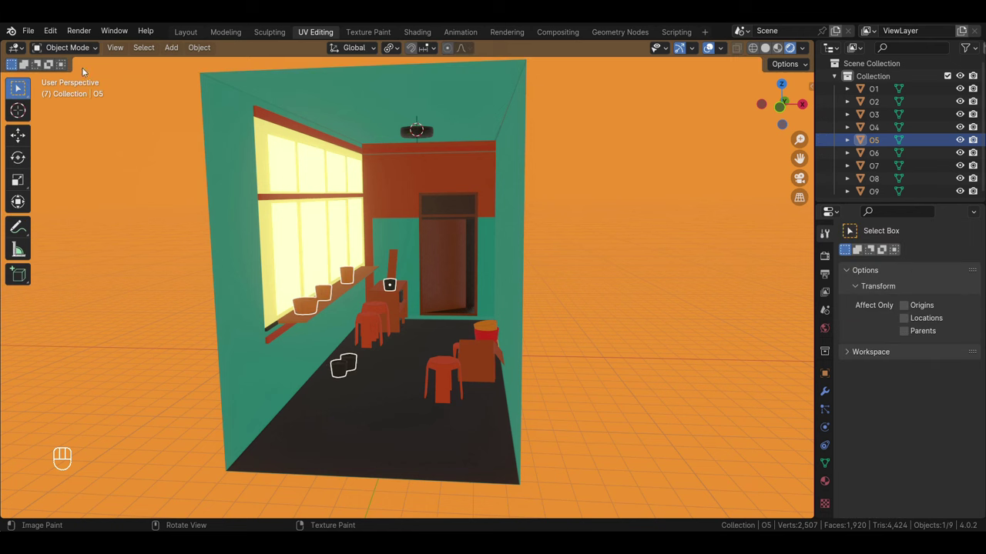
{"action": "key", "text": "Tab"}
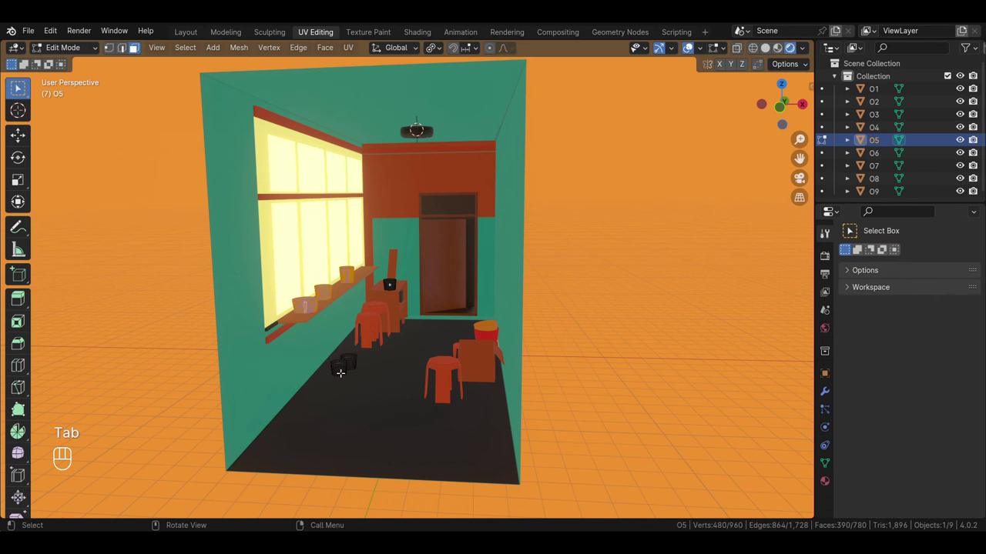
{"action": "key", "text": "l"}
{"action": "key", "text": "l"}
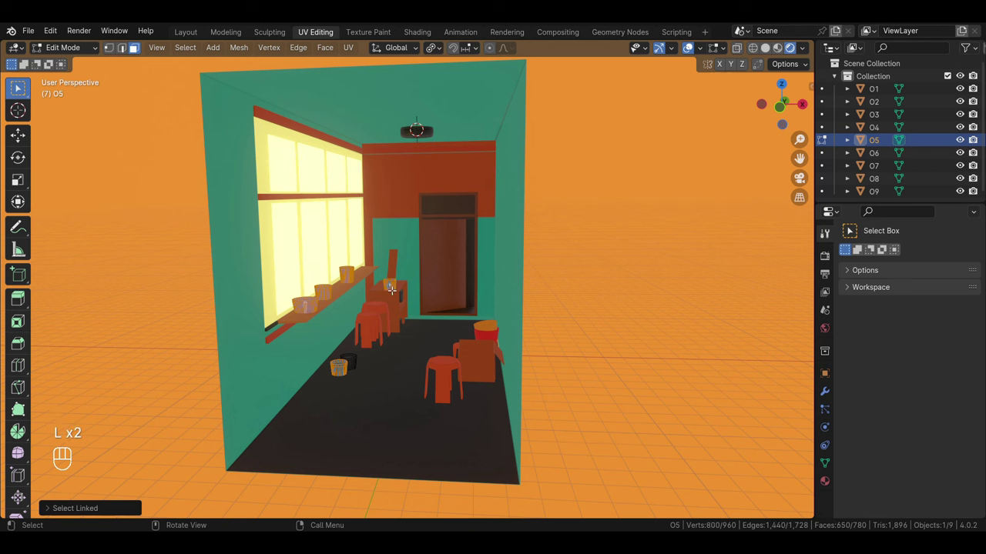
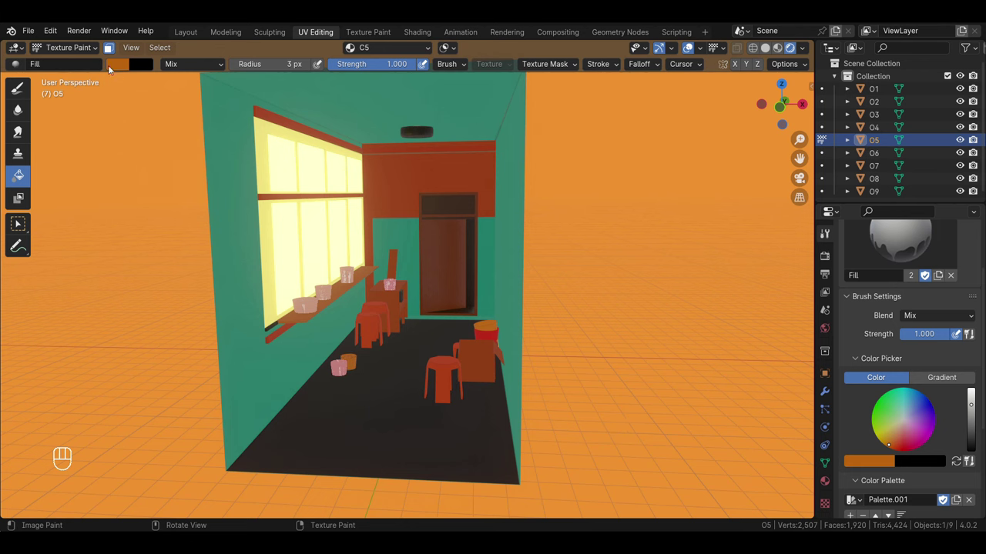
{"action": "left_click_drag", "start_coordinate": [88, 53], "coordinate": [88, 66]}
{"action": "left_click_drag", "start_coordinate": [397, 391], "coordinate": [392, 368]}
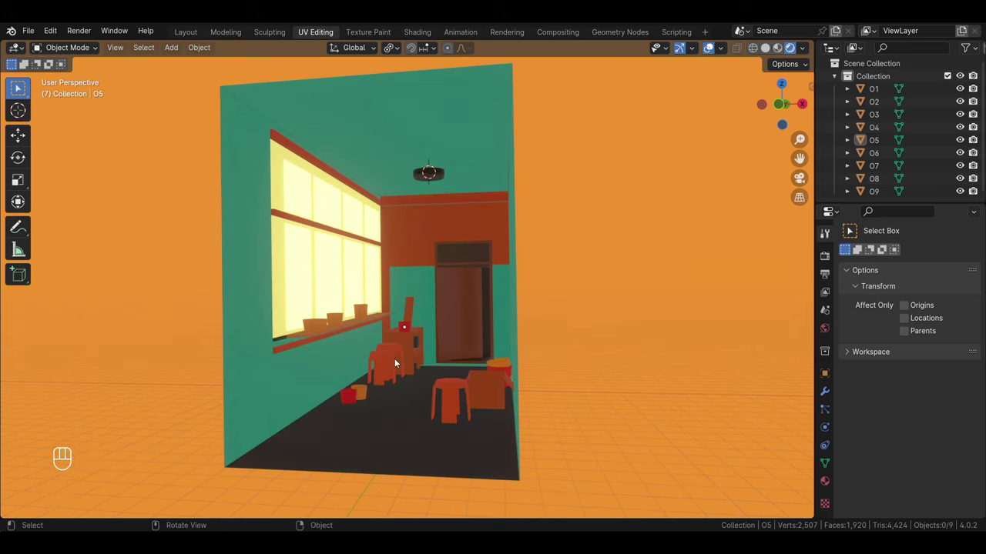
Select O8's dark furniture blocks and isolate them in Local View
{"action": "middle_click", "coordinate": [430, 316]}
{"action": "middle_click", "coordinate": [432, 330]}
{"action": "left_click", "coordinate": [442, 214]}
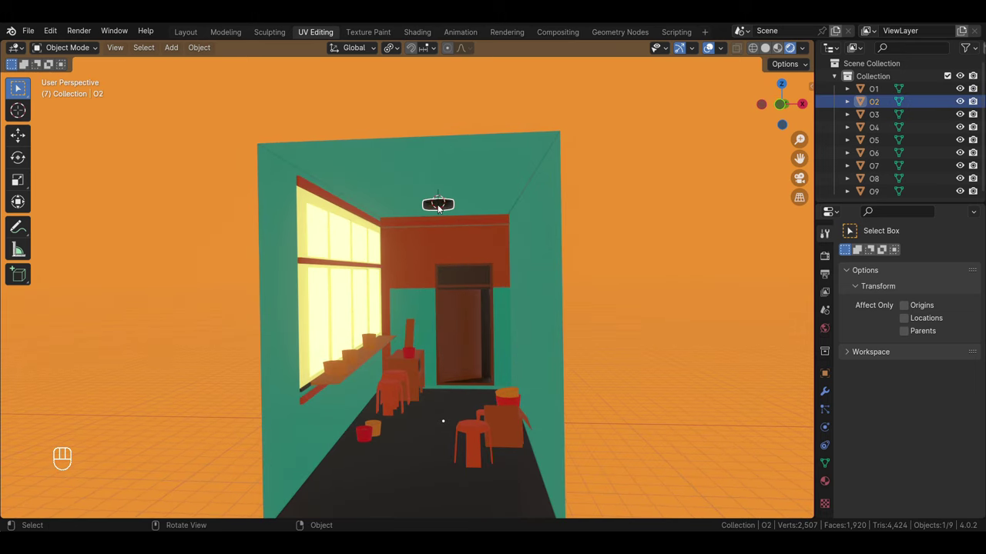
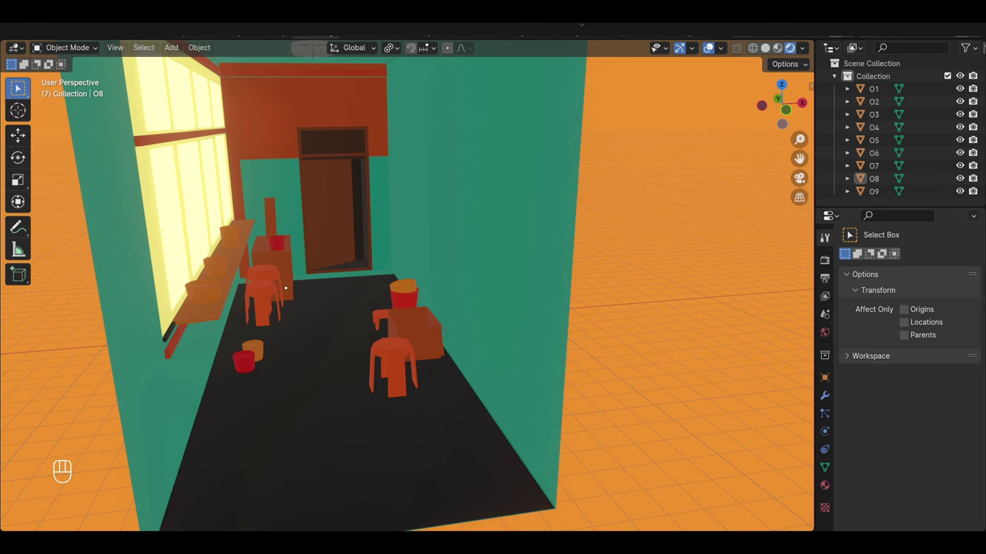
{"action": "left_click", "coordinate": [652, 346]}
{"action": "left_click_drag", "start_coordinate": [483, 333], "coordinate": [450, 293]}
{"action": "middle_click", "coordinate": [420, 287]}
{"action": "middle_click", "coordinate": [393, 244]}
{"action": "left_click", "coordinate": [412, 226]}
{"action": "left_click", "coordinate": [400, 253]}
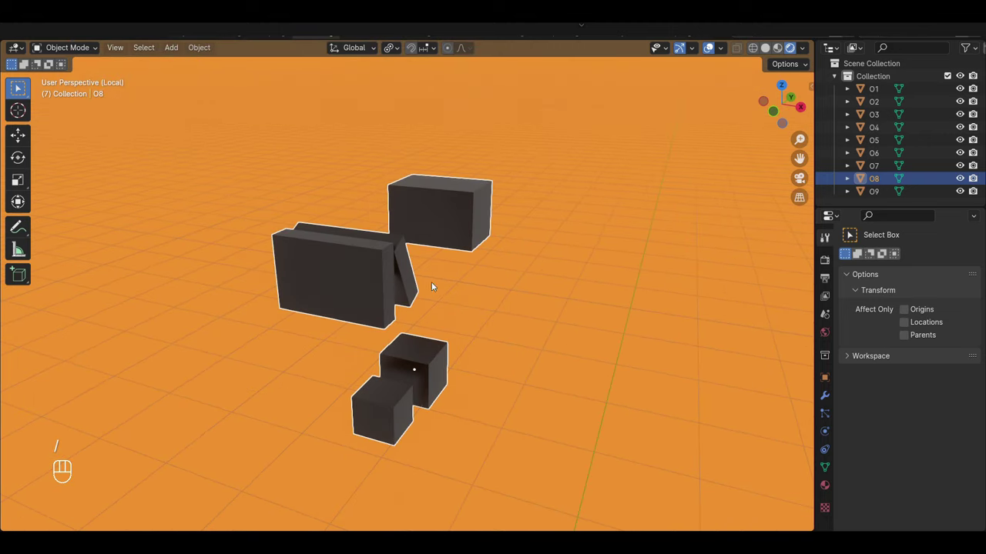
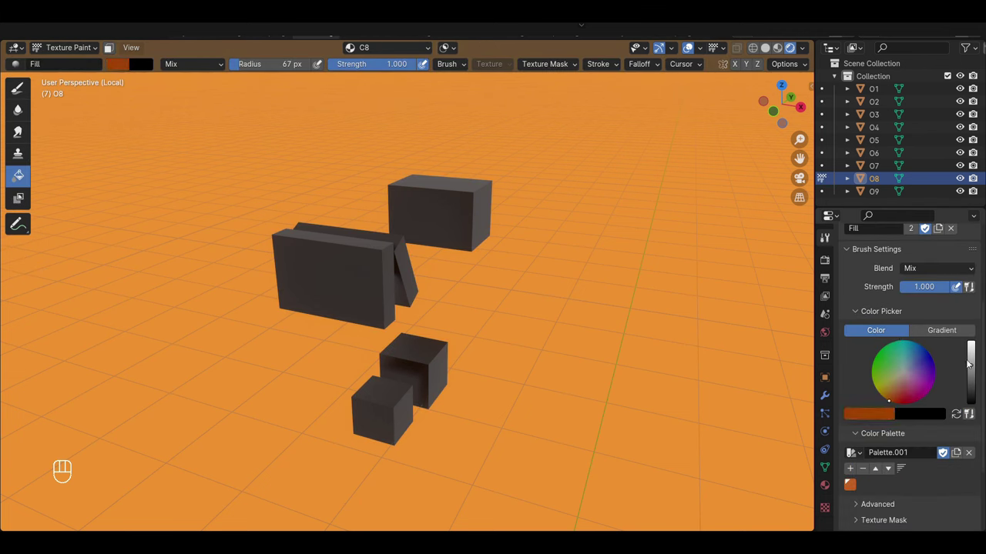
Fill O8's furniture blocks with deep orange-red and return to object mode
{"action": "left_click", "coordinate": [972, 365]}
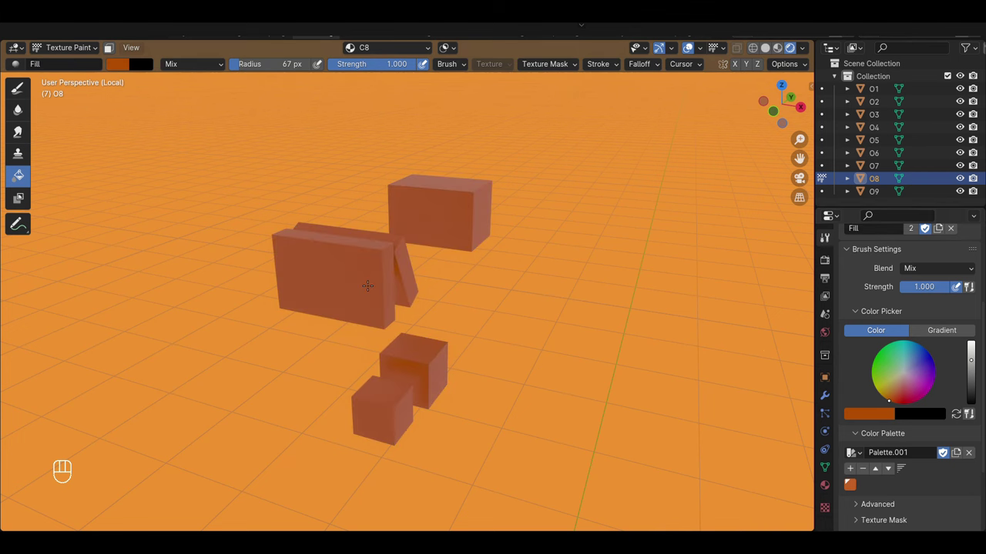
{"action": "left_click", "coordinate": [977, 373]}
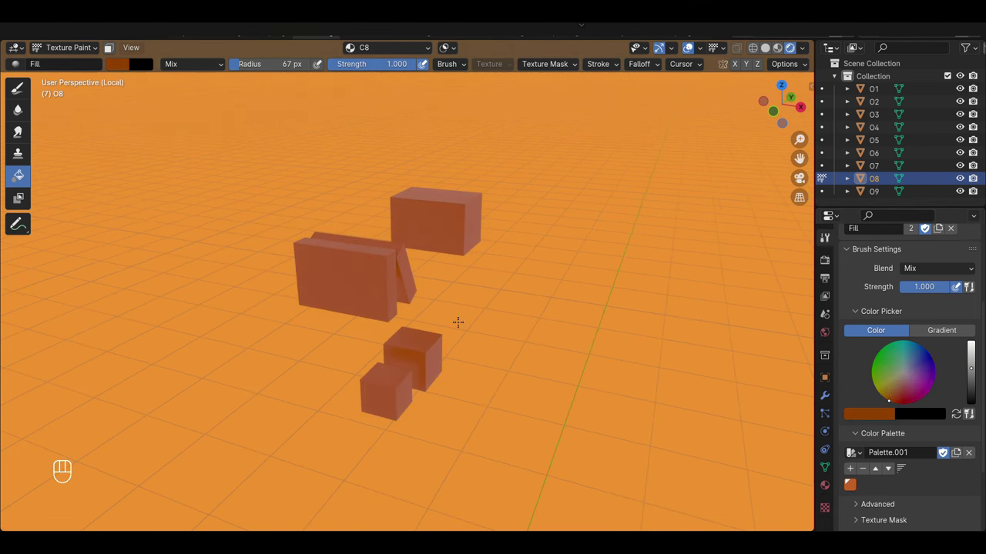
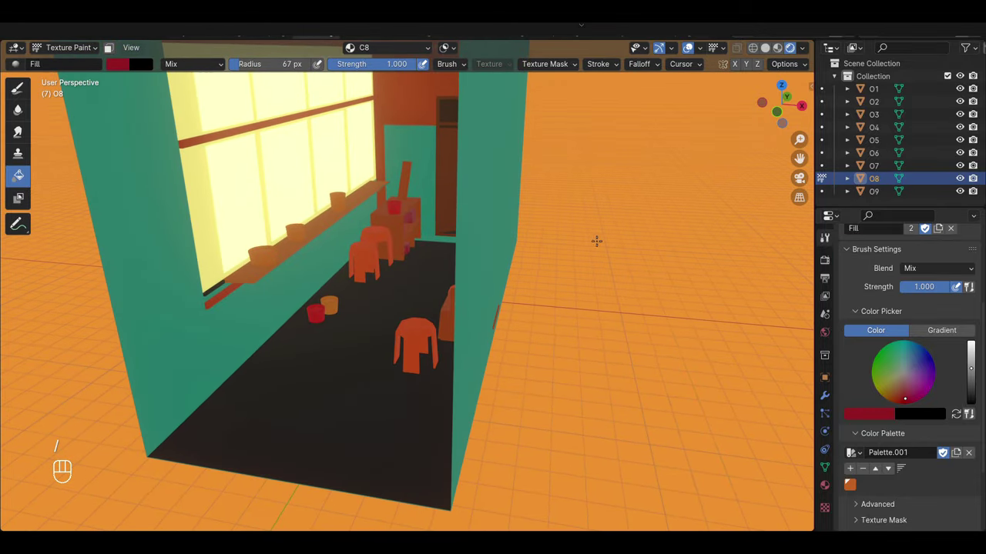
{"action": "left_click", "coordinate": [70, 49]}
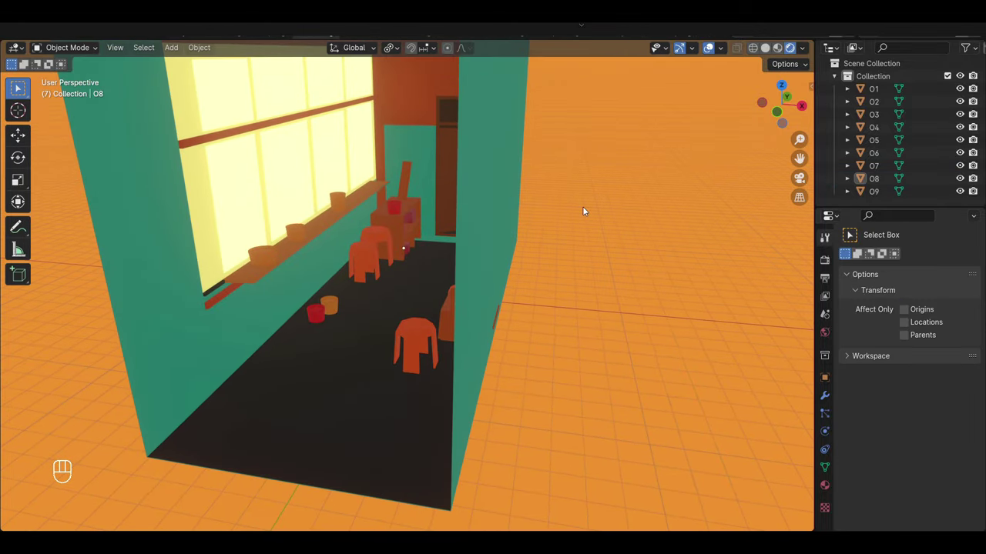
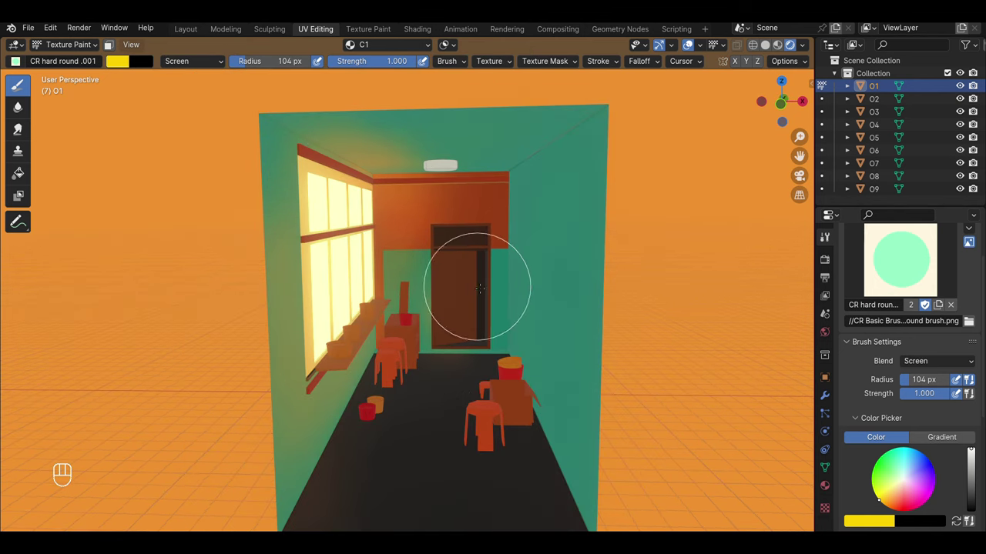
Zoom in on the doorway wall and shrink the brush for finer light strokes
{"action": "key", "text": "/"}
{"action": "key", "text": "/"}
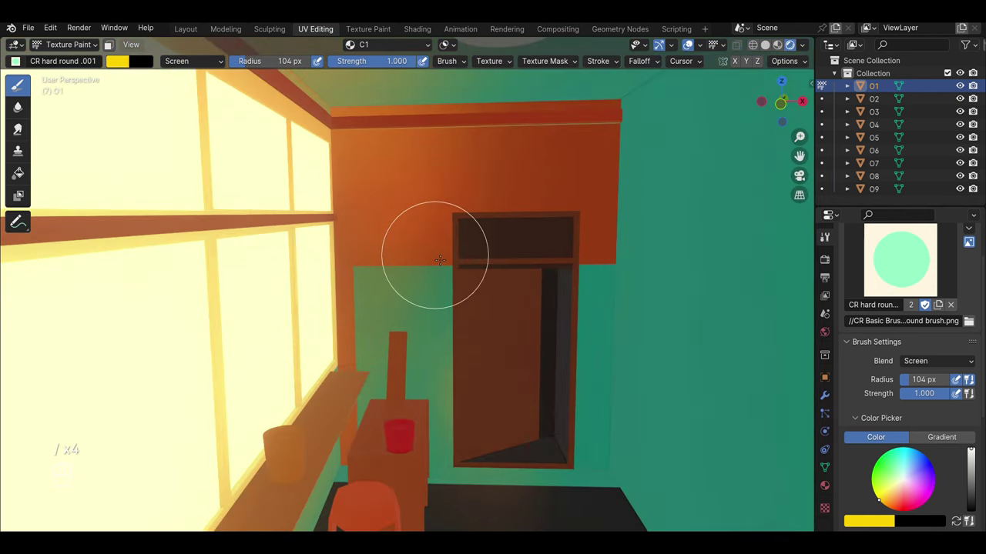
{"action": "key", "text": "ctrl+["}
Undo stray yellow strokes and tune the brush radius while outlining the sunlight wedge
{"action": "key", "text": "ctrl+z"}
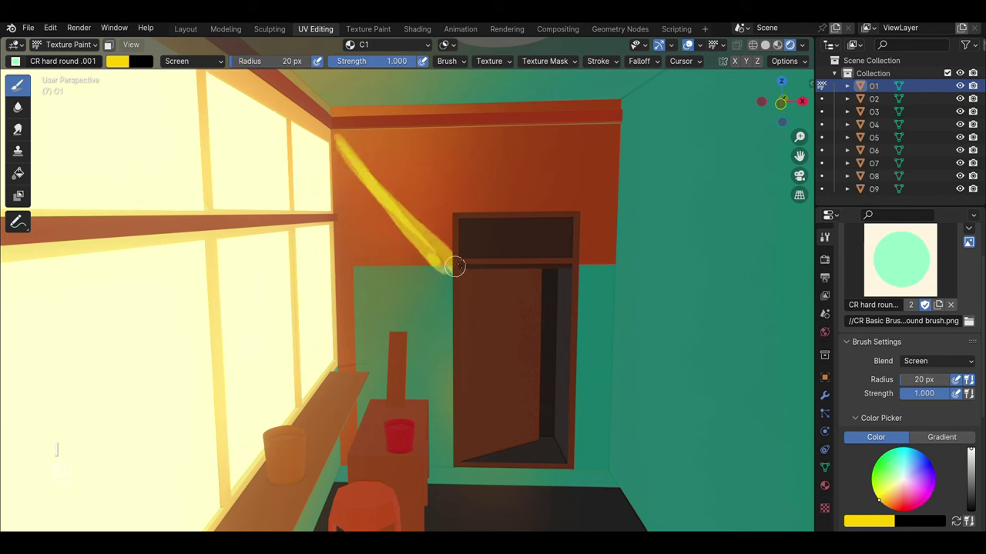
{"action": "key", "text": "ctrl+z"}
{"action": "key", "text": "ctrl+z"}
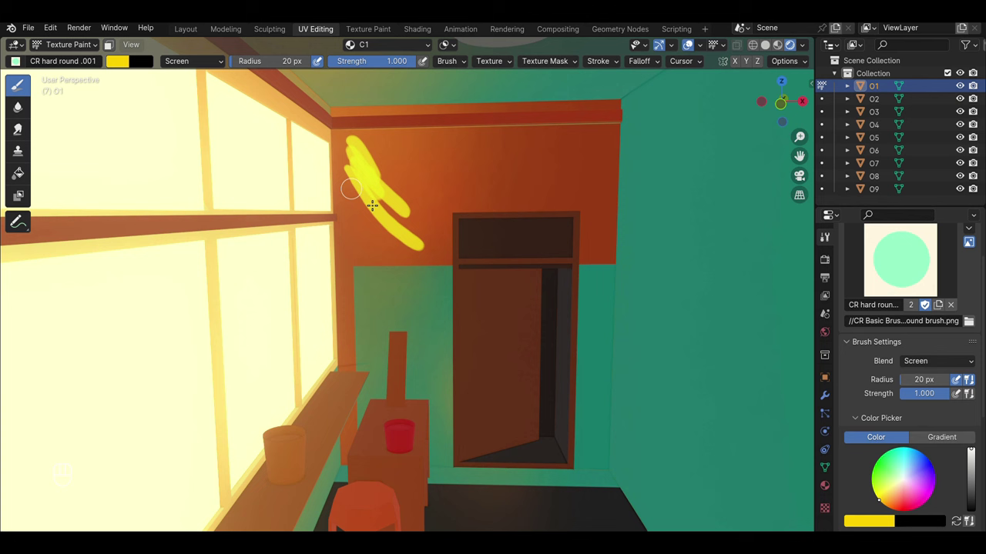
{"action": "key", "text": "ctrl+z"}
{"action": "key", "text": "ctrl+z"}
{"action": "key", "text": "ctrl+z"}
{"action": "key", "text": "["}
{"action": "key", "text": "ctrl+z"}
{"action": "key", "text": "]"}
{"action": "key", "text": "]"}
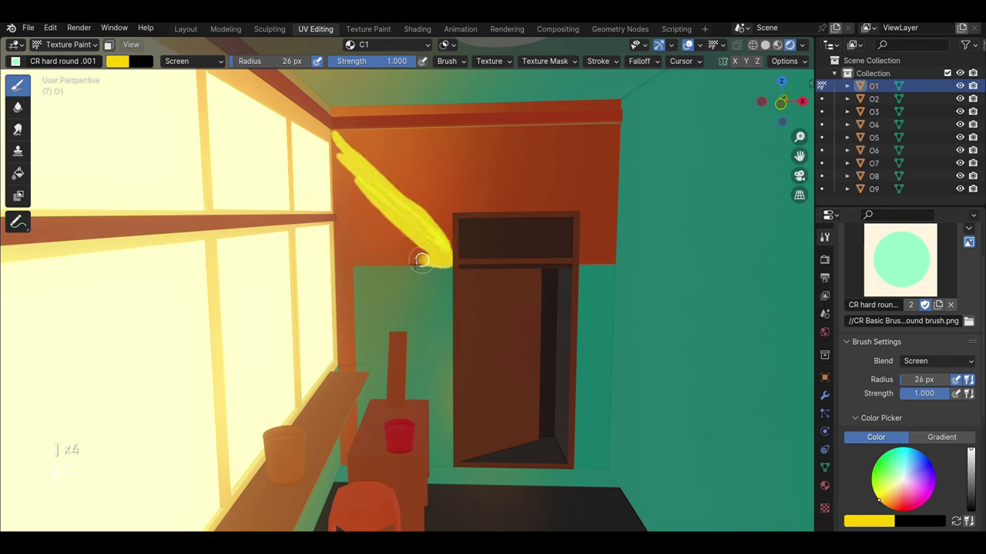
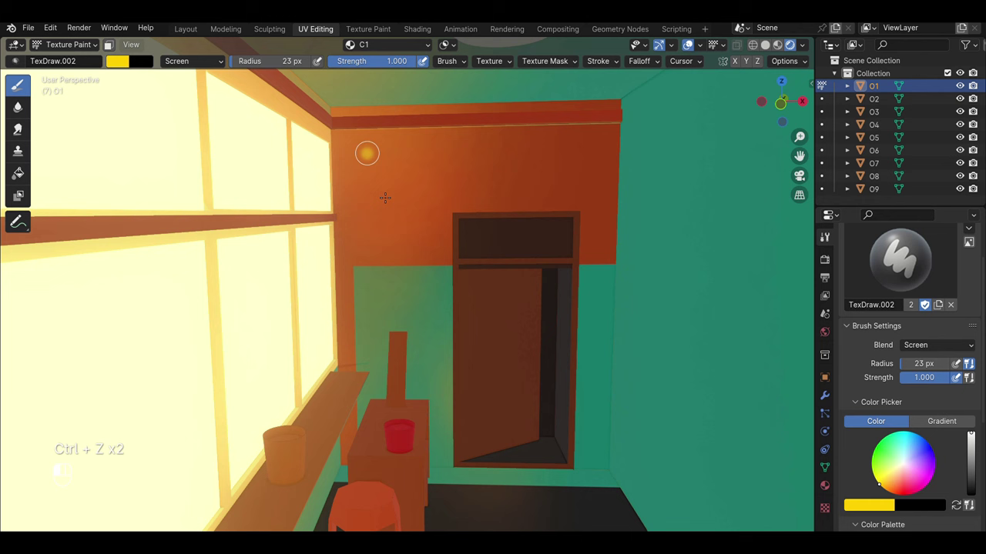
{"action": "key", "text": "ctrl+z"}
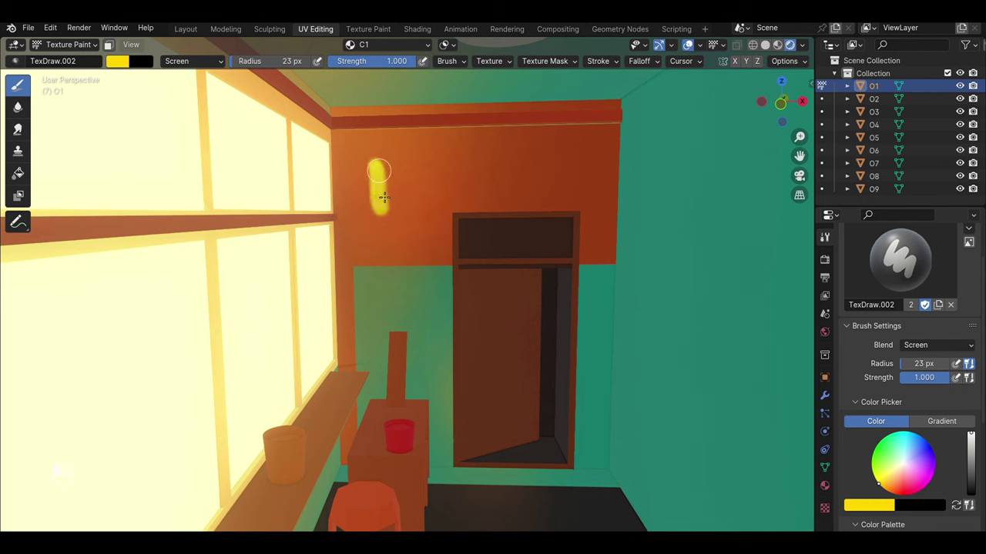
{"action": "key", "text": "ctrl+z"}
{"action": "key", "text": "["}
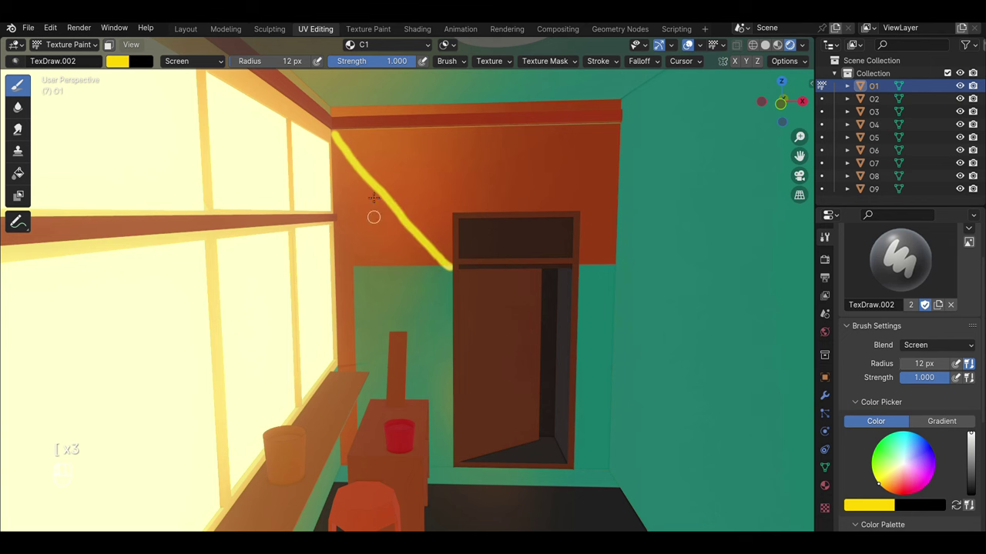
{"action": "key", "text": "]"}
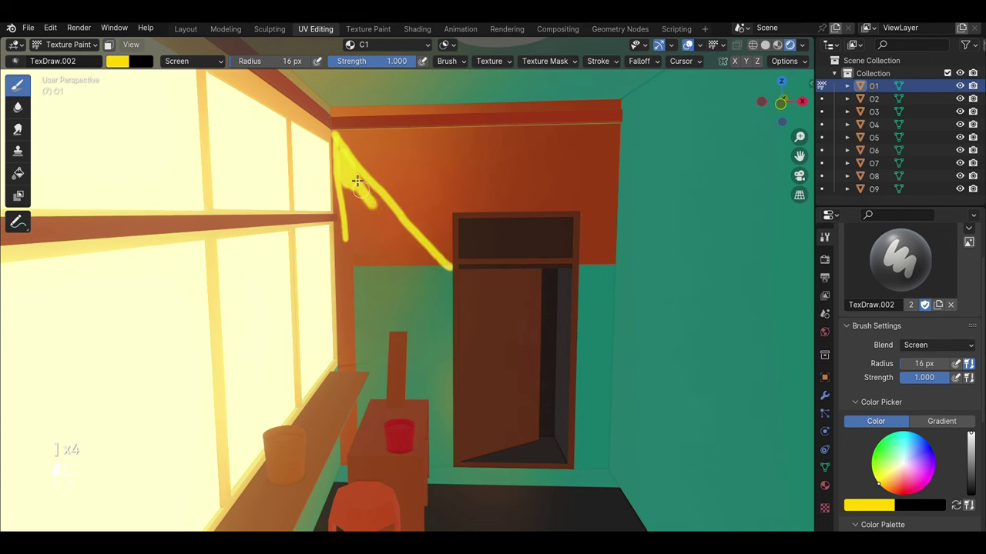
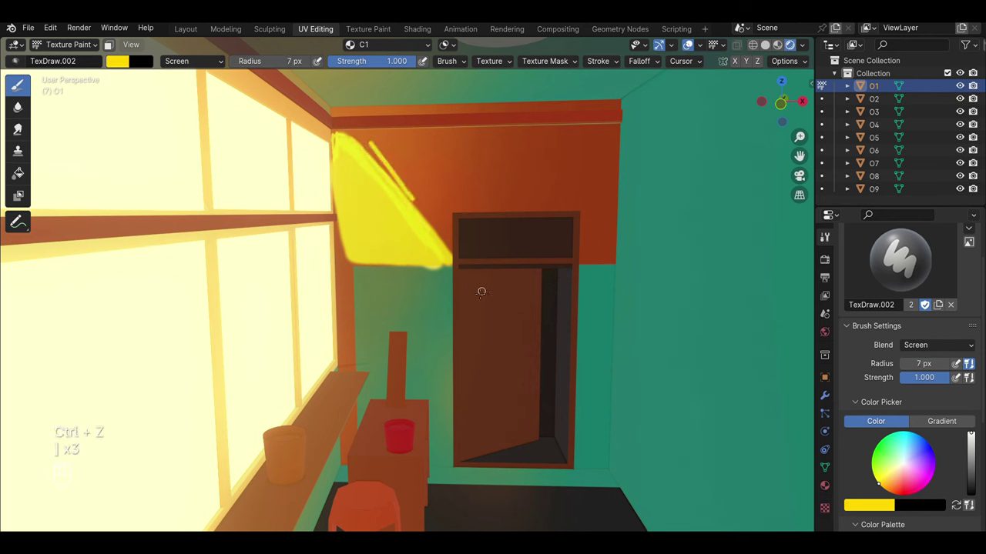
Undo misplaced strokes and shrink the brush to a fine tip to close the wedge's lower edge
{"action": "key", "text": "ctrl+z"}
{"action": "key", "text": "["}
{"action": "key", "text": "ctrl+z"}
{"action": "key", "text": "["}
{"action": "key", "text": "ctrl+z"}
{"action": "key", "text": "]"}
{"action": "key", "text": "["}
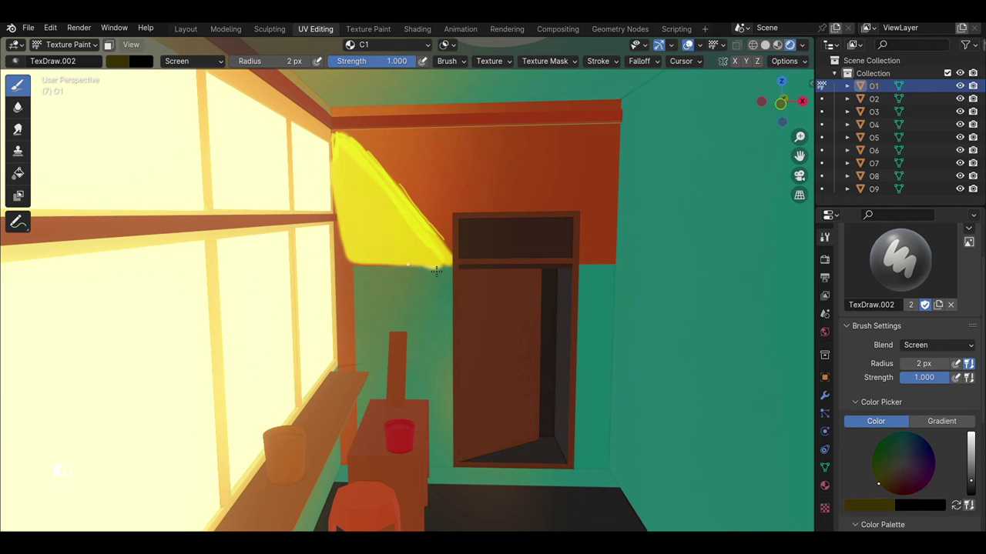
{"action": "key", "text": "ctrl+z"}
{"action": "key", "text": "]"}
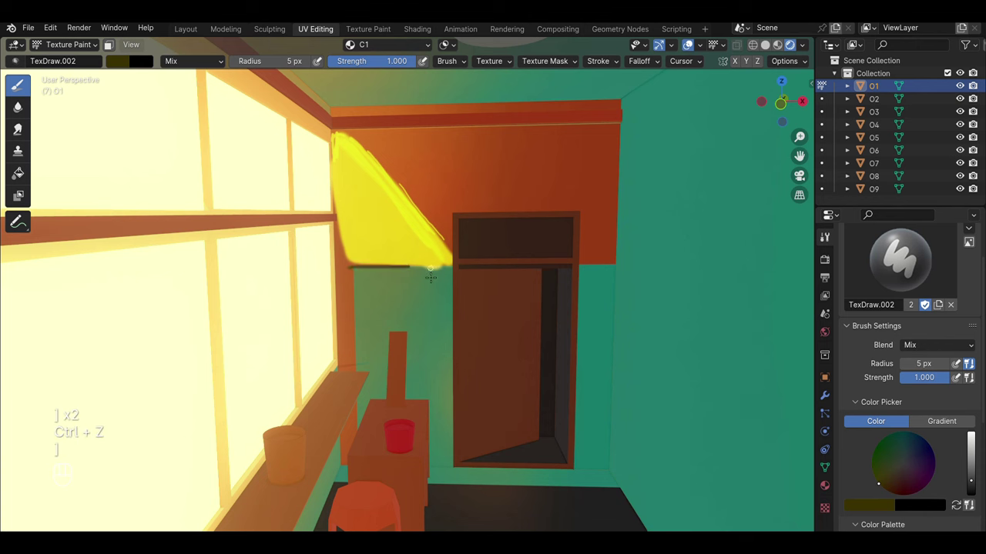
{"action": "key", "text": "]"}
Undo the green and pale cyan test strokes and enlarge the brush for the light patch
{"action": "key", "text": "ctrl+z"}
{"action": "key", "text": "["}
{"action": "key", "text": "["}
{"action": "key", "text": "ctrl+z"}
{"action": "key", "text": "]"}
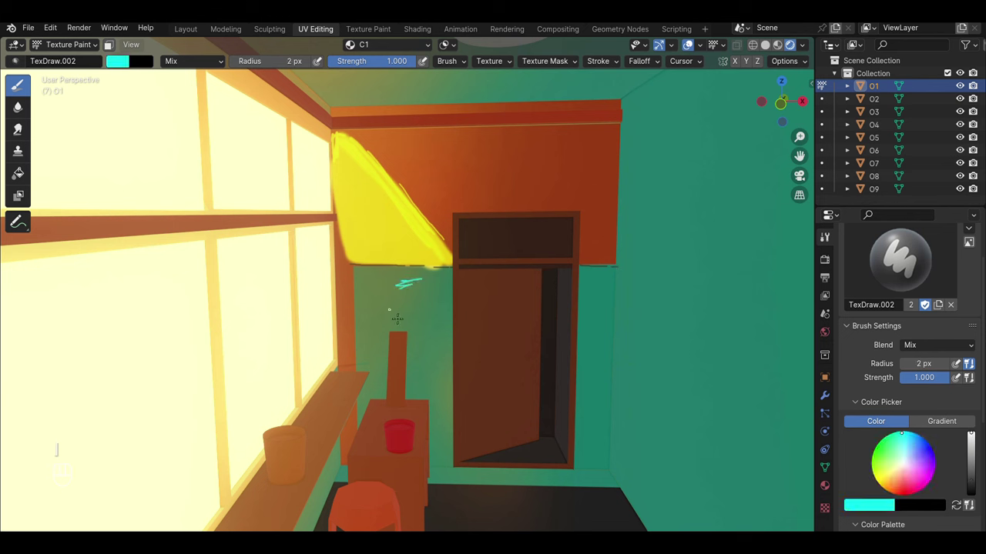
{"action": "key", "text": "]"}
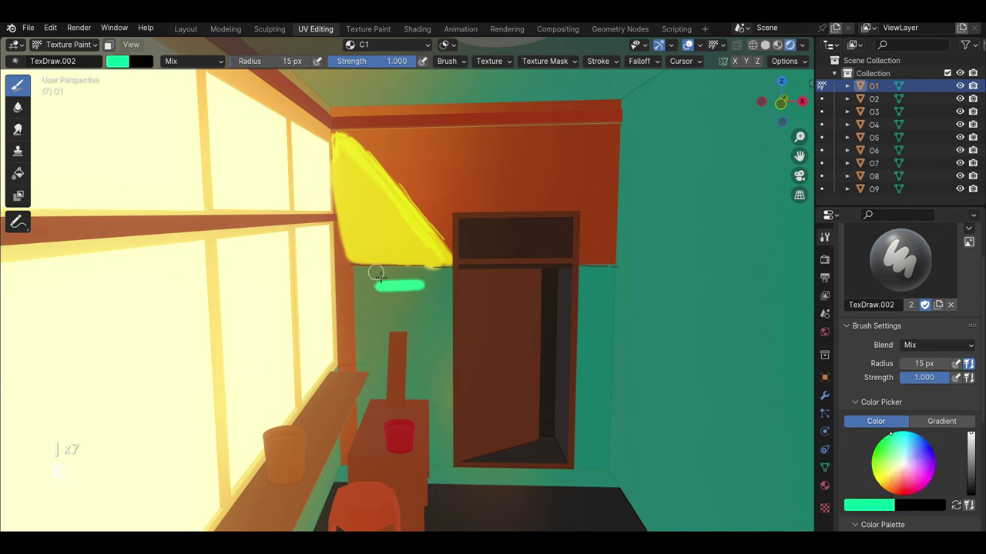
{"action": "key", "text": "ctrl+]"}
{"action": "key", "text": "ctrl+z"}
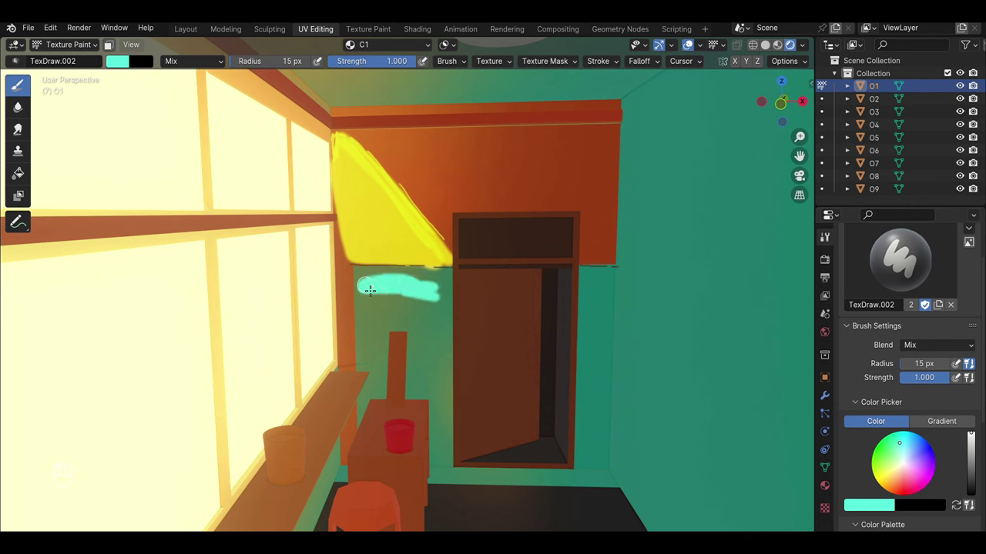
{"action": "key", "text": "ctrl+z"}
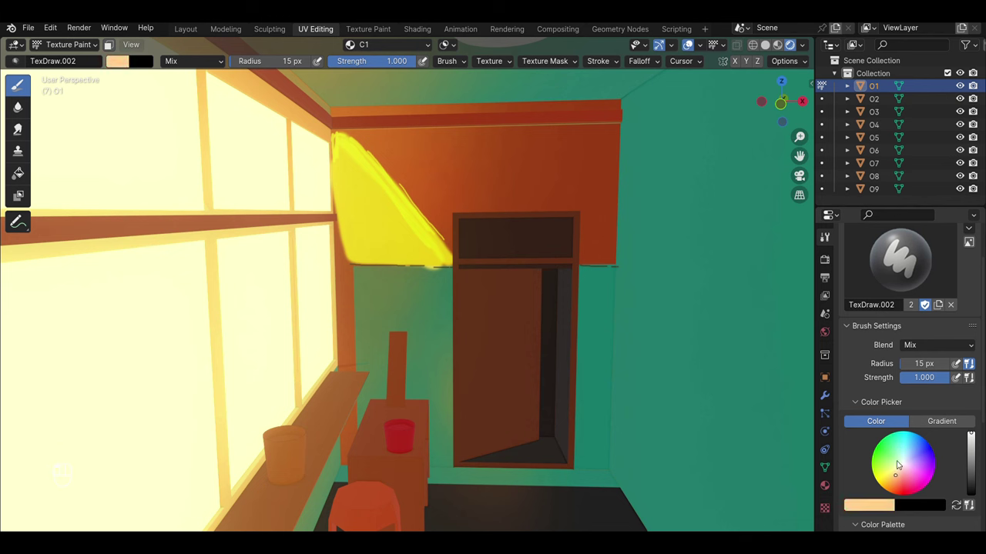
{"action": "key", "text": "ctrl+z"}
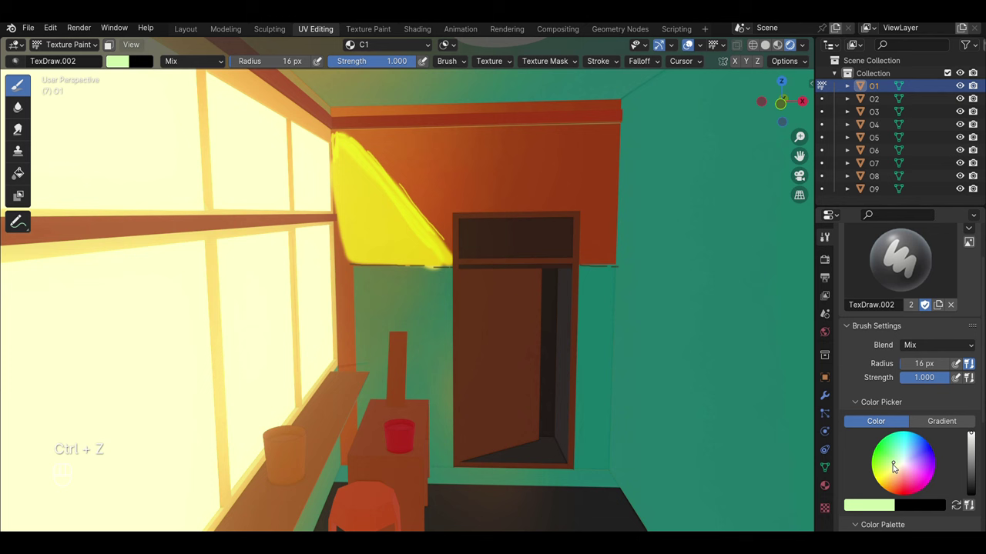
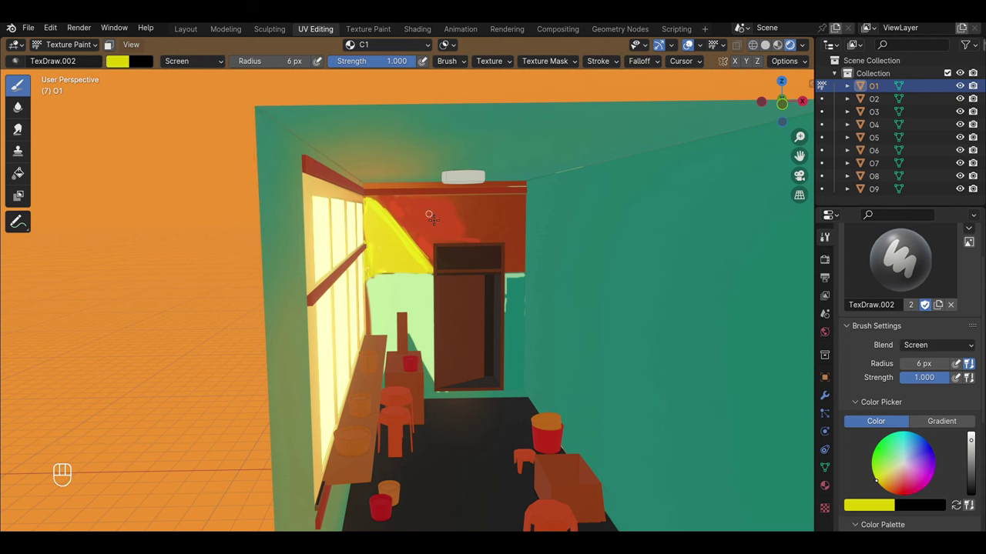
Resize the brush ready for the yellow screen-blend strokes over the green patch
{"action": "key", "text": "]"}
{"action": "key", "text": "ctrl+z"}
{"action": "key", "text": "]"}
{"action": "key", "text": "]"}
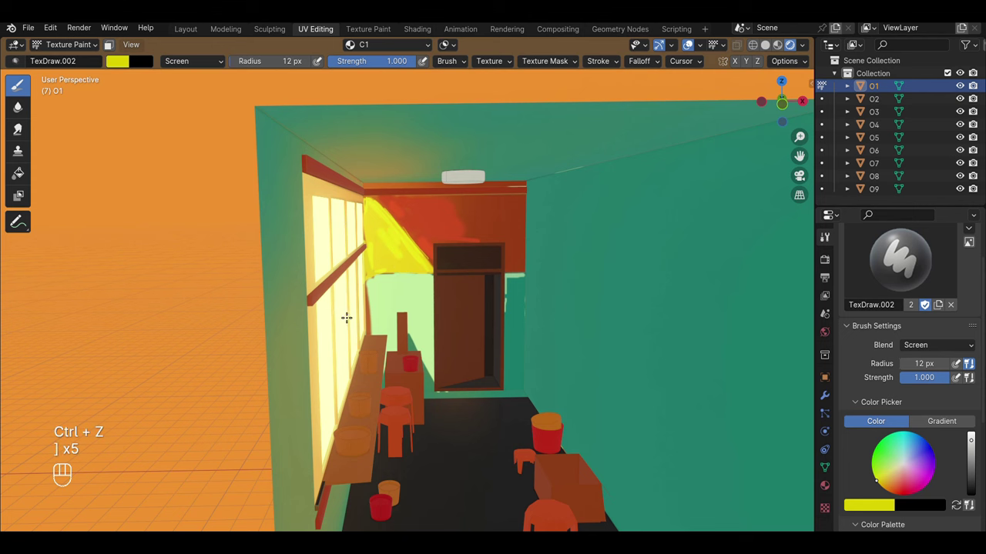
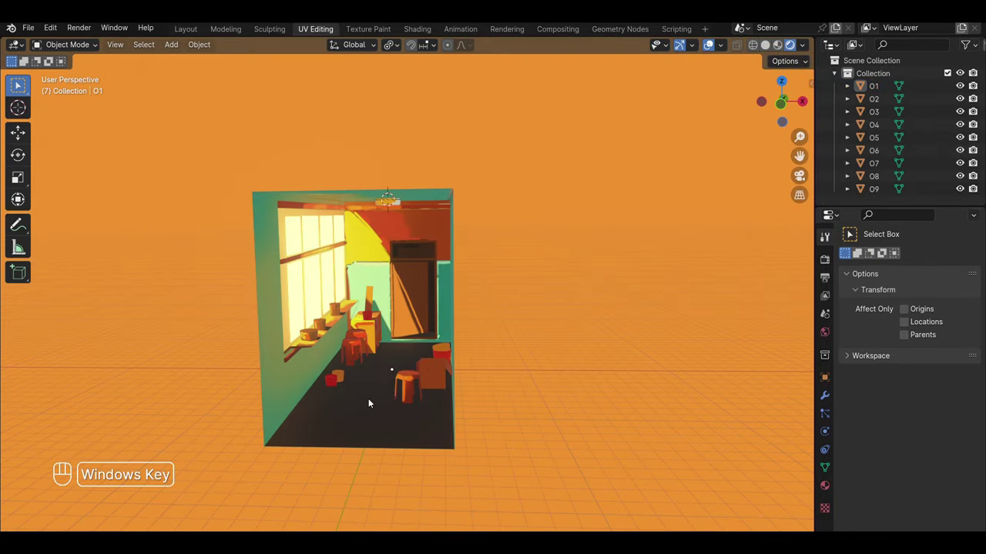
In Edit Mode face select, pick out alternating floor tile faces for the checker pattern
{"action": "left_click", "coordinate": [348, 409]}
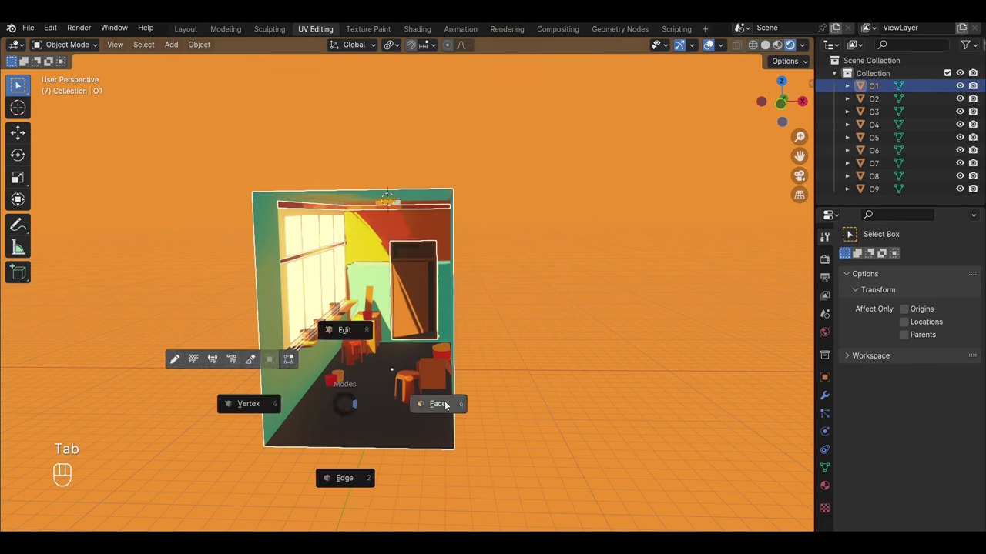
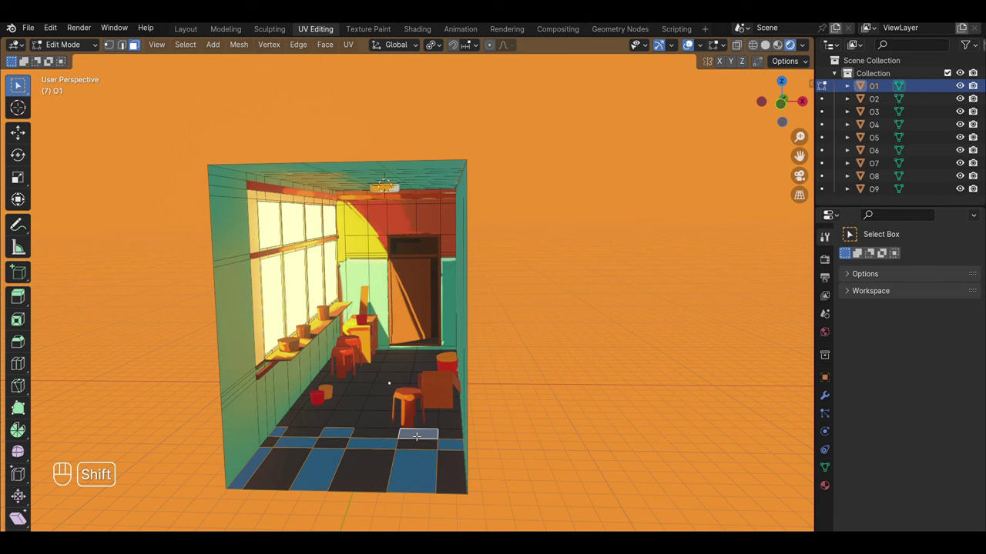
{"action": "left_click", "coordinate": [18, 86]}
{"action": "double_click", "coordinate": [19, 86]}
{"action": "left_click", "coordinate": [19, 86]}
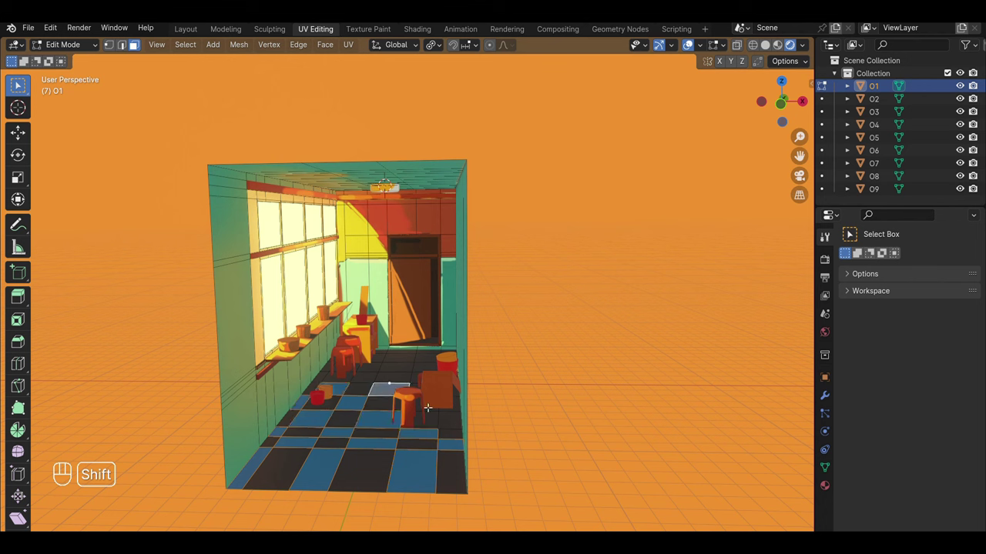
{"action": "left_click_drag", "start_coordinate": [406, 369], "coordinate": [383, 359]}
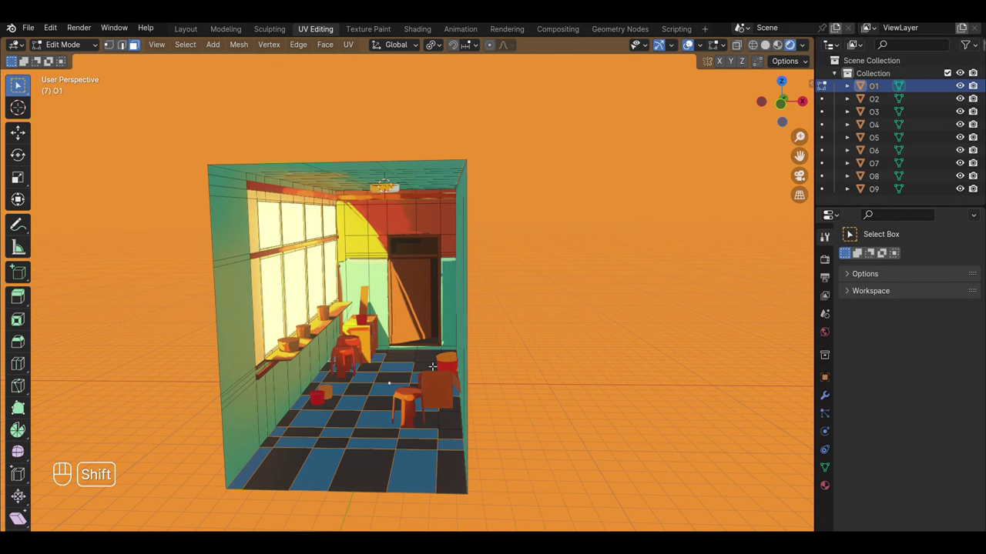
Add the remaining checker tiles to the selection and return to Texture Paint
{"action": "double_click", "coordinate": [18, 86]}
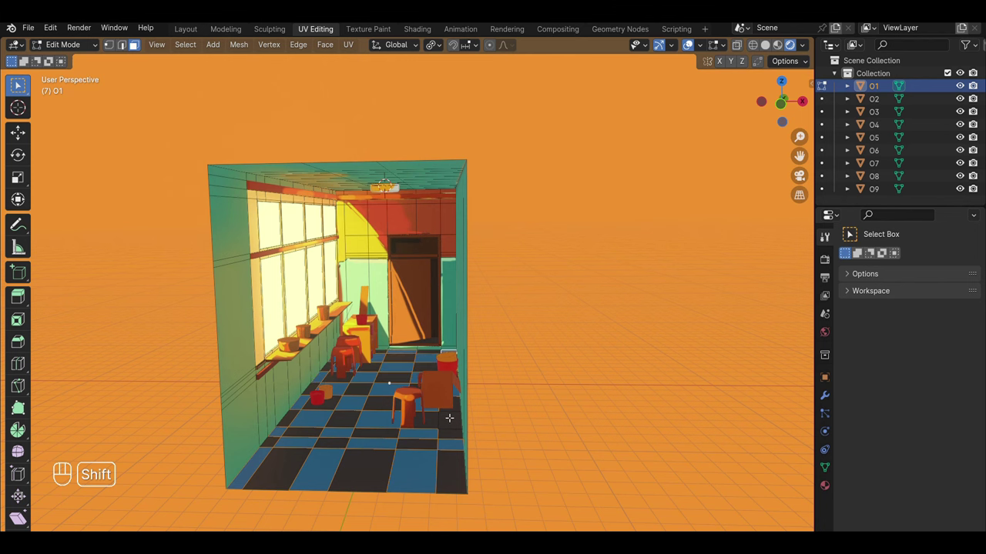
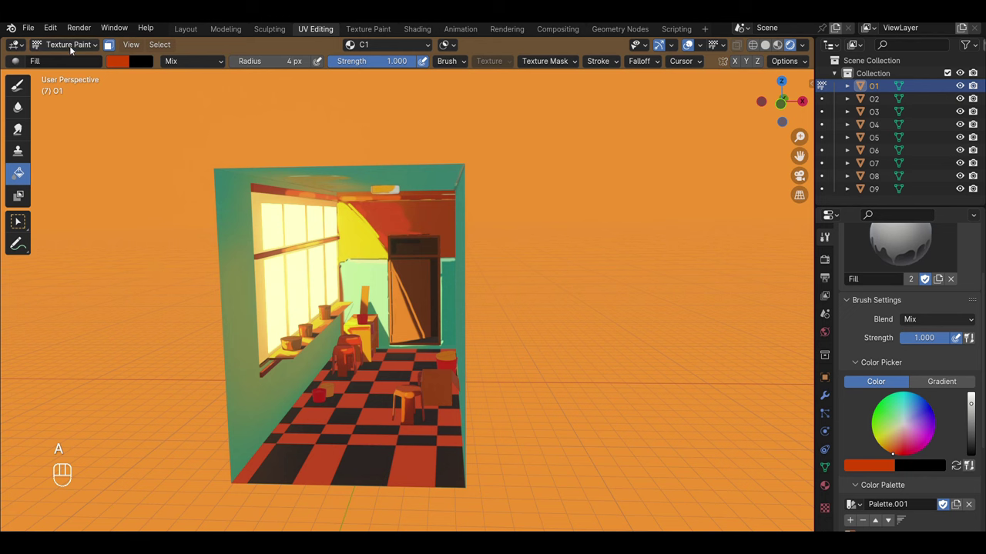
{"action": "left_click_drag", "start_coordinate": [73, 51], "coordinate": [75, 77]}
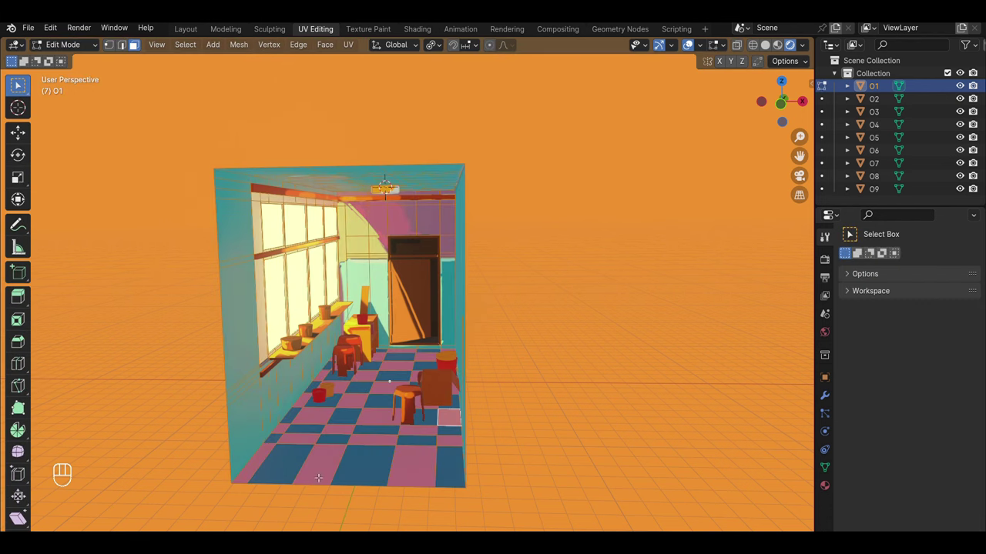
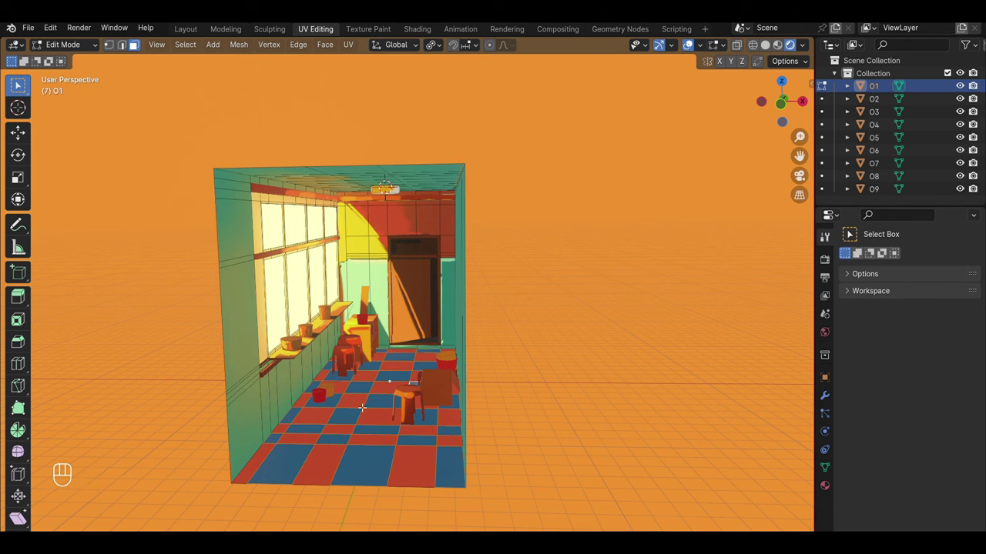
{"action": "left_click", "coordinate": [68, 44]}
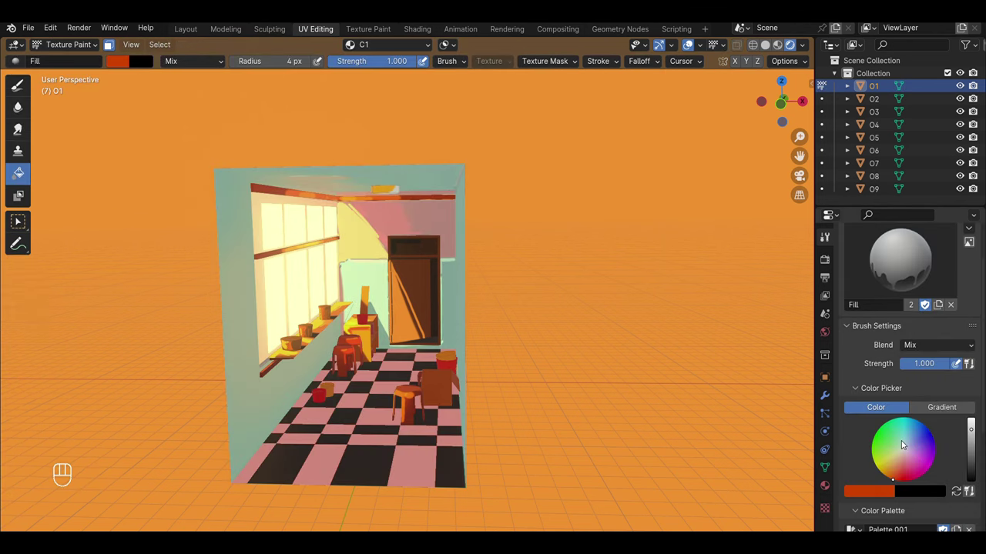
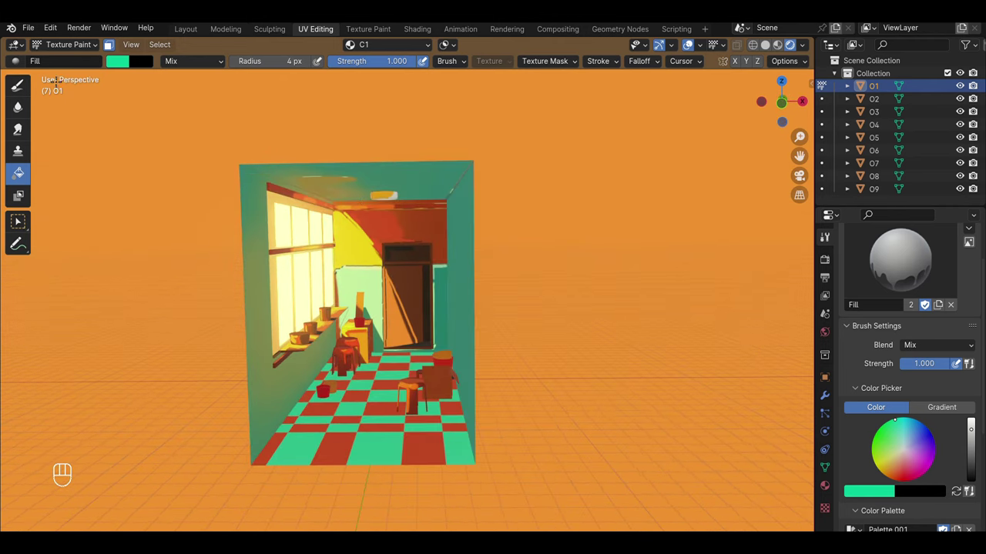
Switch back to the round paint brush and pick a bright red colour
{"action": "left_click", "coordinate": [65, 50]}
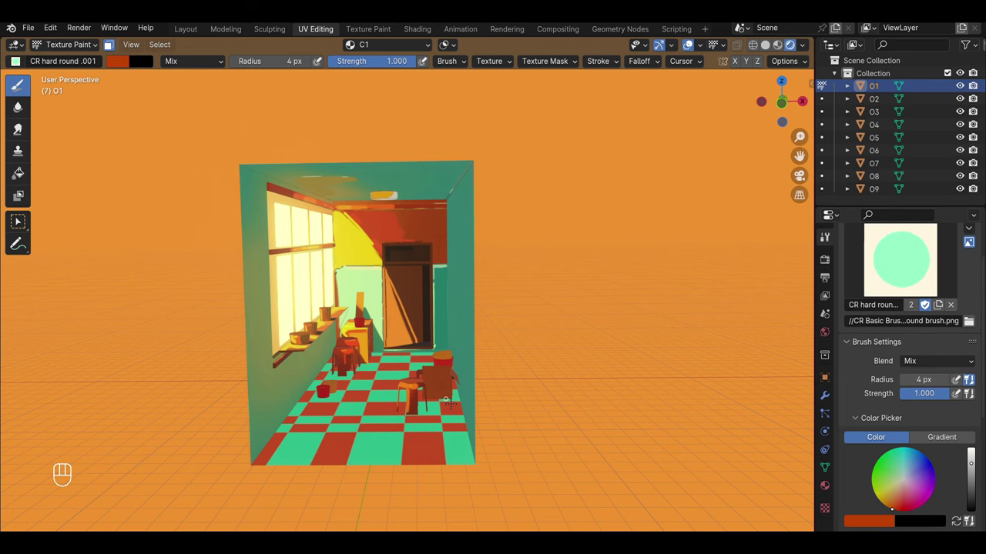
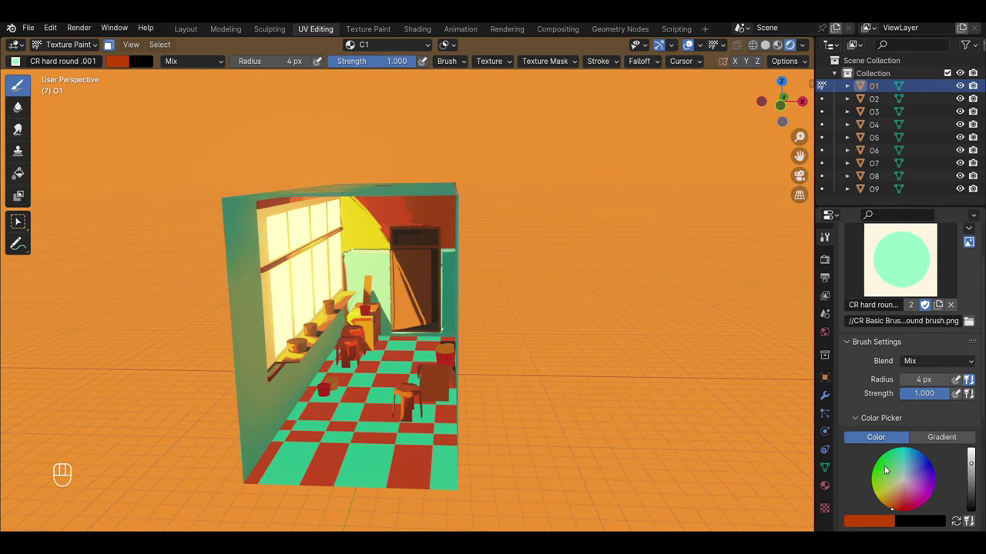
{"action": "left_click", "coordinate": [897, 503]}
{"action": "left_click", "coordinate": [976, 442]}
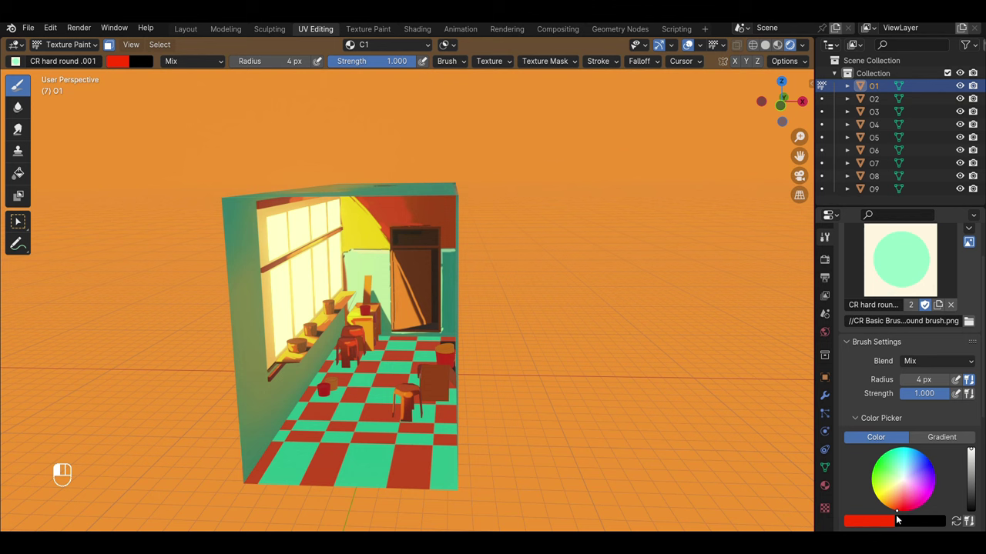
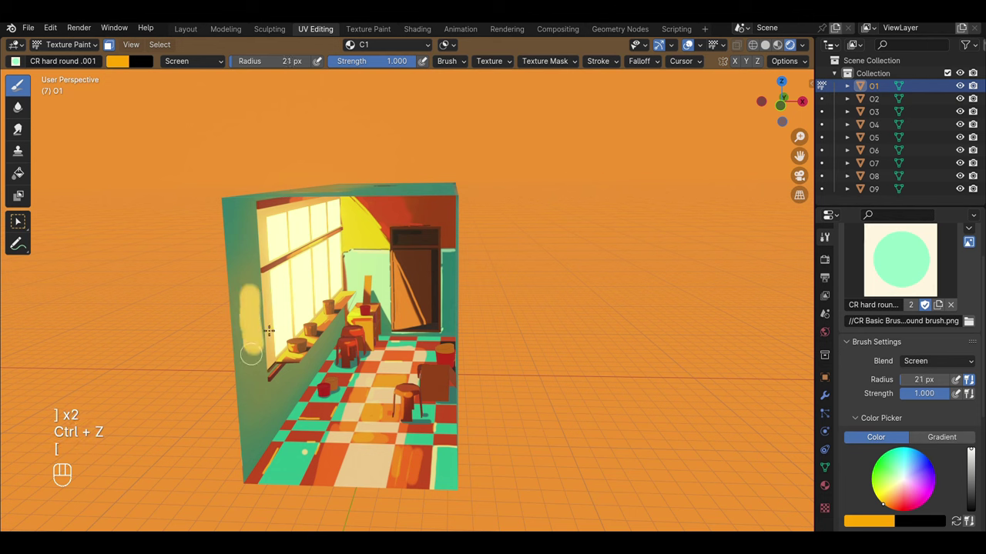
Undo the last stroke and shrink the brush radius down toward a small 4 px size
{"action": "key", "text": "ctrl+z"}
{"action": "key", "text": "["}
{"action": "key", "text": "["}
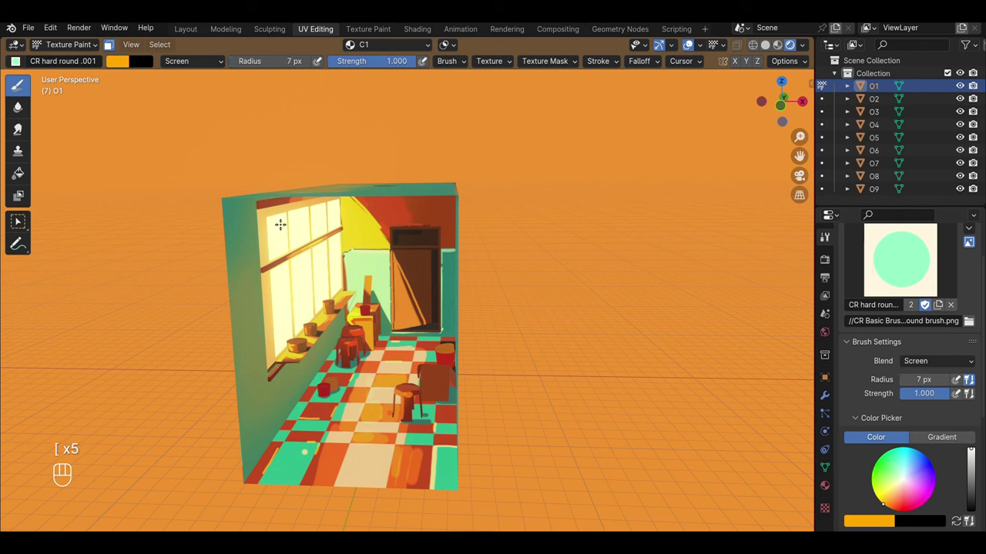
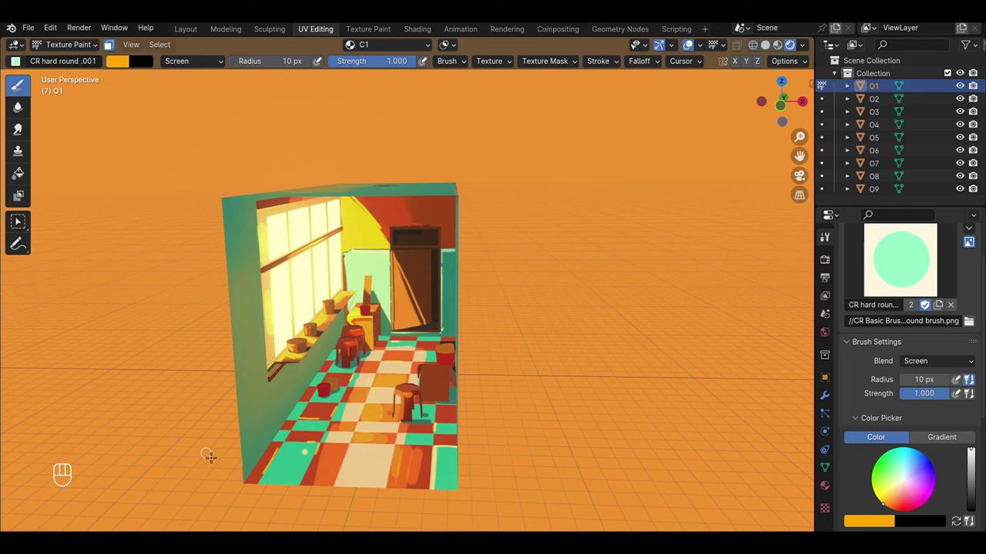
{"action": "left_click", "coordinate": [203, 72]}
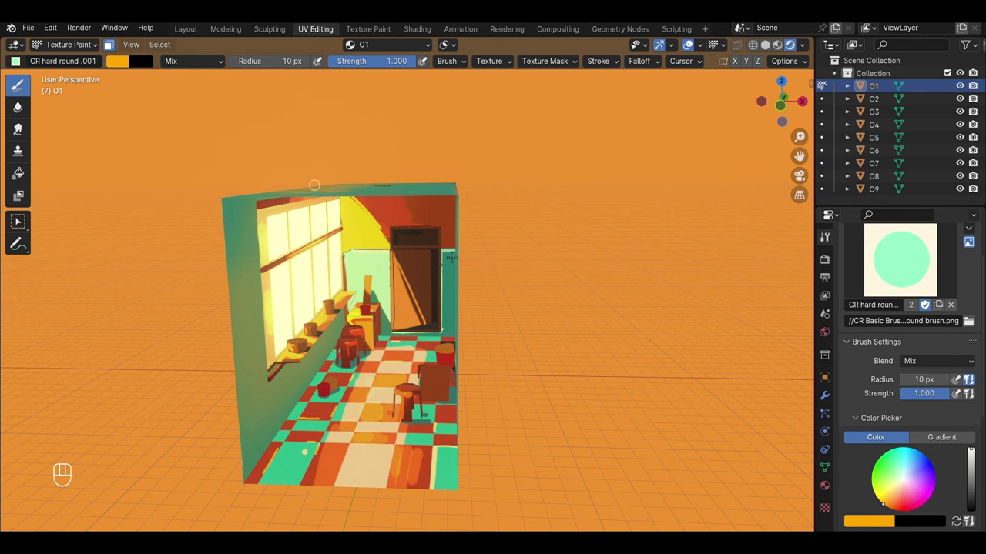